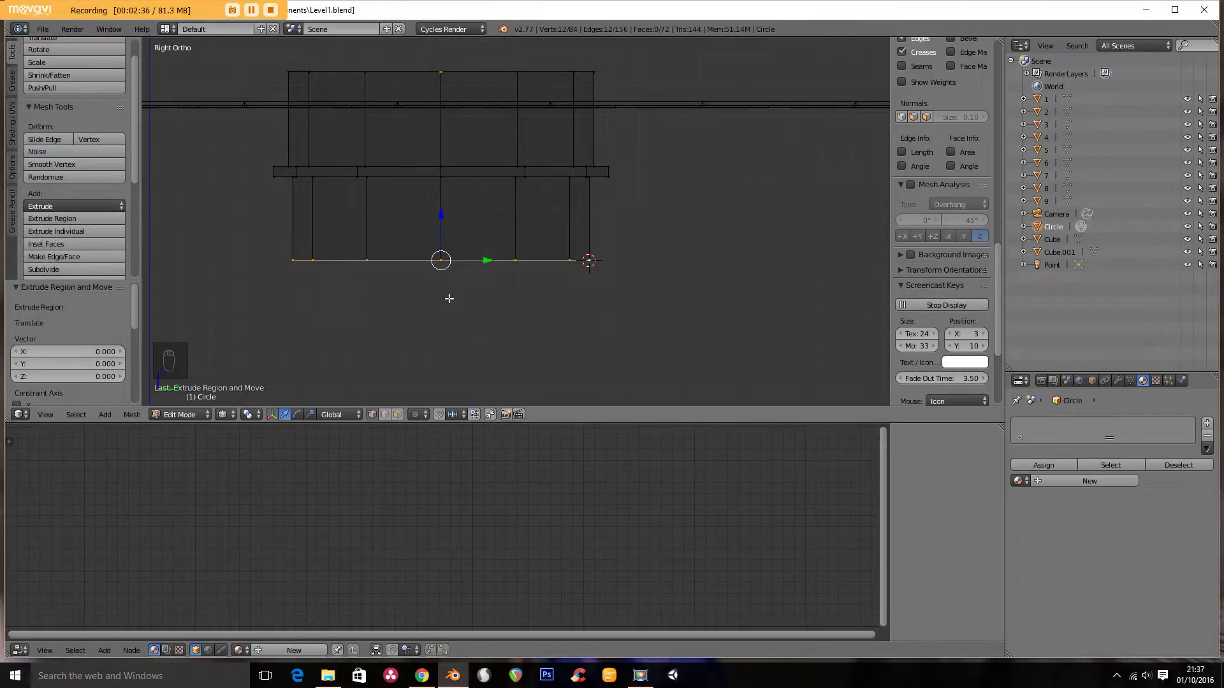
Step: Extrude and rotate successive end rings around the pivot to curve the pipe into a bend
key(r)
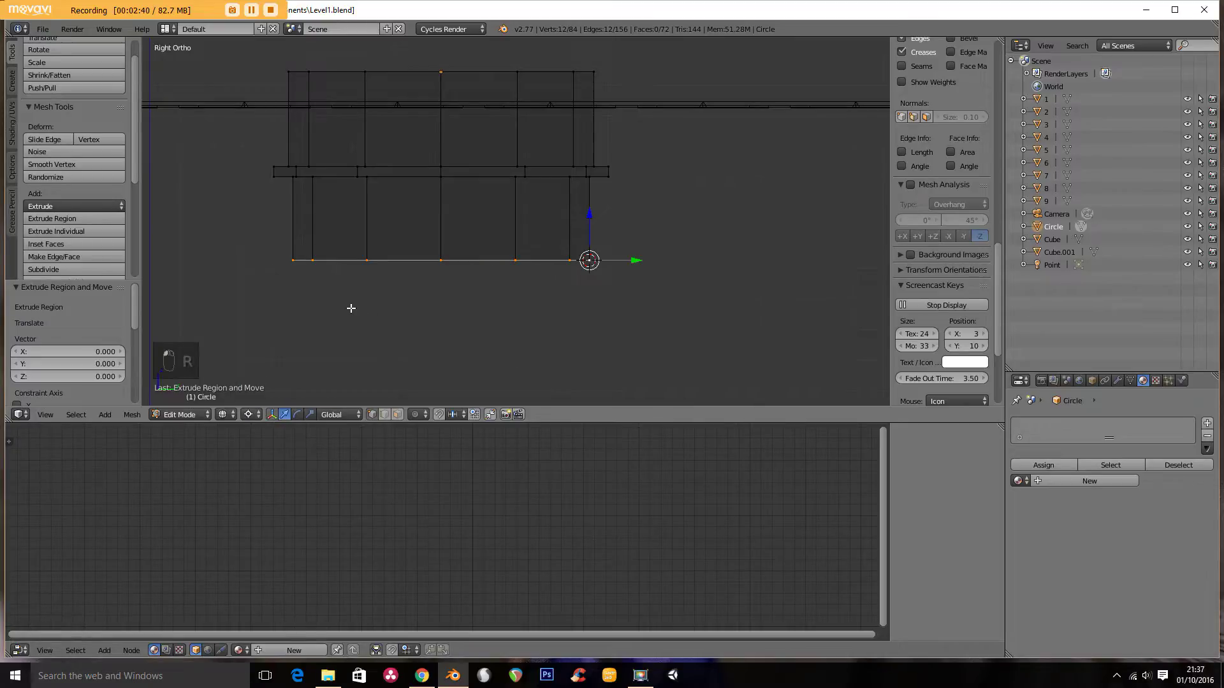
key(r)
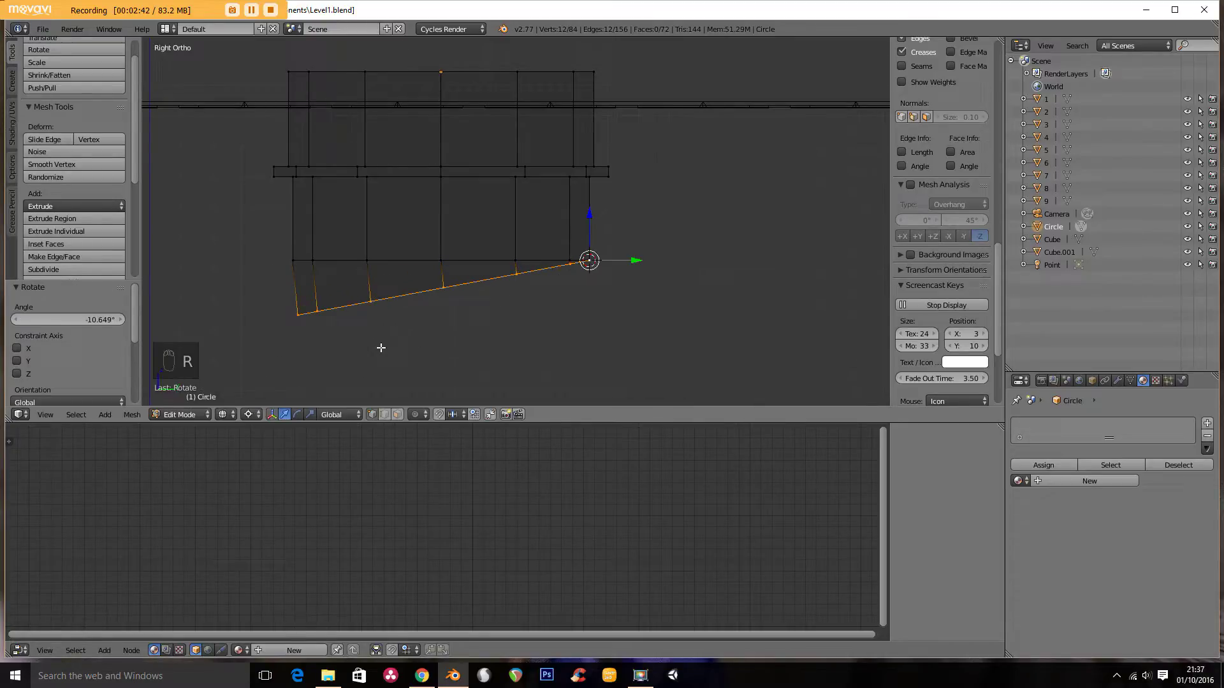
key(e)
key(s)
key(r)
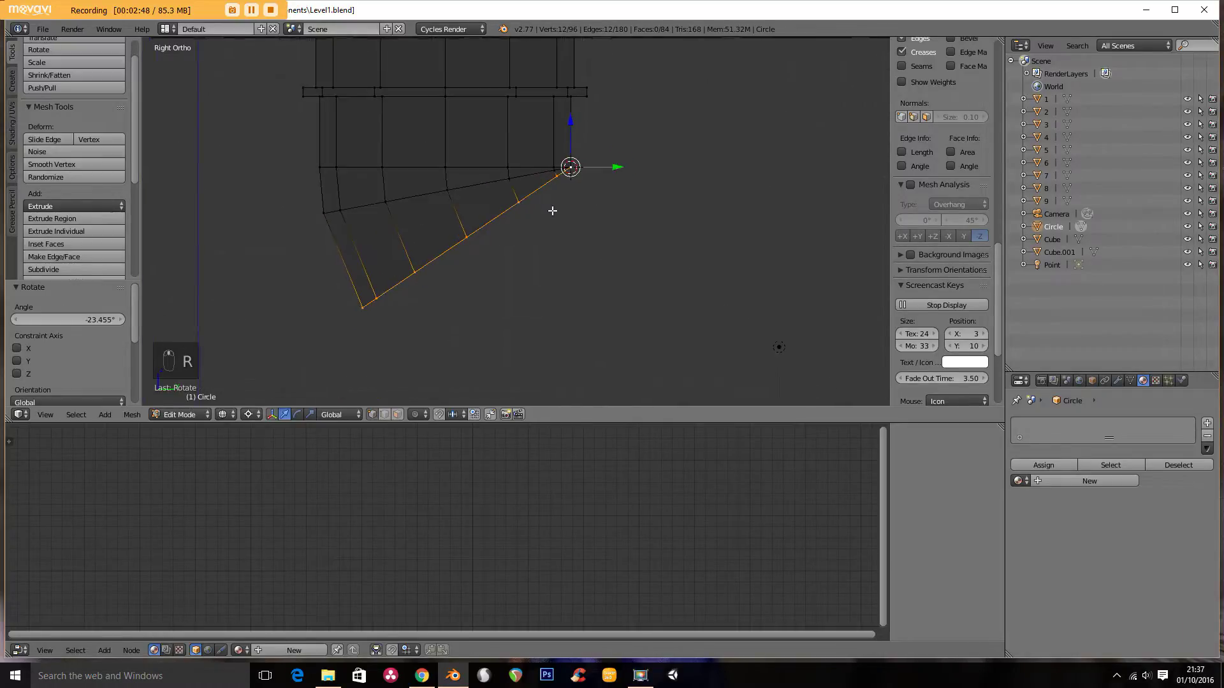
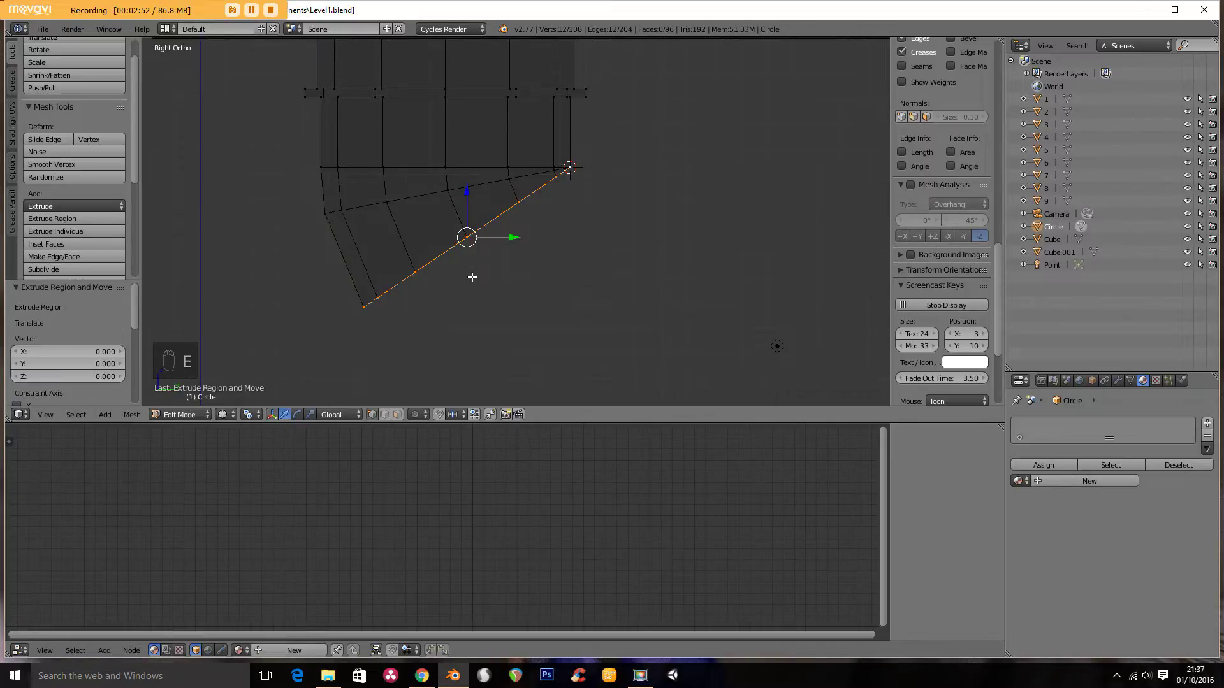
Step: Widen a ring slightly and extrude it to form a flange partway along the bend
key(s)
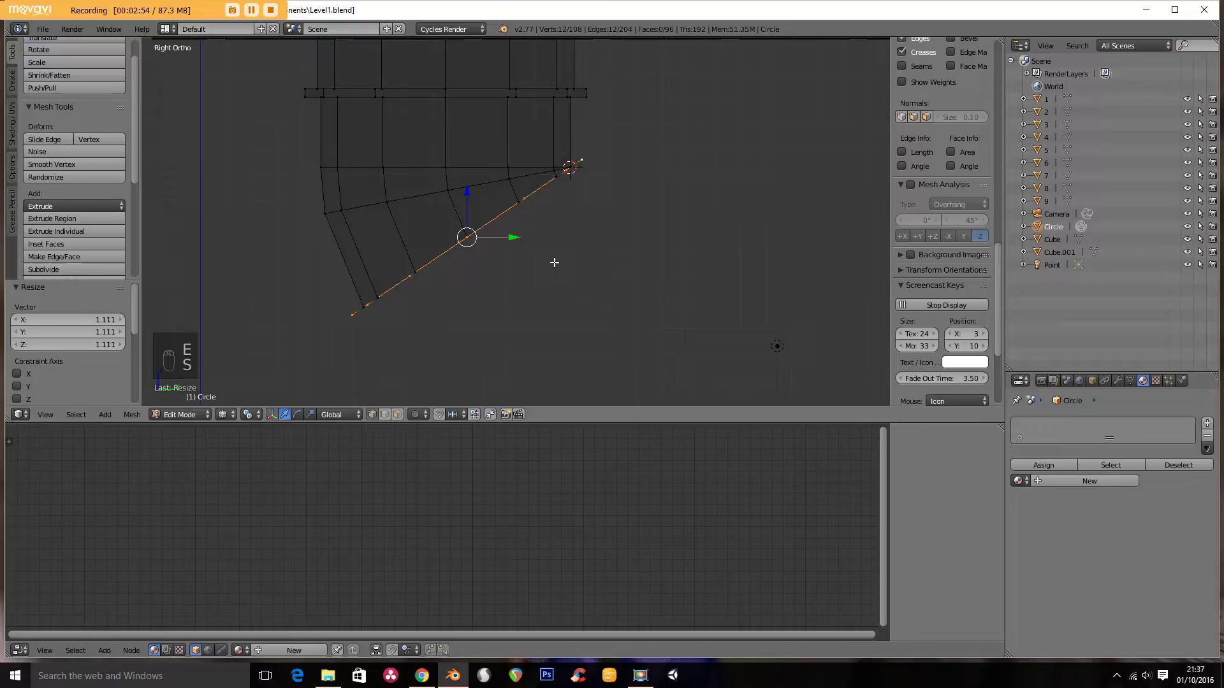
key(e)
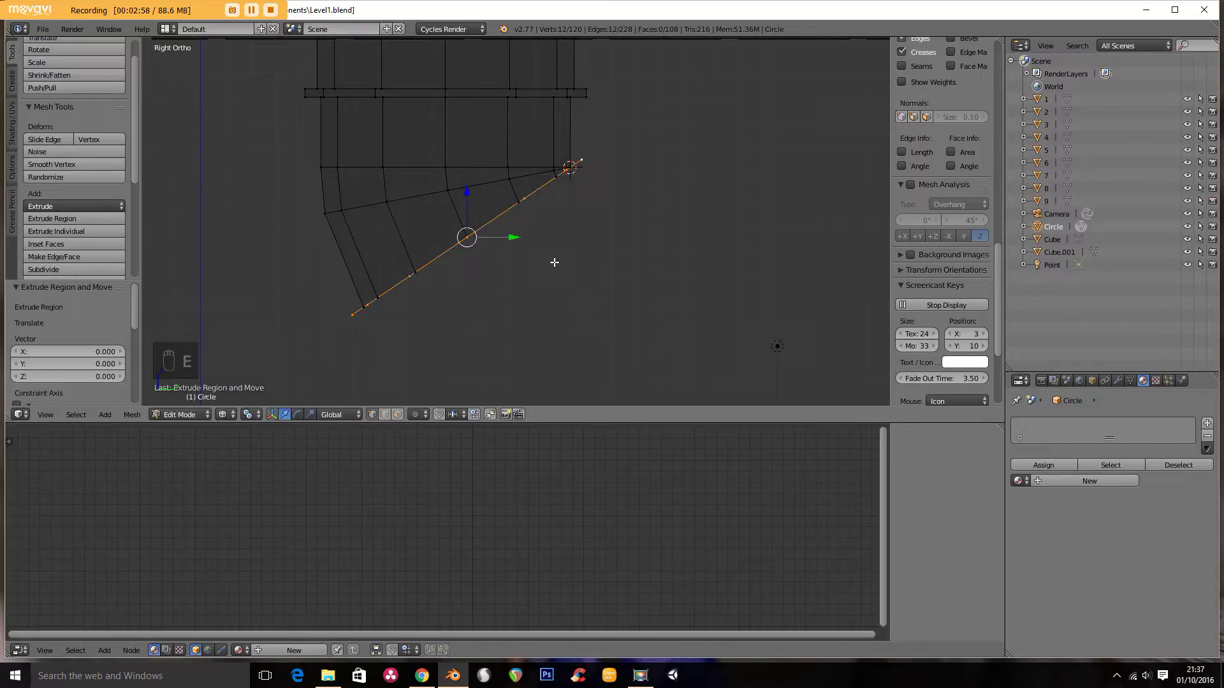
key(g)
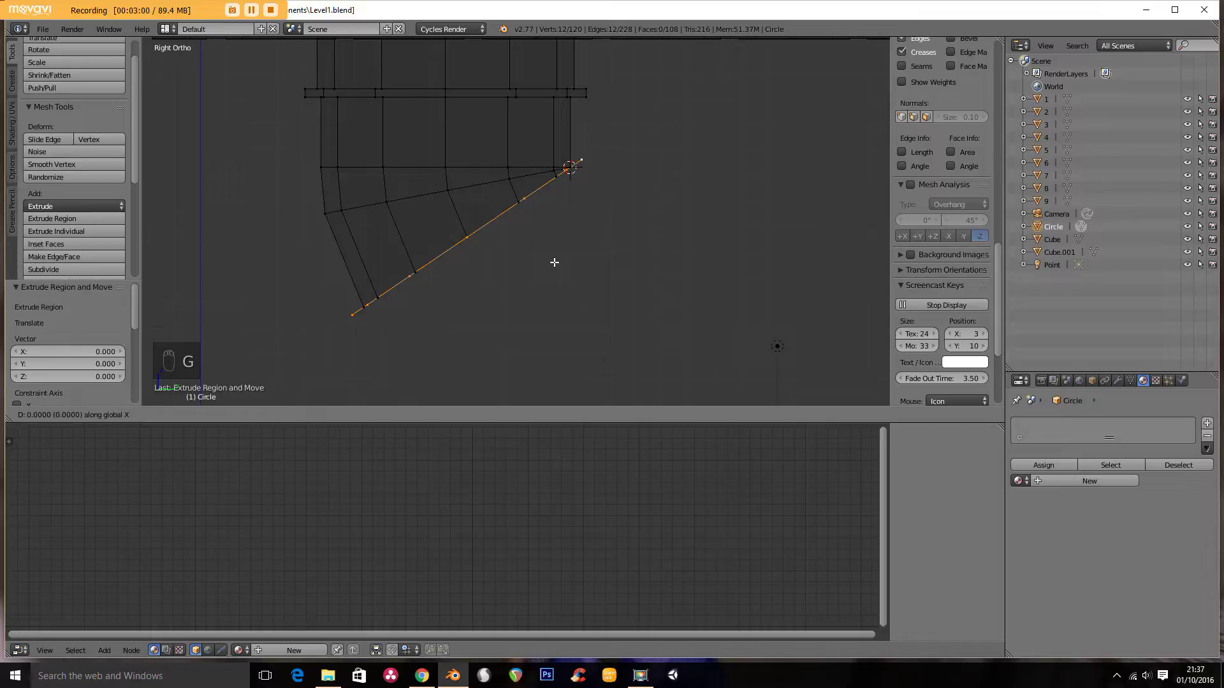
key(g)
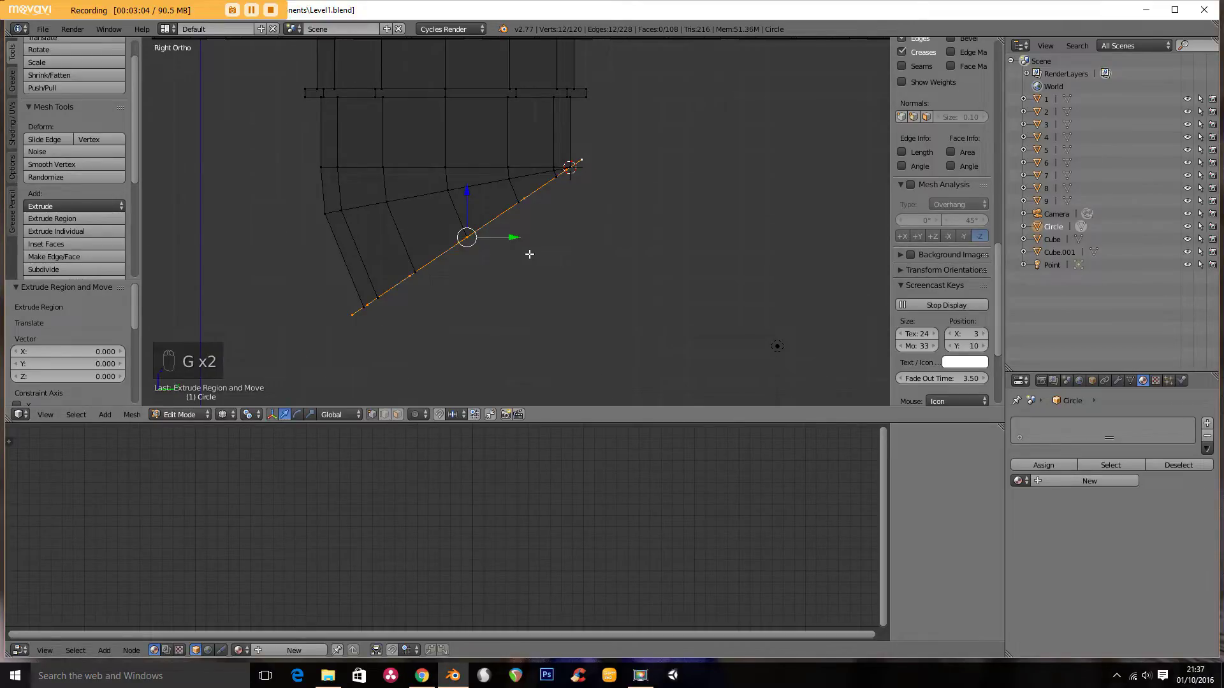
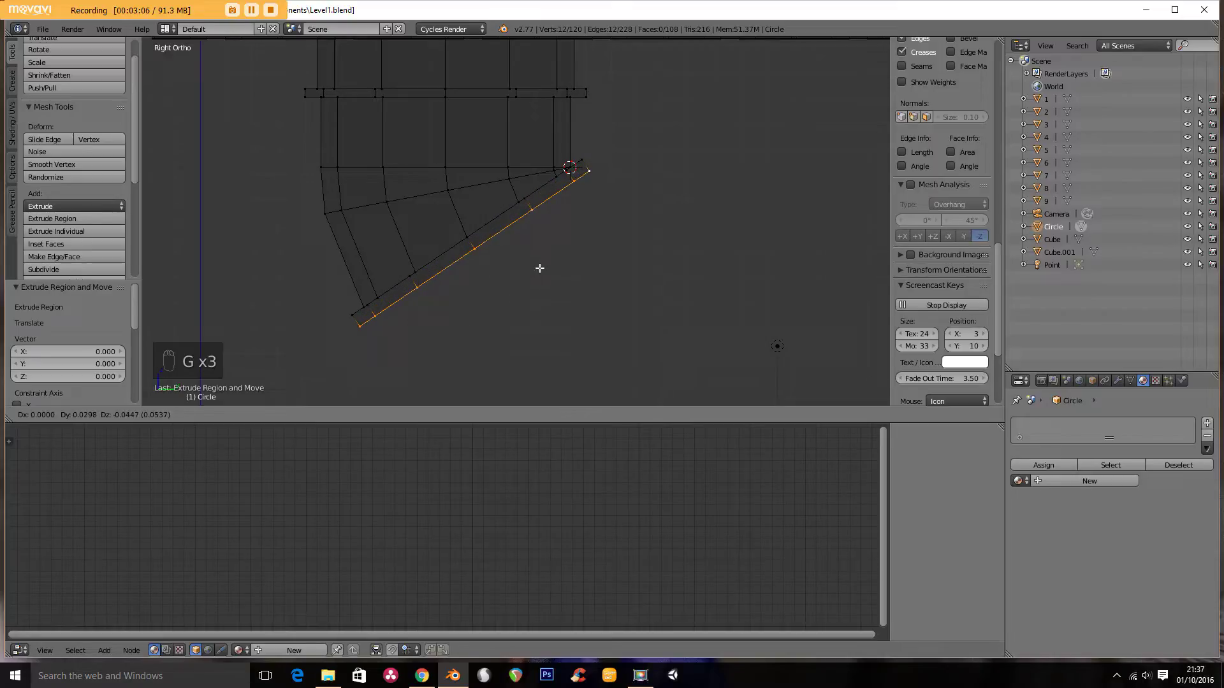
Step: Return the ring to pipe width and snap the 3D cursor to the outer corner vertex as pivot
key(e)
key(s)
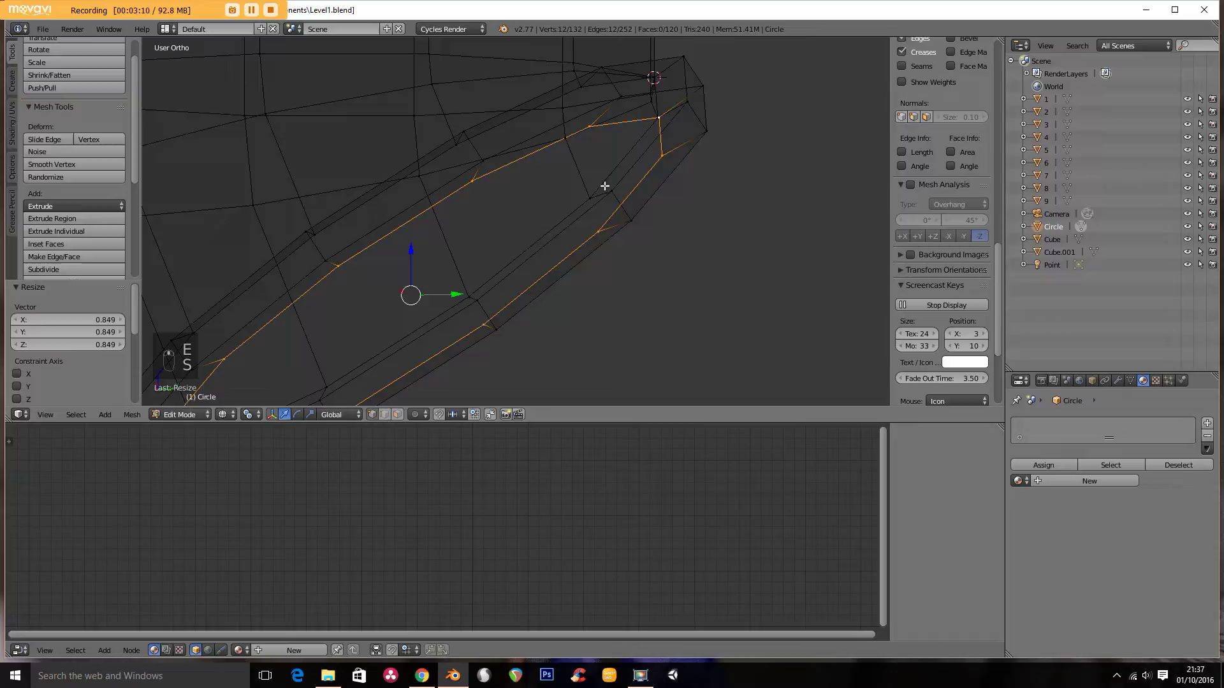
key(shift+s)
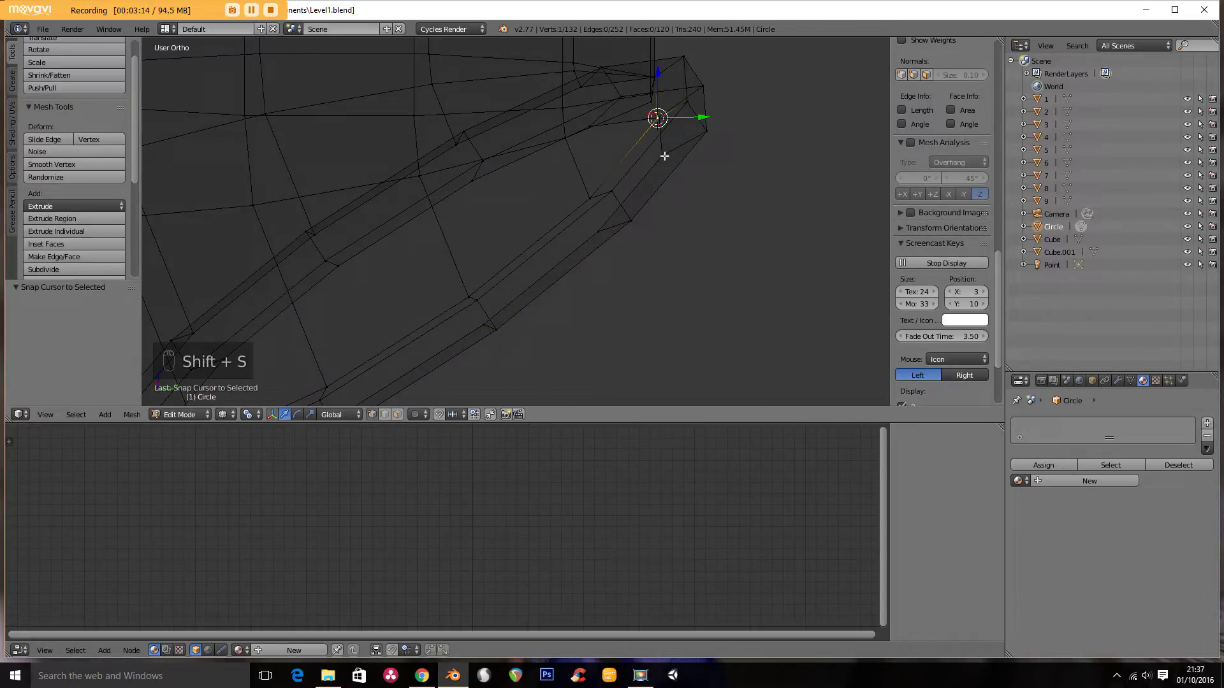
key(KP_1)
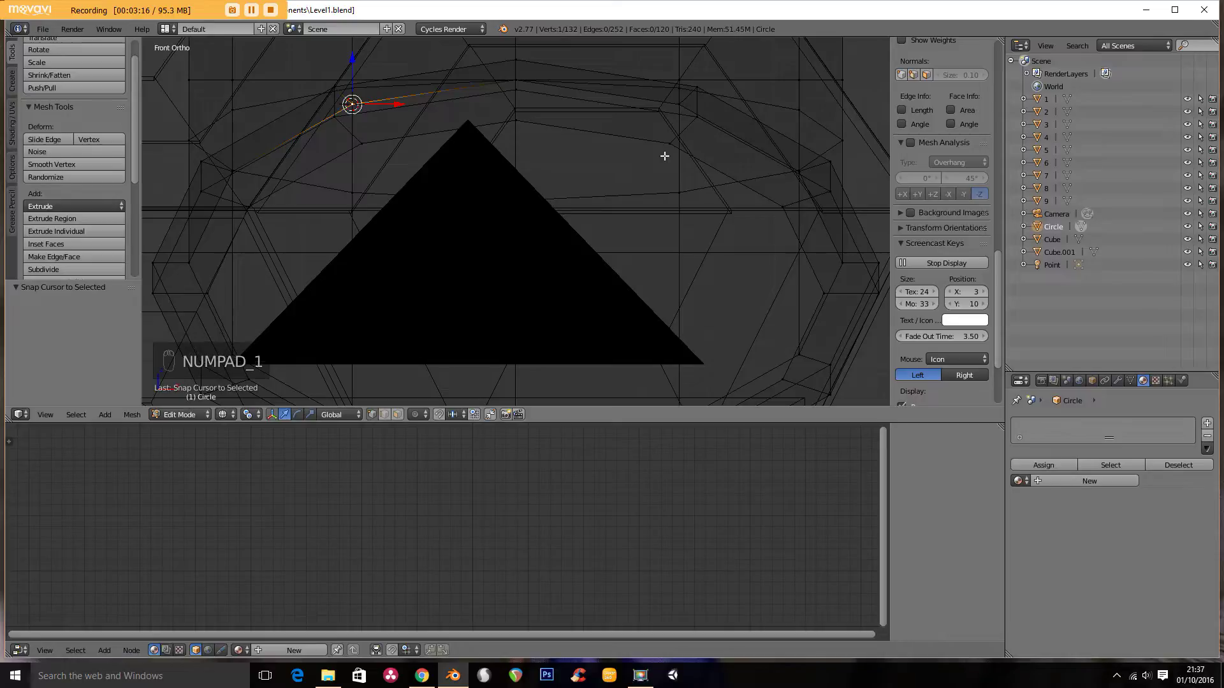
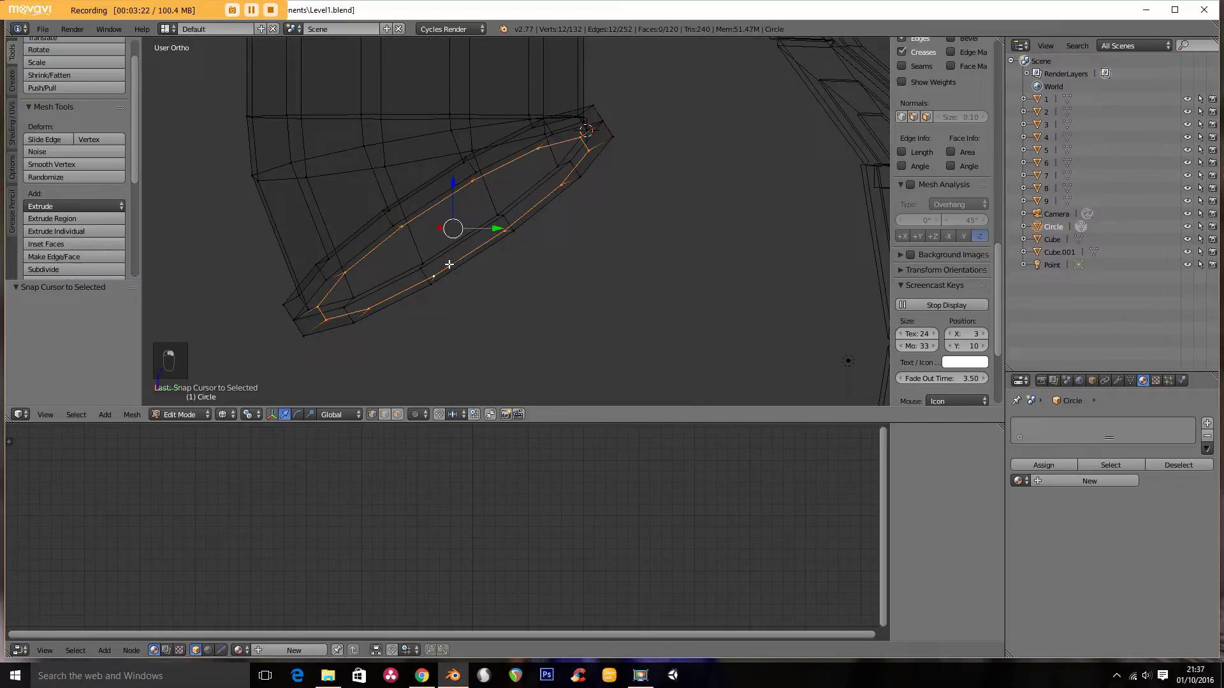
Step: From side view, extrude the end ring and move the pivot to the selected corner
key(KP_1)
key(KP_3)
key(e)
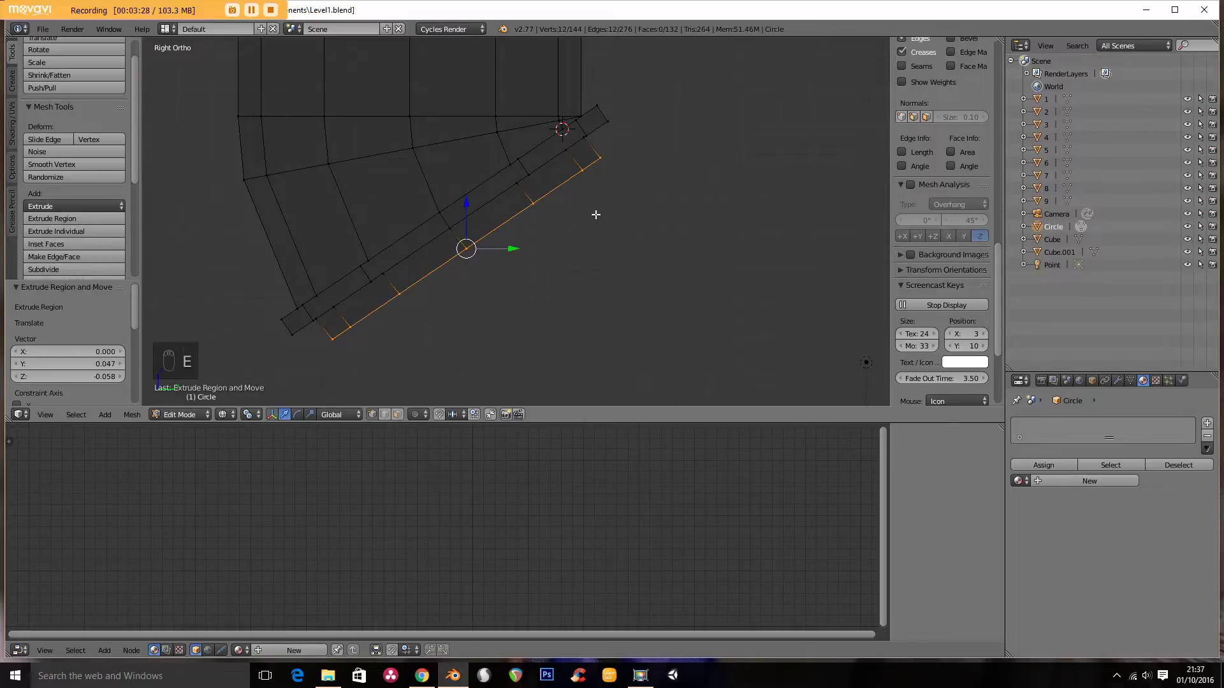
key(shift+s)
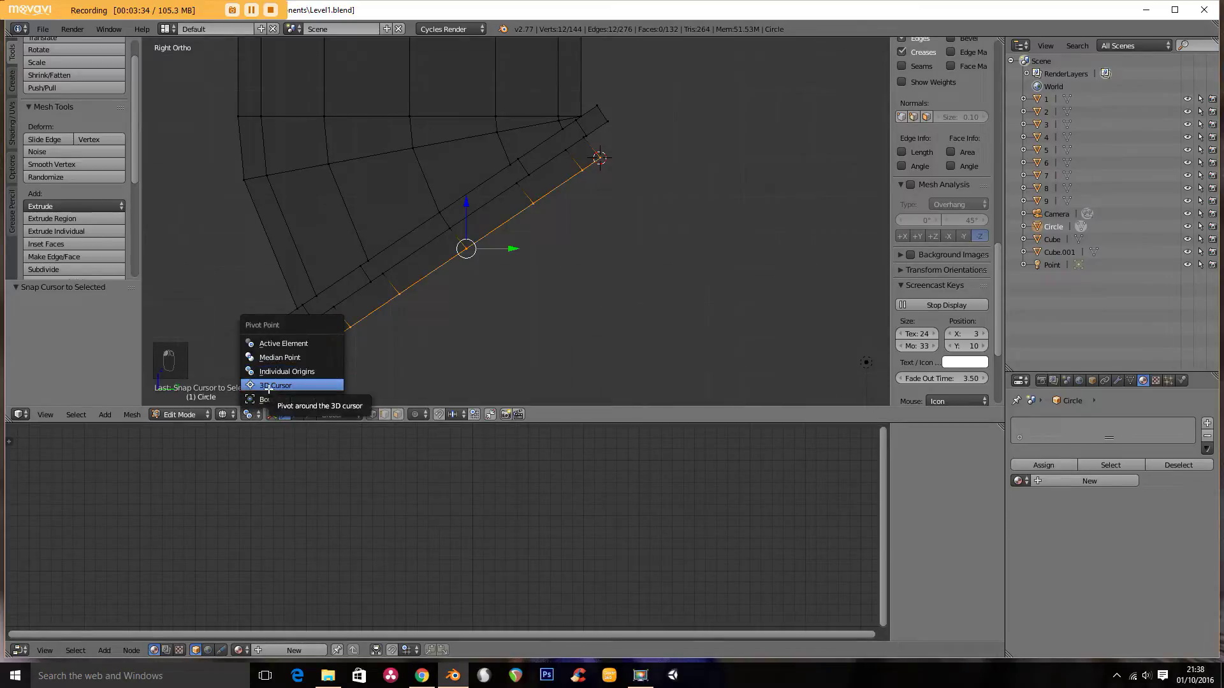
Step: Extrude and rotate rings to finish the bend at a right angle, flattening the end ring upright
key(e)
key(r)
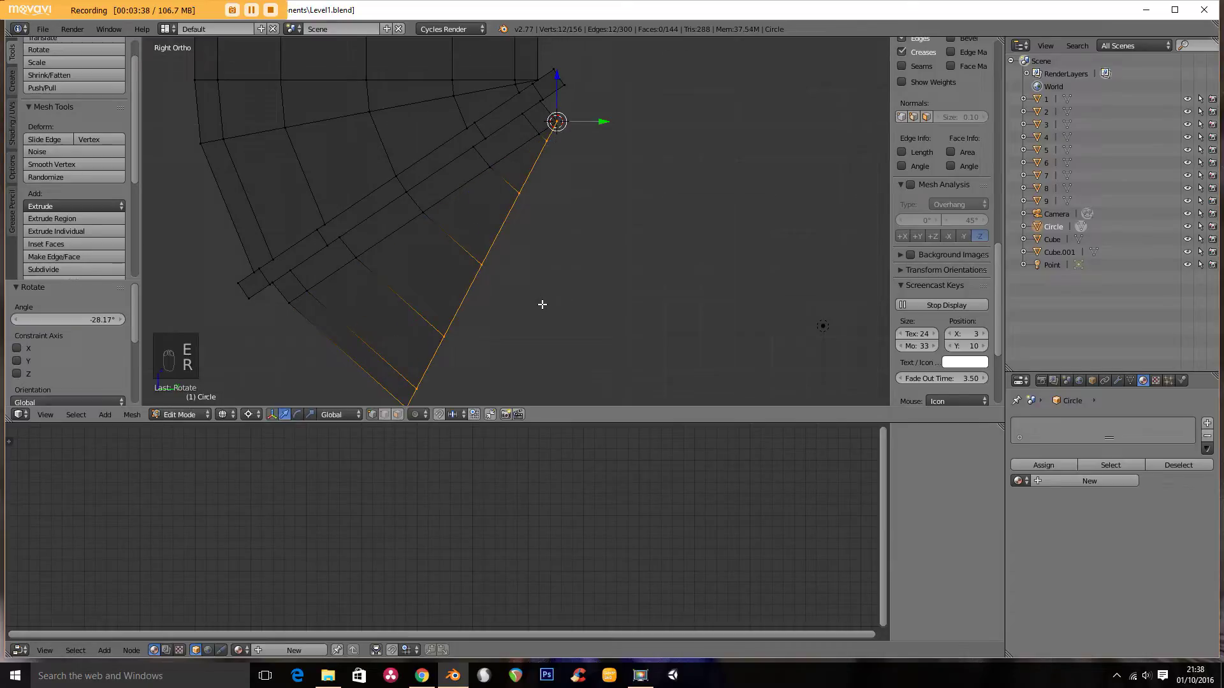
key(e)
key(r)
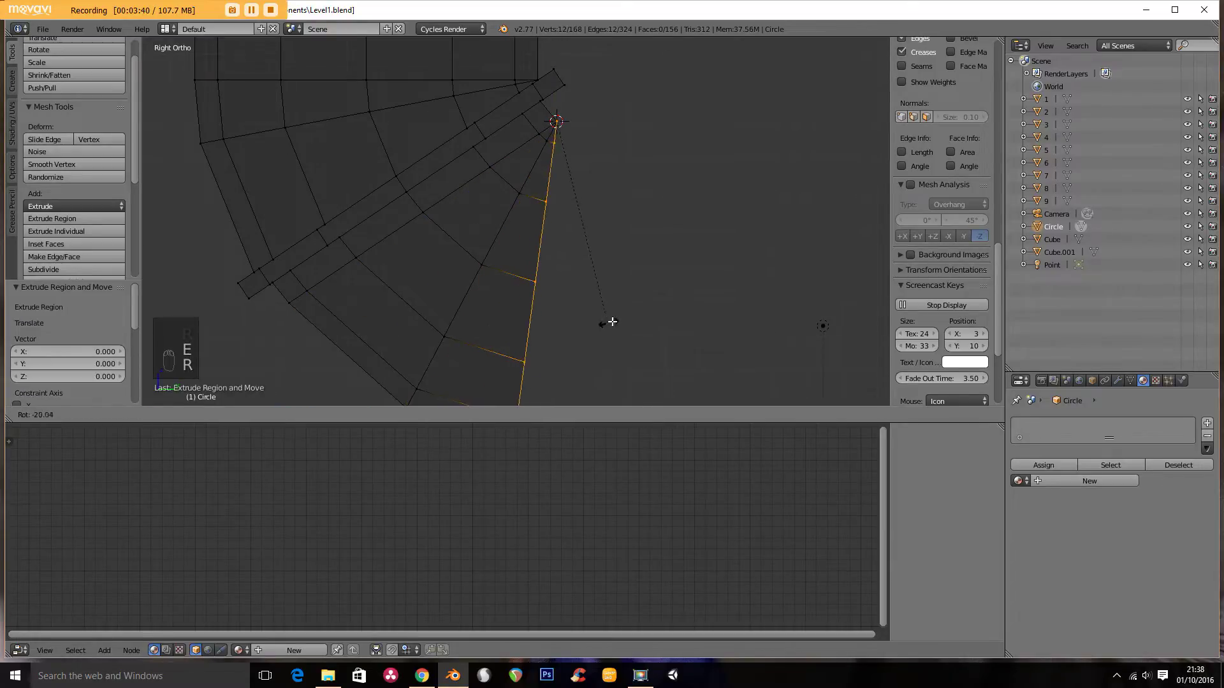
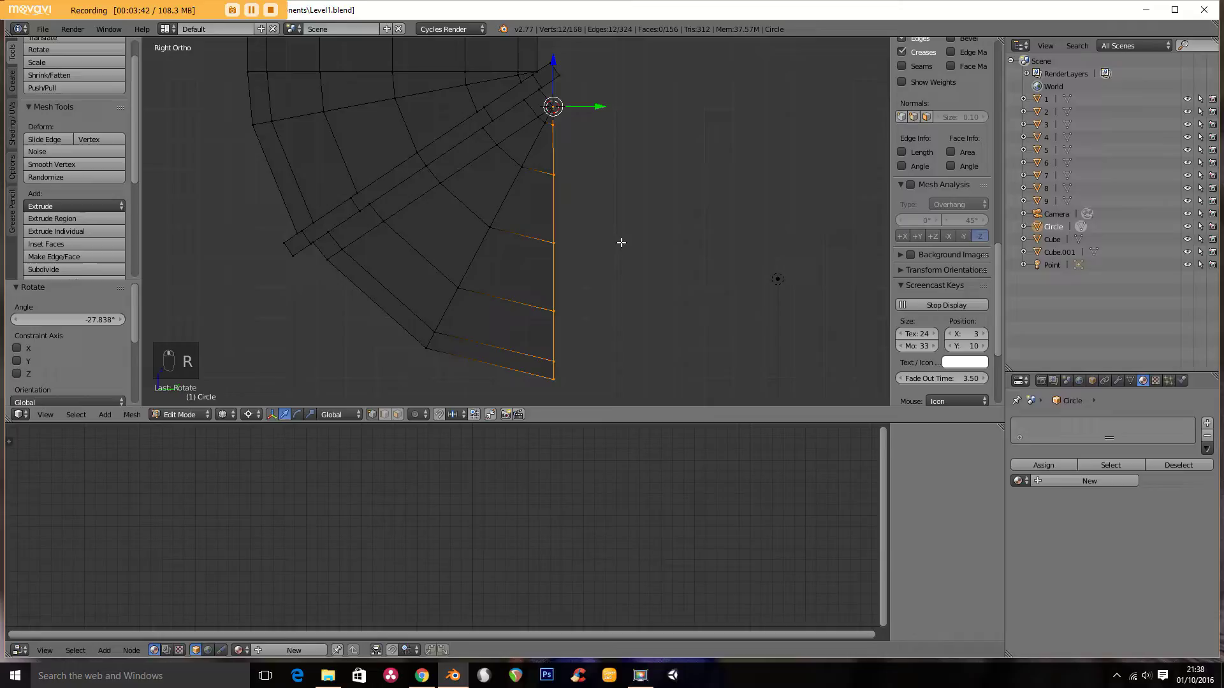
key(s)
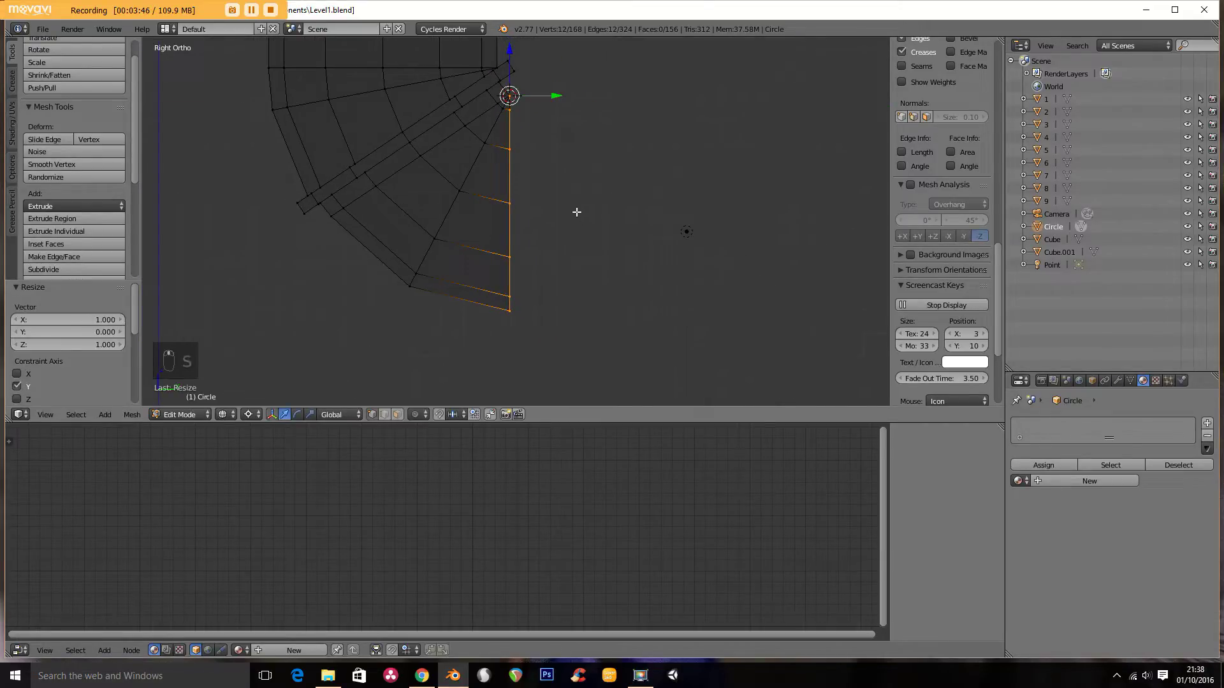
key(e)
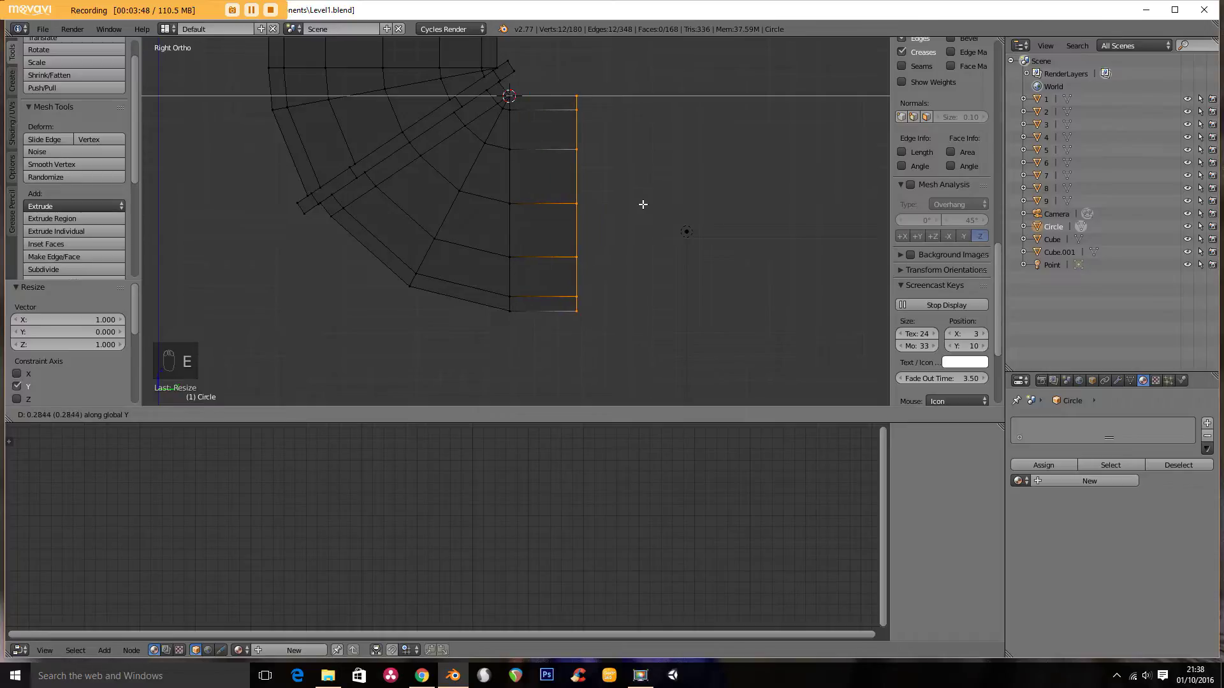
Step: Extrude several straight sections from the end ring into a straight pipe run
key(e)
key(s)
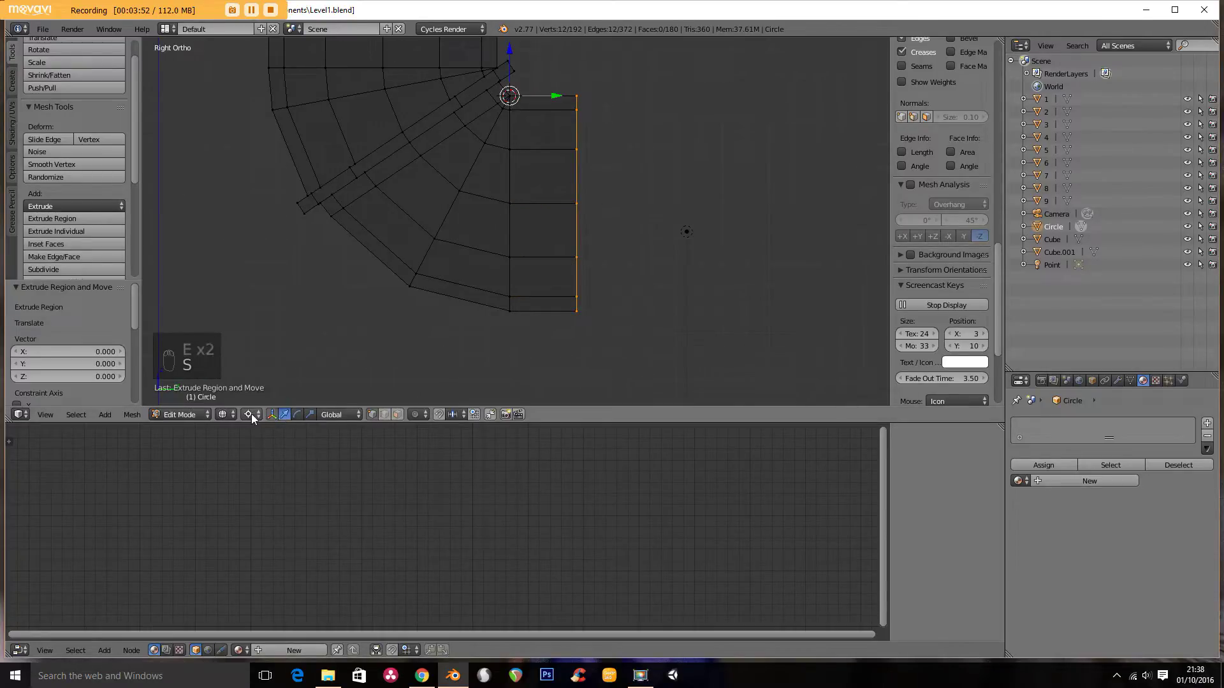
key(s)
key(e)
key(e)
key(s)
key(e)
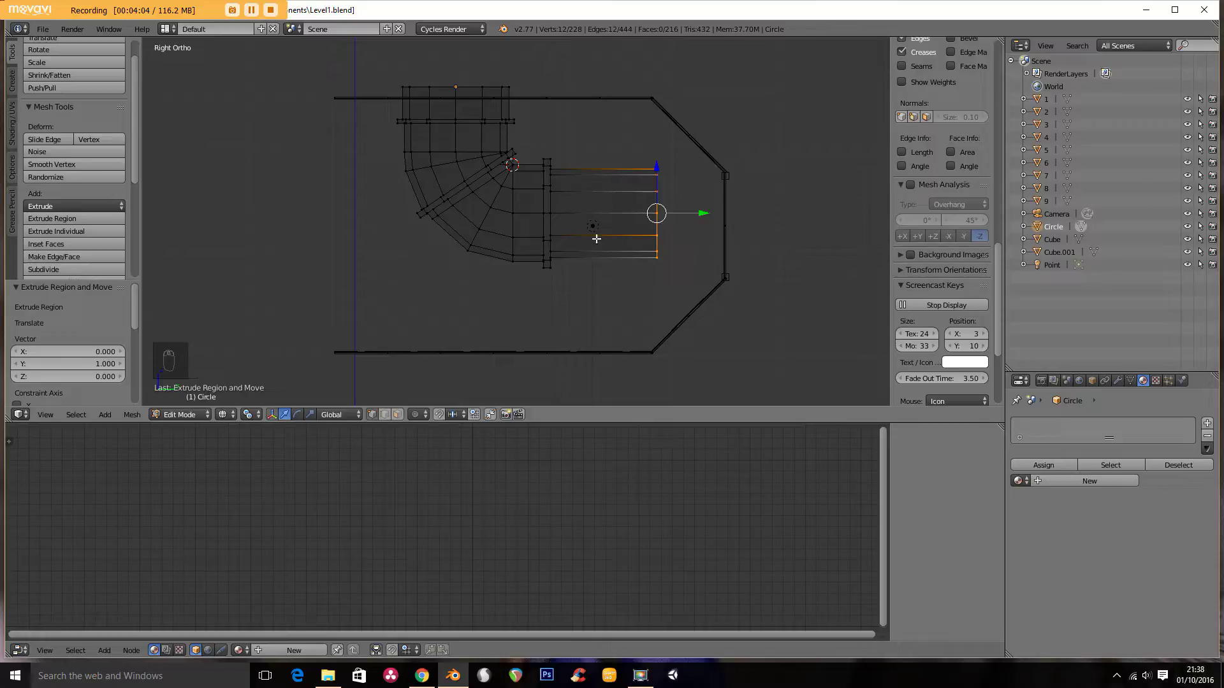
Step: Scale the whole pipe mesh down to fit the corridor
key(a)
key(a)
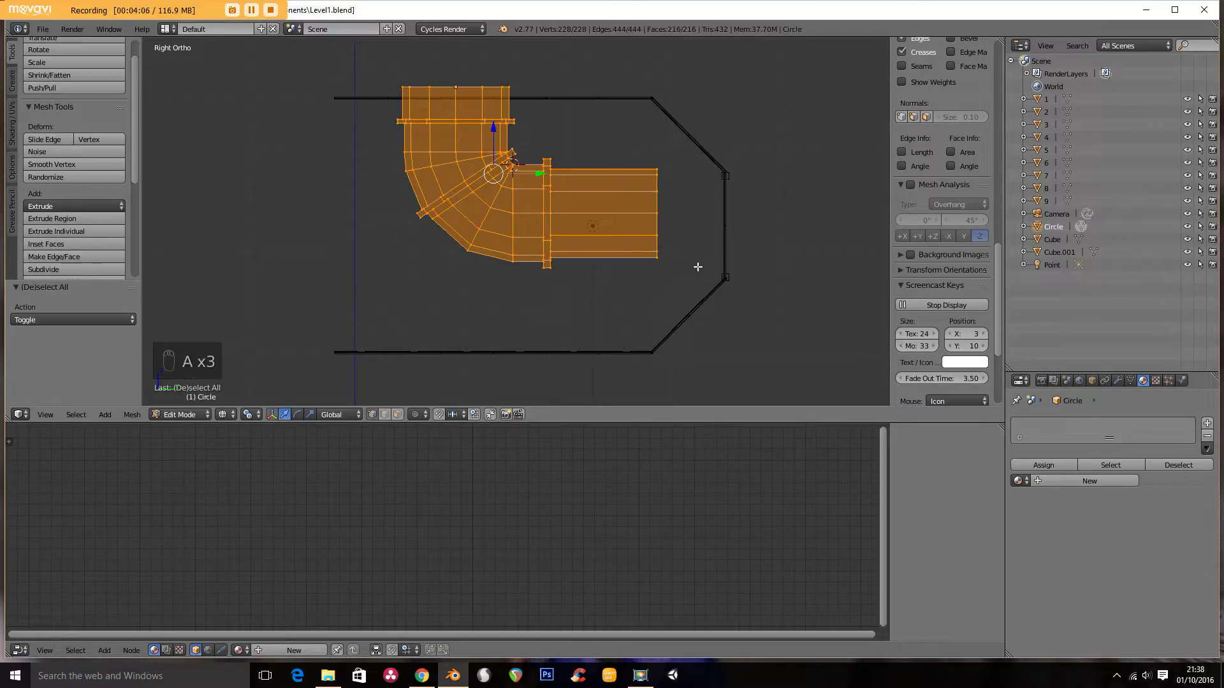
key(s)
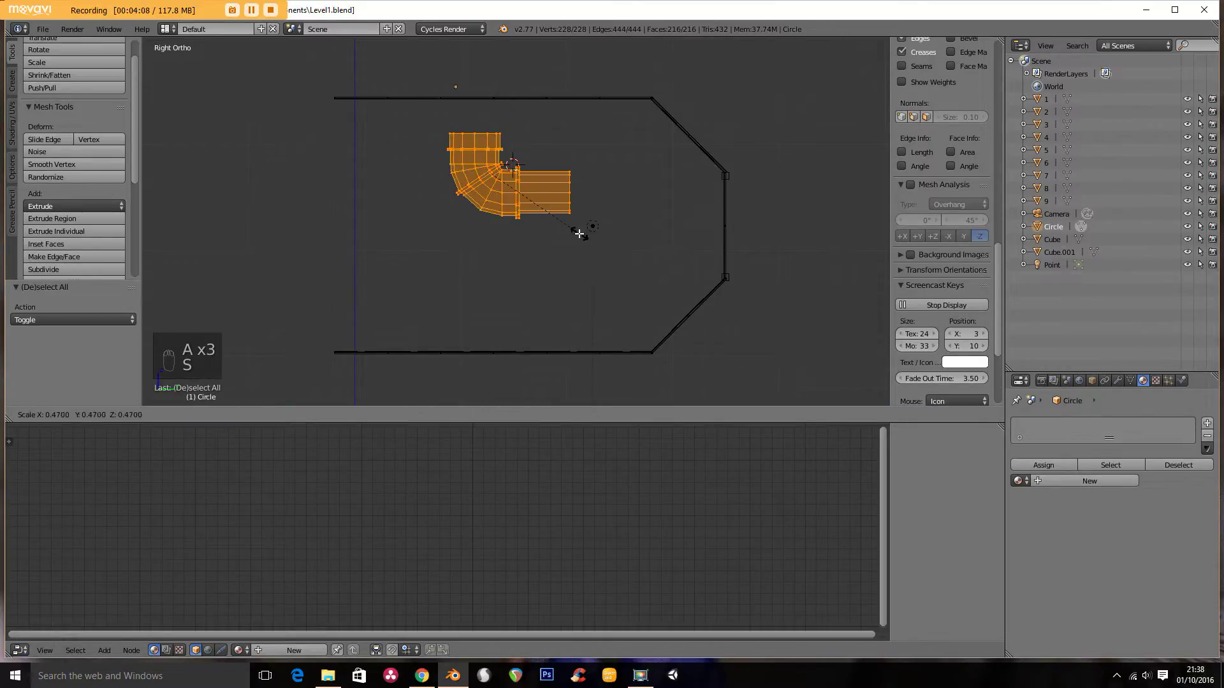
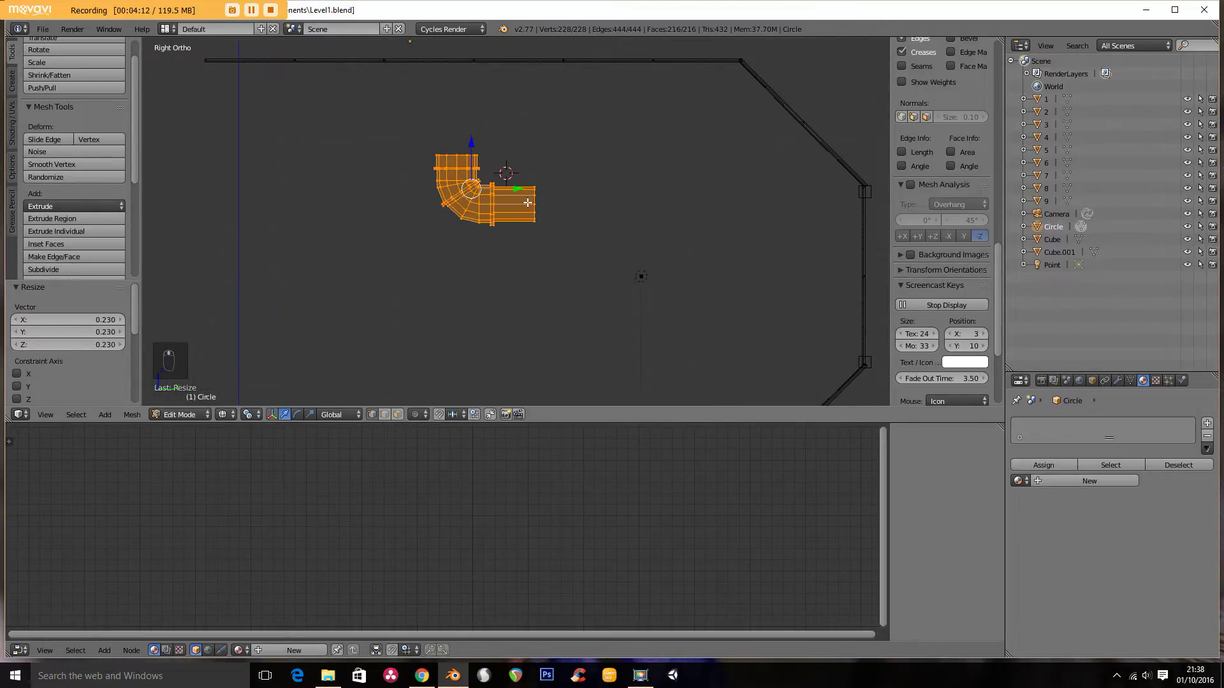
key(a)
key(b)
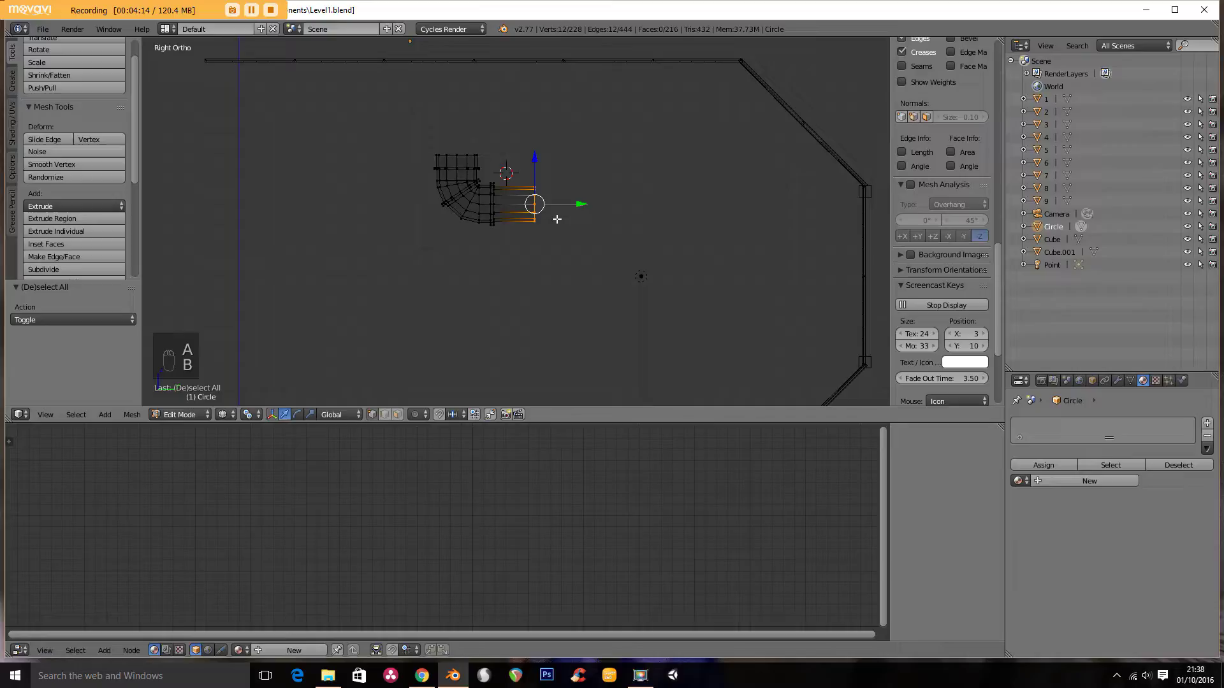
Step: Lengthen the straight run and extrude a widened collar ring, returning to pipe width after it
key(g)
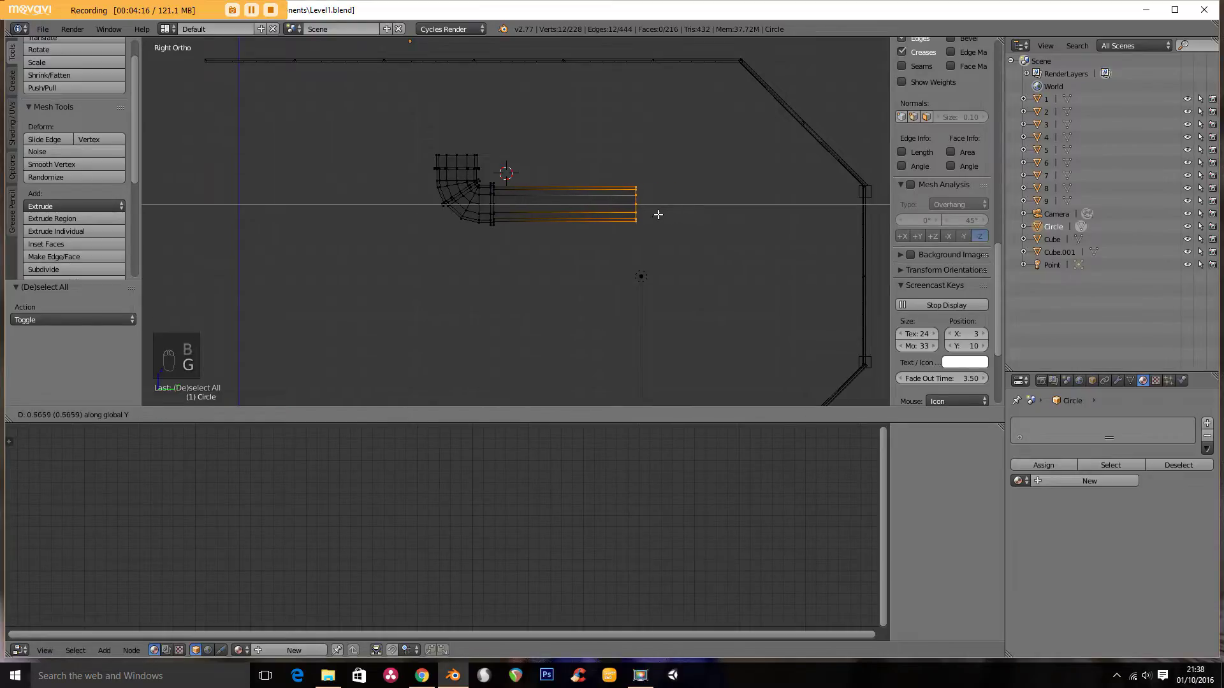
key(e)
key(s)
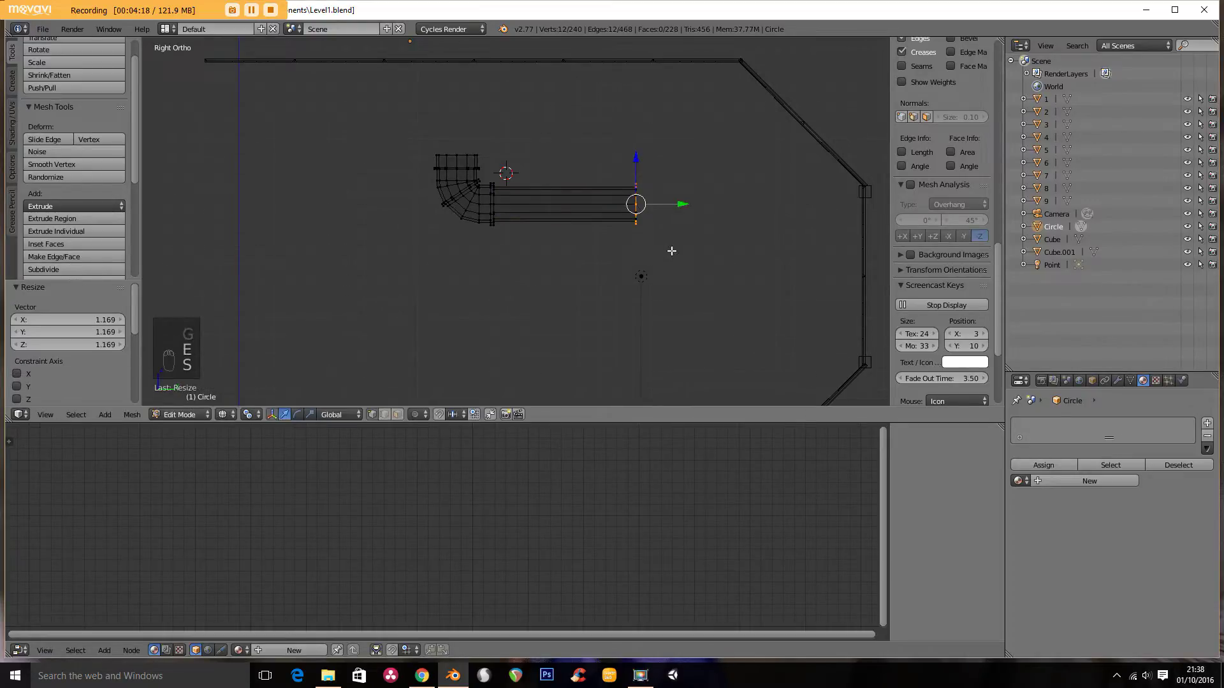
key(e)
key(e)
key(s)
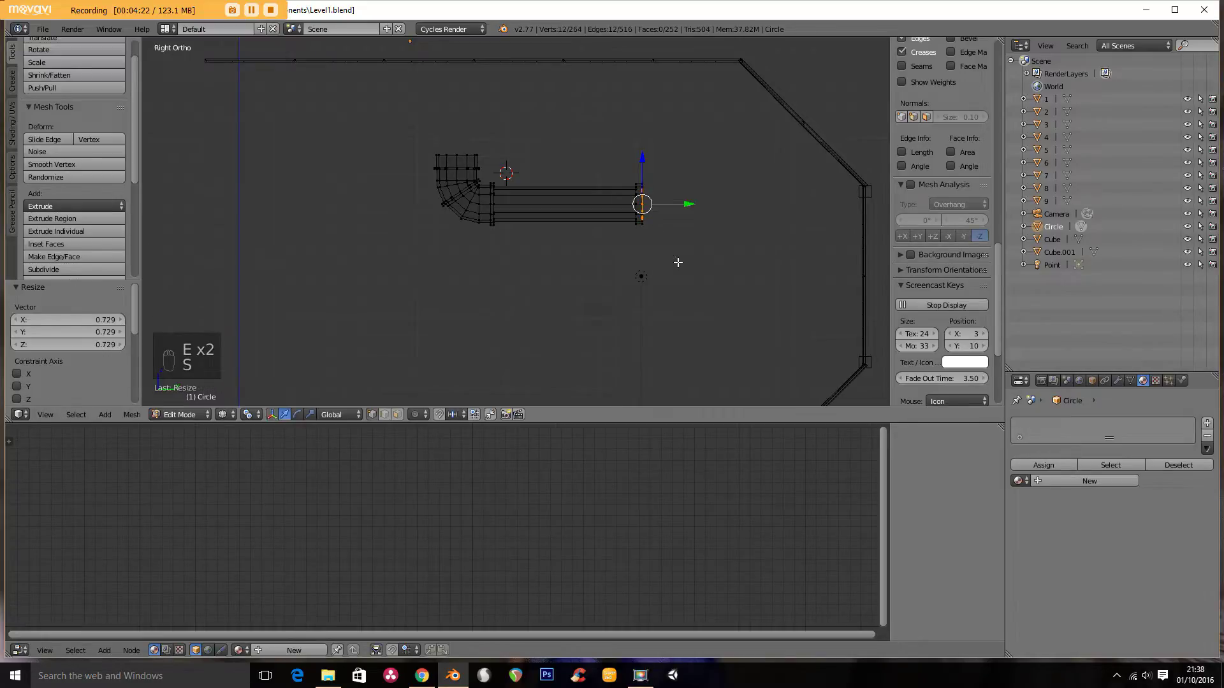
key(e)
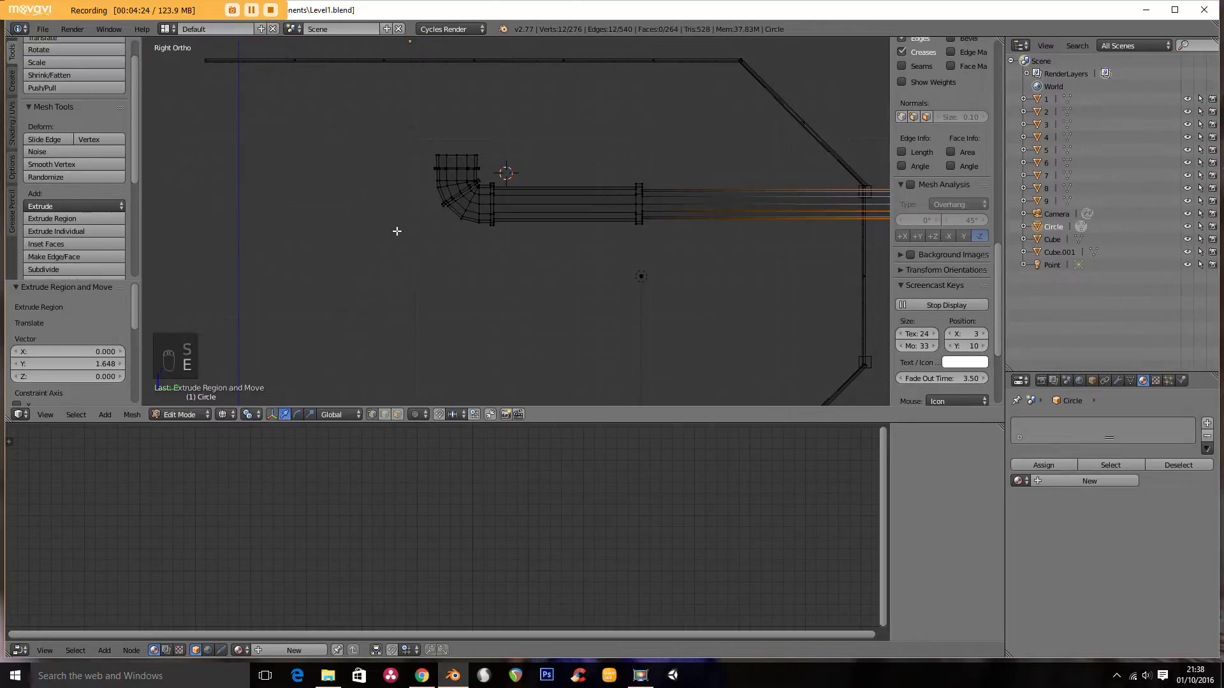
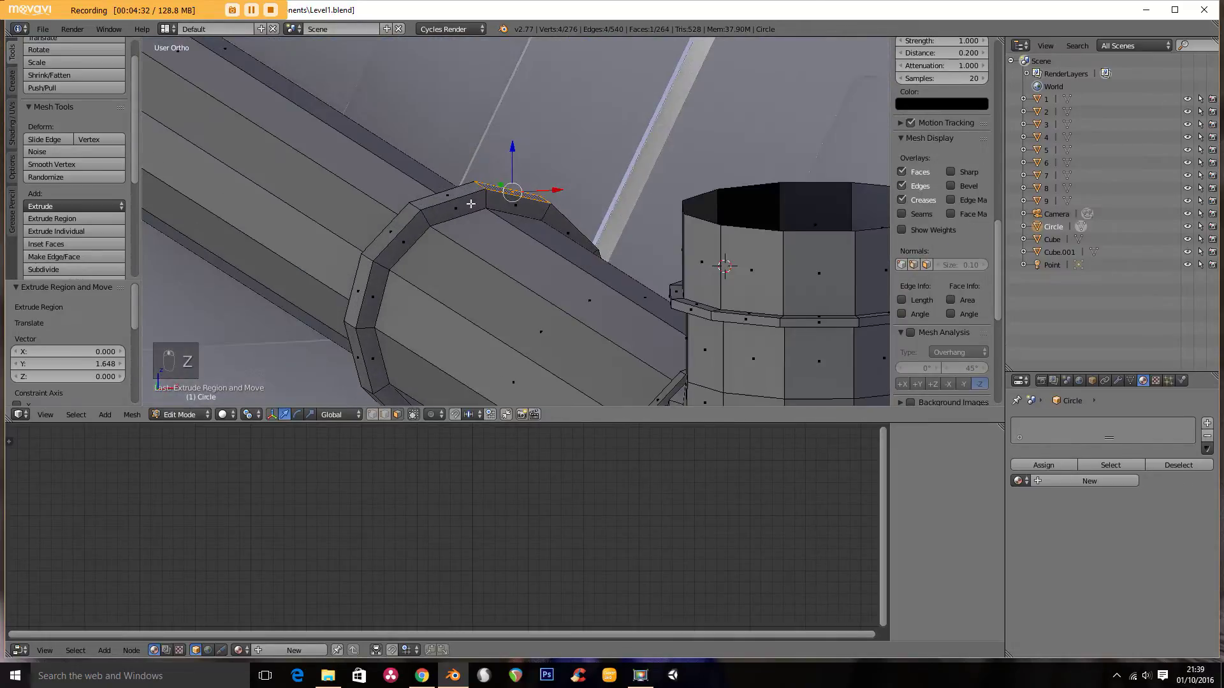
Step: Extrude a thin vertical strap from the collar's top edge, flatten it level and raise it to the ceiling
key(e)
key(s)
key(s)
key(e)
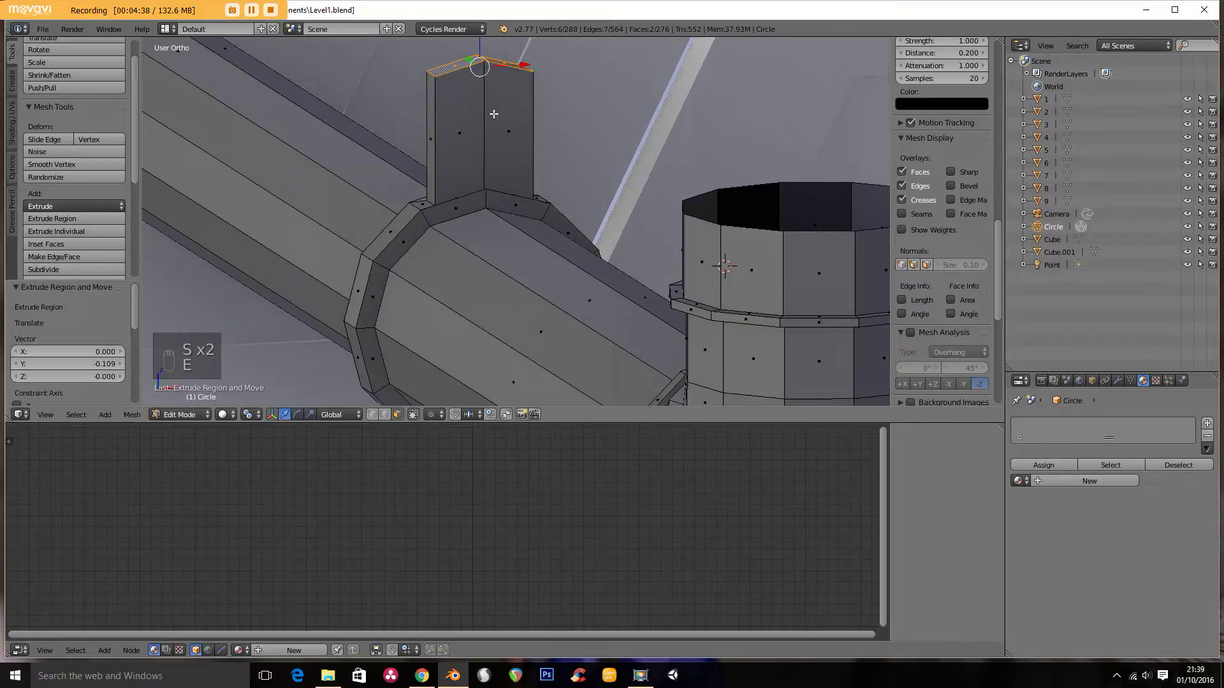
key(s)
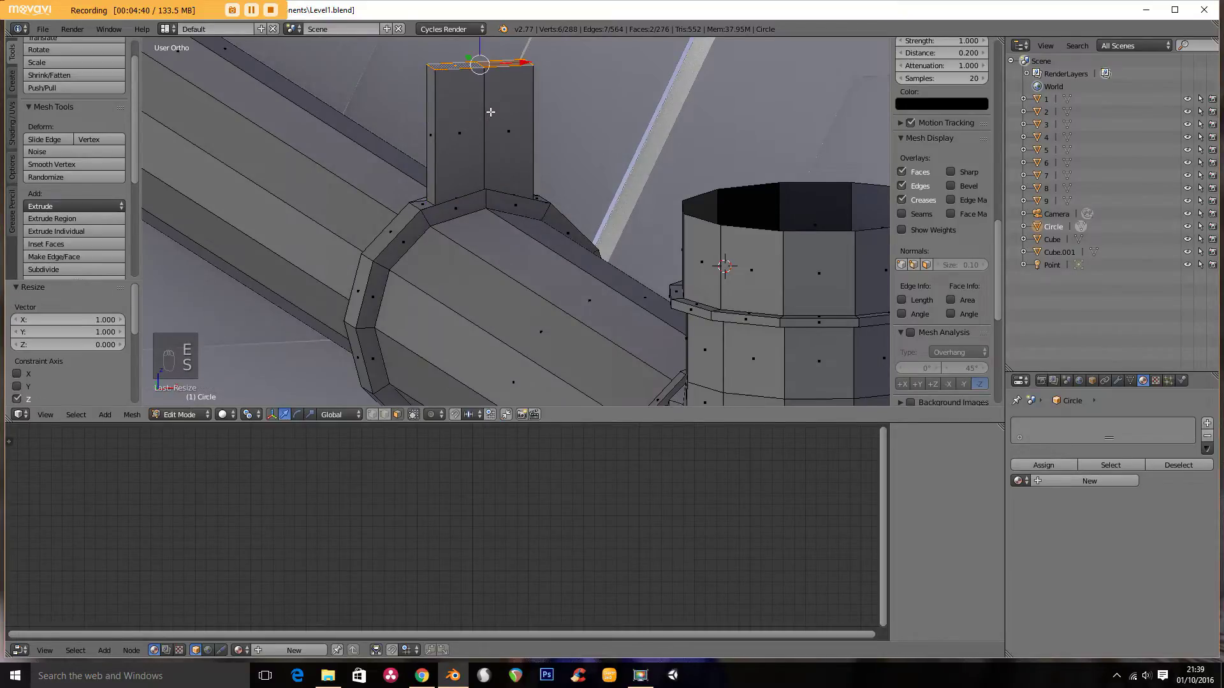
key(KP_3)
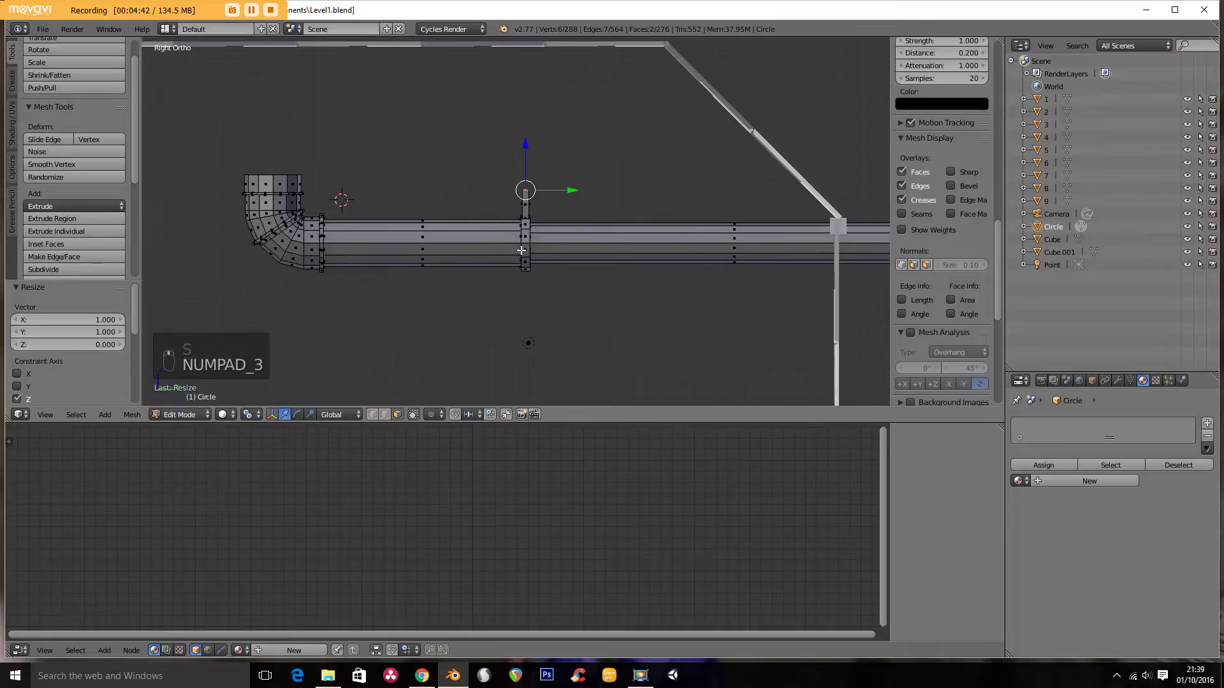
key(g)
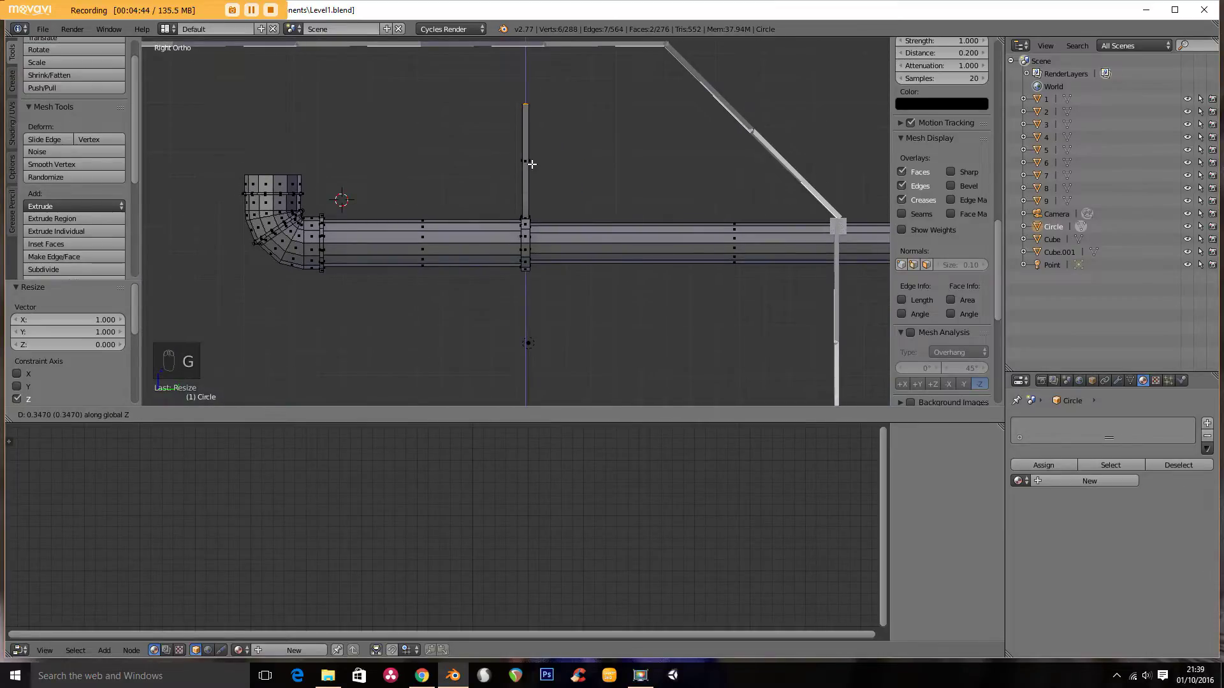
click(378, 420)
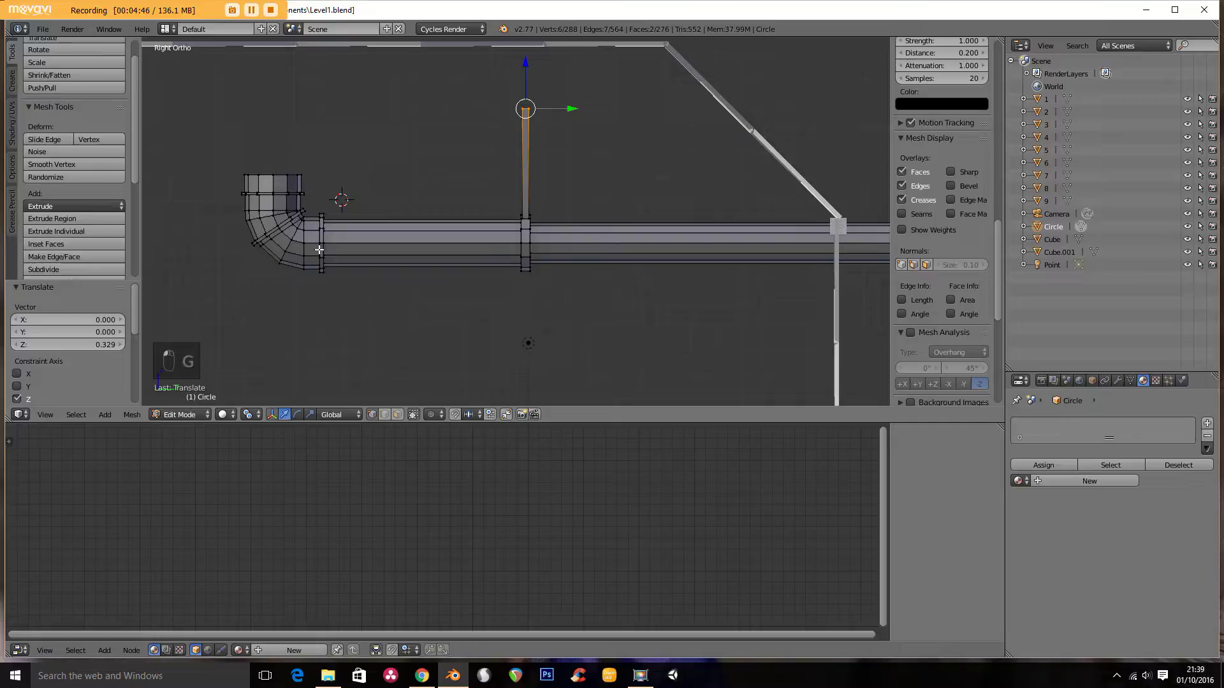
Step: In wireframe, box-select the vertical pipe's top and raise it higher with the strap
key(z)
key(a)
key(b)
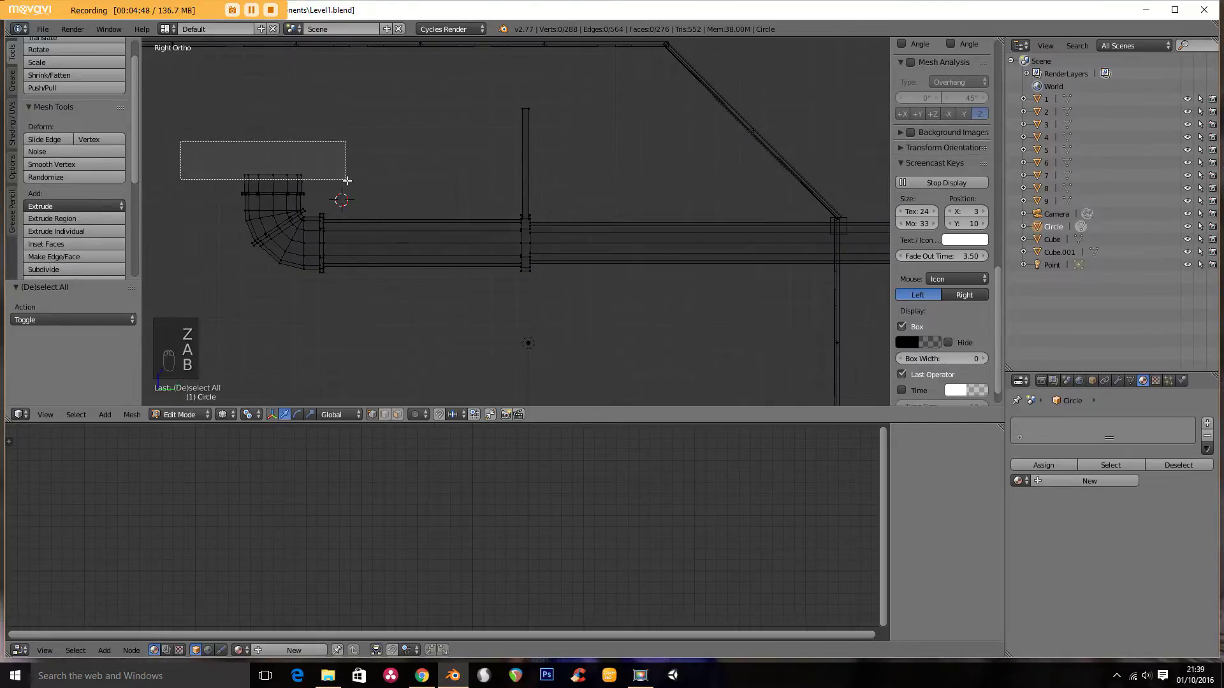
key(g)
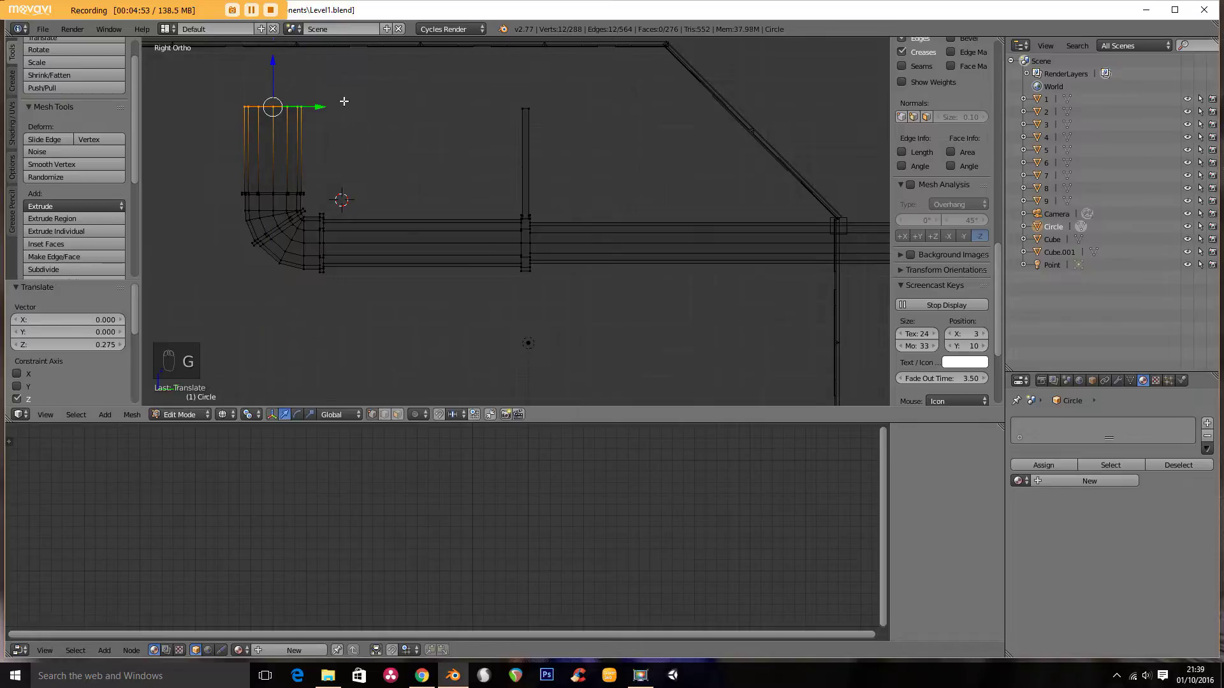
key(b)
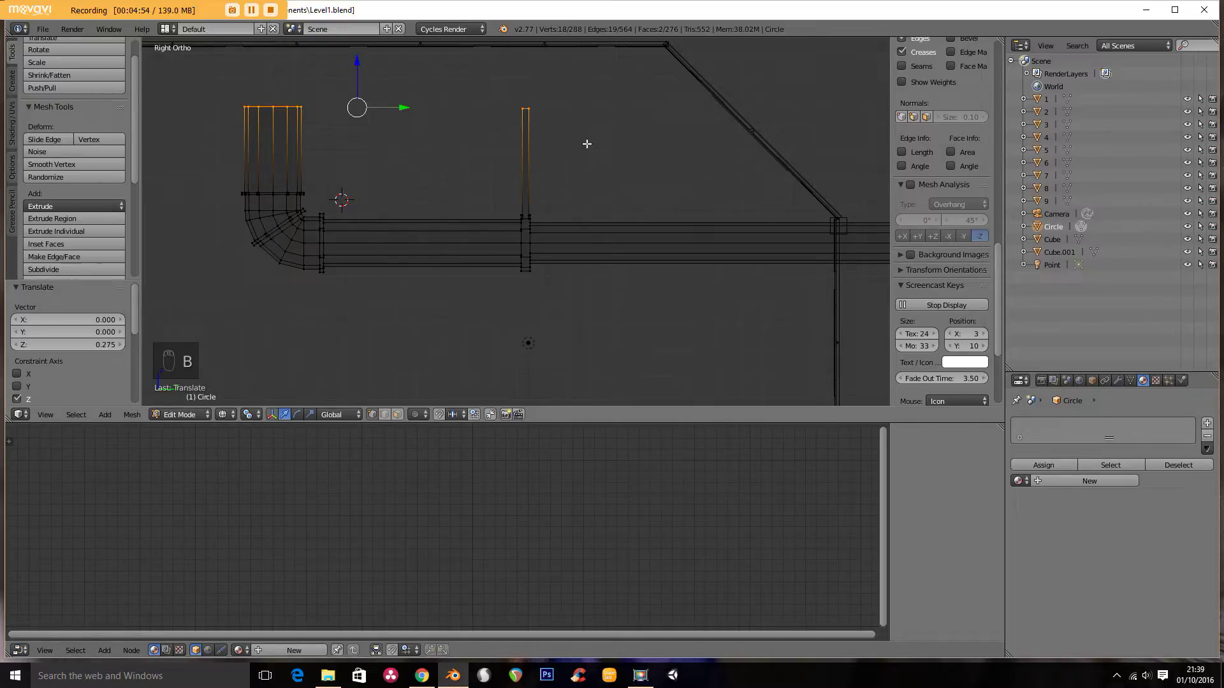
key(s)
key(Tab)
Step: From camera view, duplicate the pipe assembly and slide the copy sideways along X
key(g)
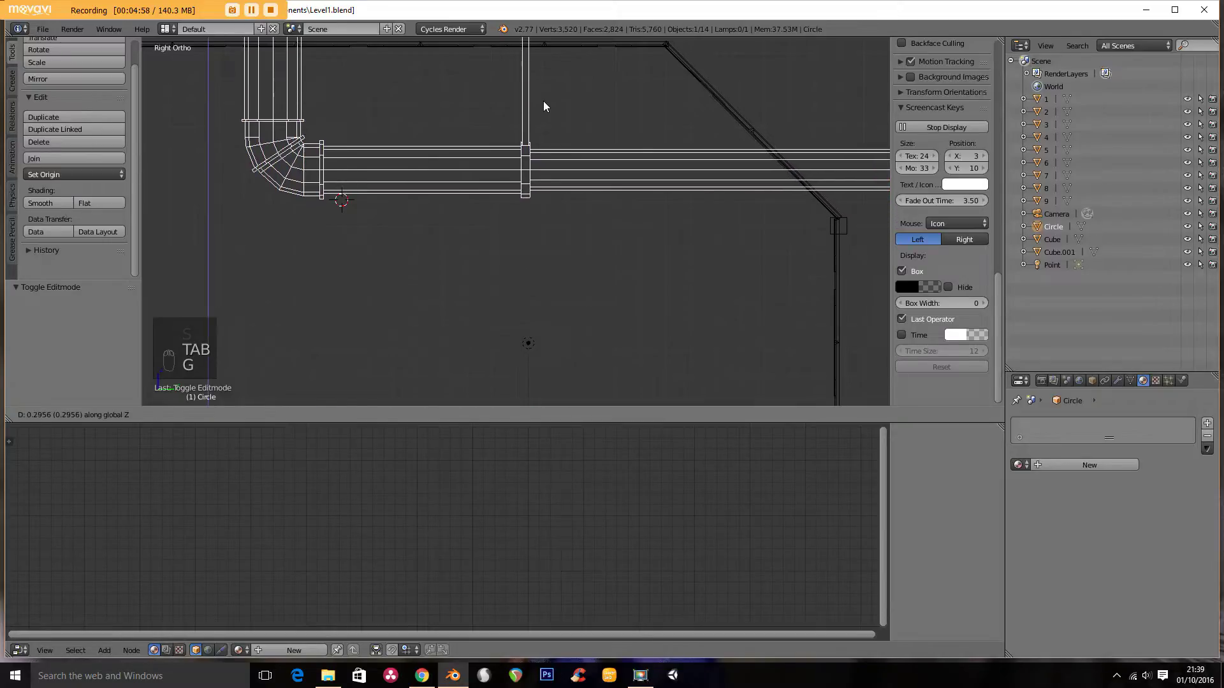
key(KP_0)
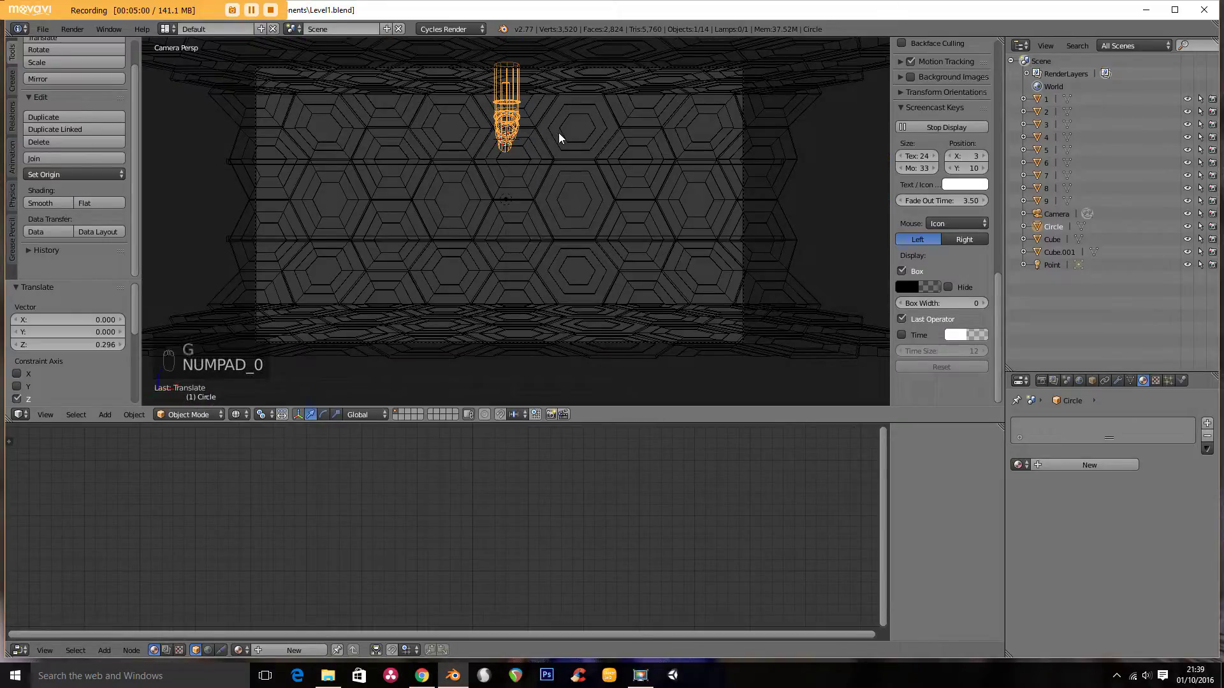
key(shift+d)
key(g)
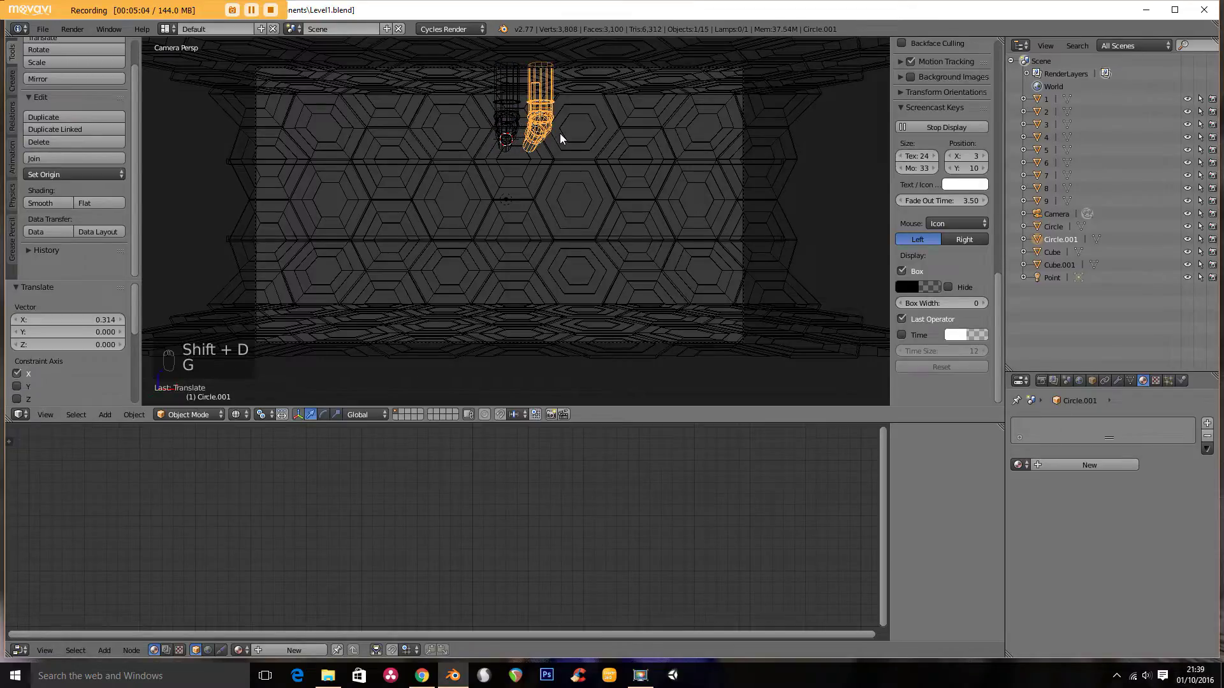
key(shift+d)
Step: Make another copy, inspect under the ceiling, then delete both pipe copies leaving the original
key(g)
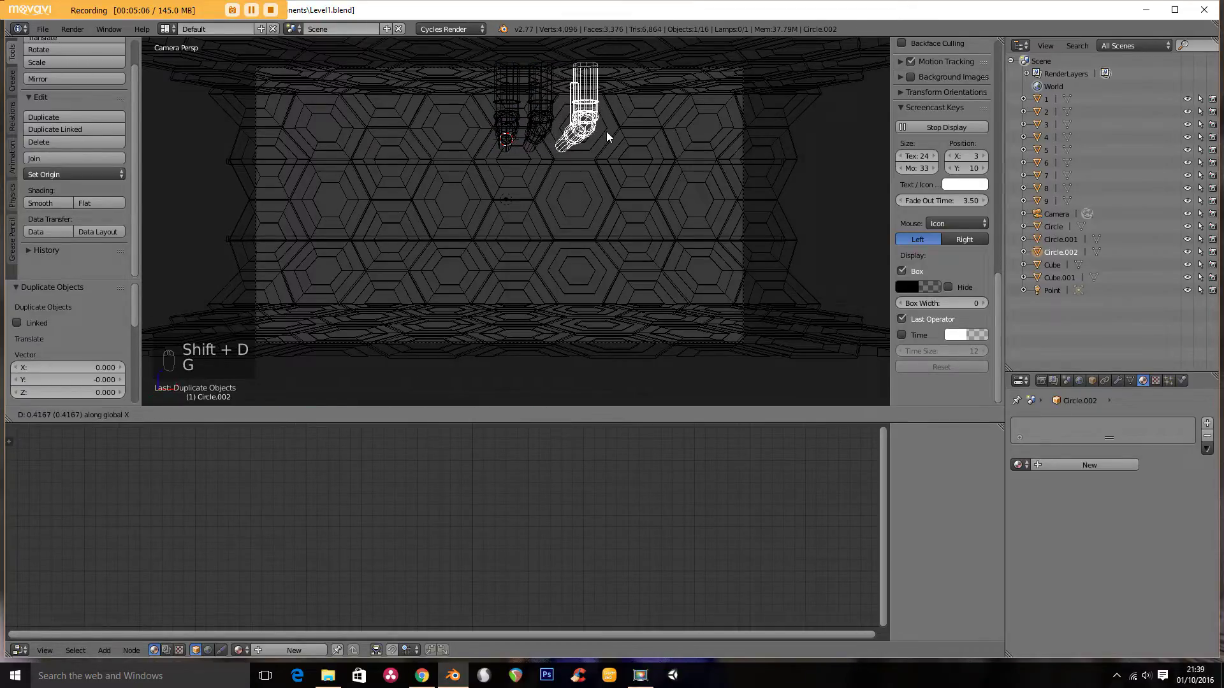
key(z)
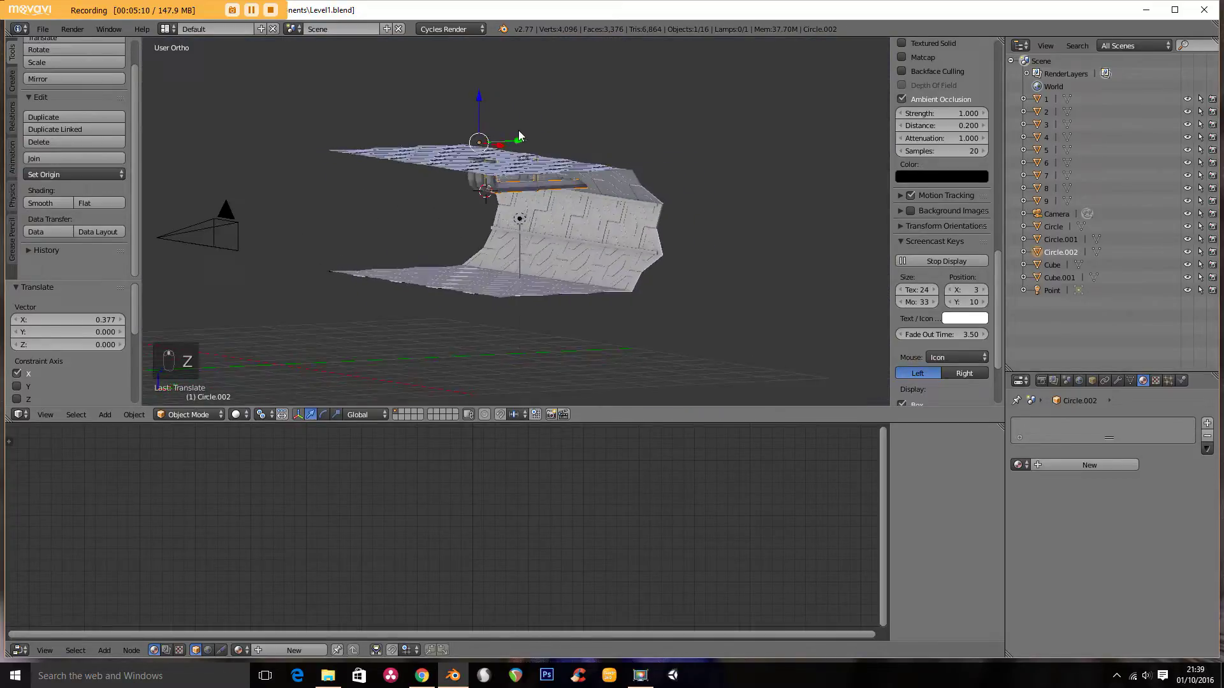
drag(591, 149, 507, 155)
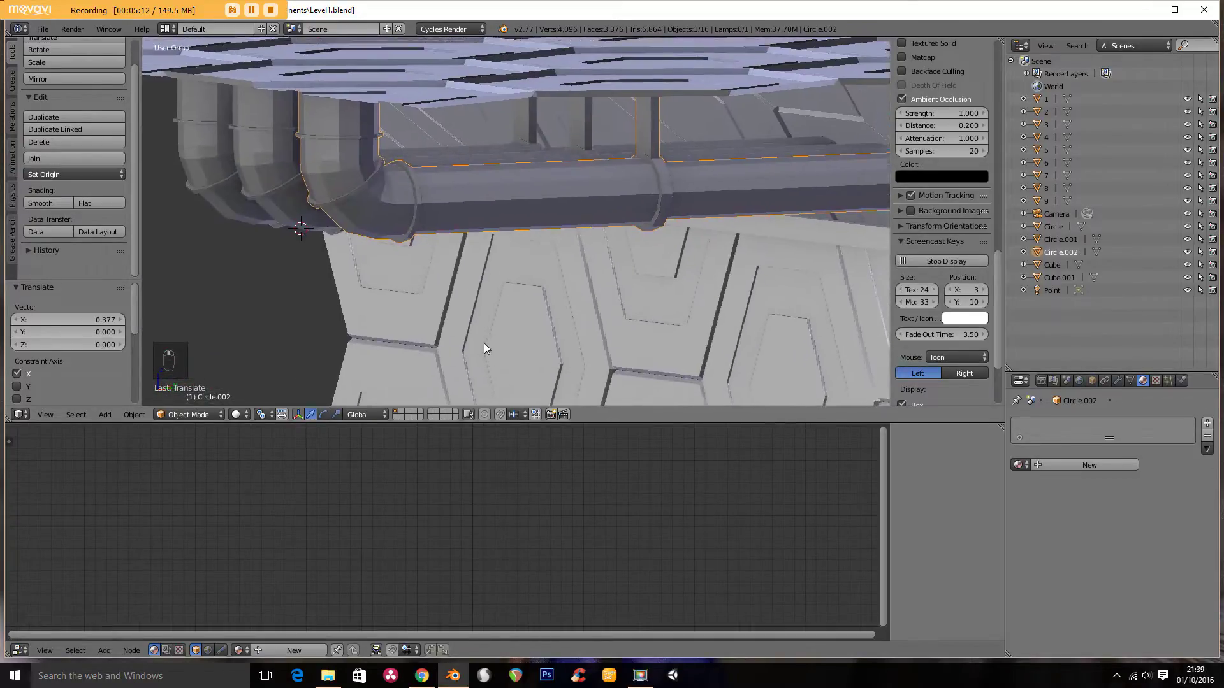
key(x)
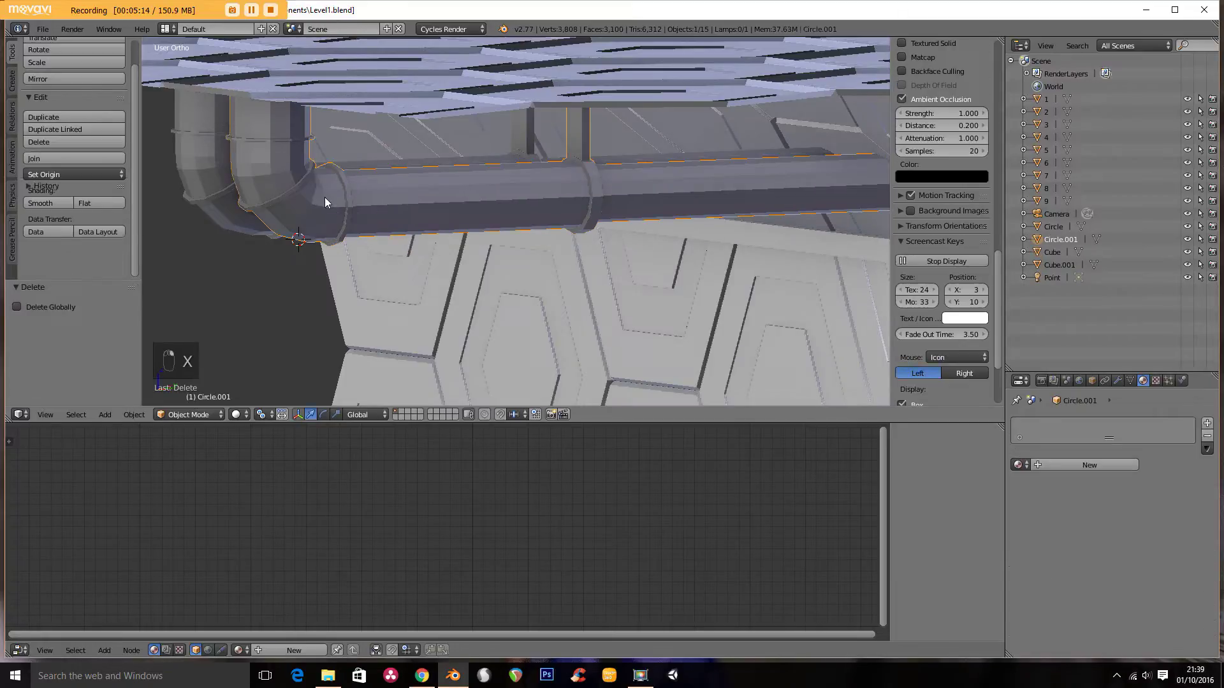
key(x)
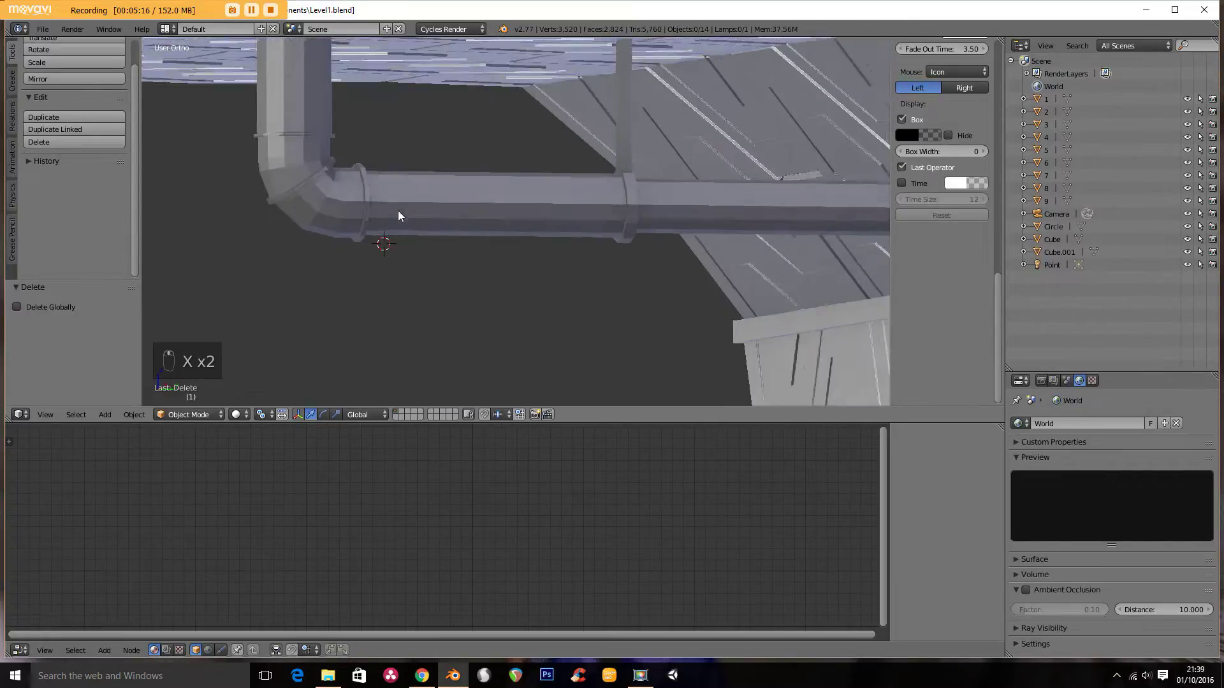
key(Tab)
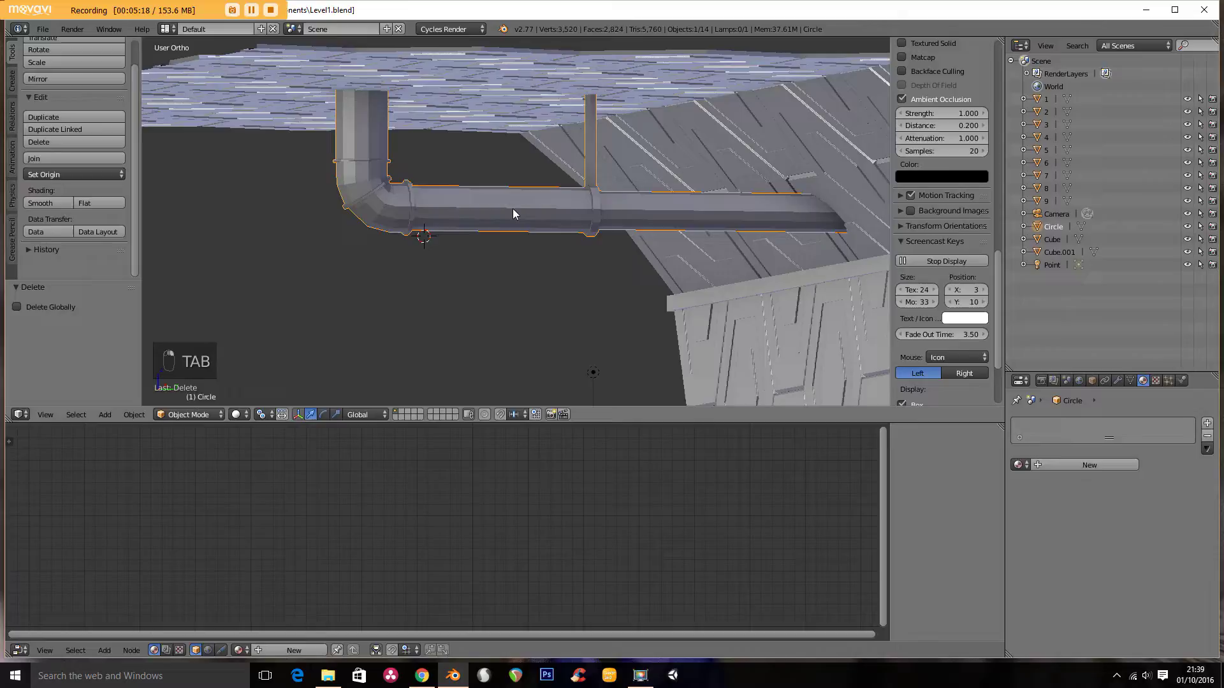
Step: Add dark metal and light metal material slots and view the pipe mesh in wireframe
key(Tab)
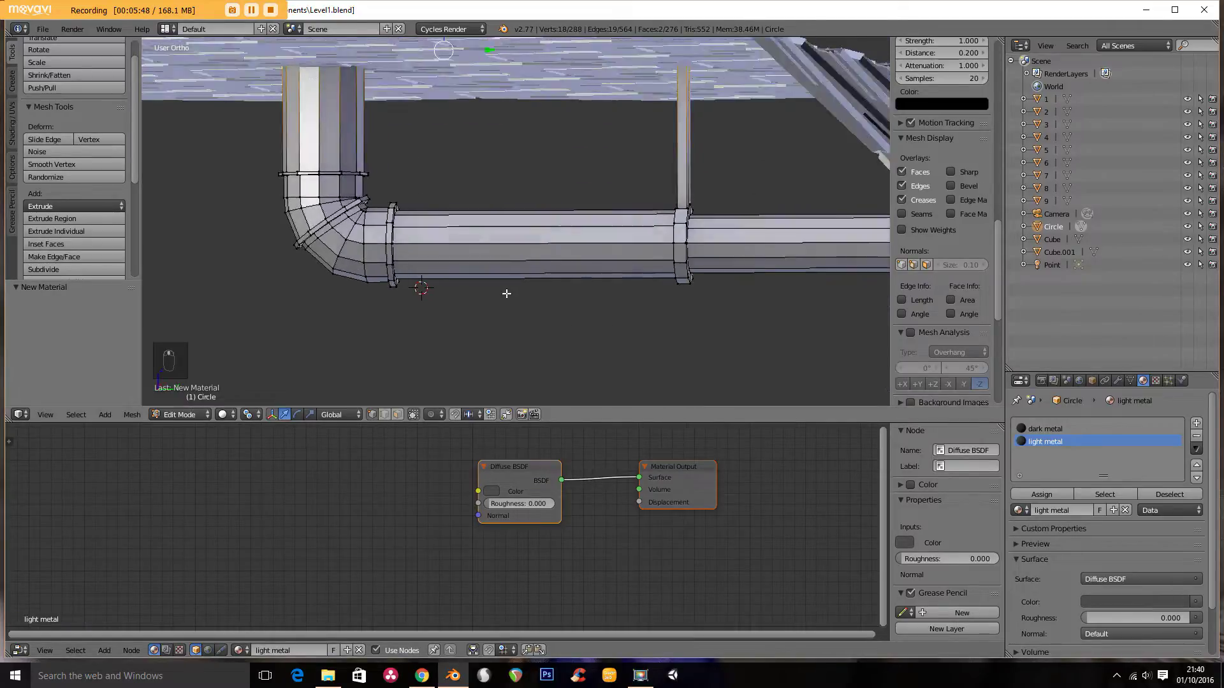
key(z)
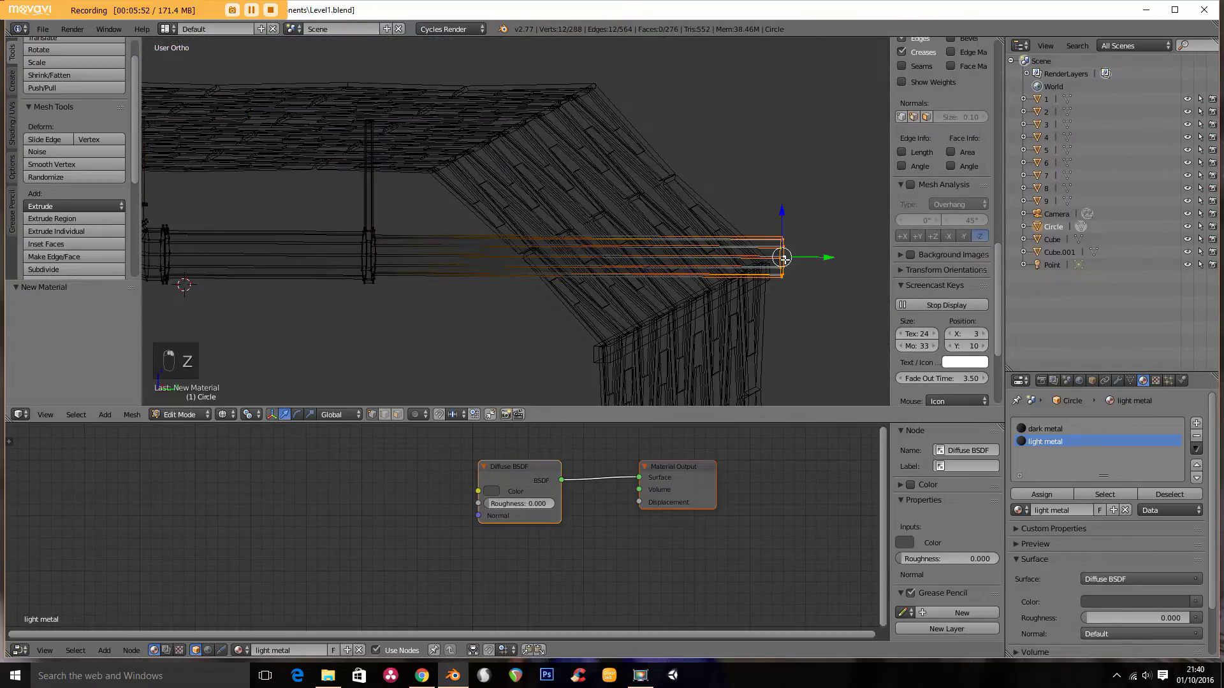
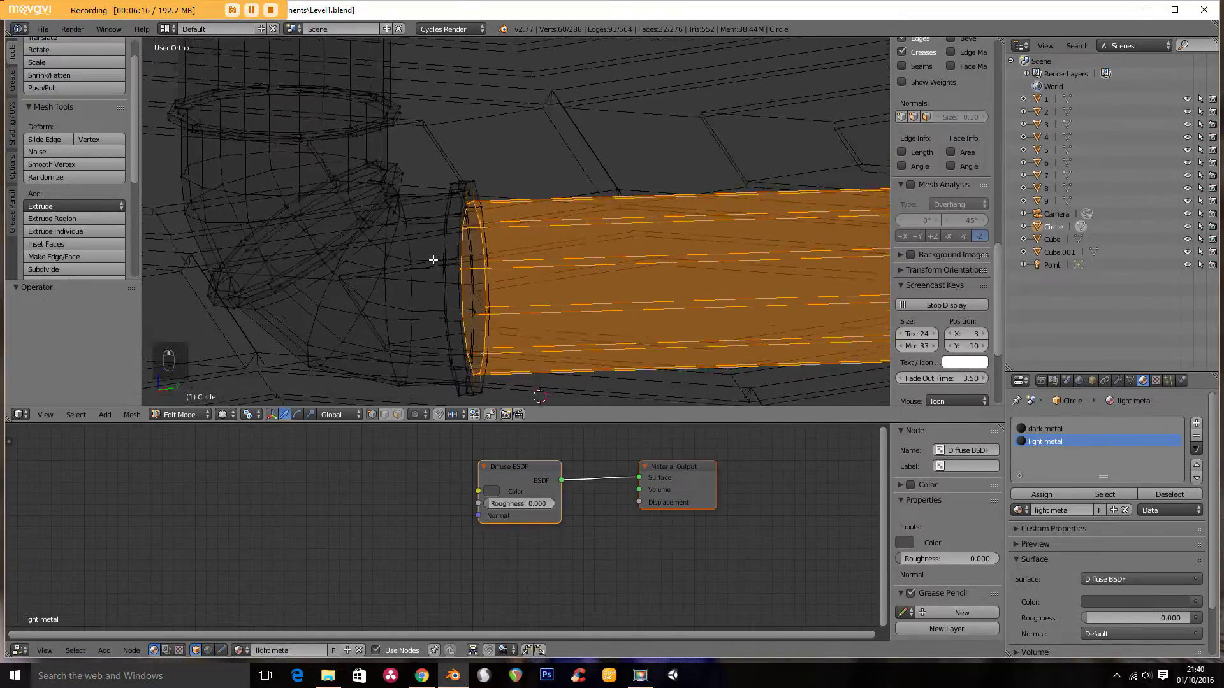
Step: Select the straight horizontal run's faces up to the collar ring for the dark metal material
key(ctrl+z)
key(ctrl+z)
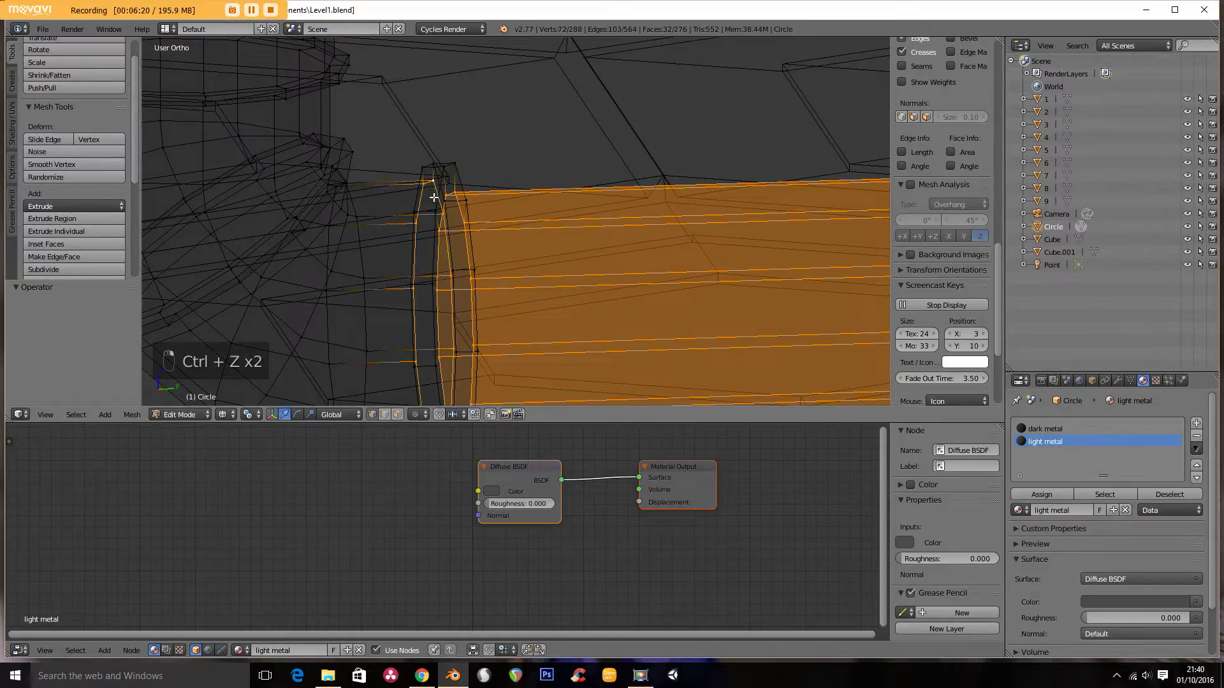
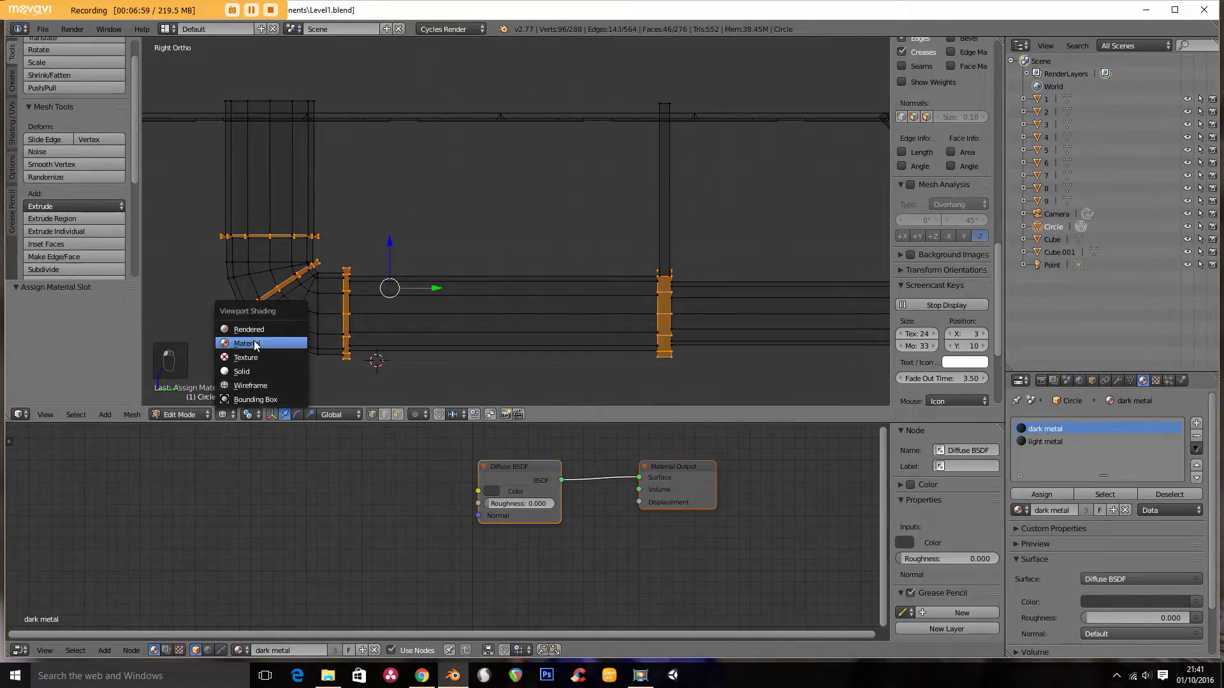
Step: In Object Mode, apply Shade Smooth to the pipe so its surfaces look round
key(Tab)
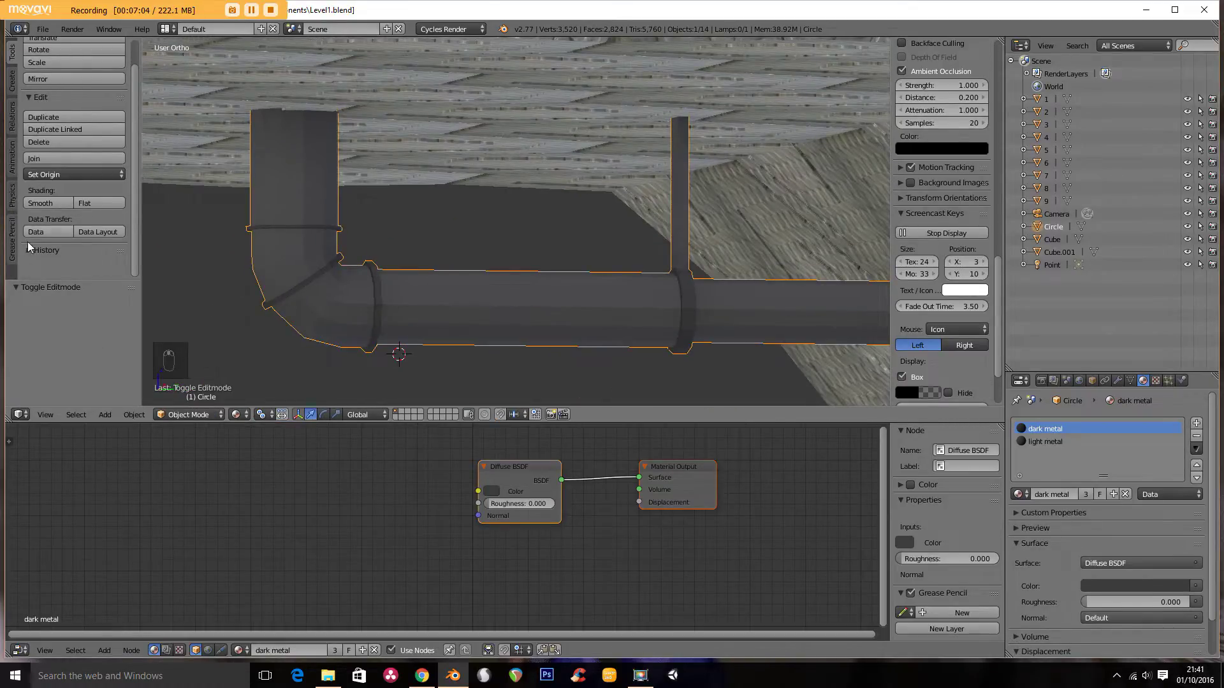
drag(38, 208, 403, 273)
click(456, 274)
drag(462, 273, 445, 277)
drag(454, 274, 769, 298)
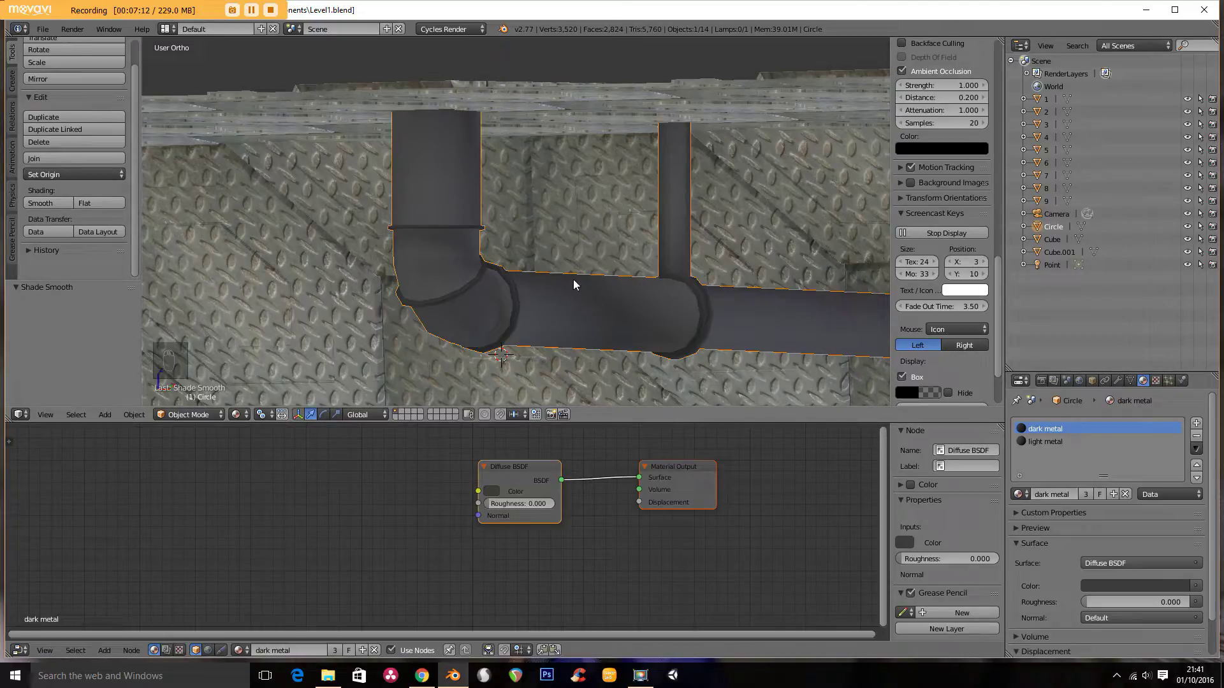
Step: Inspect the smoothed pipe from below along the ceiling and return to Edit Mode
drag(599, 329, 583, 323)
middle_click(578, 317)
middle_click(496, 311)
drag(540, 304, 544, 203)
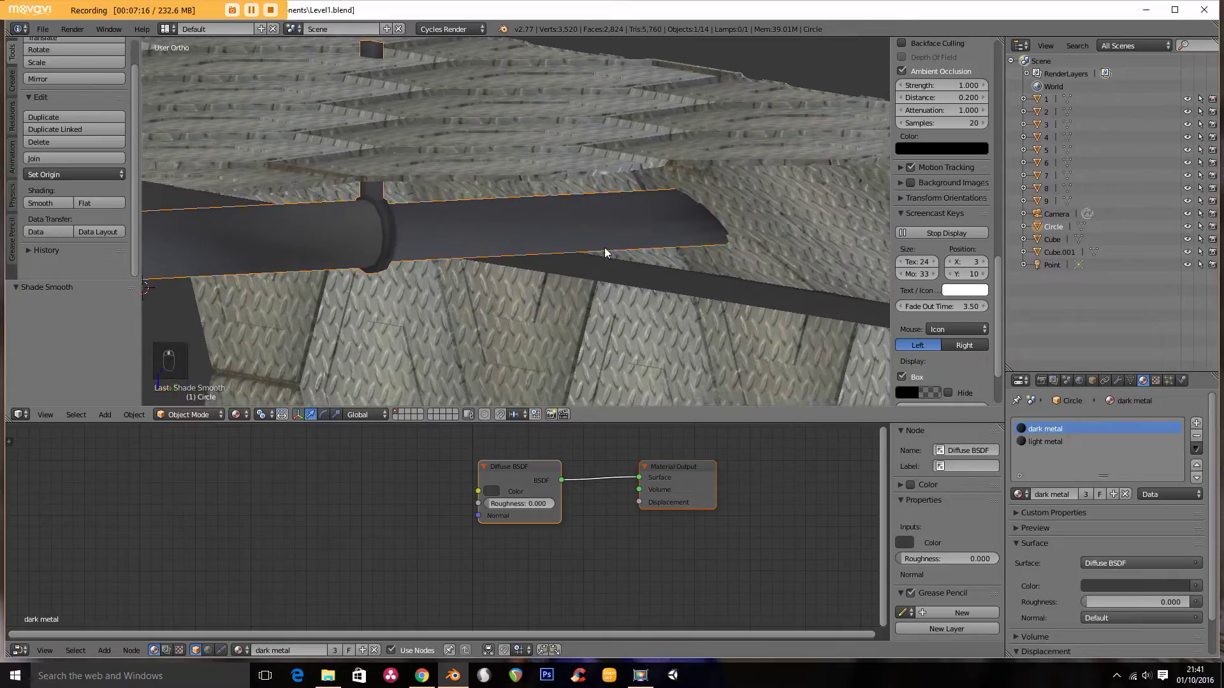
key(Tab)
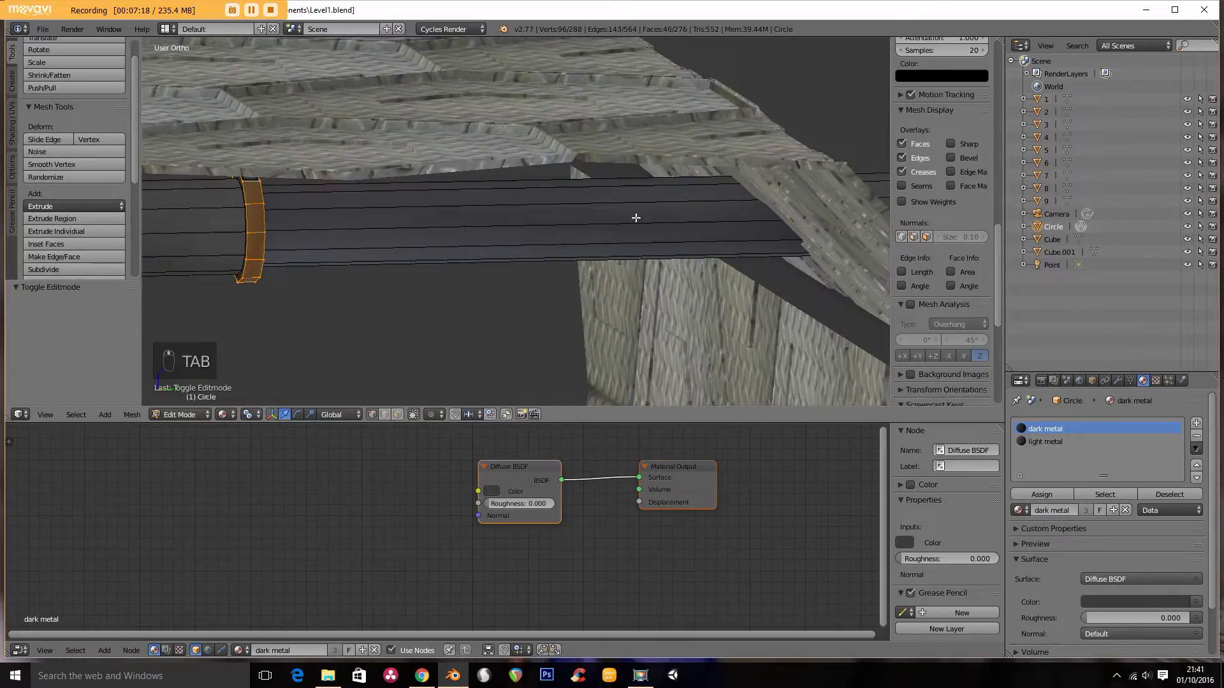
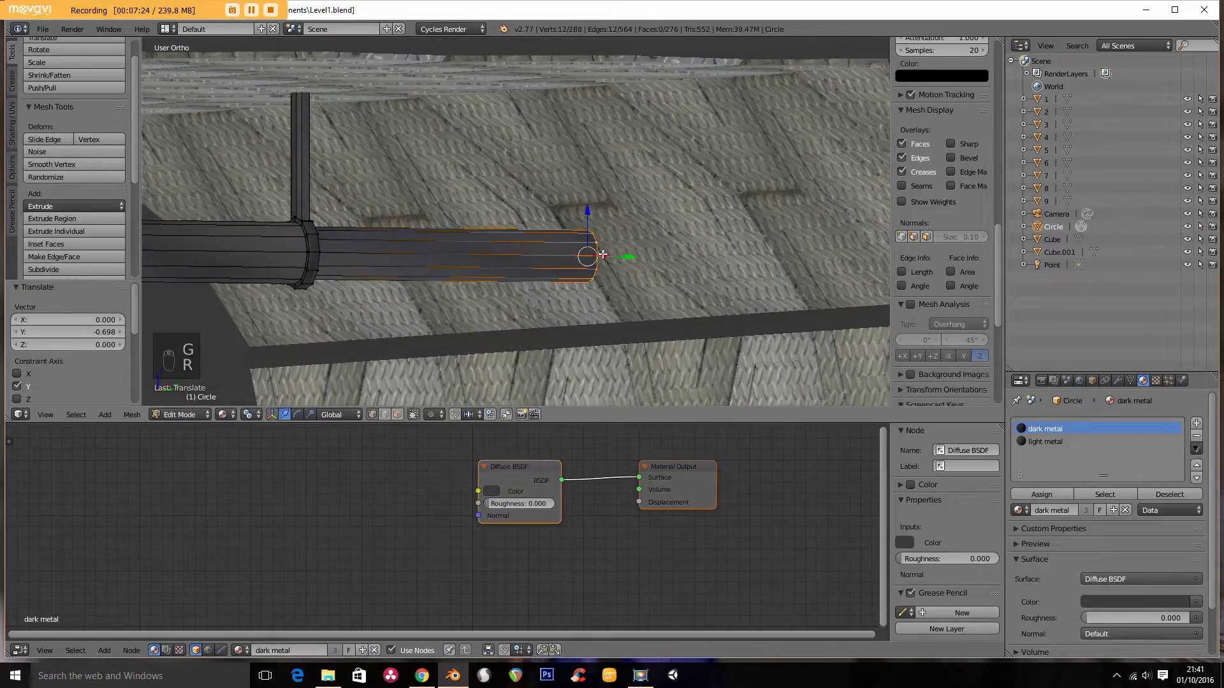
Step: Extrude and scale the pipe's end into a flared opening, then leave edit mode
key(e)
key(s)
key(e)
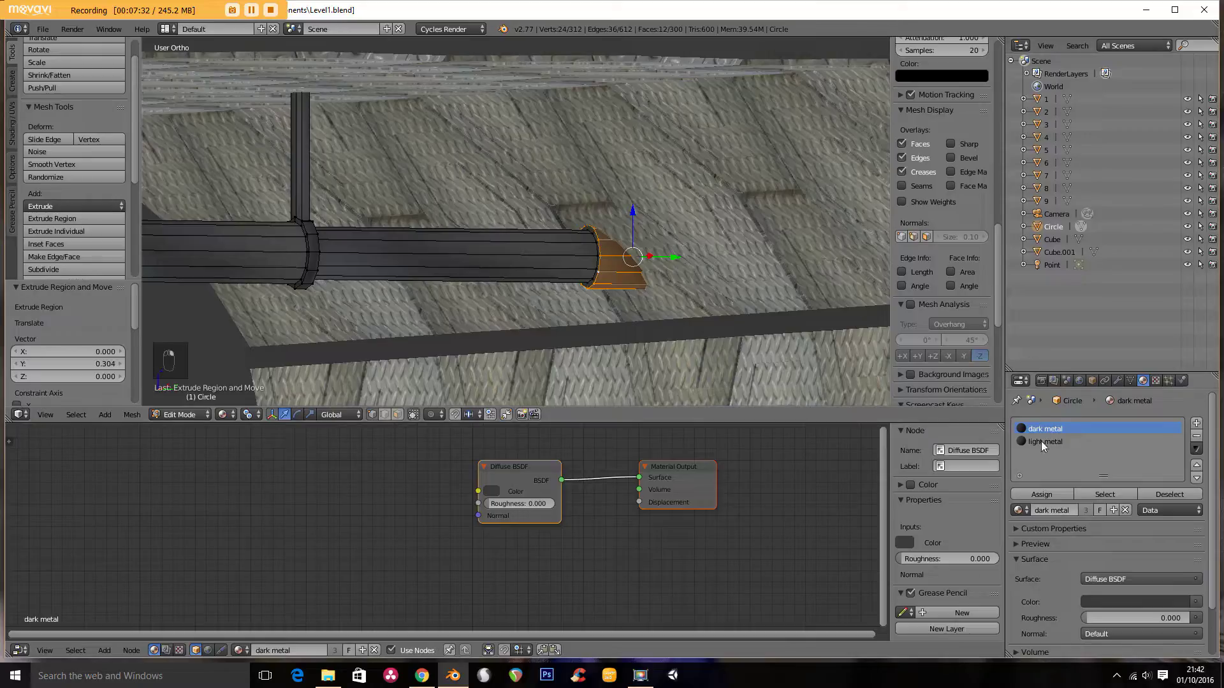
middle_click(1041, 497)
key(`)
key(Tab)
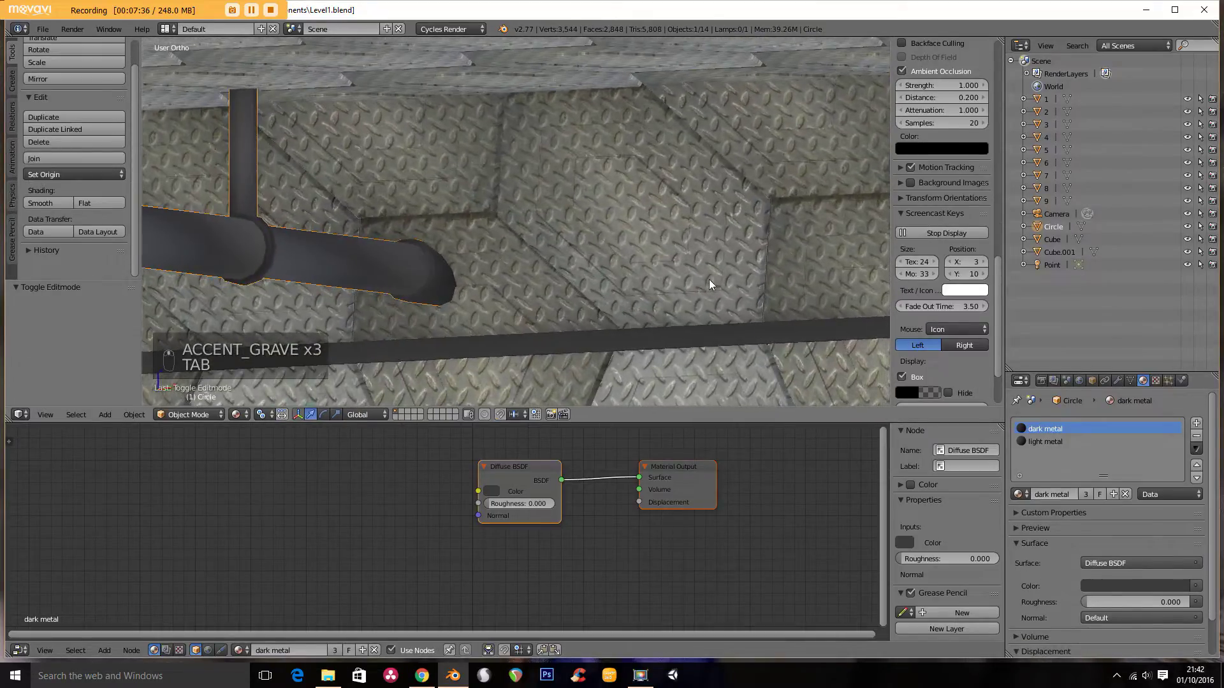
Step: Inspect the bent pipe from several angles and switch to the scene camera view
middle_click(498, 288)
middle_click(537, 282)
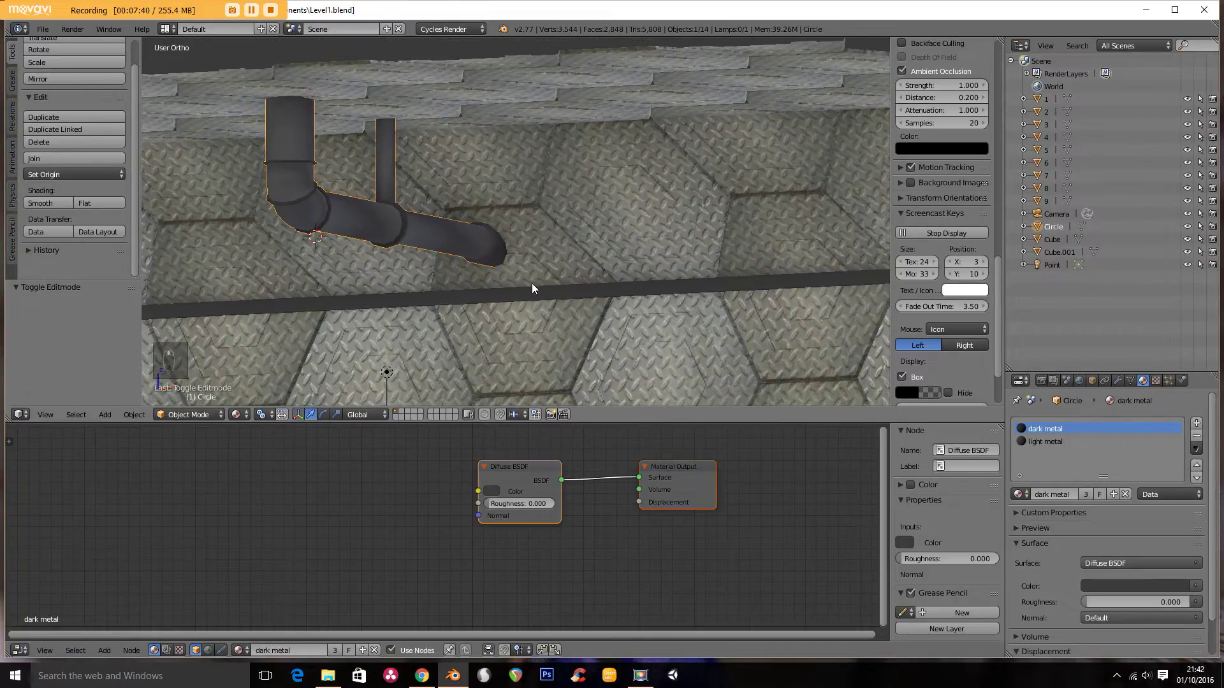
drag(509, 216, 477, 335)
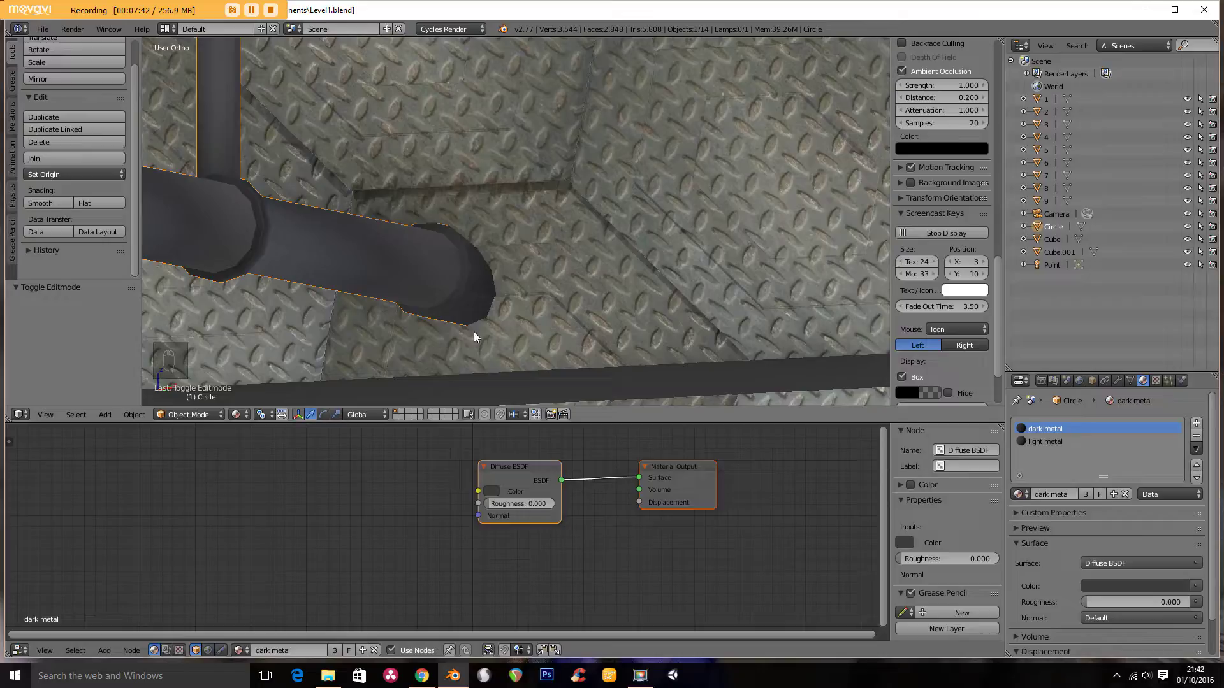
drag(507, 278, 474, 278)
drag(420, 272, 440, 270)
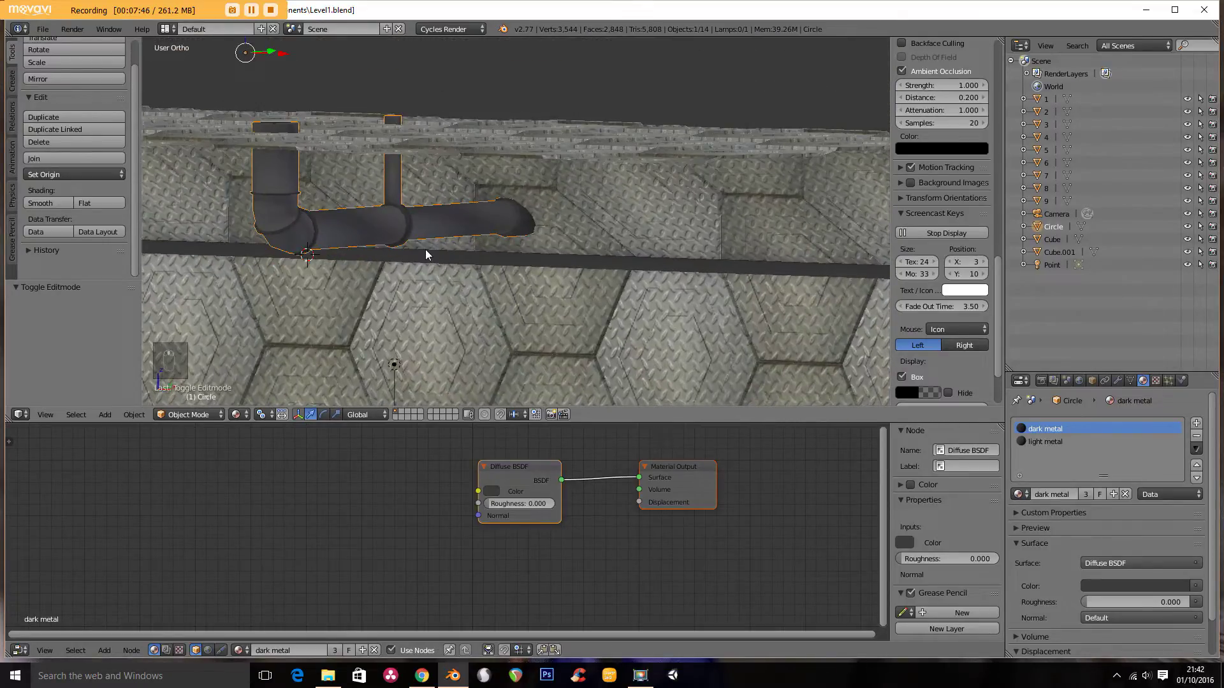
key(KP_0)
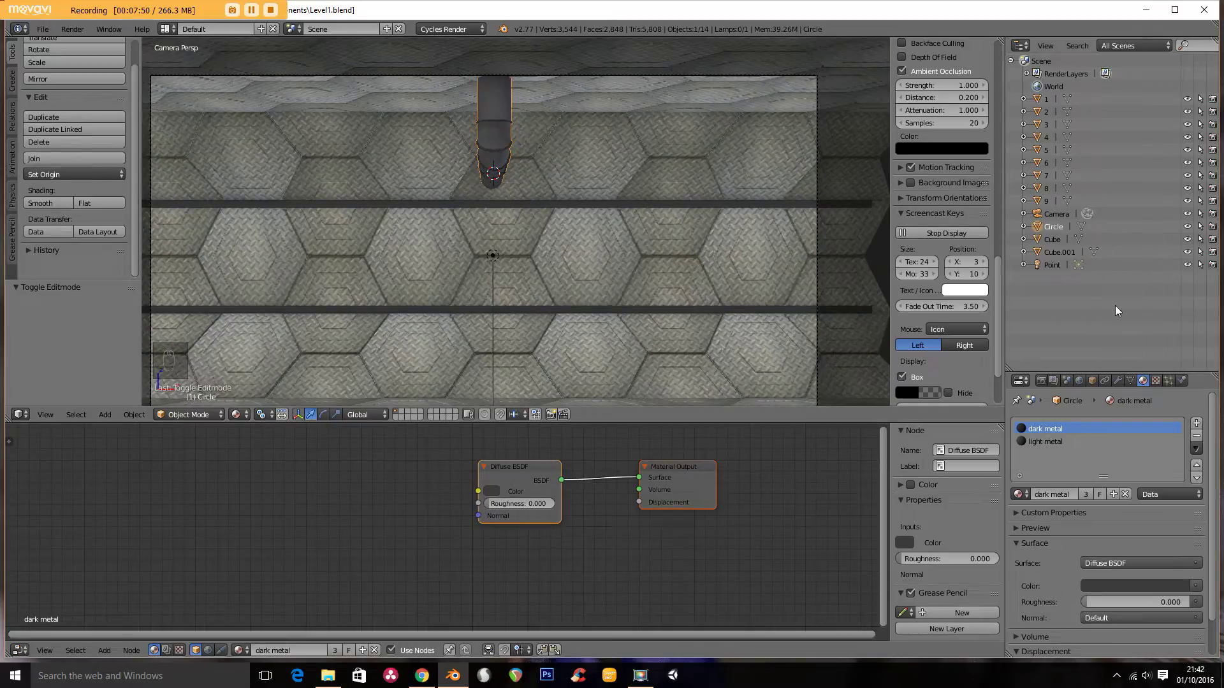
Step: Rename the pipe to pipe1 and place two duplicates beside the original
drag(1057, 232, 1059, 231)
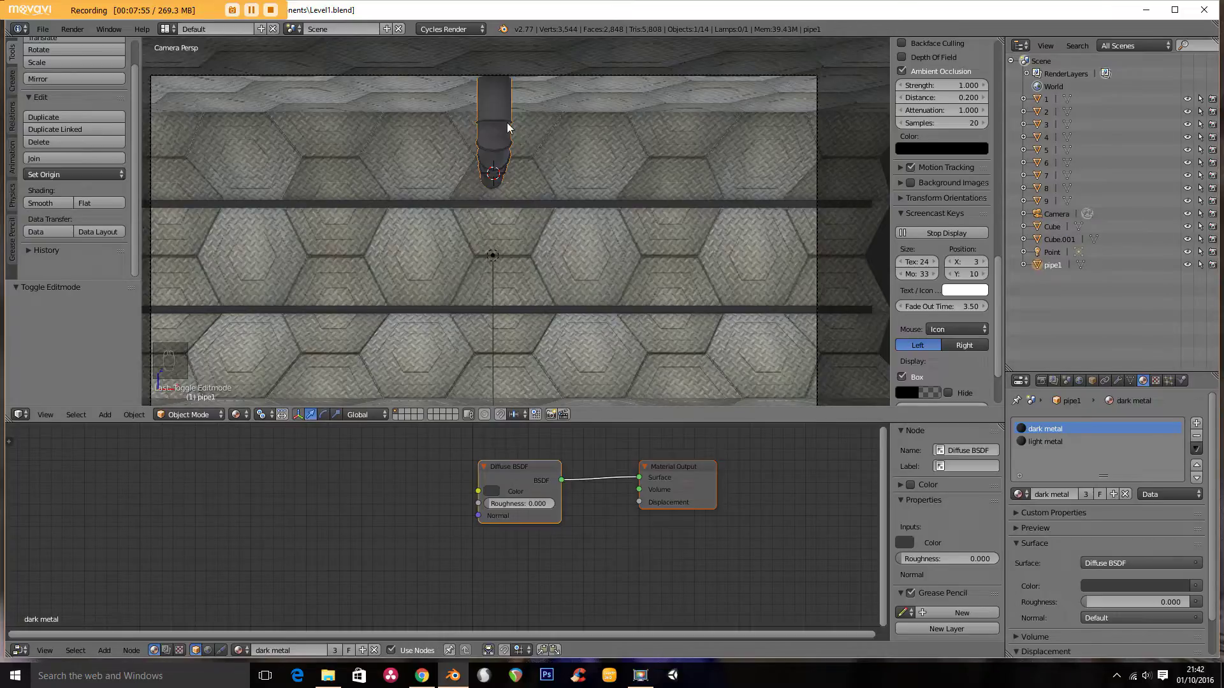
key(shift+d)
key(g)
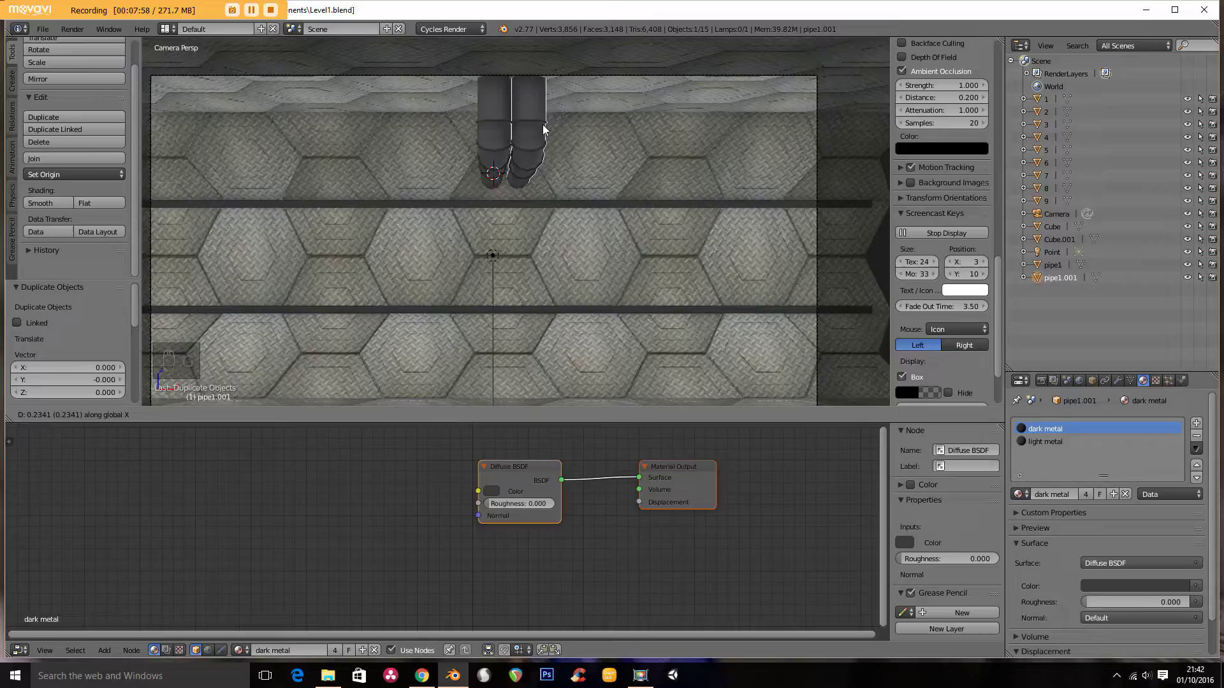
key(shift+d)
key(g)
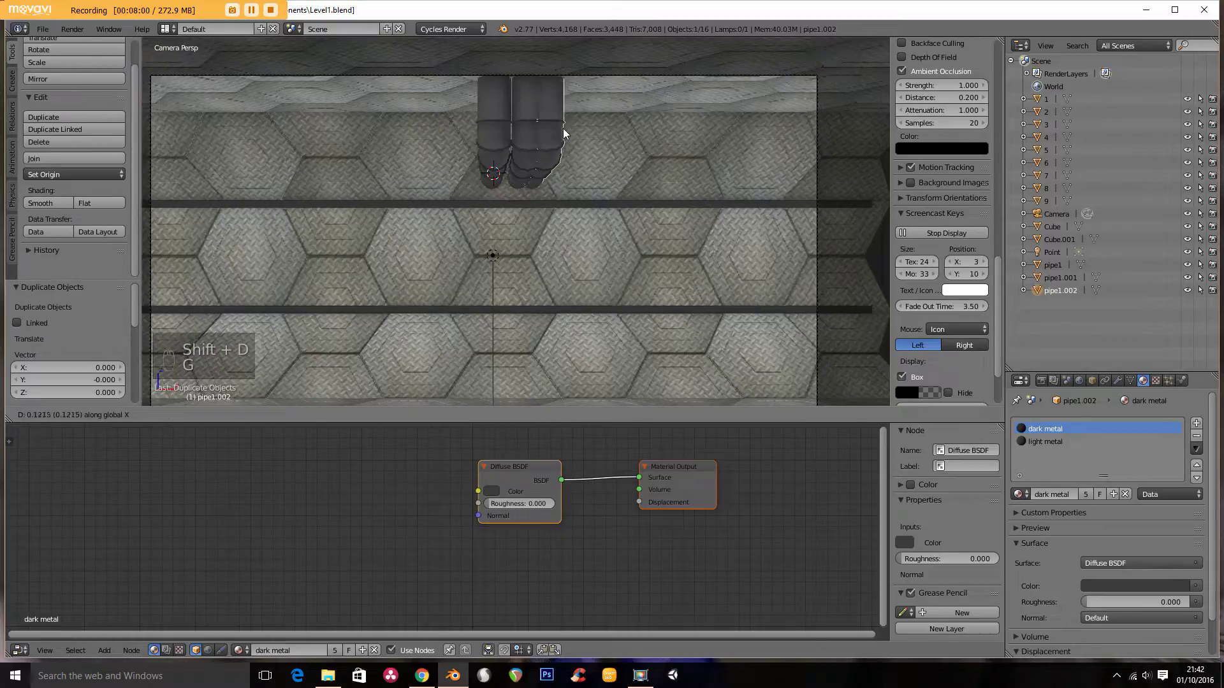
Step: From side view, make a third copy and rotate it upright near the corridor wall
key(KP_3)
key(shift+d)
key(r)
key(g)
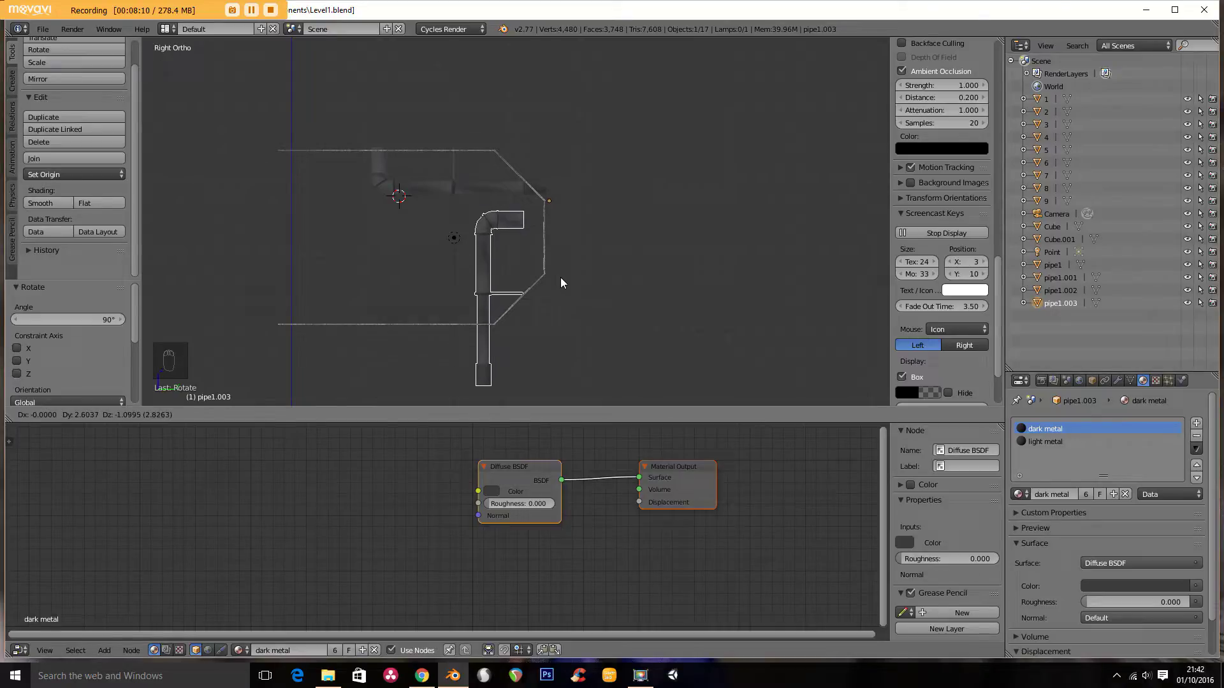
Step: Move pipe1.003 against the wall and start stretching its end outward in edit mode
key(KP_1)
drag(553, 304, 538, 260)
drag(487, 275, 470, 229)
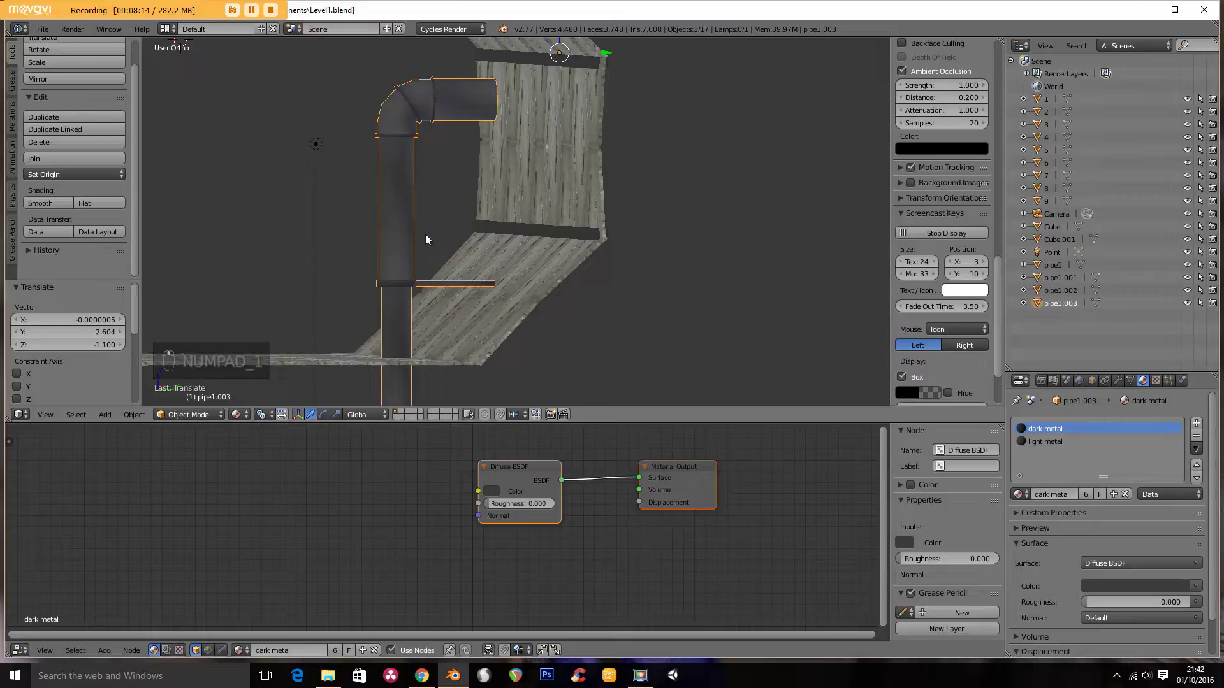
key(Tab)
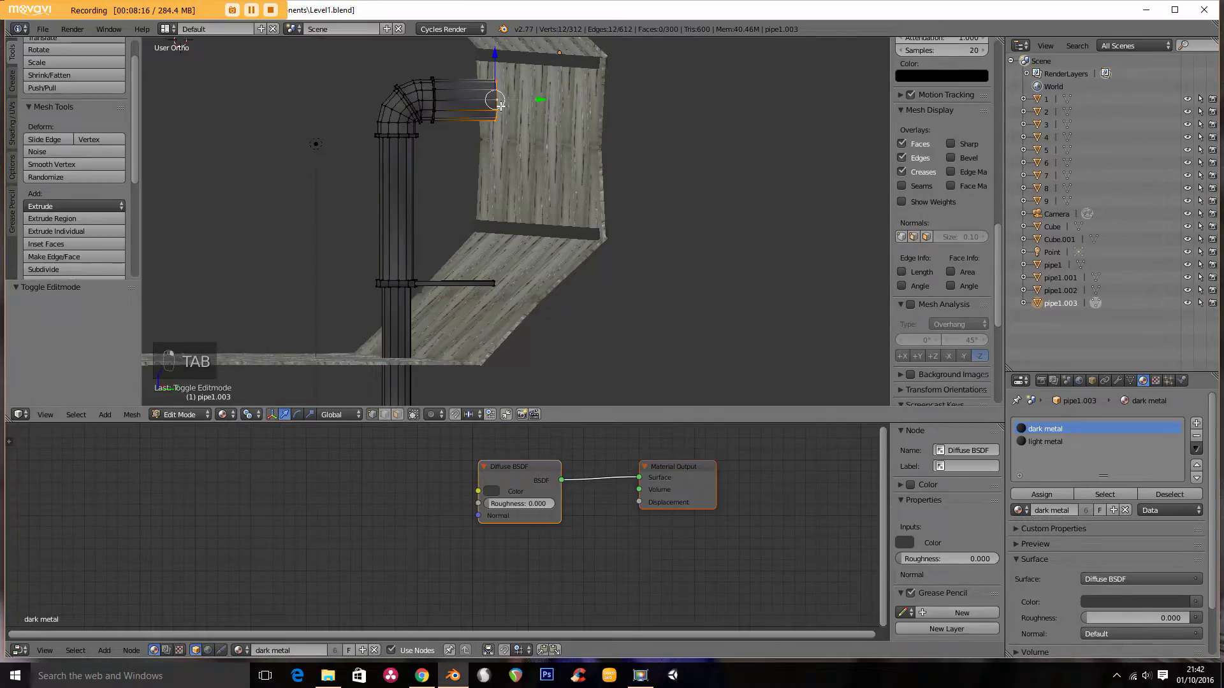
key(g)
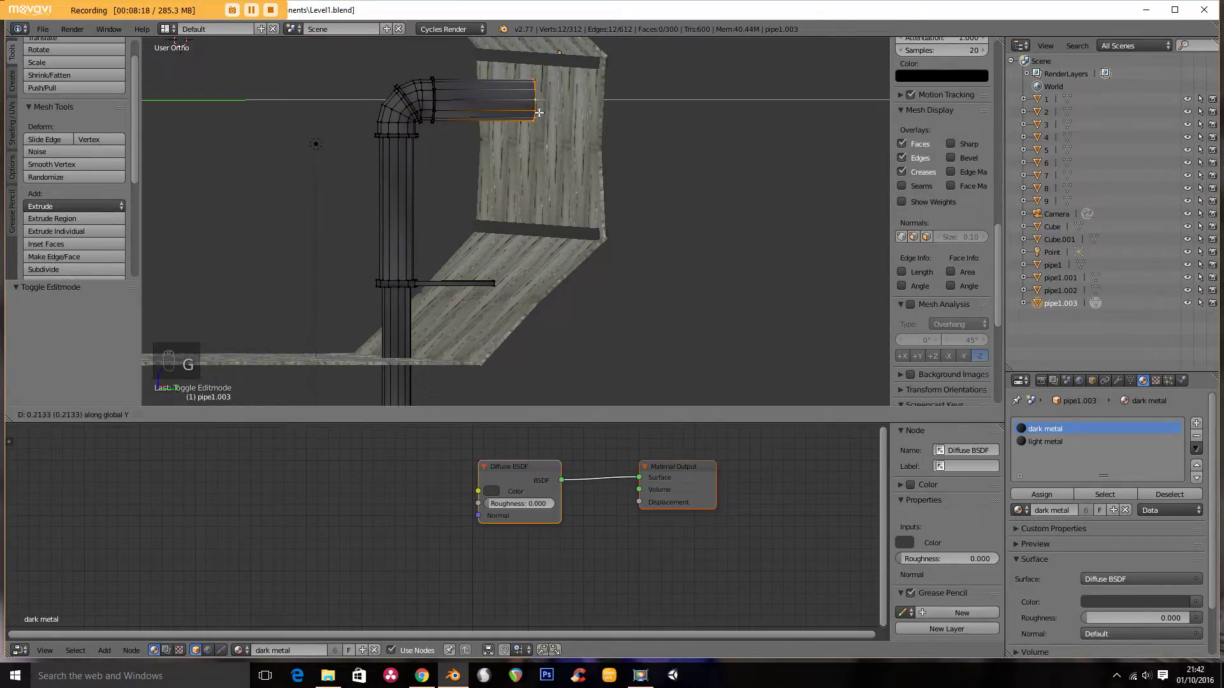
Step: Extrude extra sections from the pipe end and extend them along the wall
key(e)
key(s)
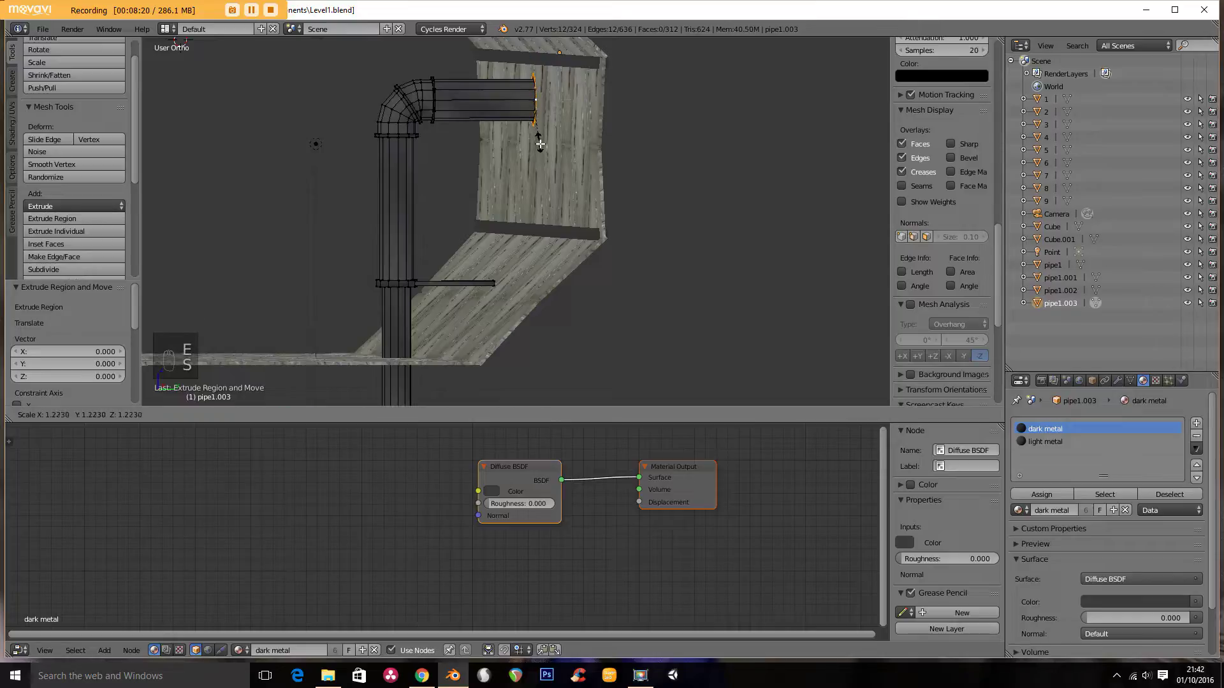
key(e)
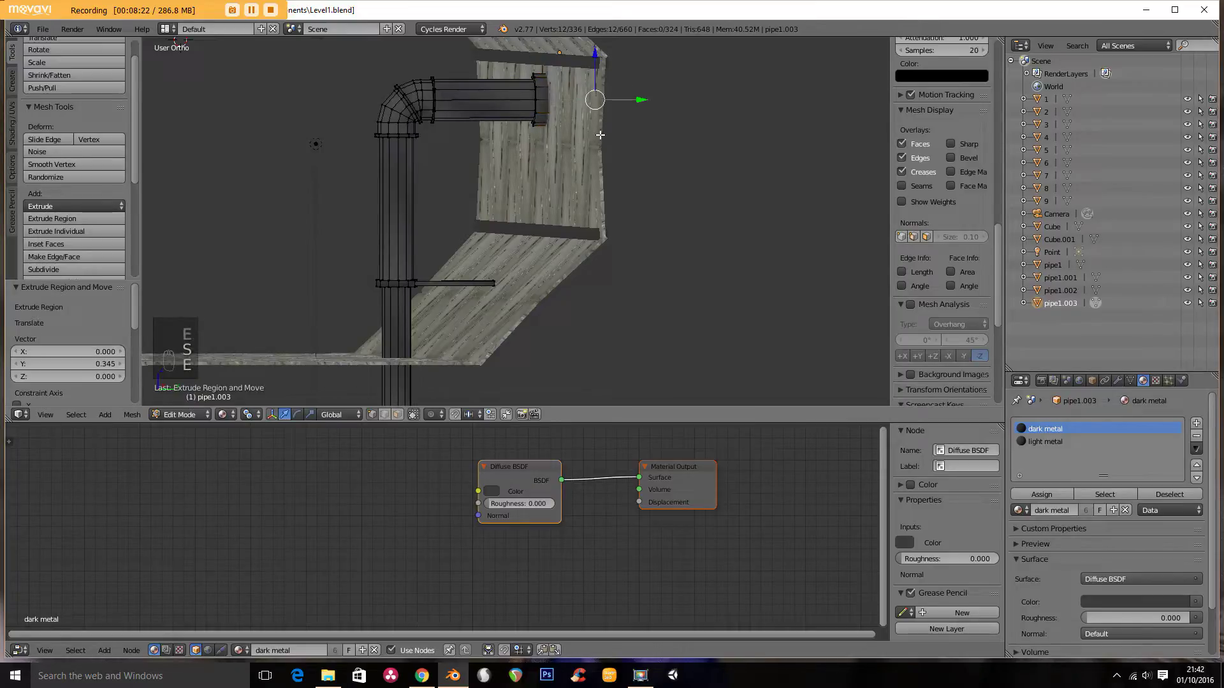
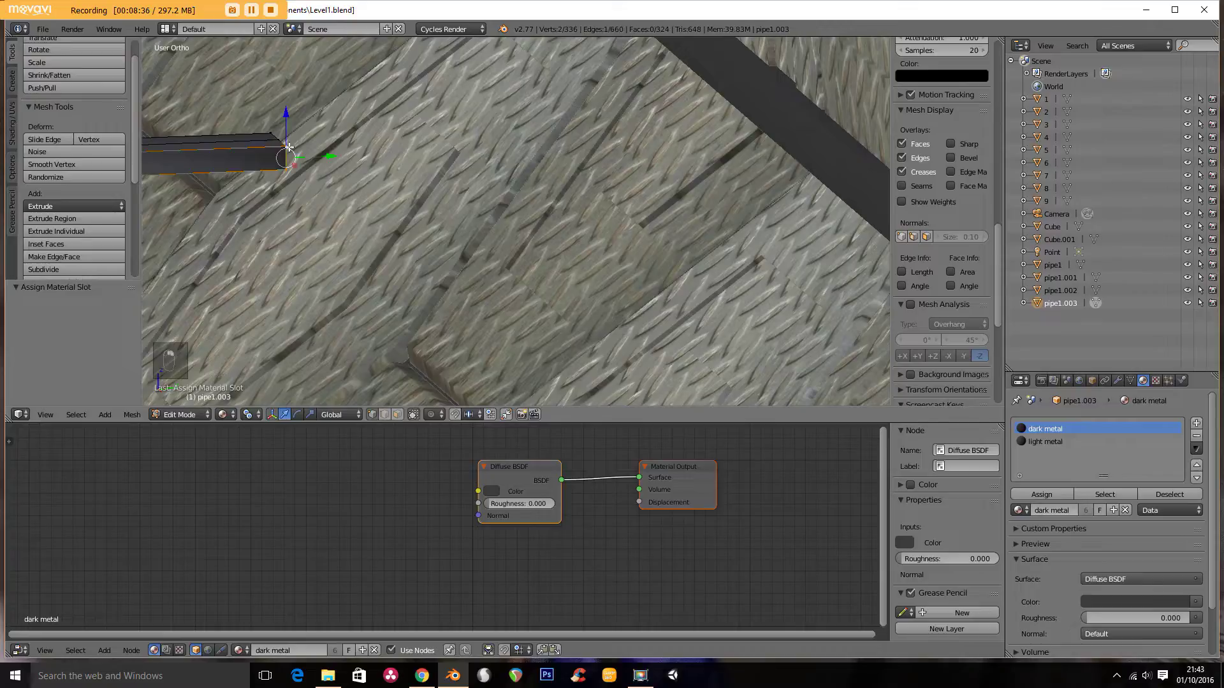
key(z)
key(a)
key(b)
key(g)
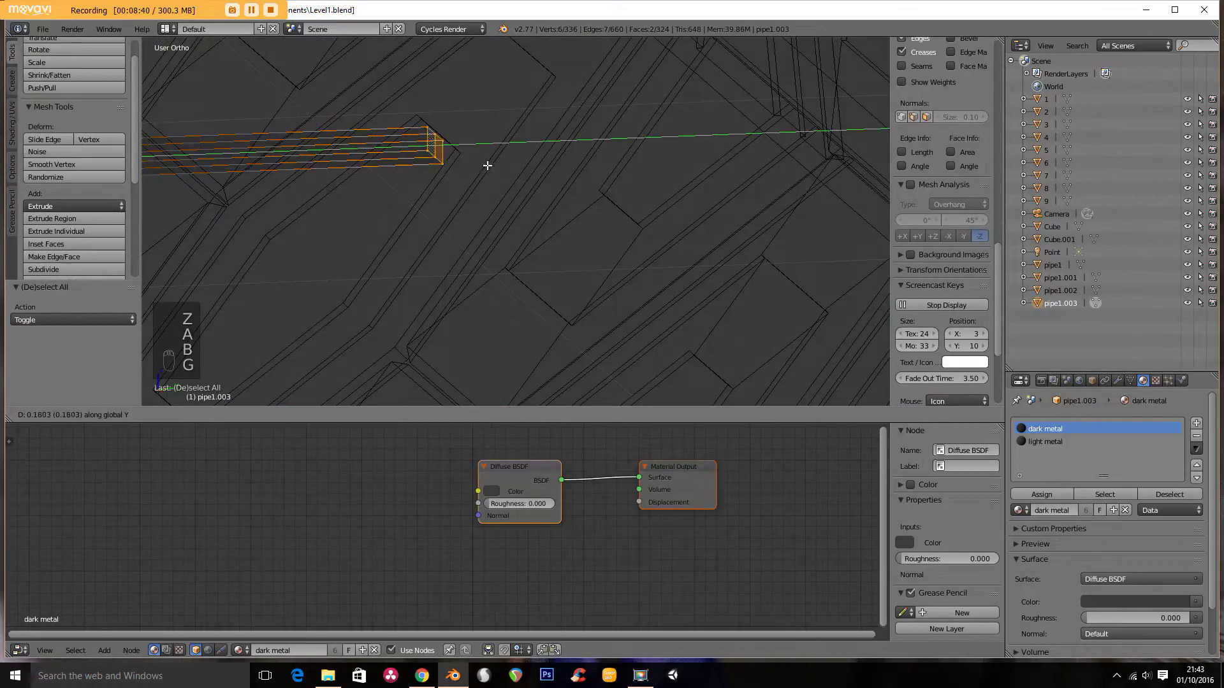
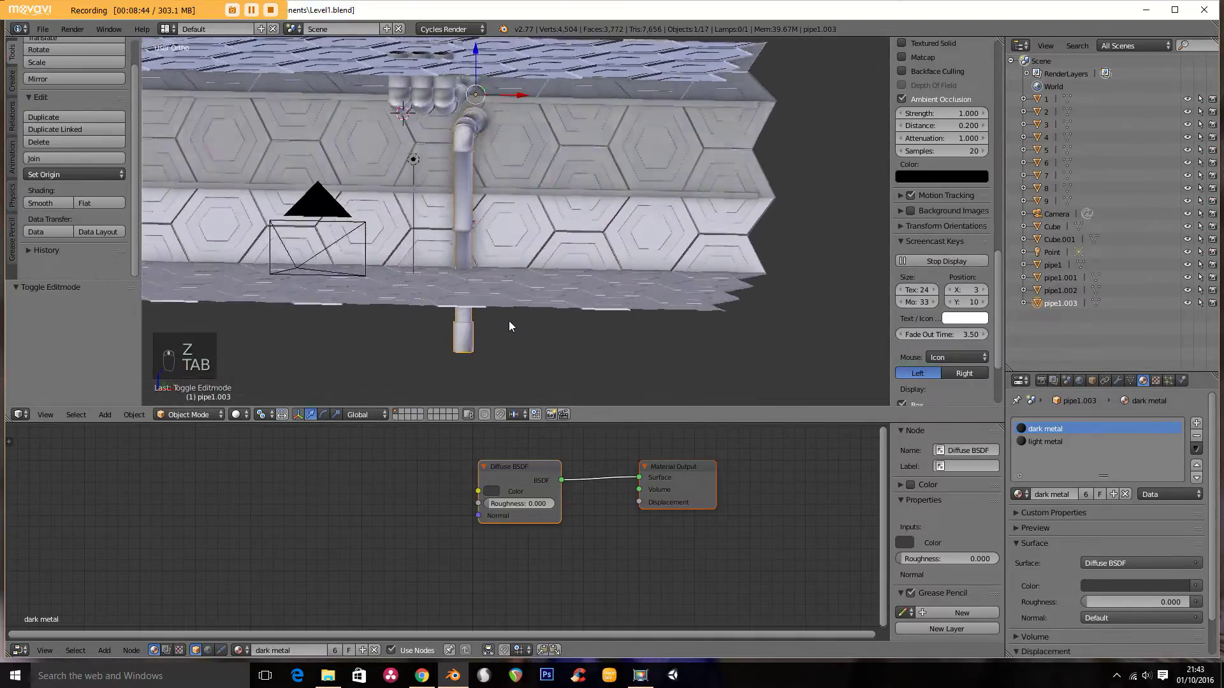
Step: In front view, slide pipe1.003 along the wall and place a copy, pipe1.004, beside it
key(KP_1)
key(g)
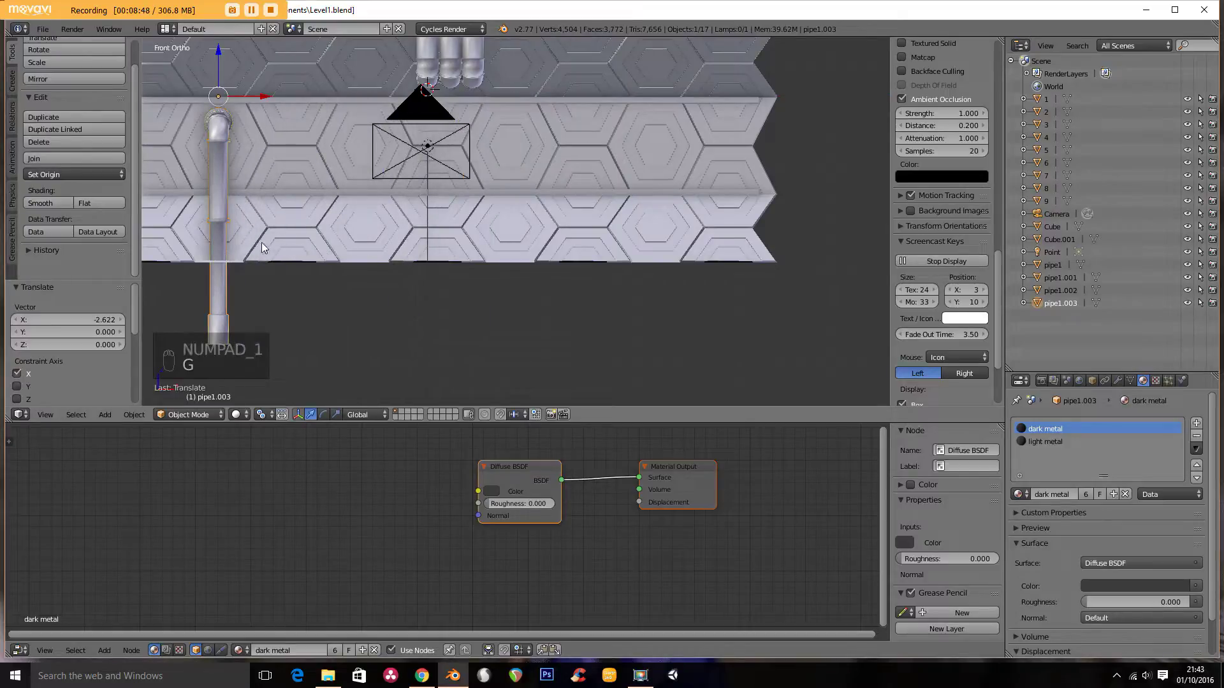
key(shift+d)
key(g)
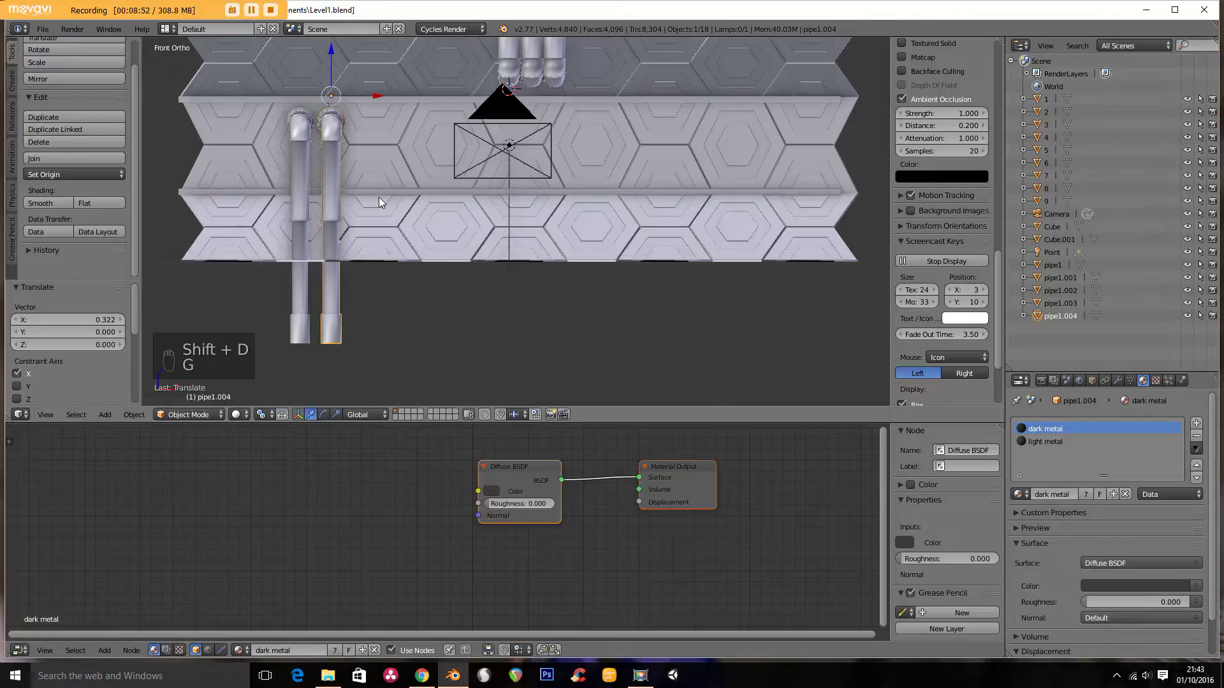
Step: Add a third wall pipe, pipe1.005, next to them and snap the cursor to it
key(shift+d)
key(g)
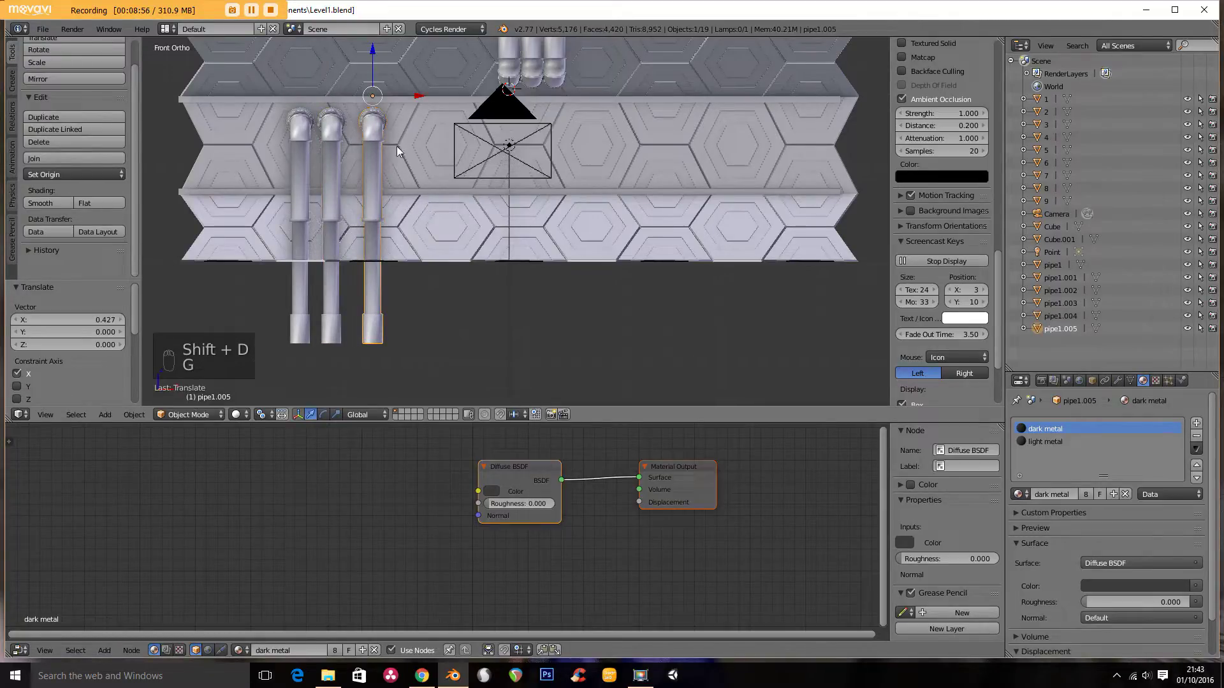
click(264, 421)
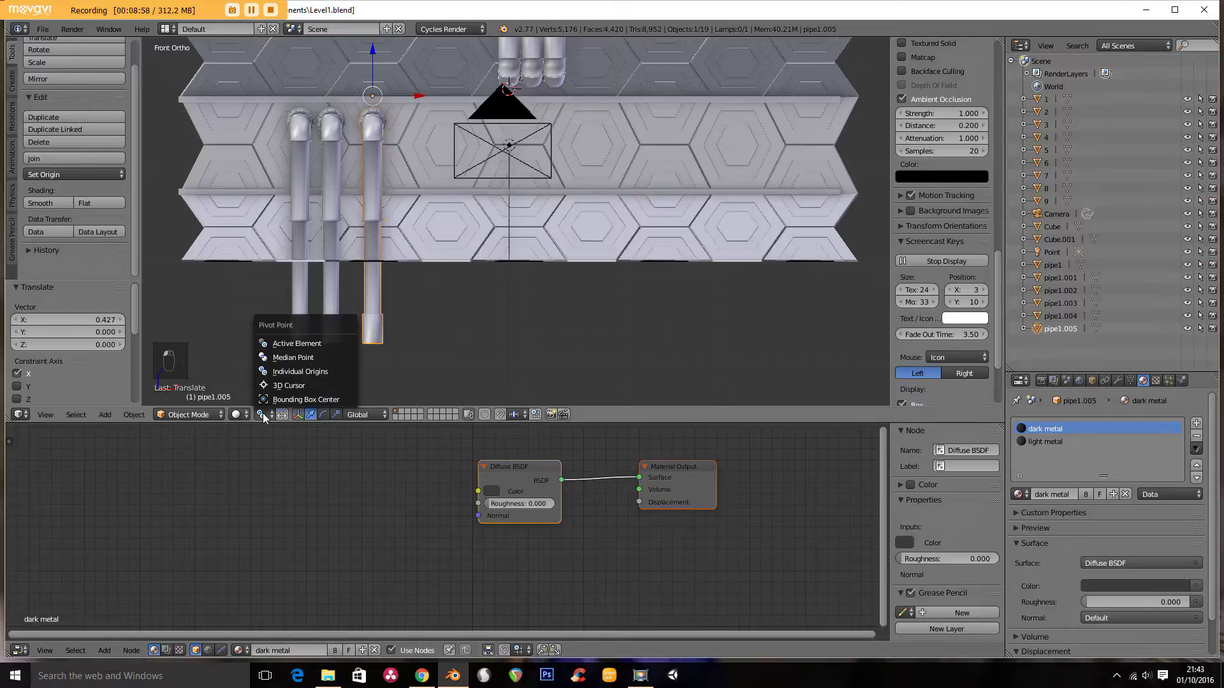
key(shift+s)
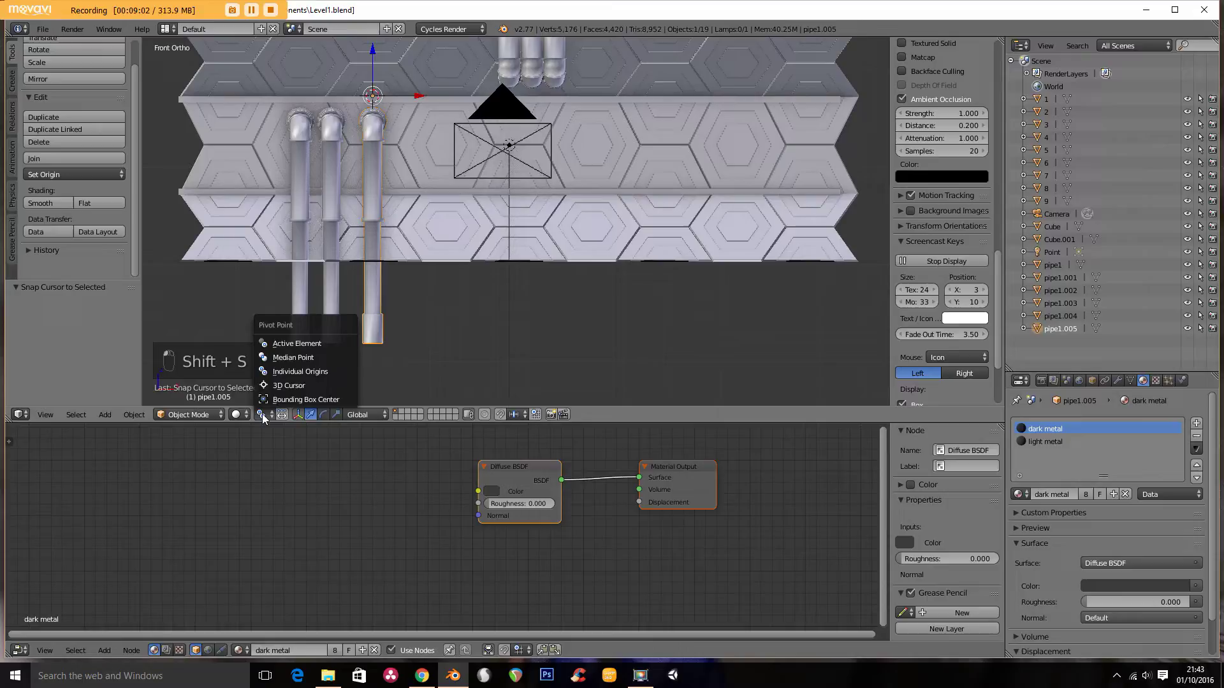
Step: Scale up pipe1.005 and nudge it along Z, X and Y into its spot on the corridor wall
key(s)
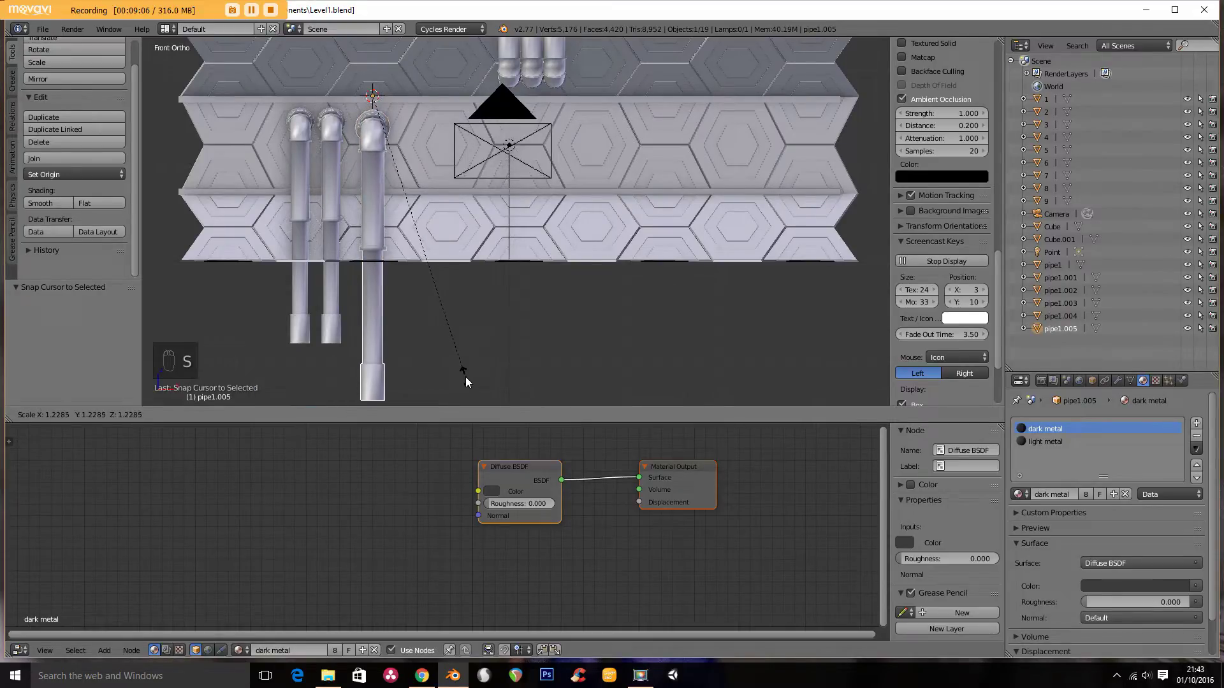
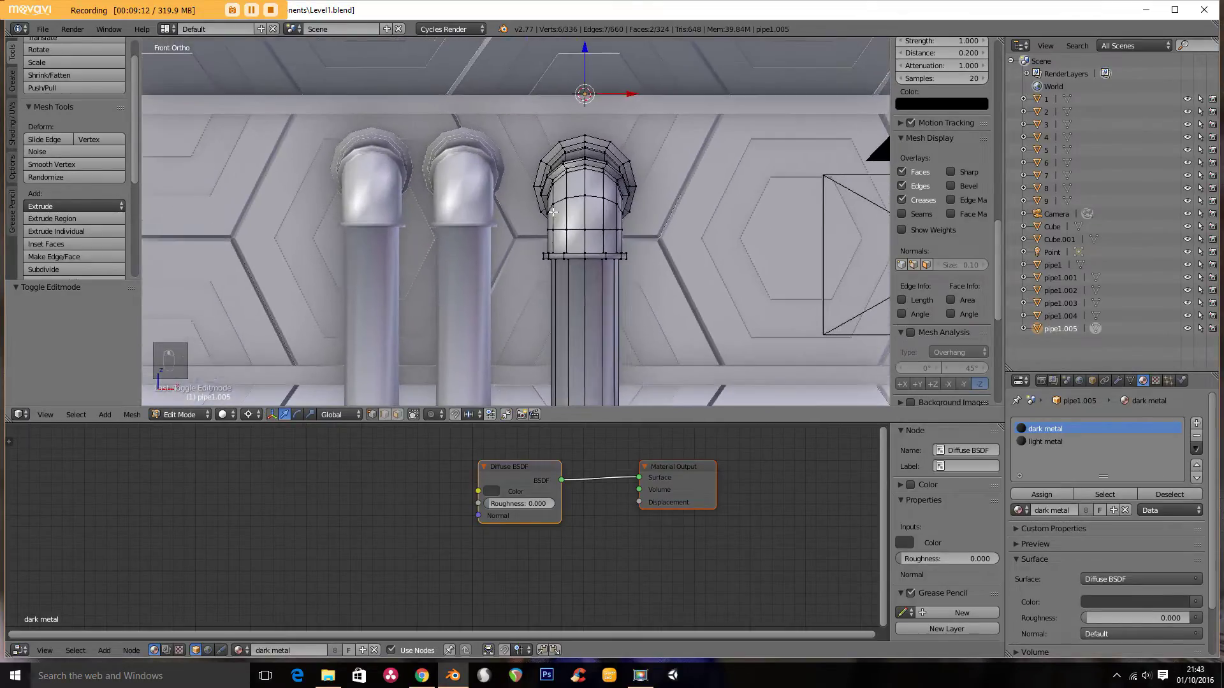
key(Tab)
key(g)
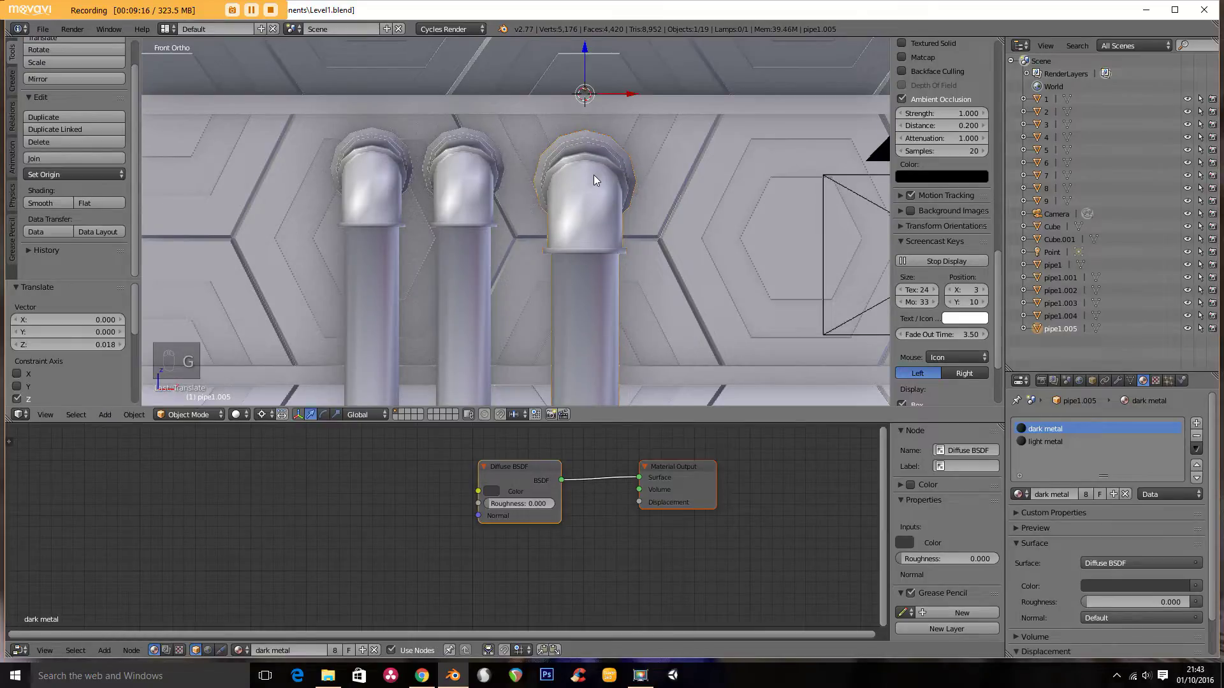
key(g)
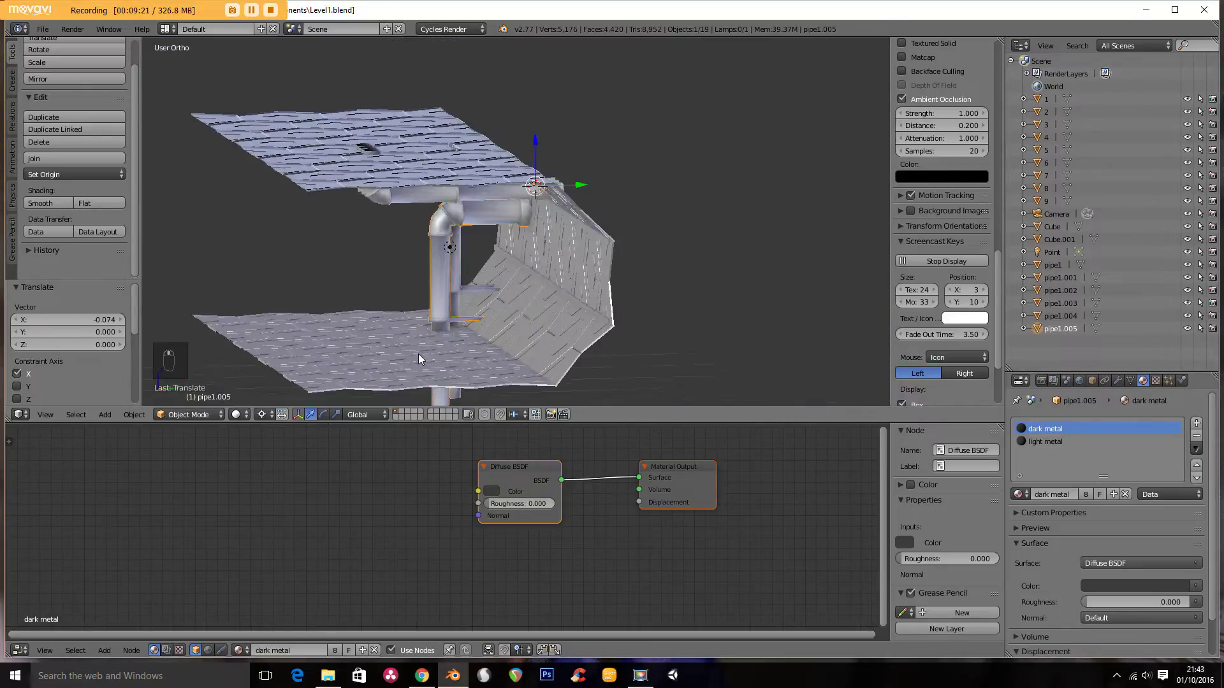
drag(442, 292, 439, 277)
key(g)
drag(447, 299, 475, 308)
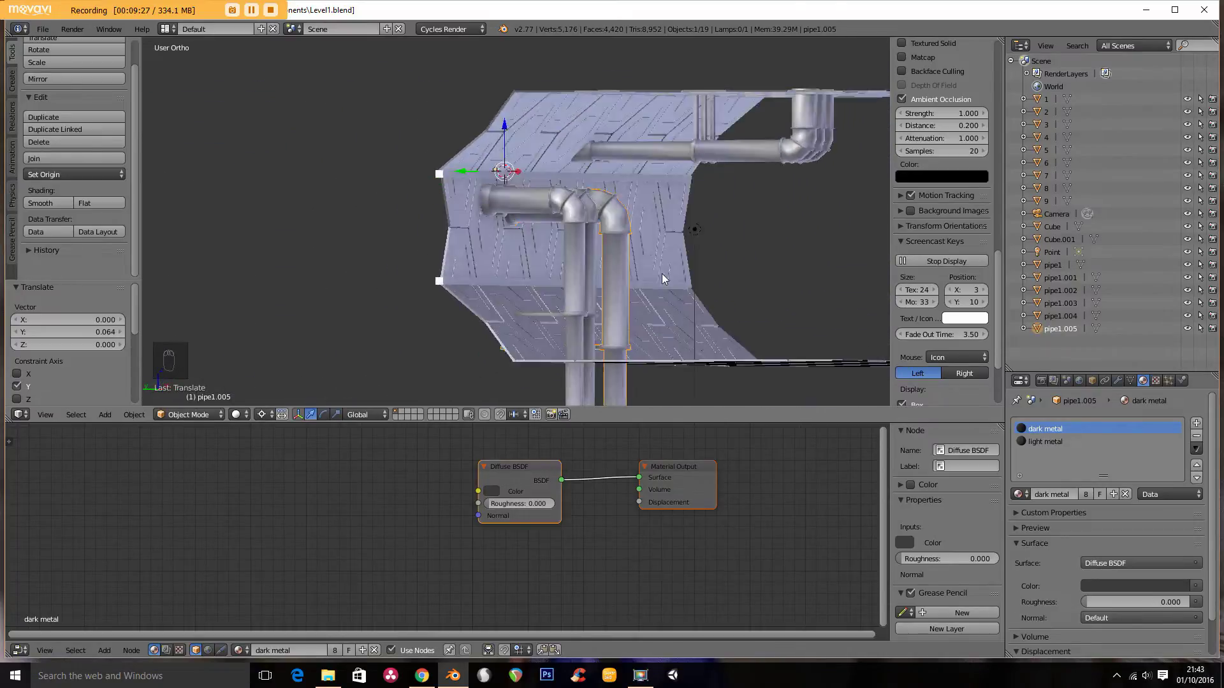
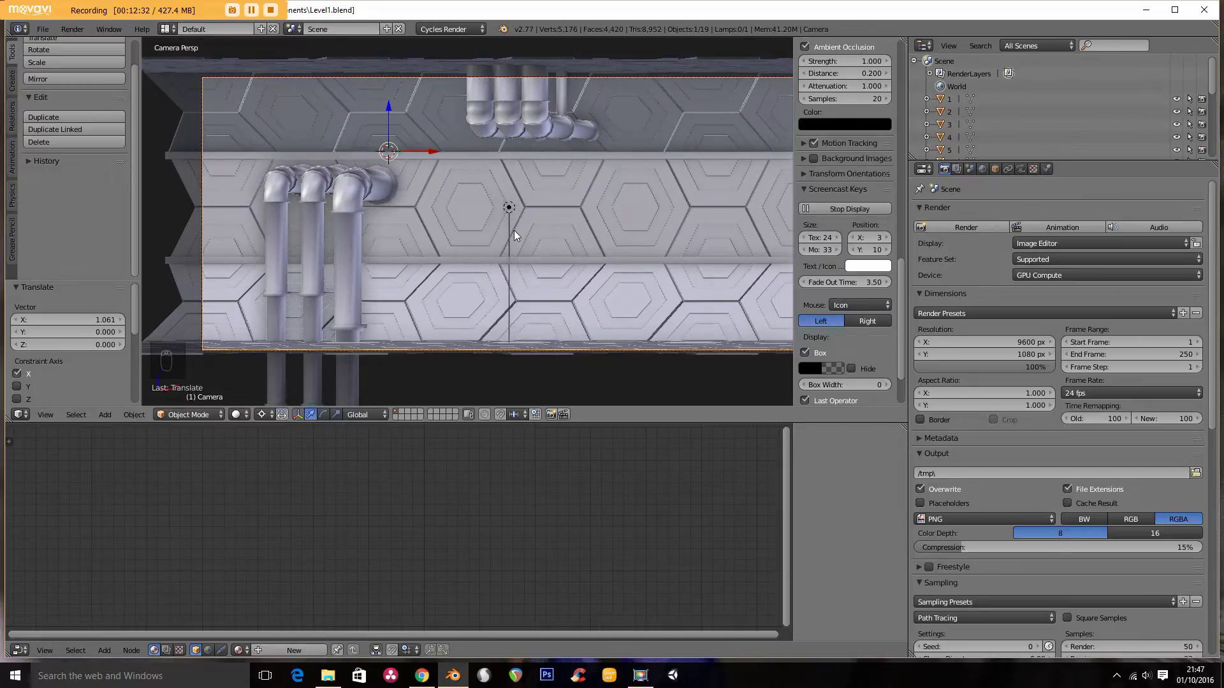
Step: Slide the camera along the corridor and move the pipe-covered wall section into place
key(g)
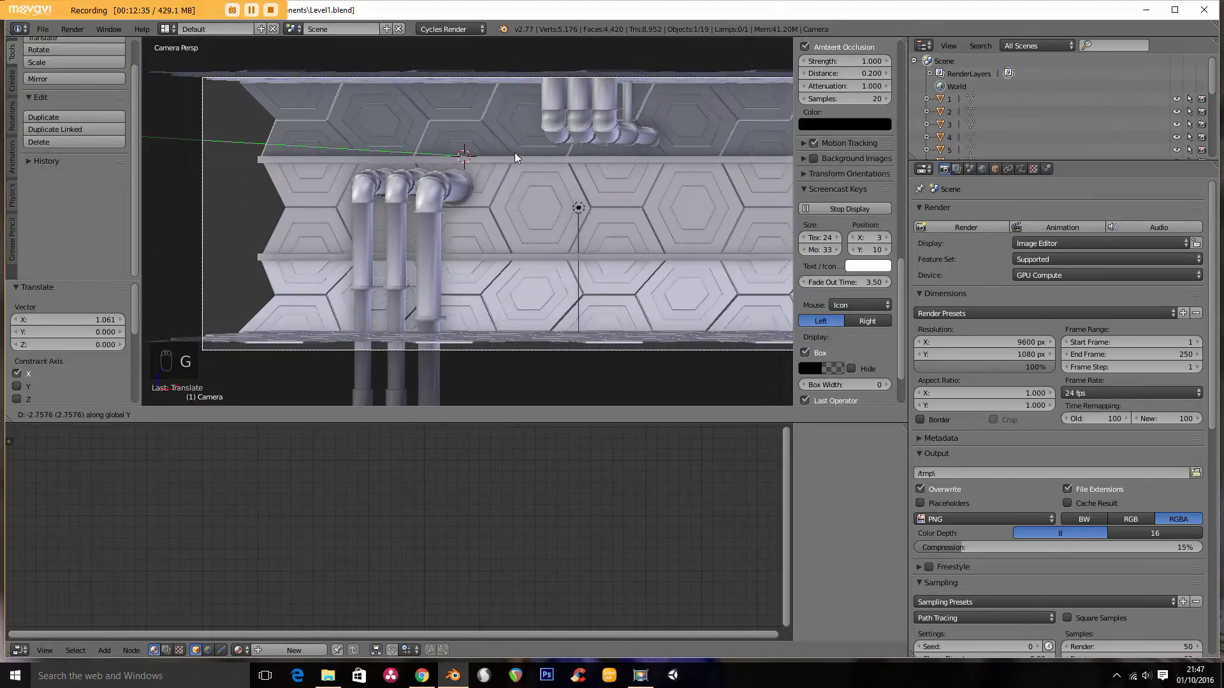
click(521, 167)
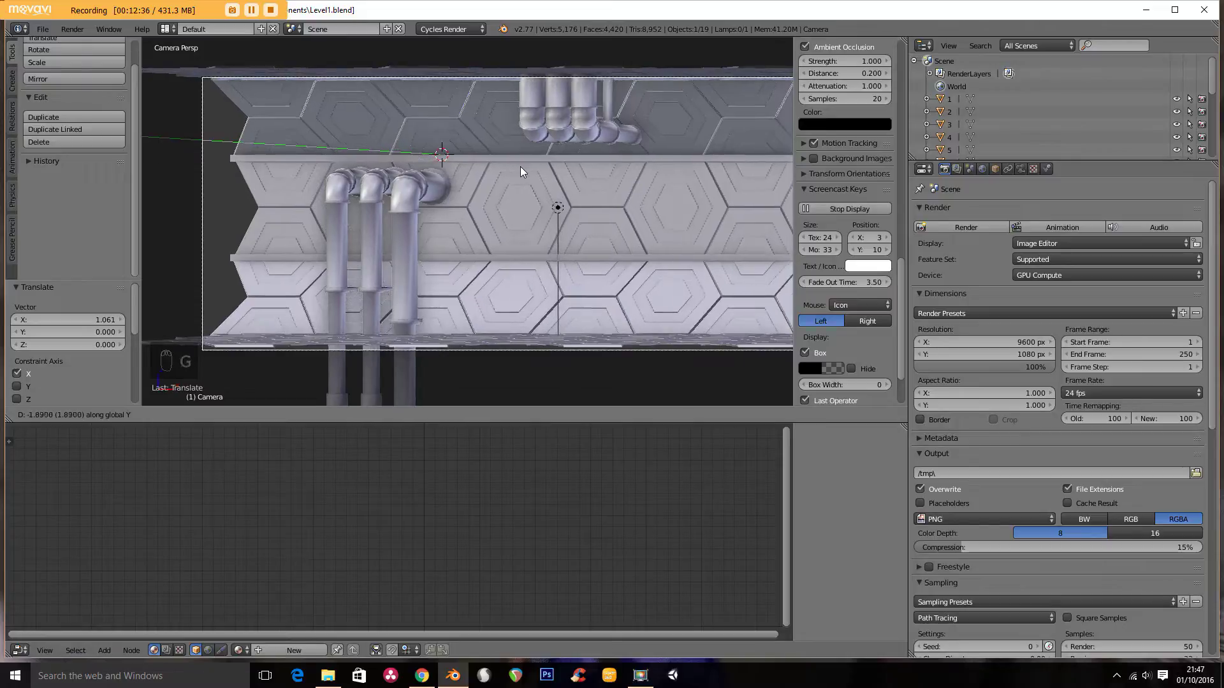
key(g)
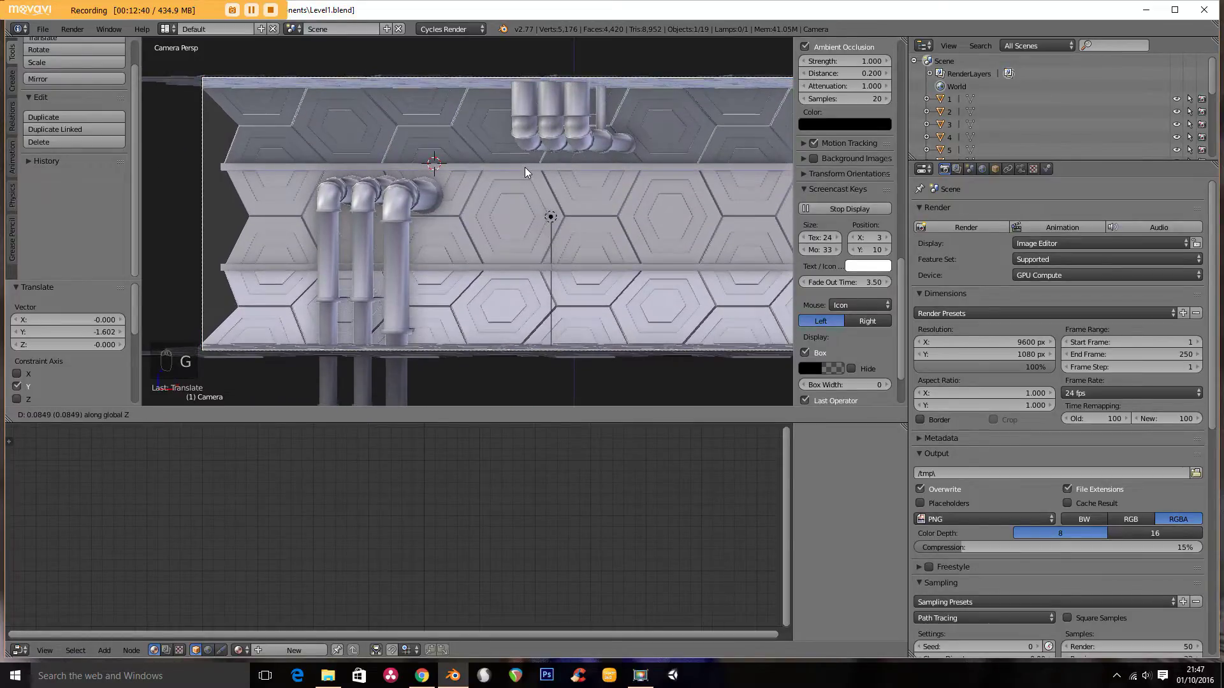
key(g)
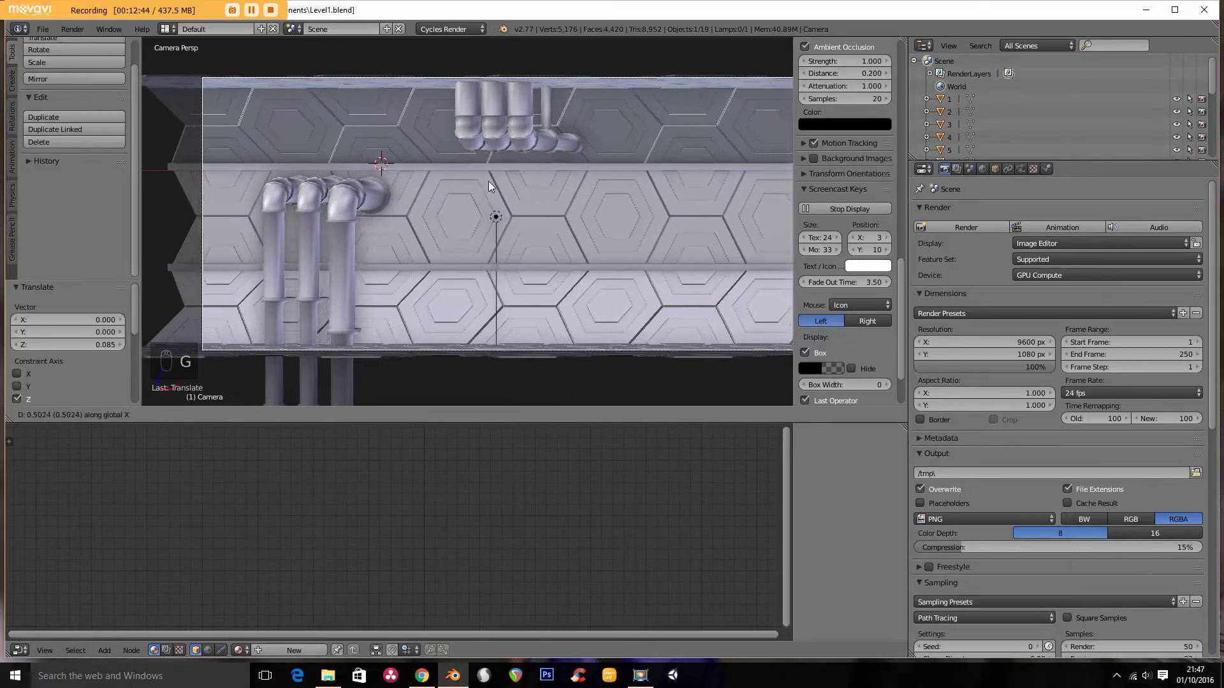
drag(354, 198, 379, 269)
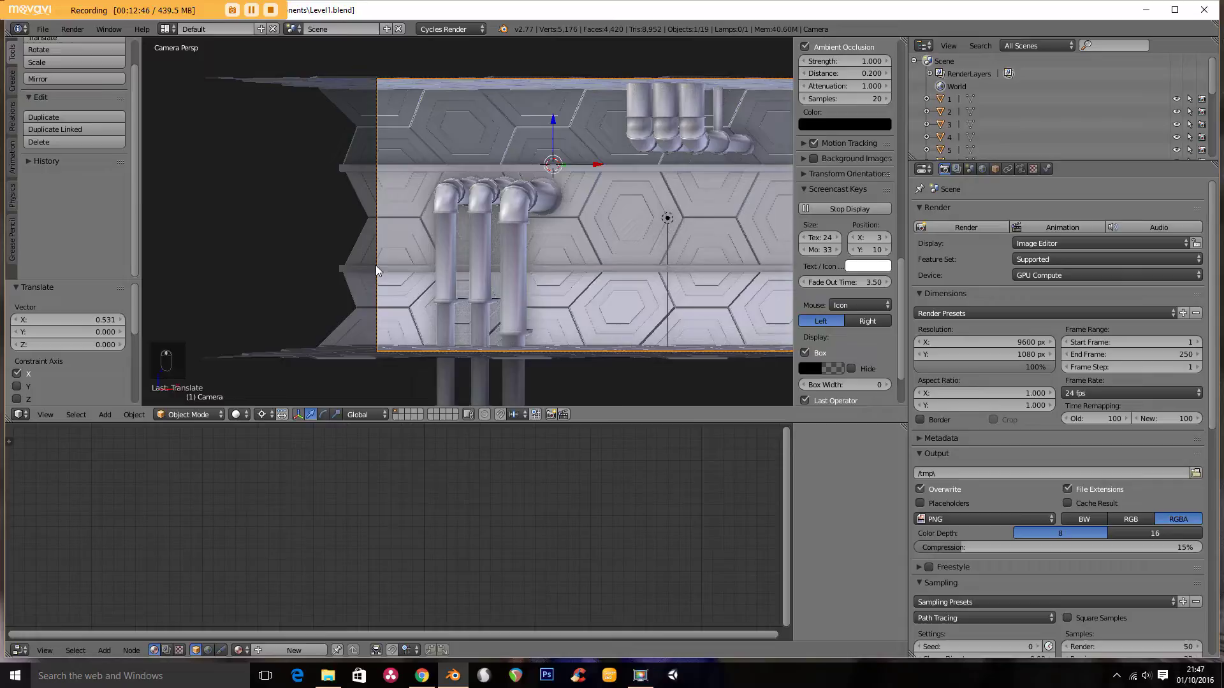
Step: Check the wall section from several angles and line it up in front orthographic view
middle_click(557, 234)
drag(559, 196, 546, 198)
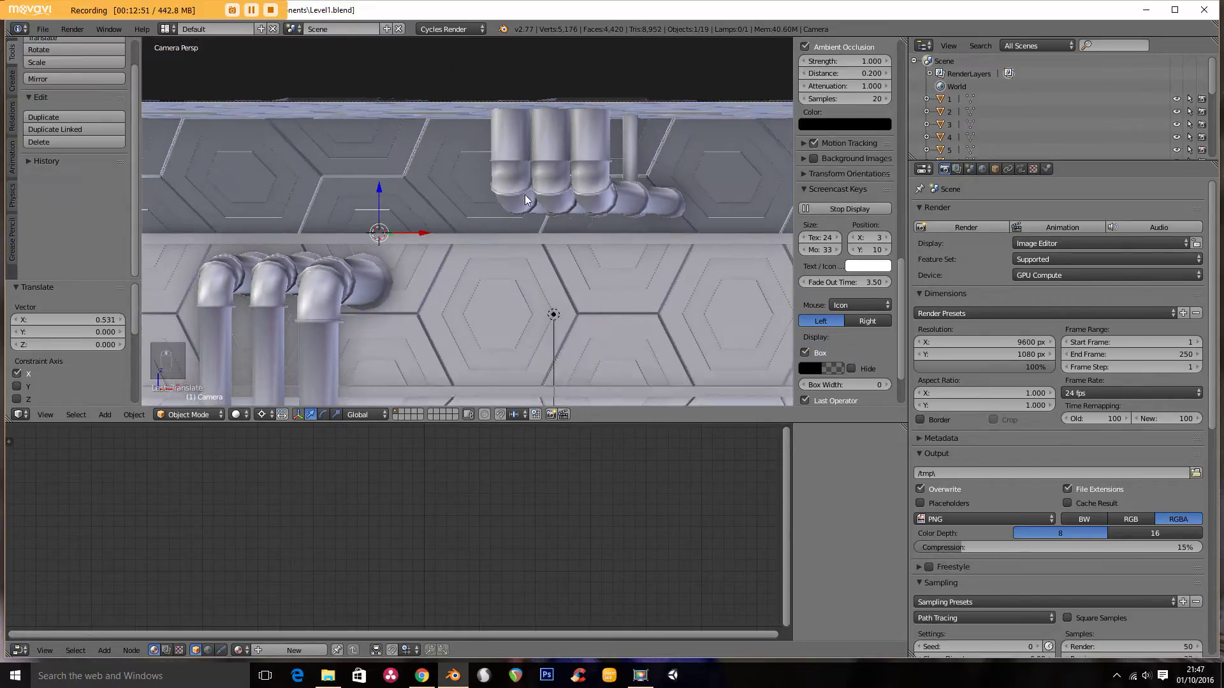
drag(490, 254, 477, 246)
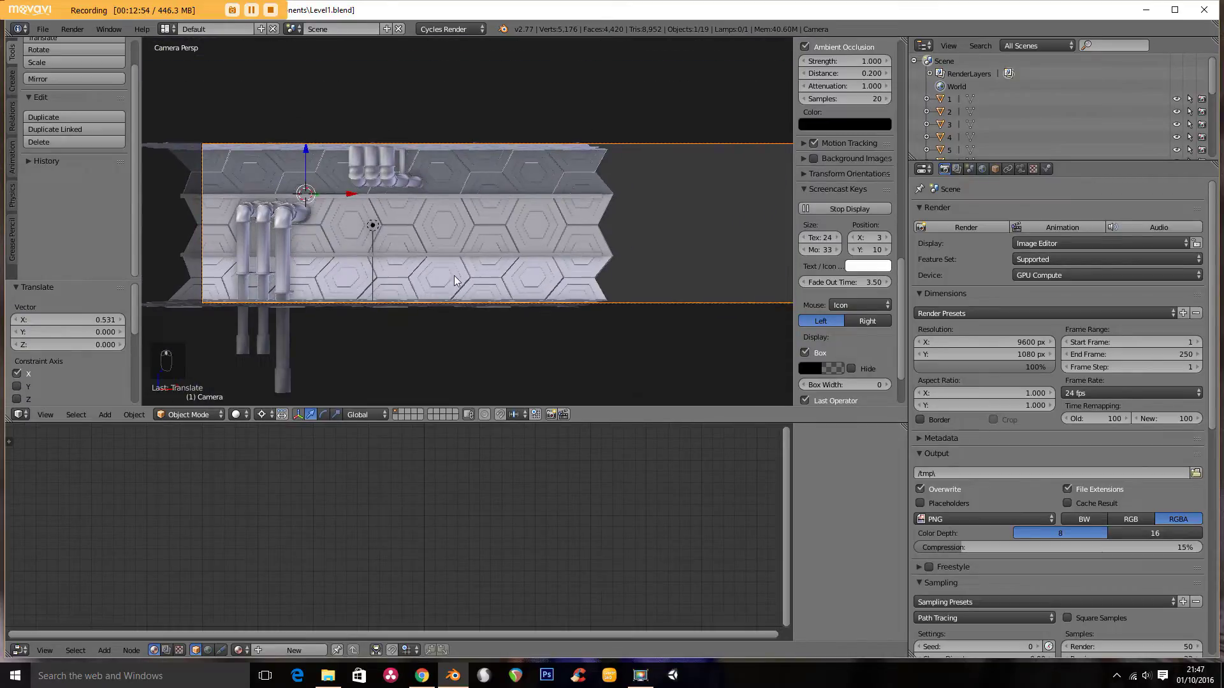
drag(503, 311, 564, 287)
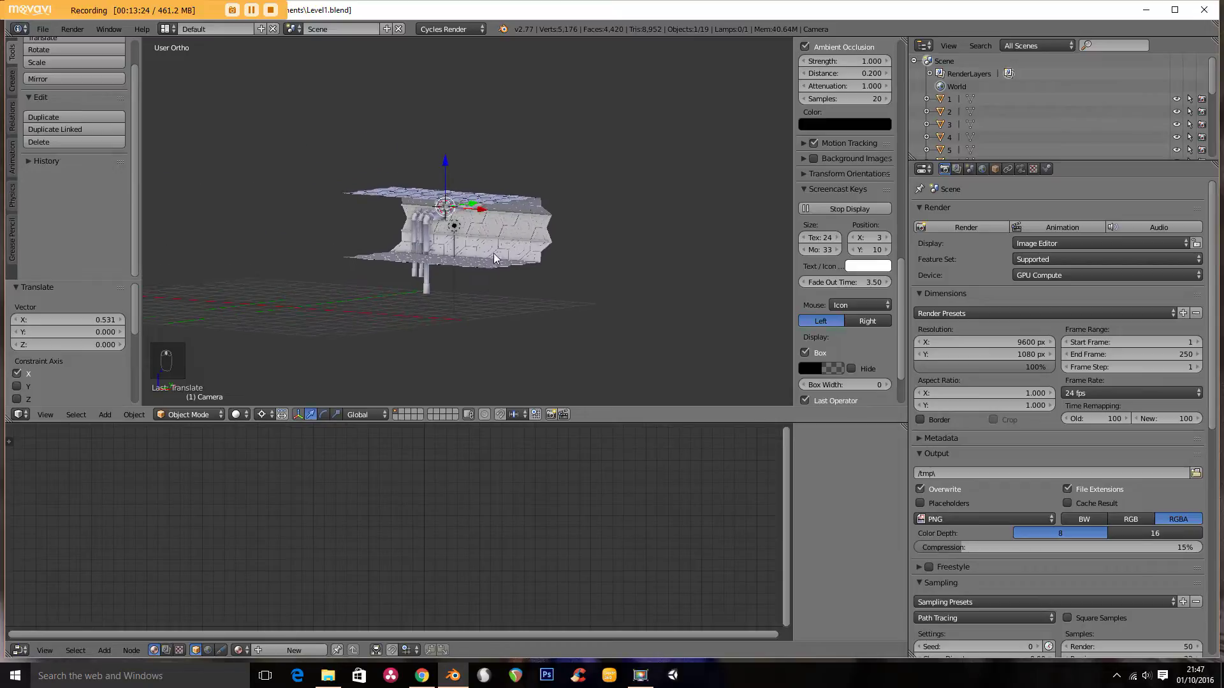
key(KP_1)
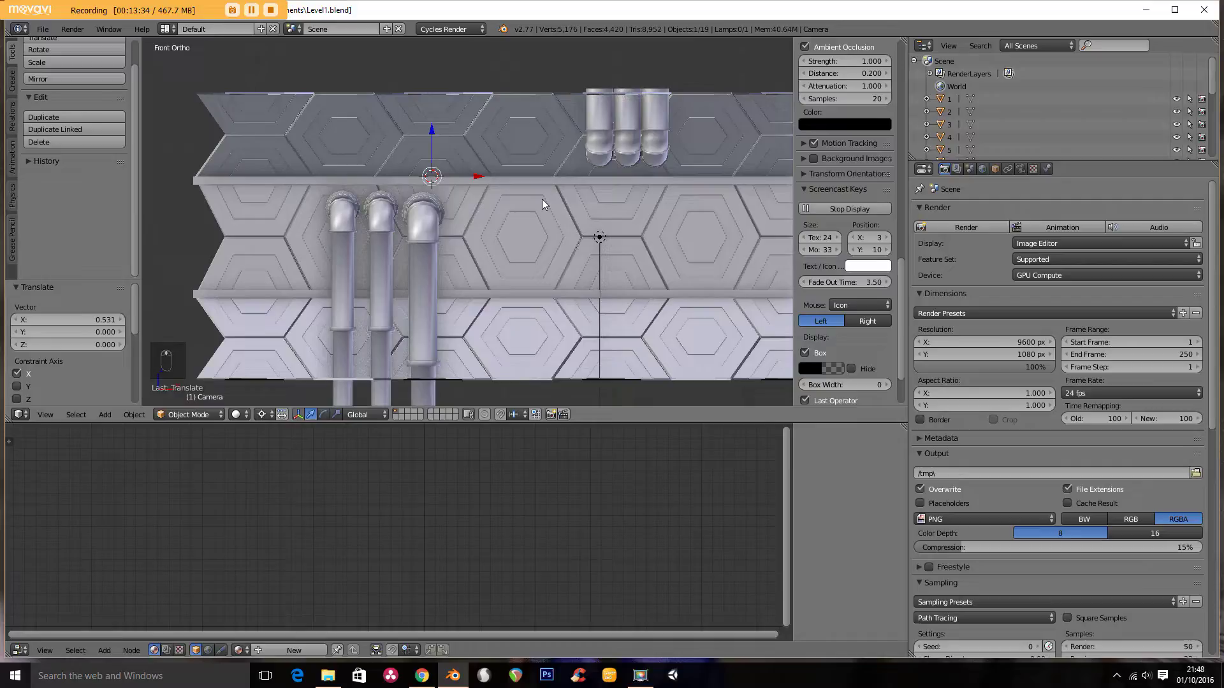
Step: Add a Bezier curve and position it from the top view in wireframe shading
key(shift+a)
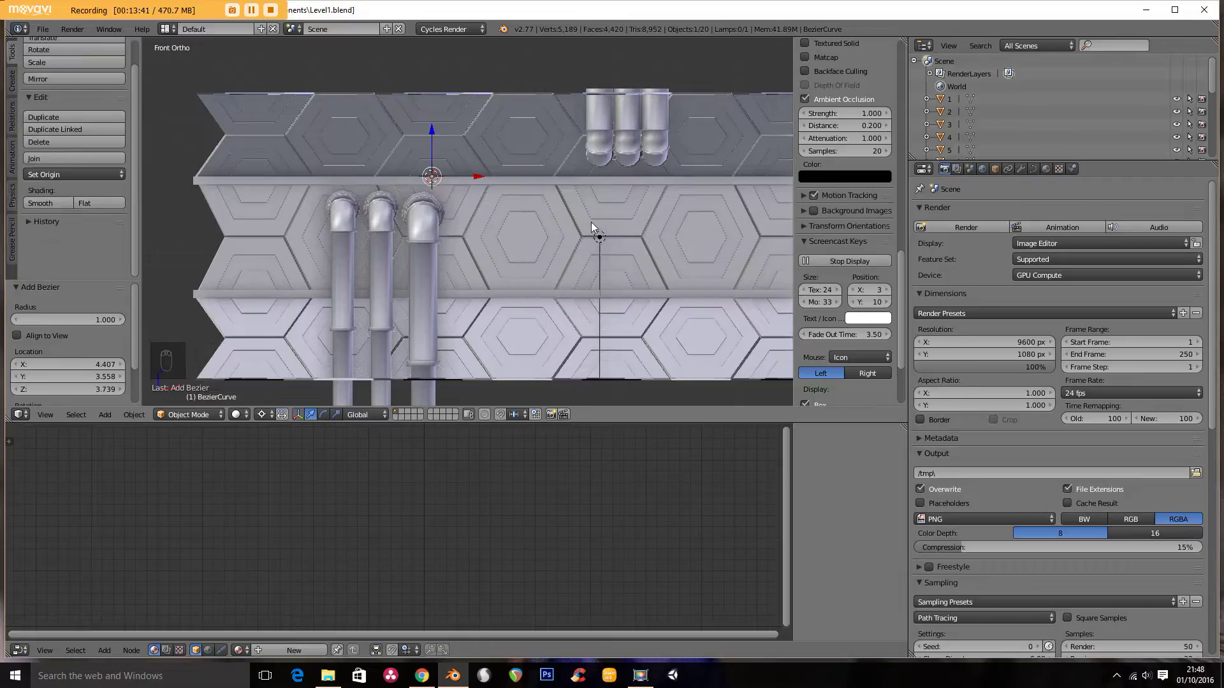
key(z)
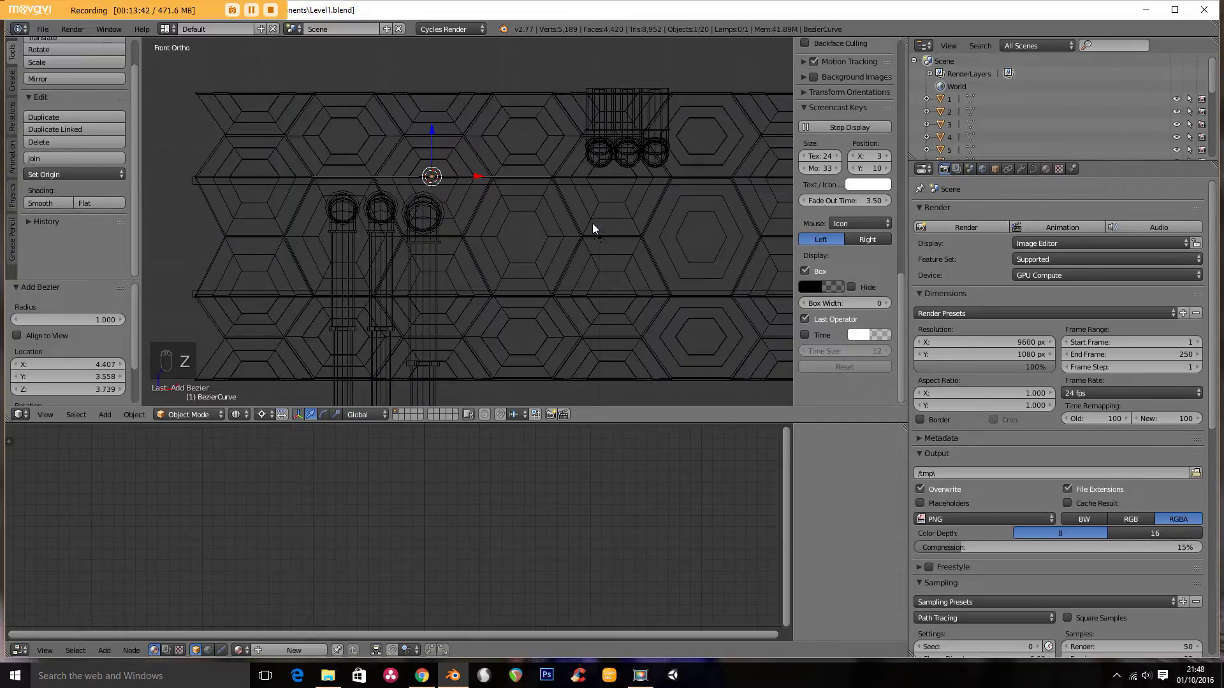
key(KP_7)
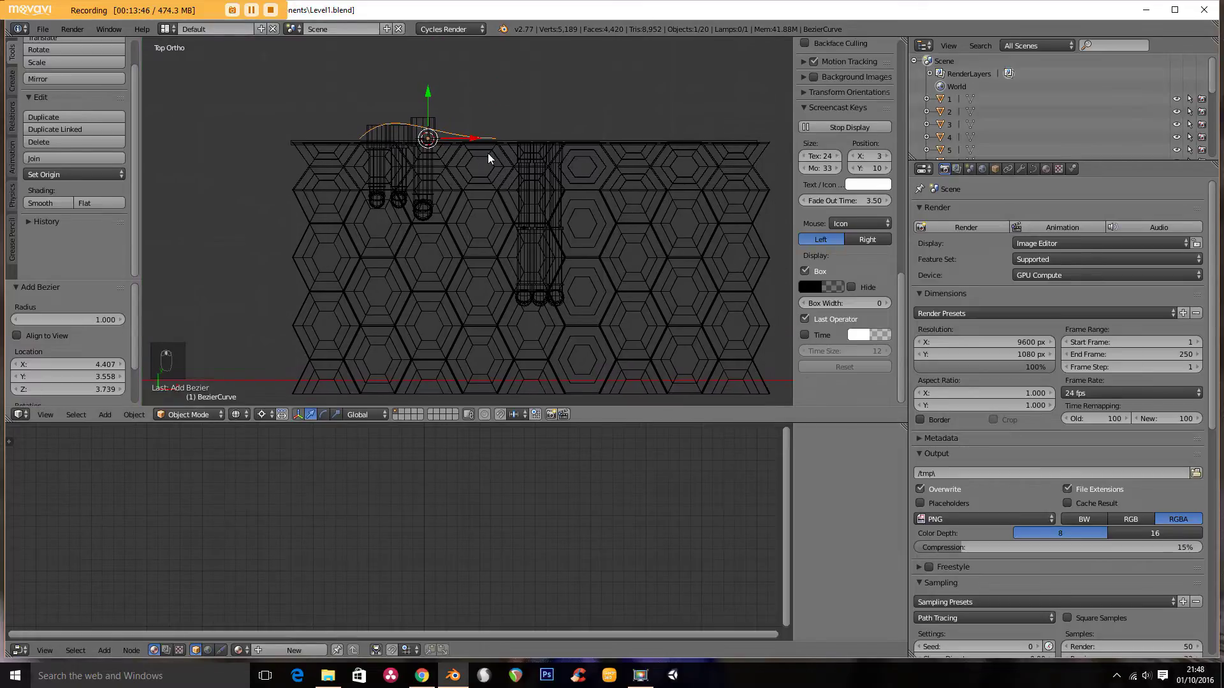
key(g)
click(555, 191)
Step: In front view, rotate the curve upright and move it beside the wall pipes
key(Tab)
key(Tab)
key(KP_1)
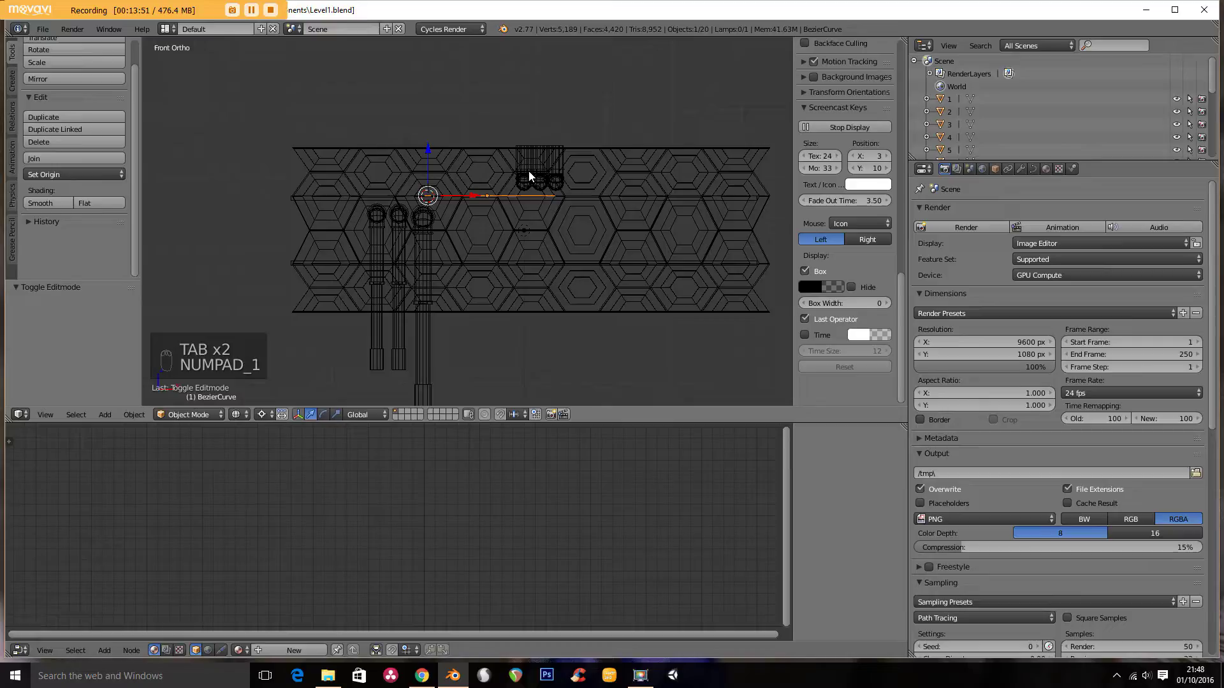
key(r)
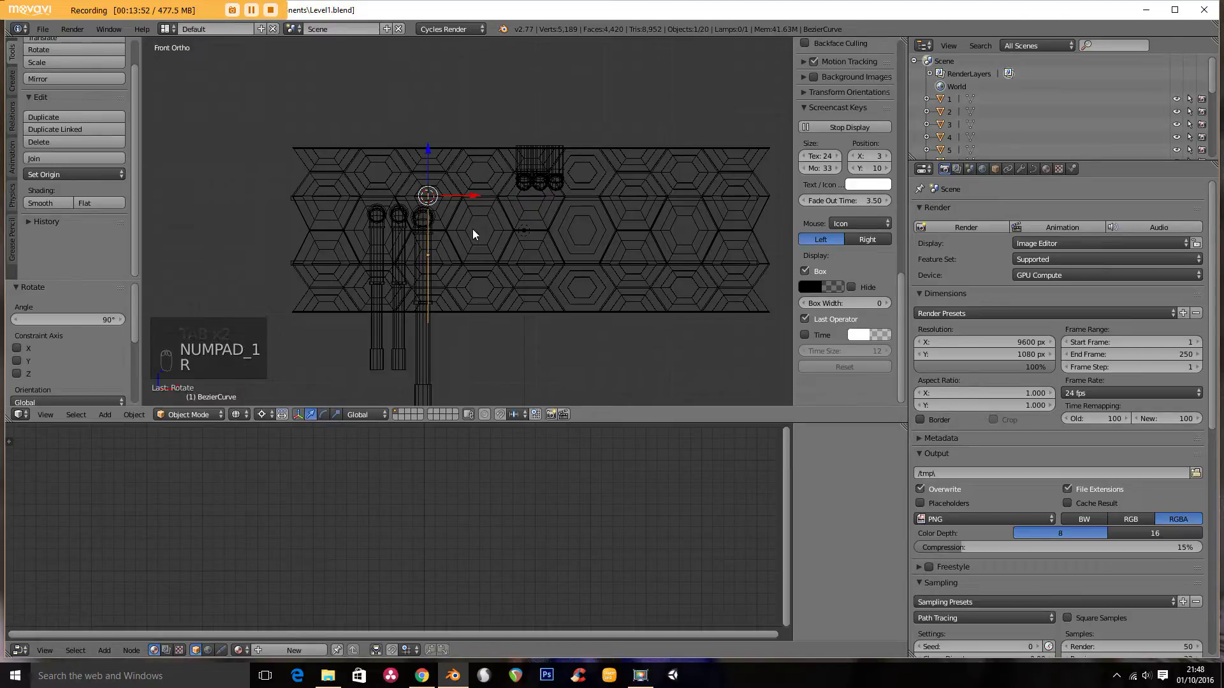
key(g)
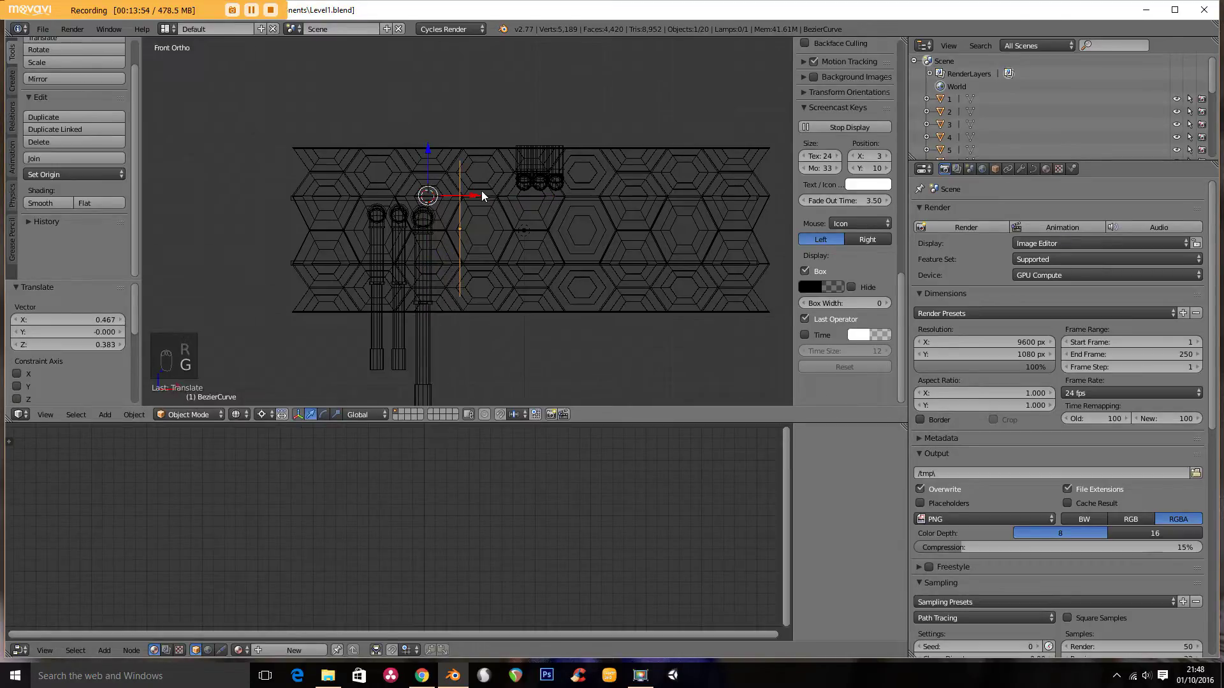
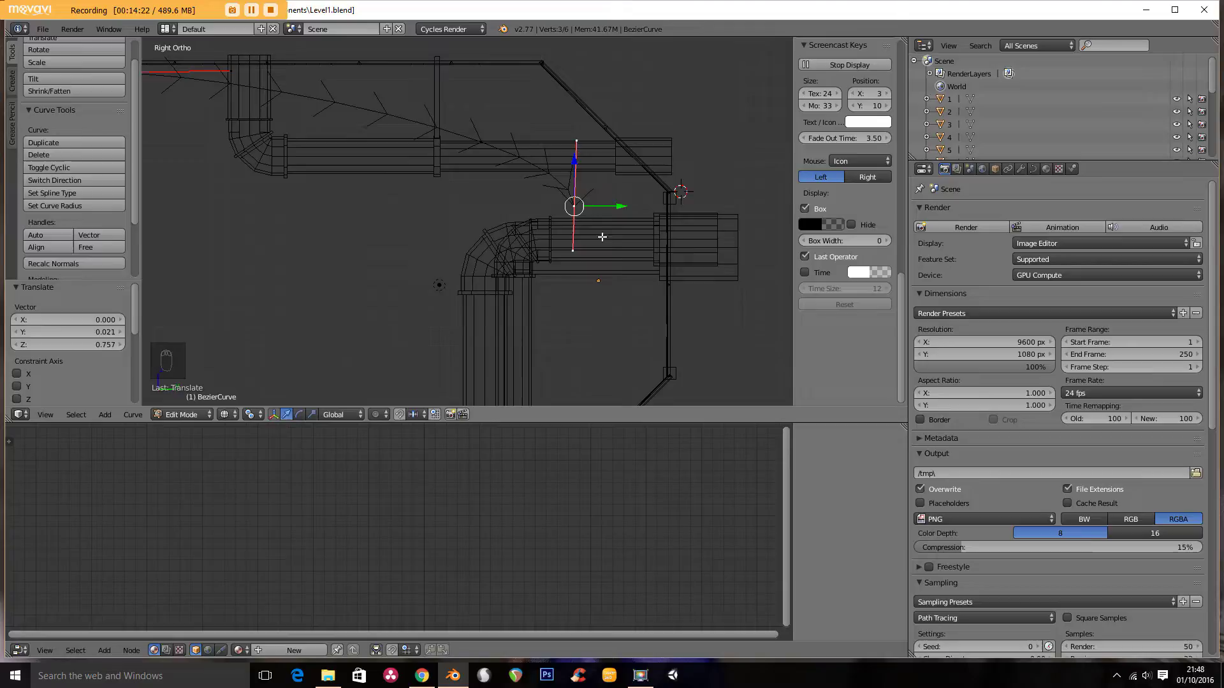
Step: Fit the curve's end to the pipe corner and extrude a point down to the next bend
key(g)
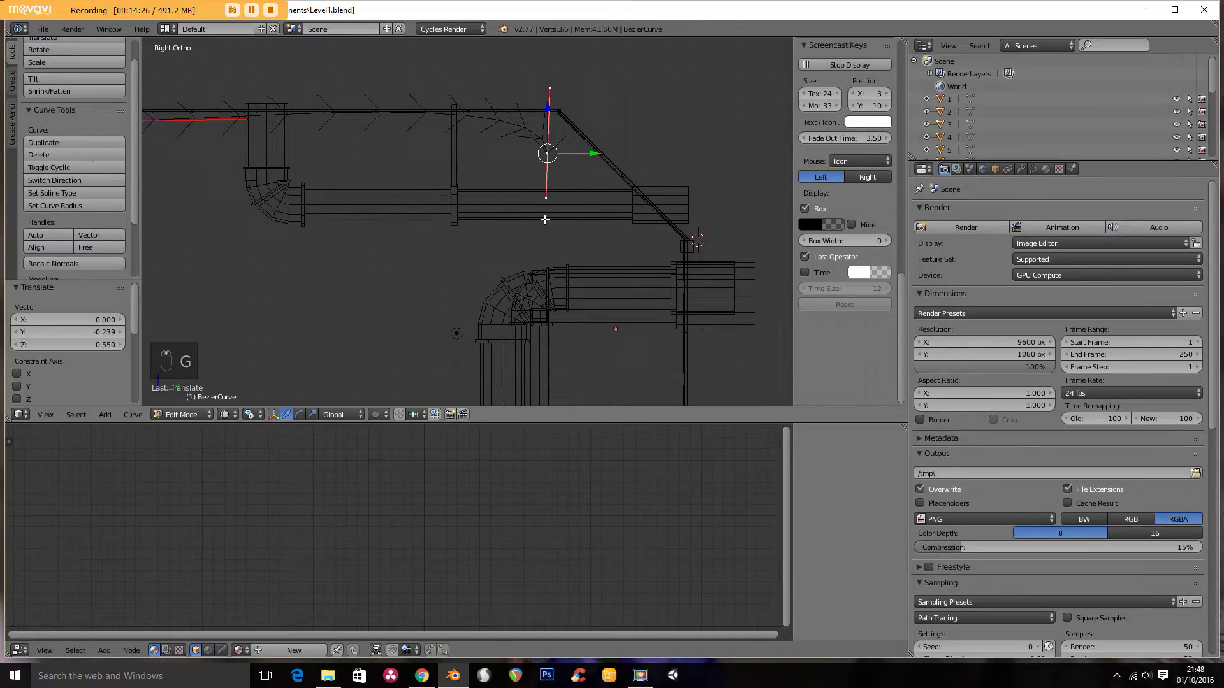
key(r)
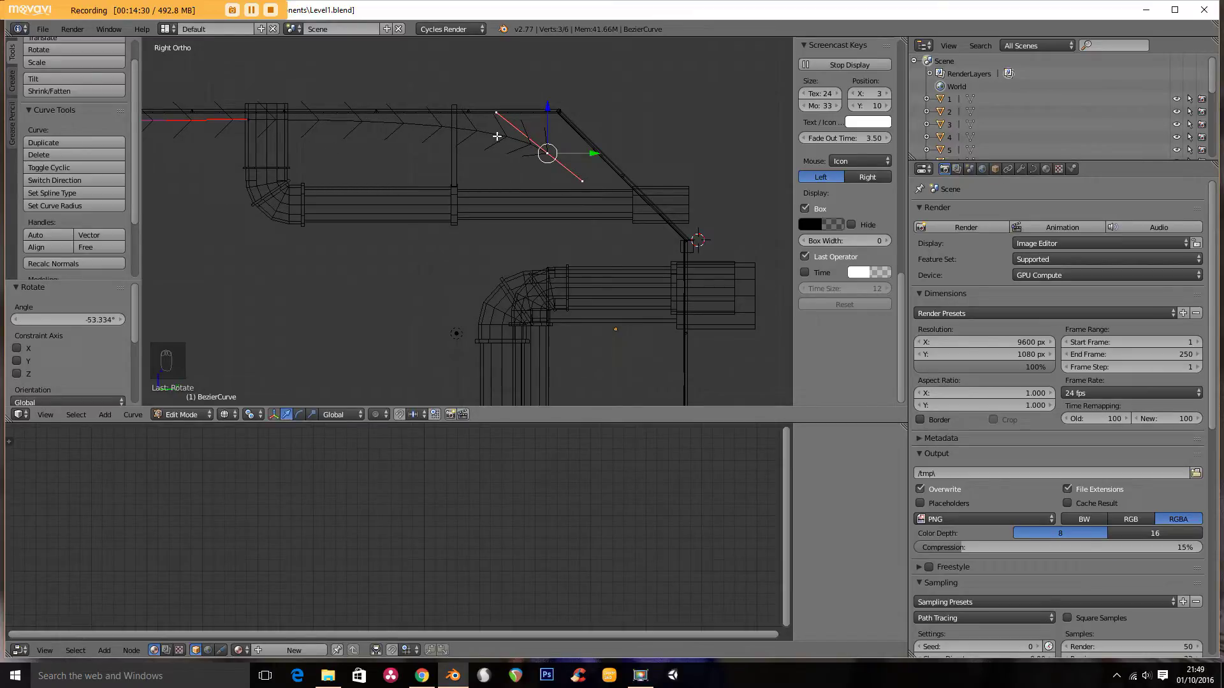
key(g)
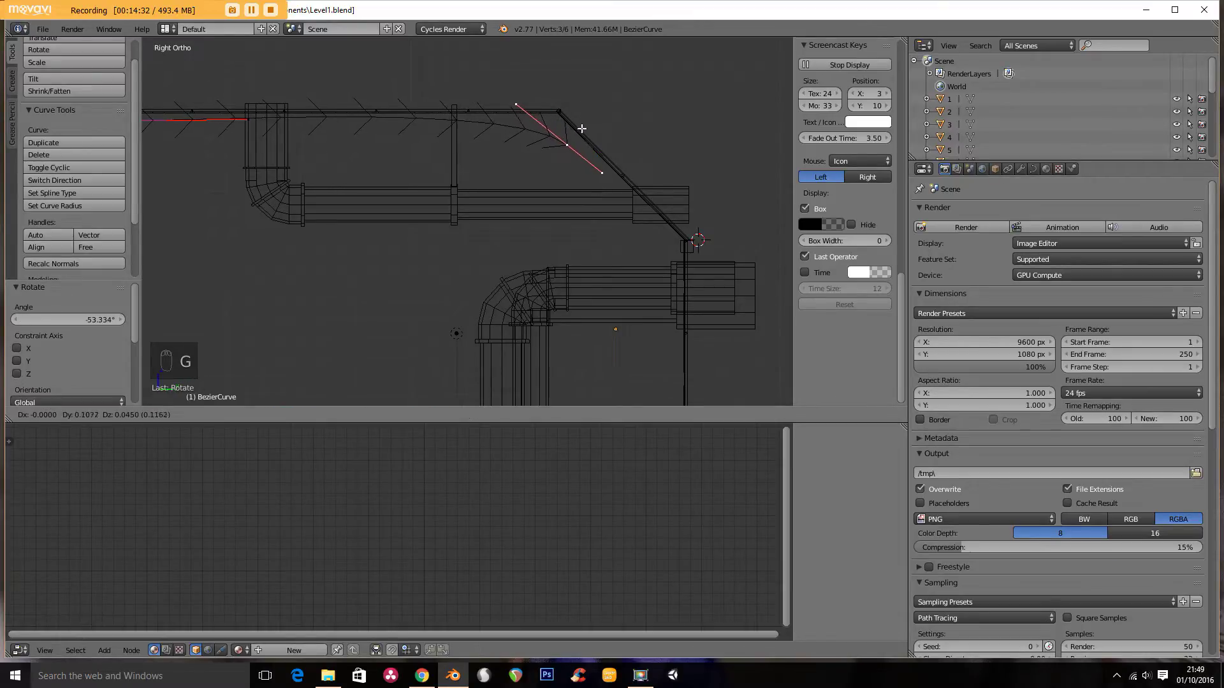
key(e)
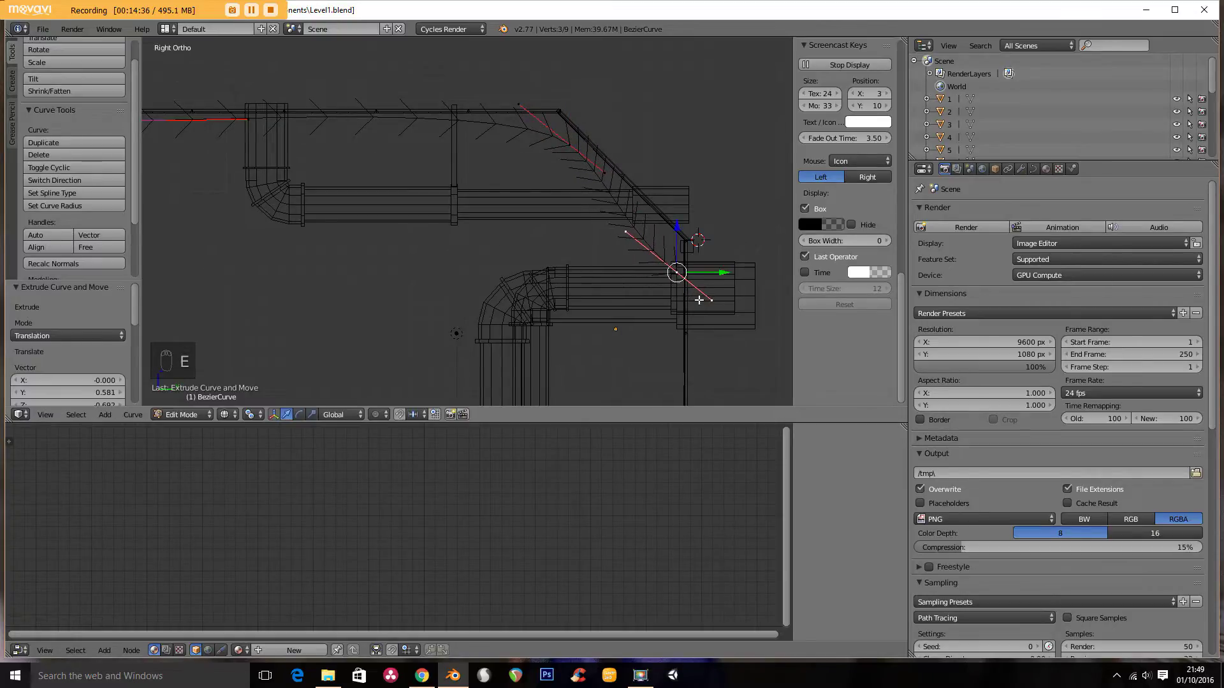
key(r)
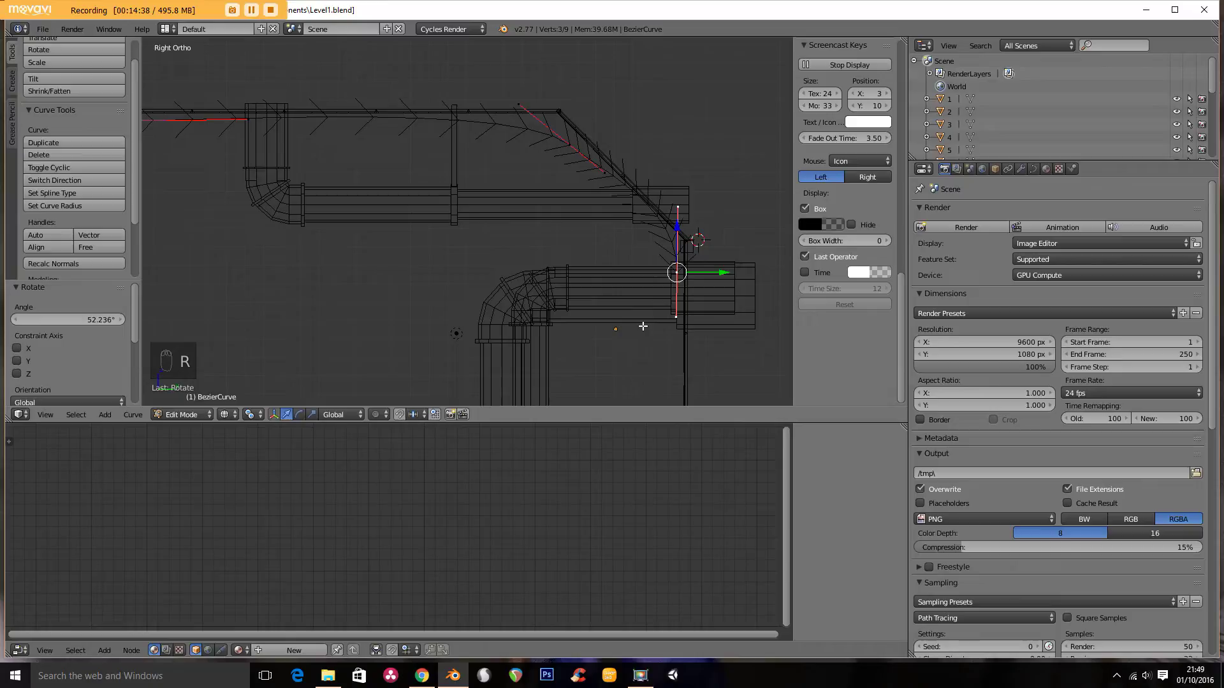
key(g)
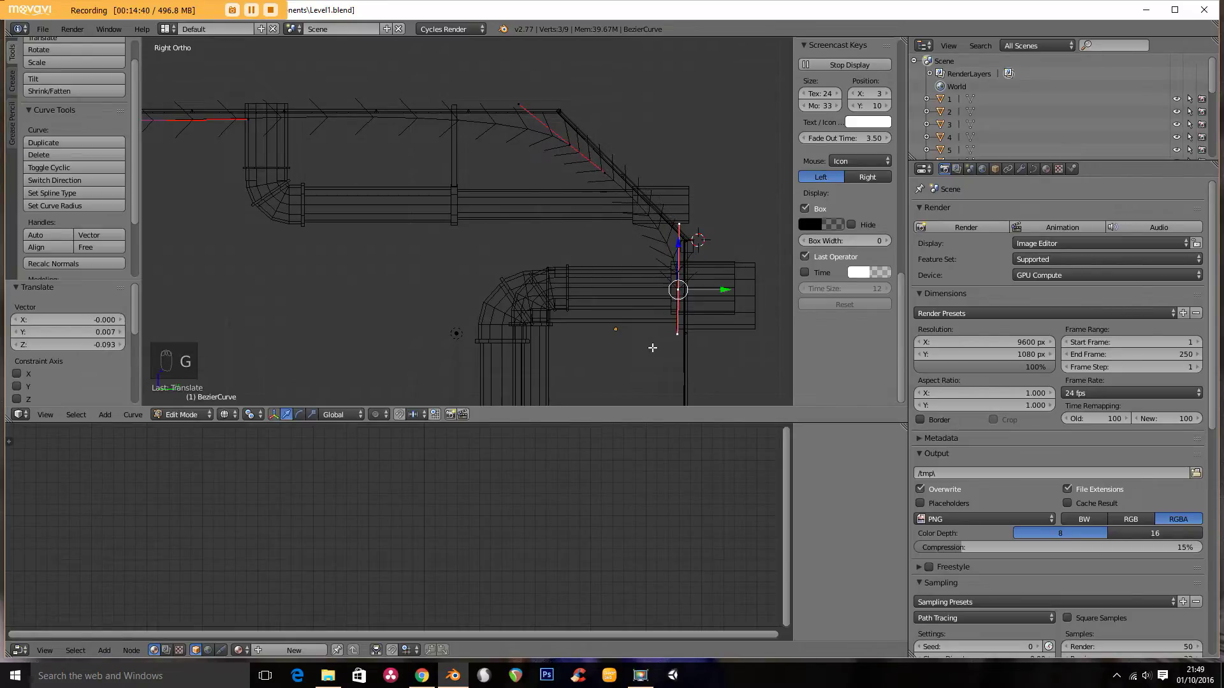
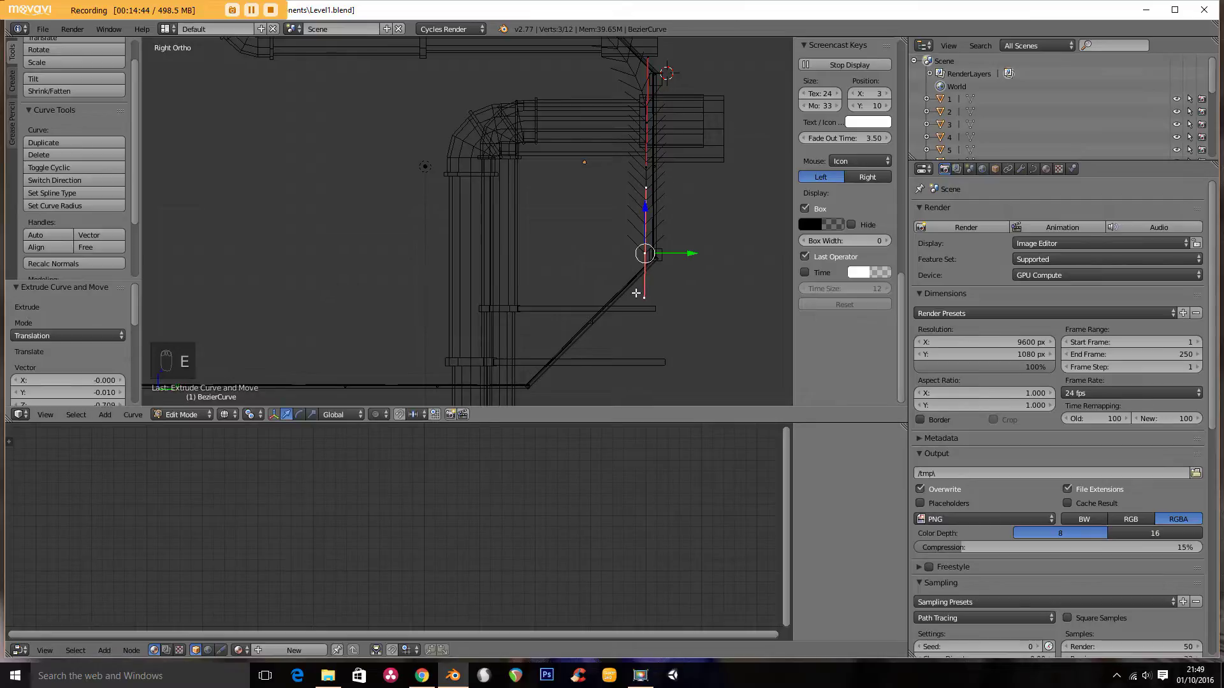
key(r)
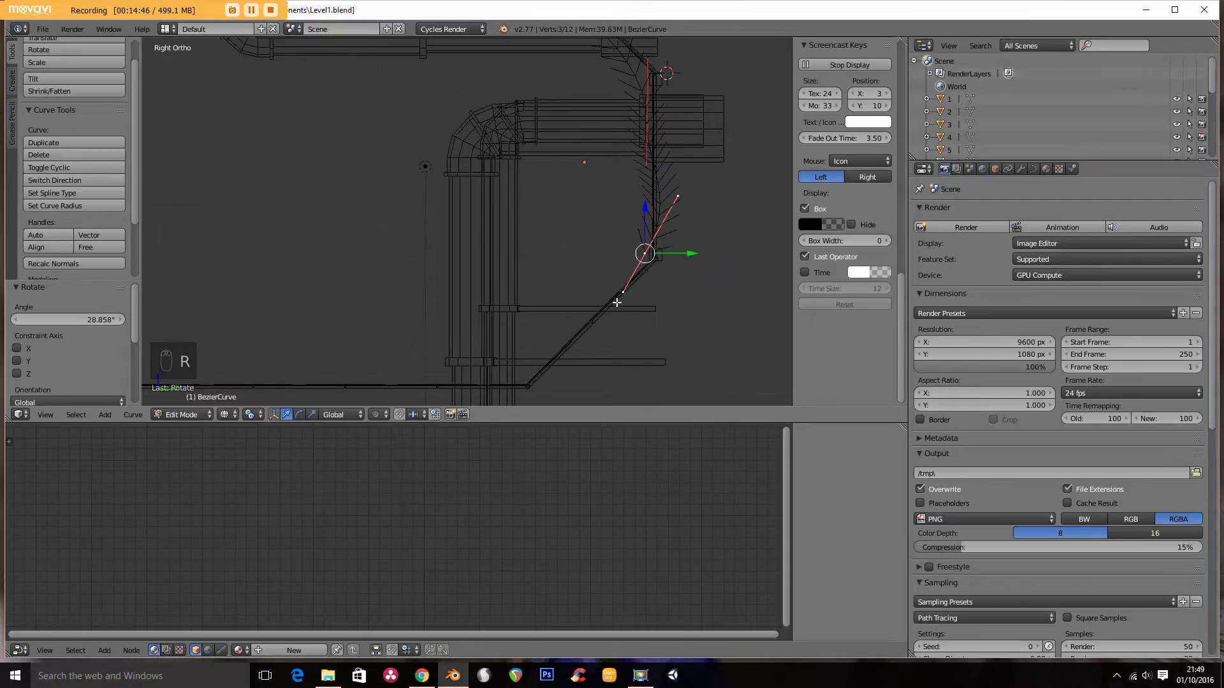
key(g)
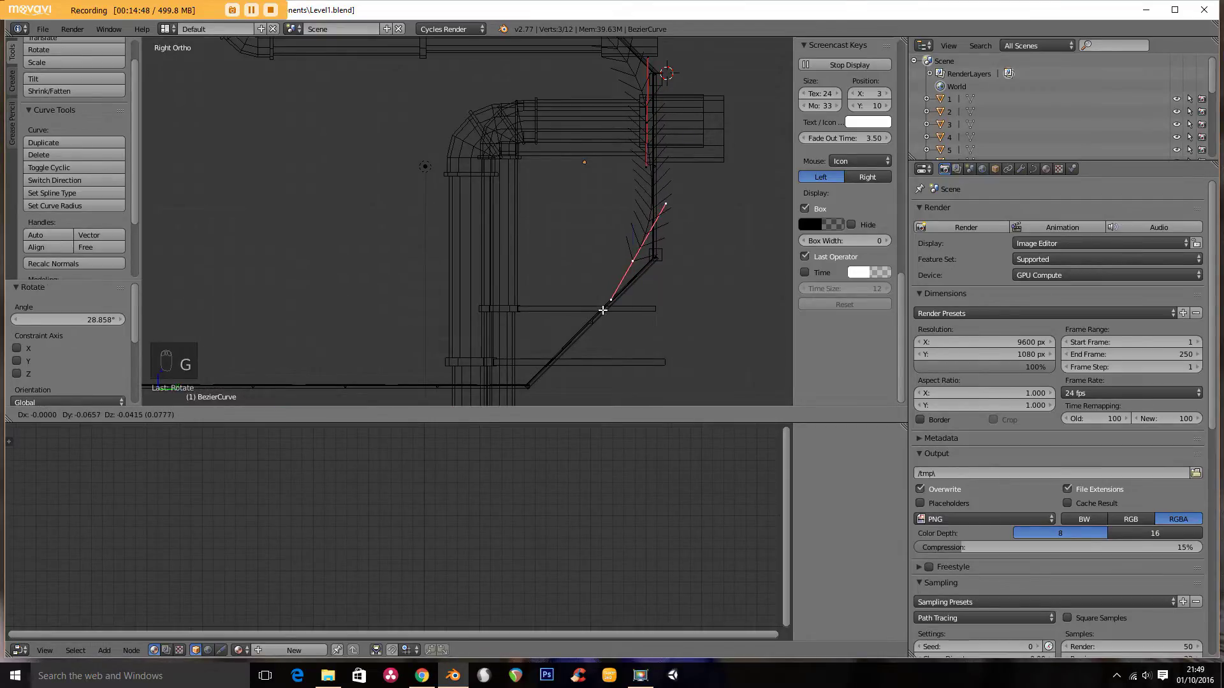
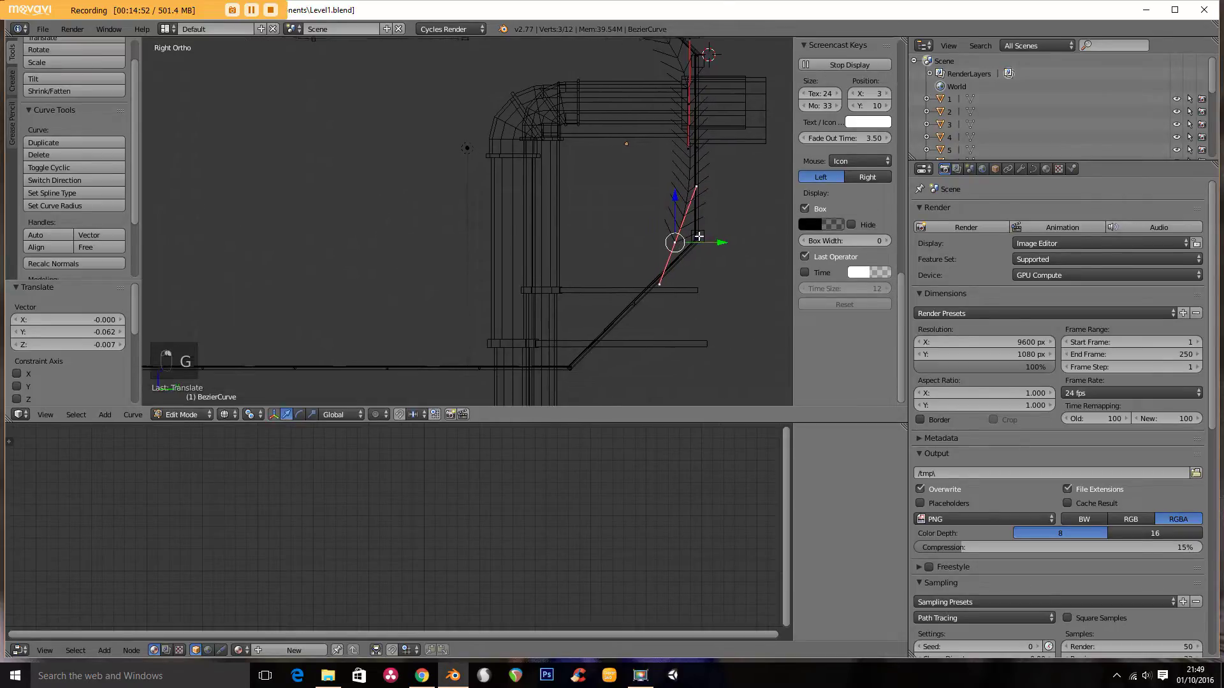
Step: Extend the cable further down the slope, subdivide it and smooth the lower points and handles
key(e)
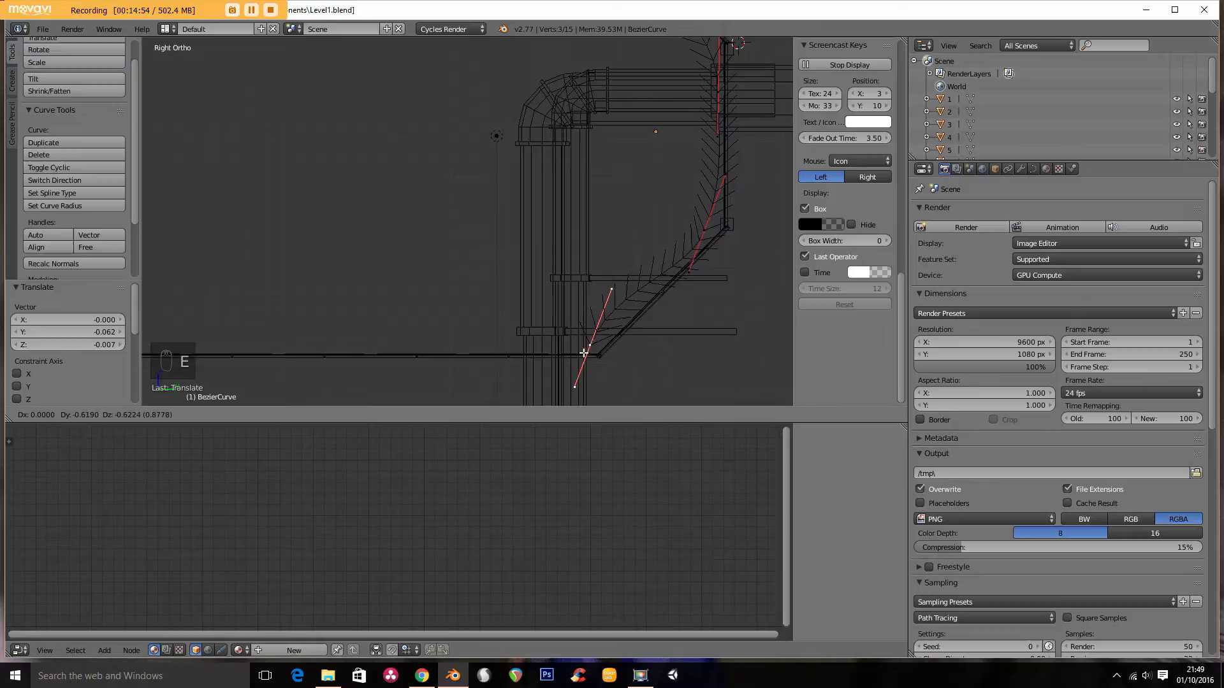
key(r)
key(r)
key(g)
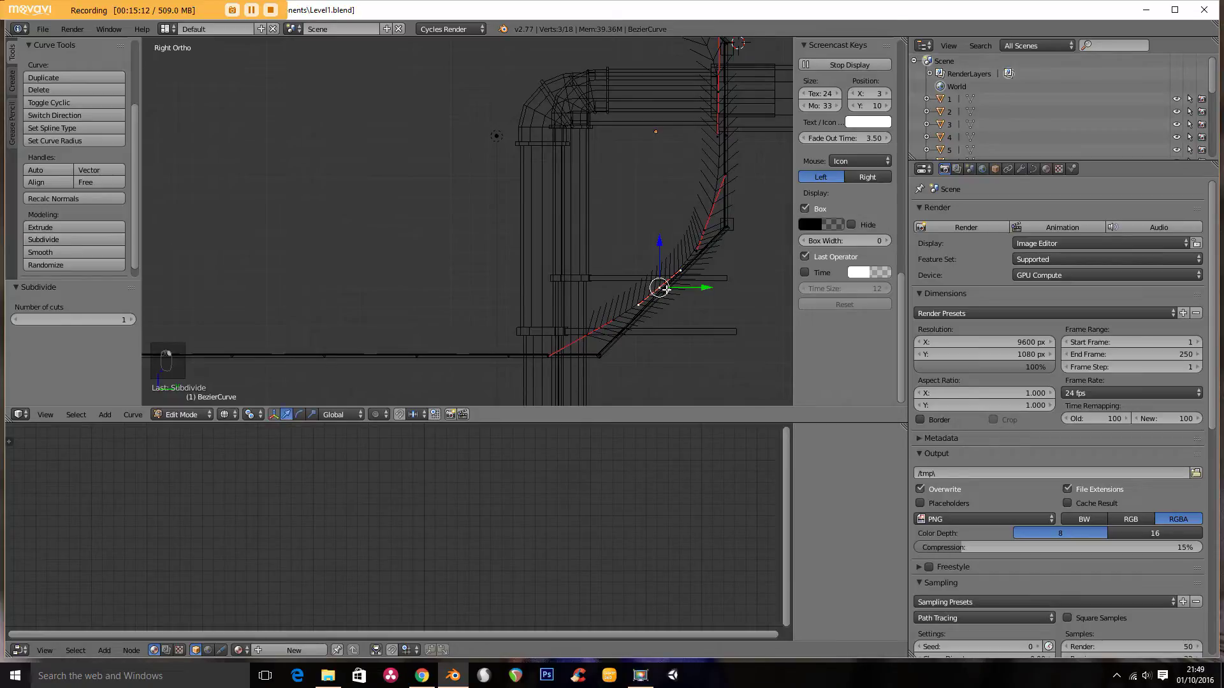
key(g)
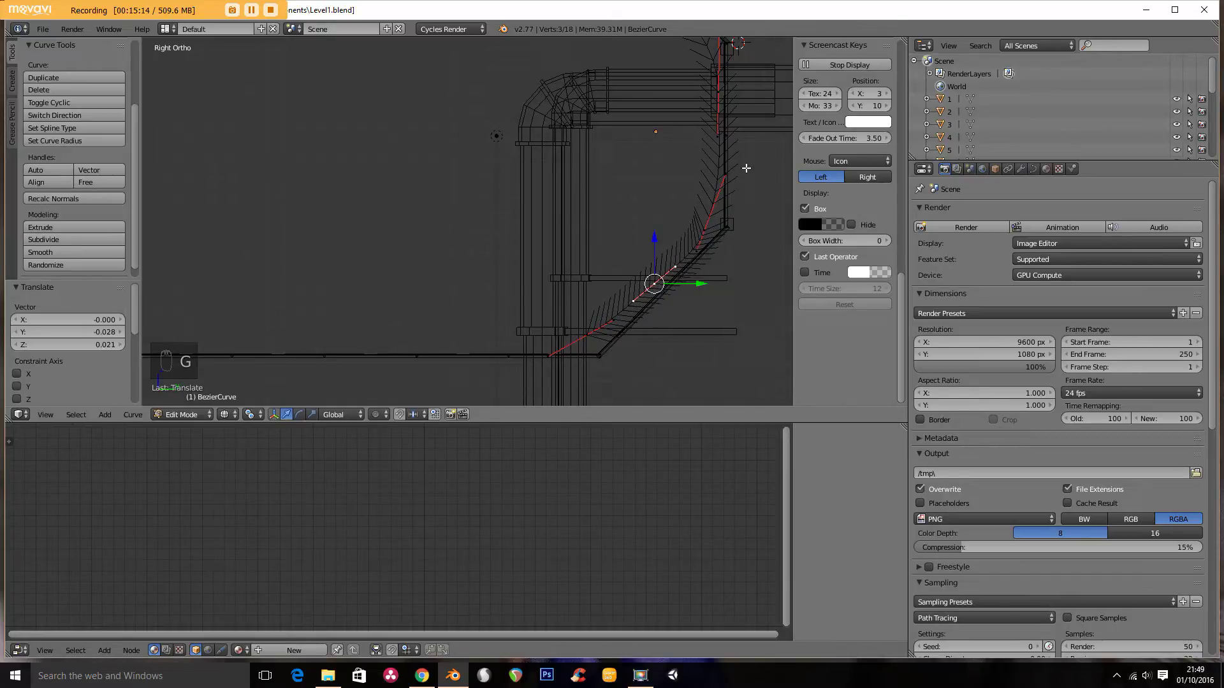
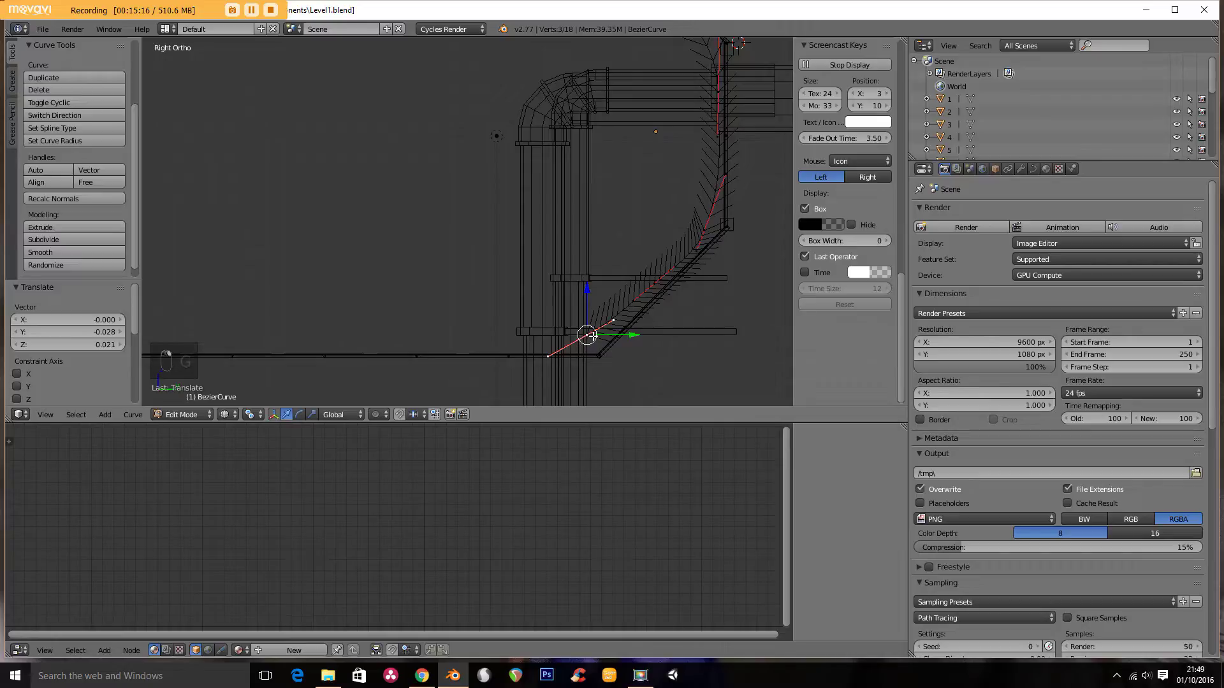
key(g)
key(r)
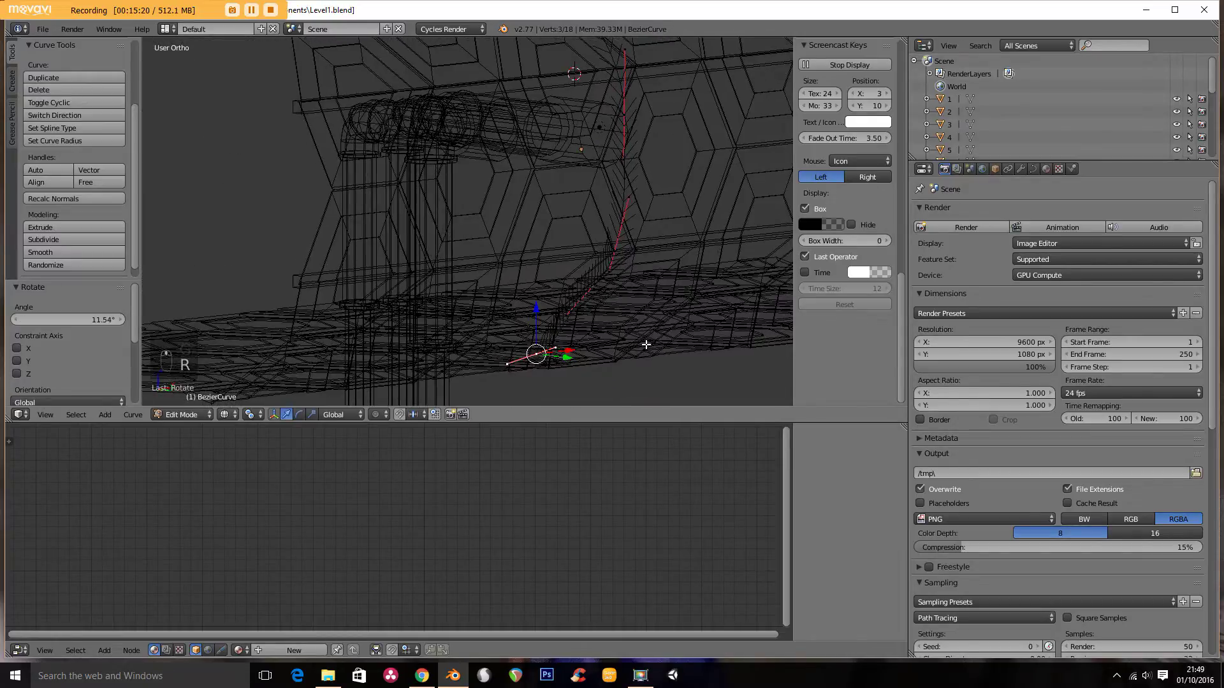
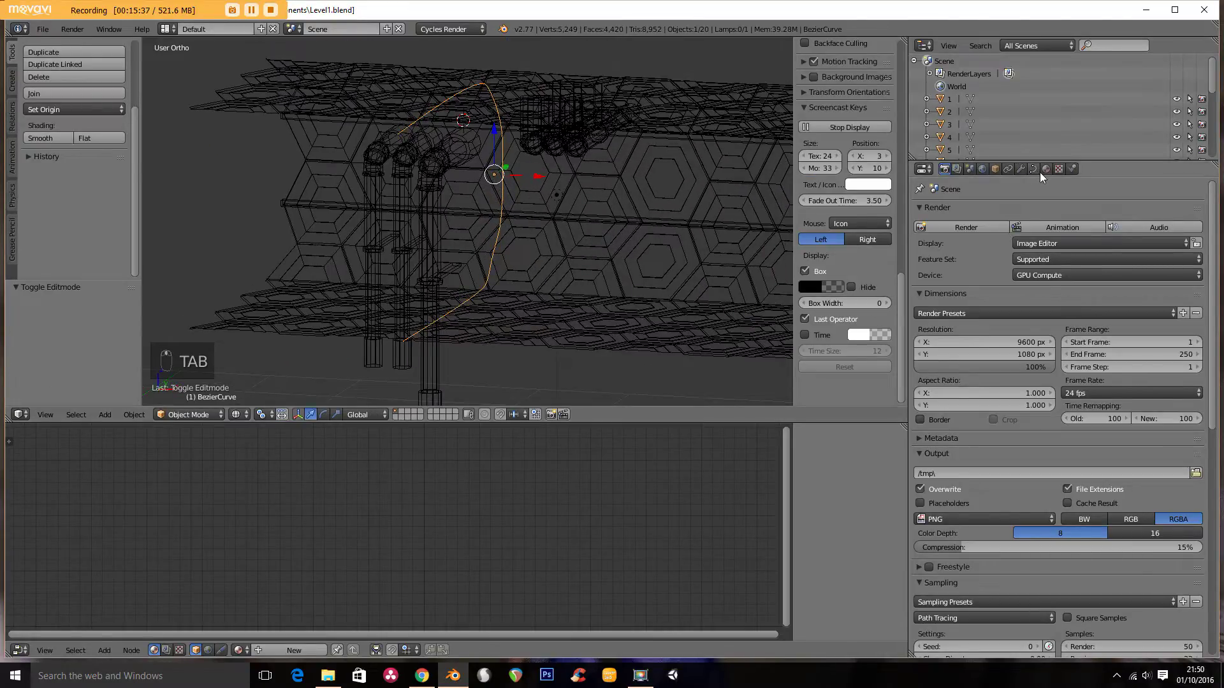
Step: Set curve fill to Full, offset 0 and bevel depth 0.01, then view it in solid shading
drag(1037, 178, 1003, 409)
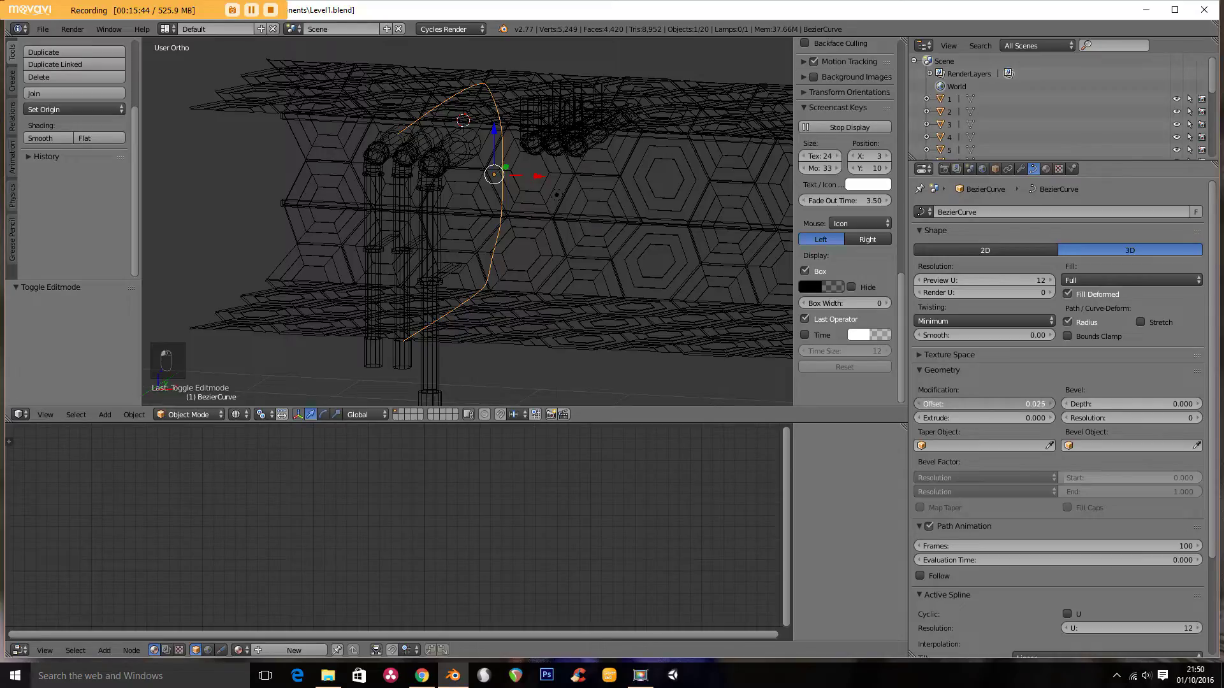
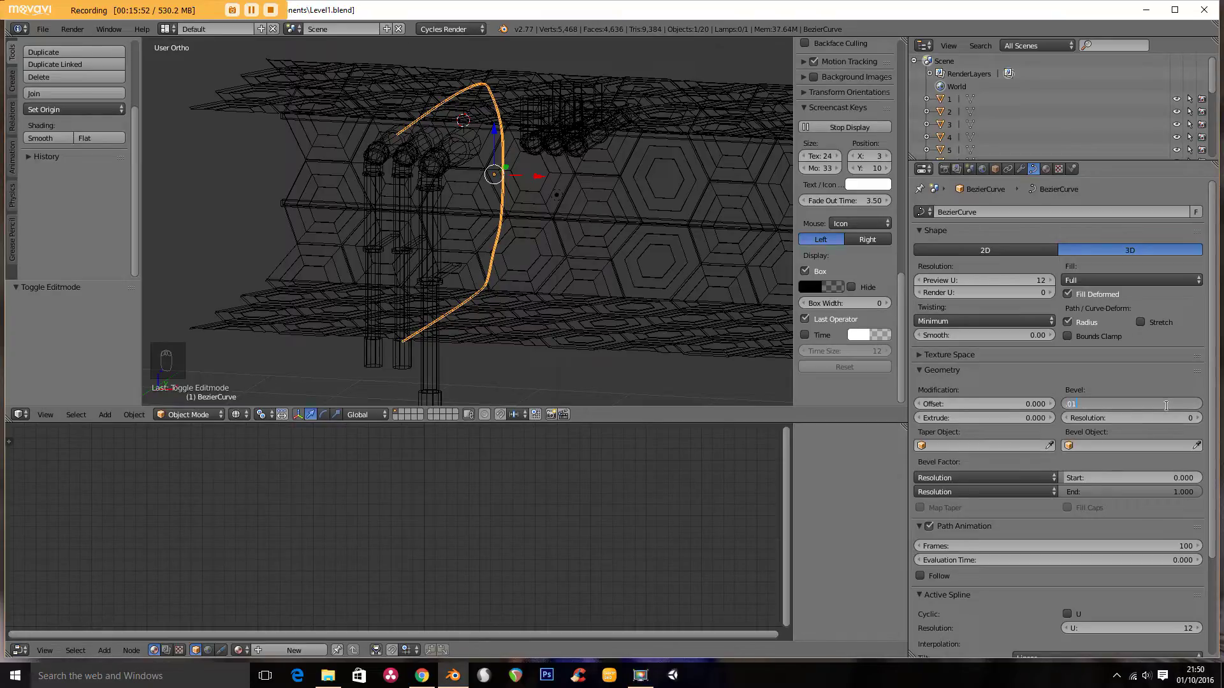
drag(1056, 402, 988, 424)
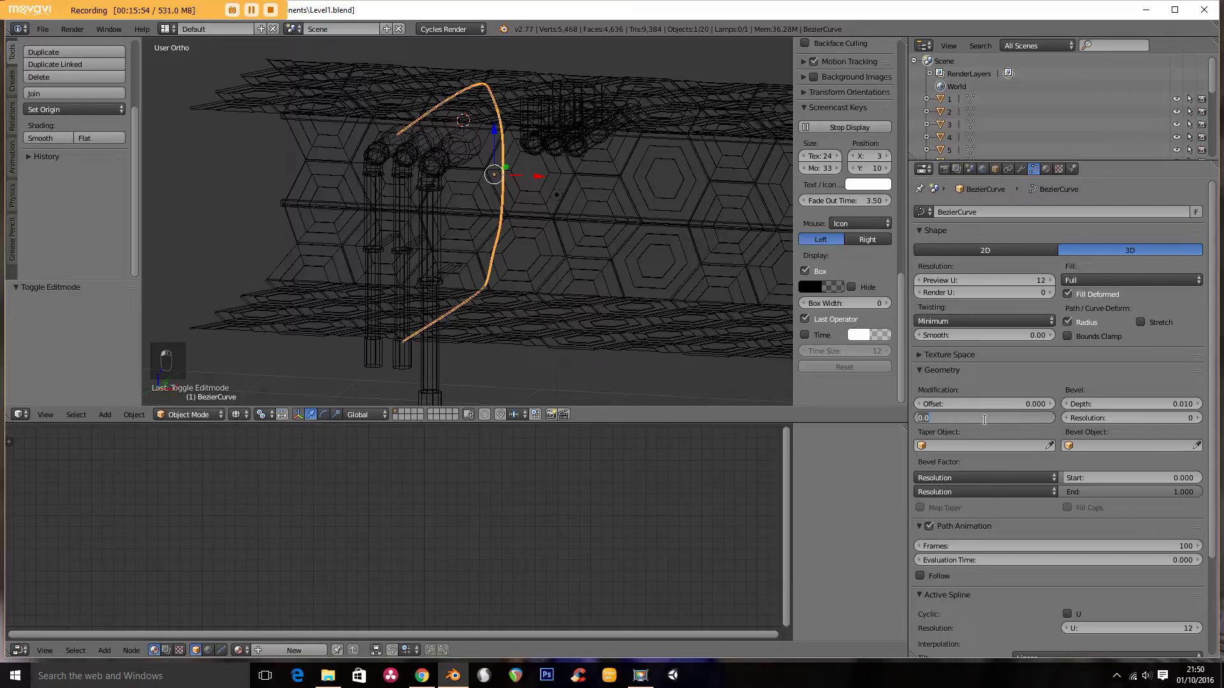
drag(989, 426, 513, 265)
key(z)
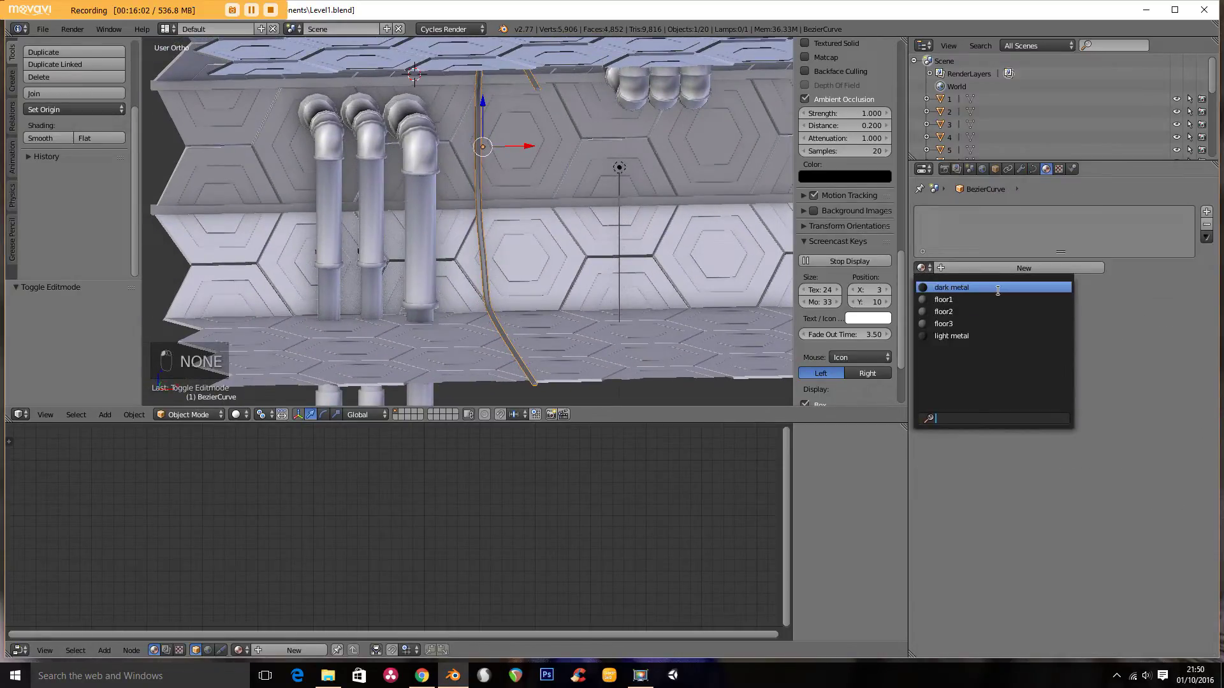
Step: Preview the corridor through the camera as a rendered image and check it from the front
key(KP_0)
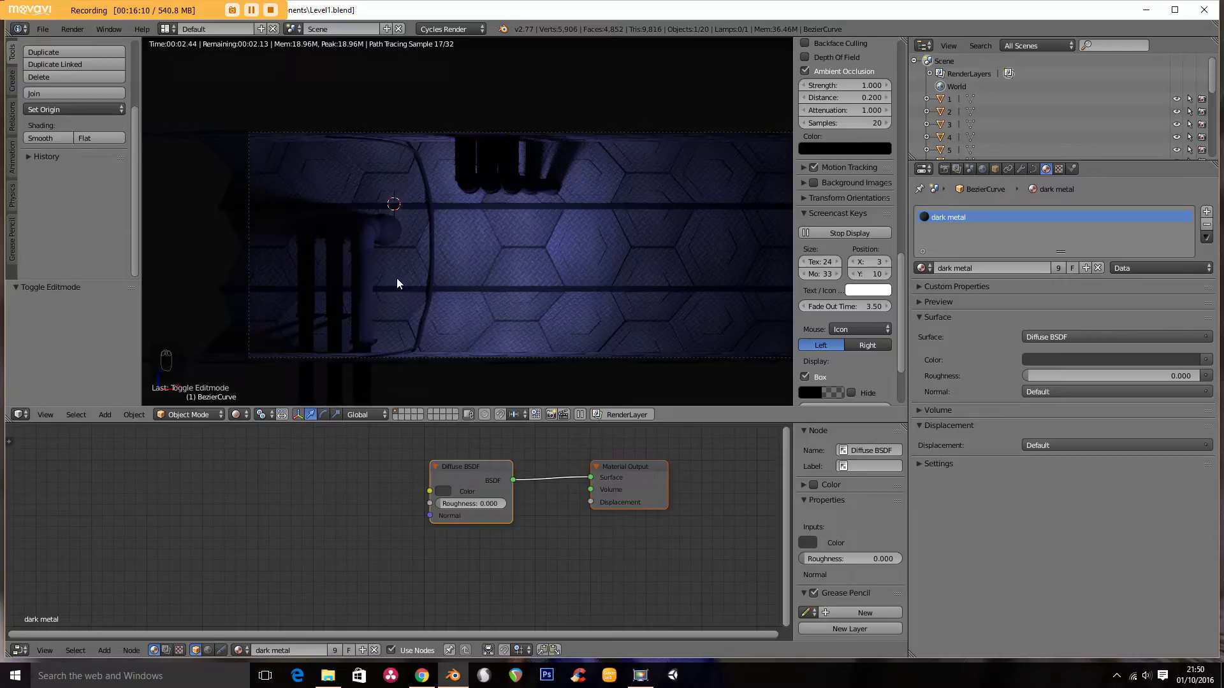
key(KP_Decimal)
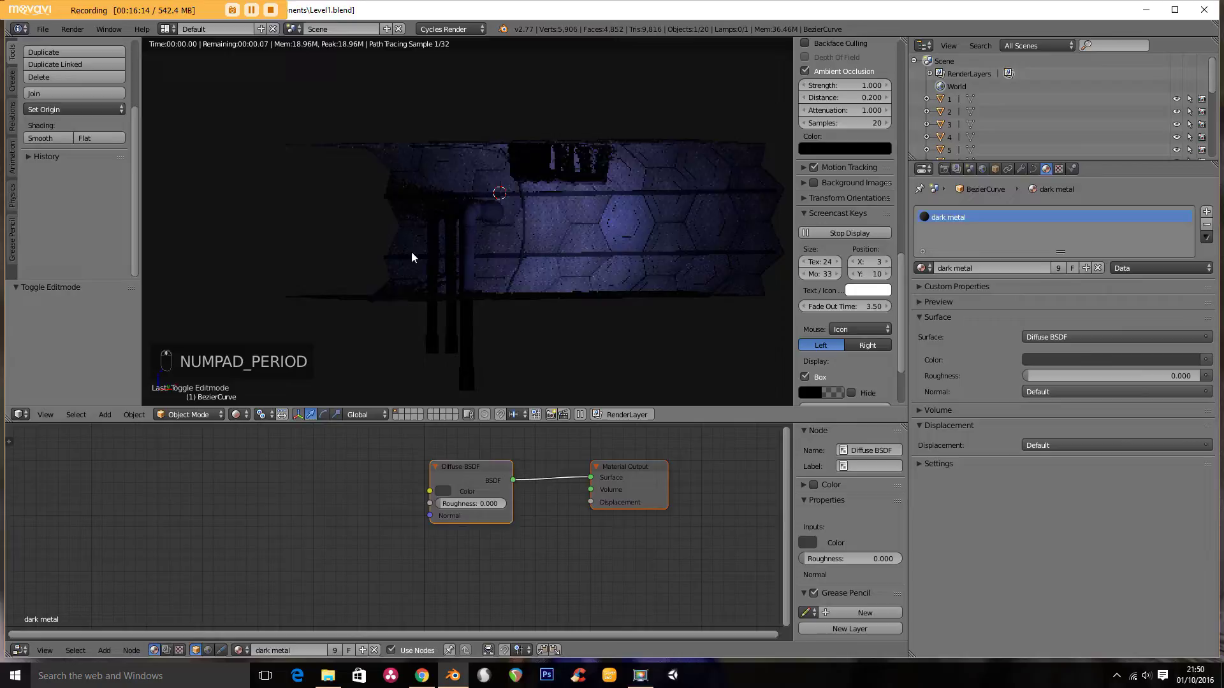
key(KP_1)
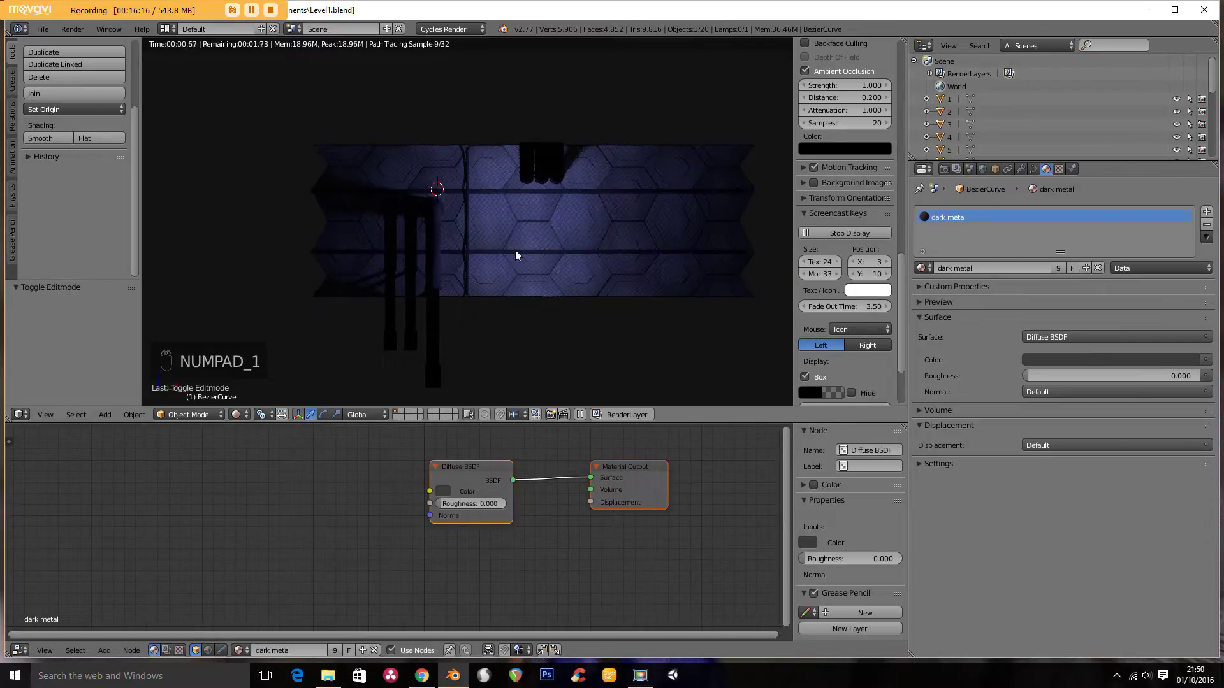
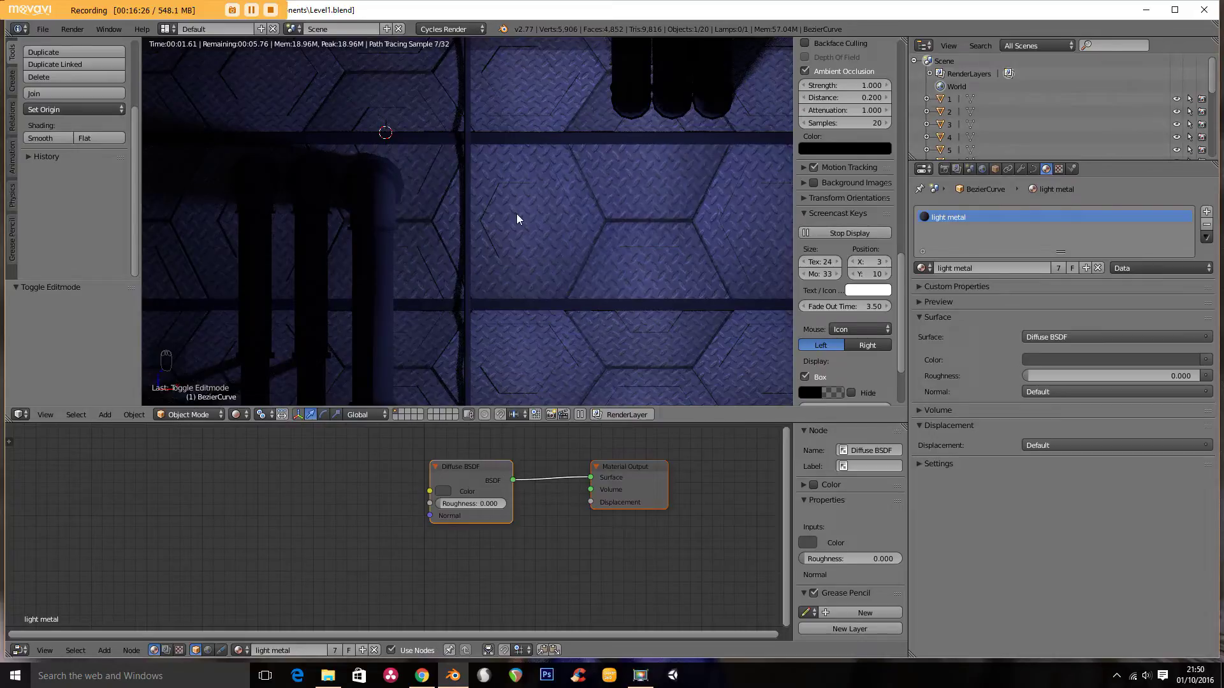
Step: Duplicate the cable three times sideways along X into a row of parallel cables
key(z)
drag(516, 218, 518, 232)
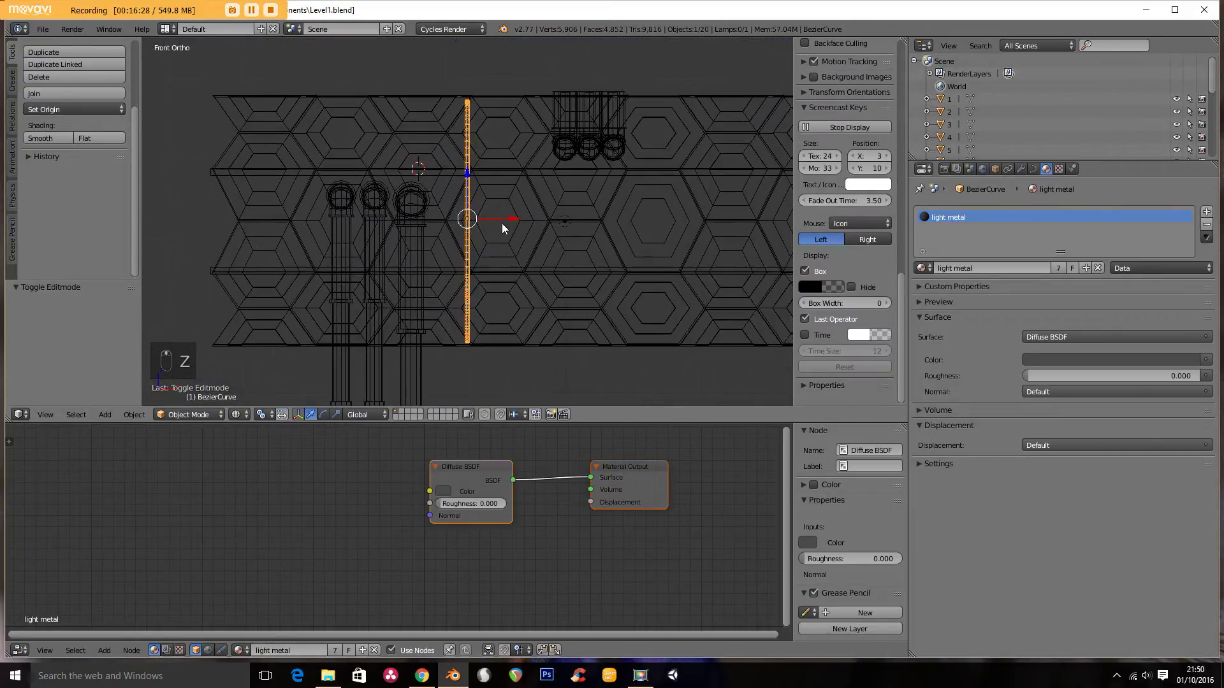
key(Tab)
key(a)
key(a)
key(shift+d)
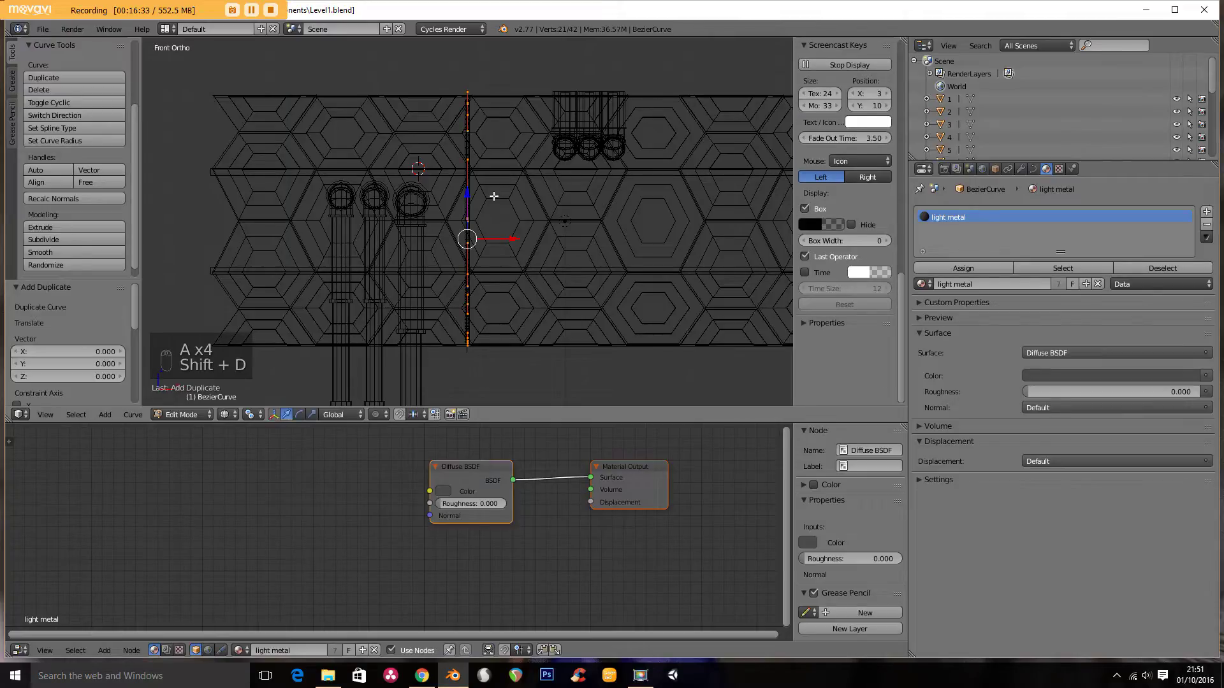
key(g)
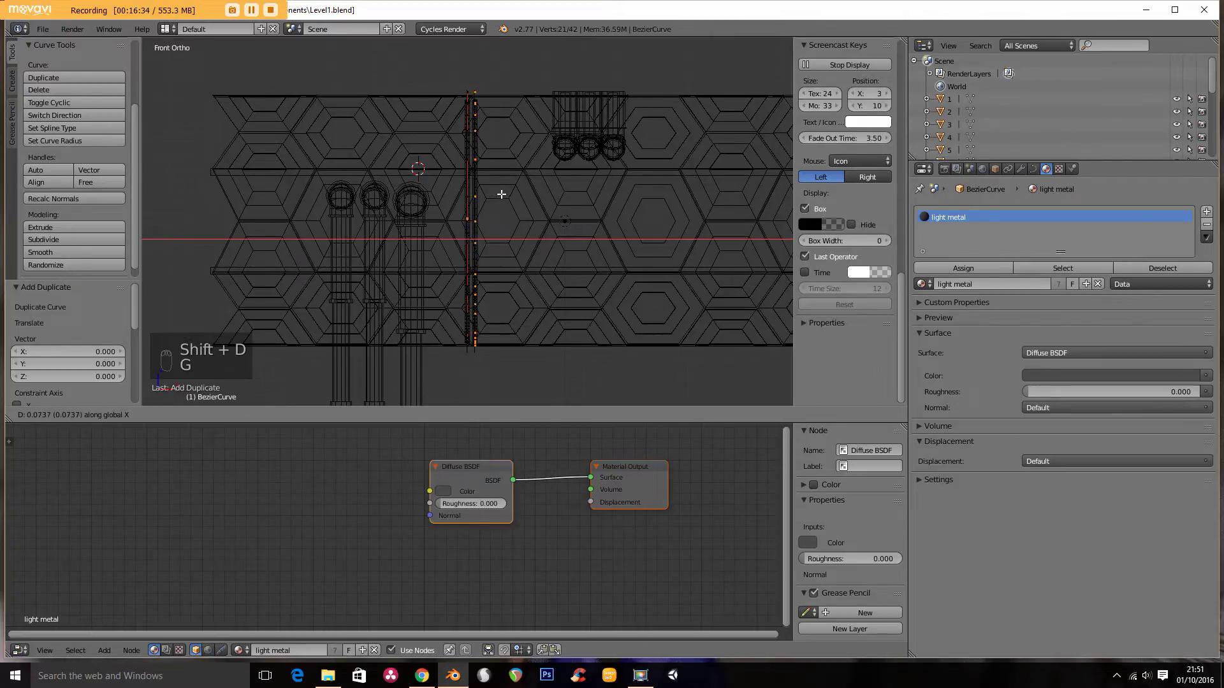
key(shift+d)
key(g)
key(shift+d)
key(g)
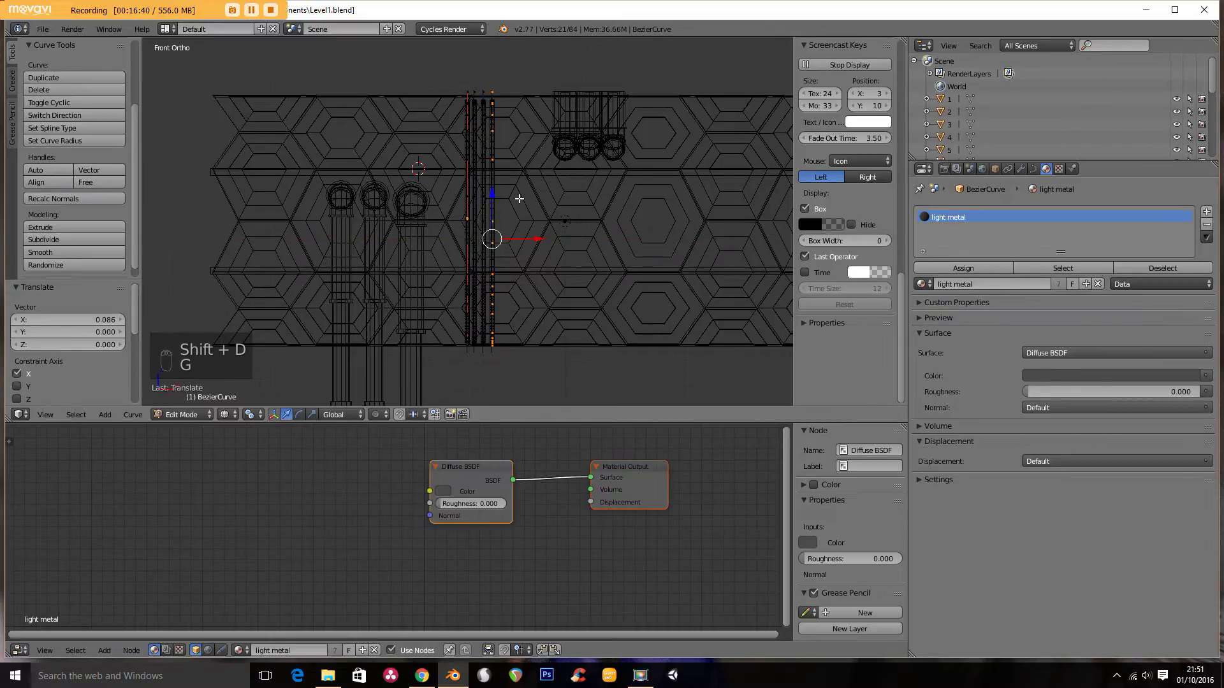
key(shift+d)
key(g)
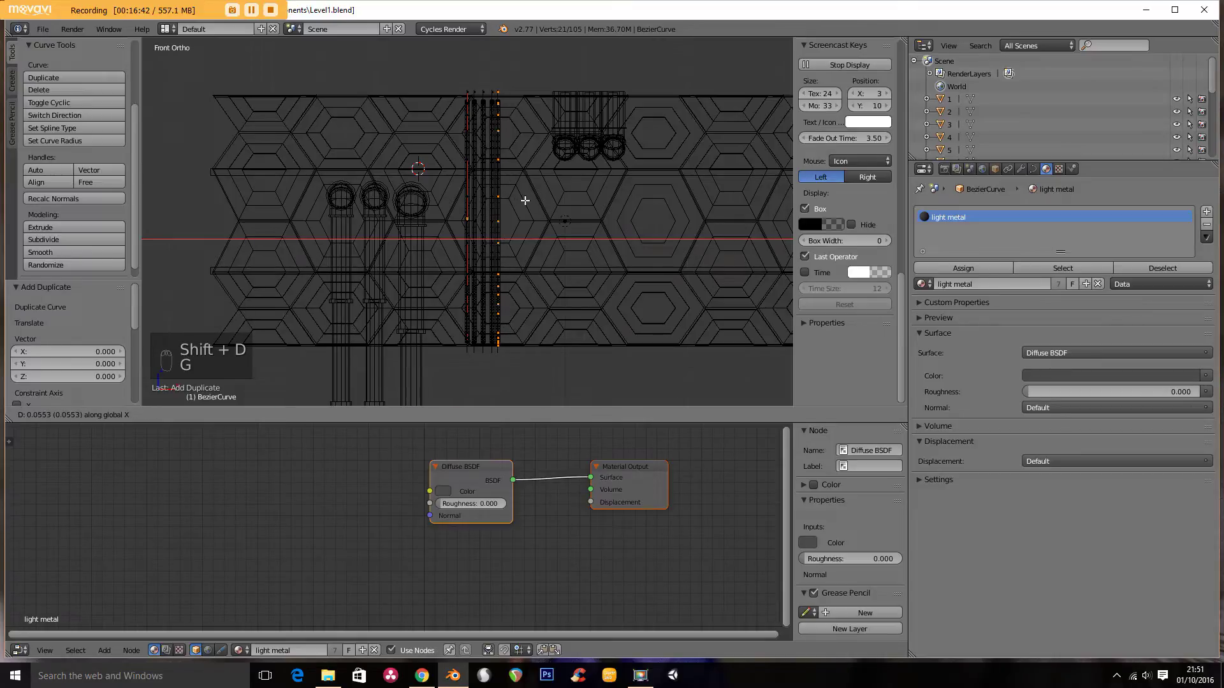
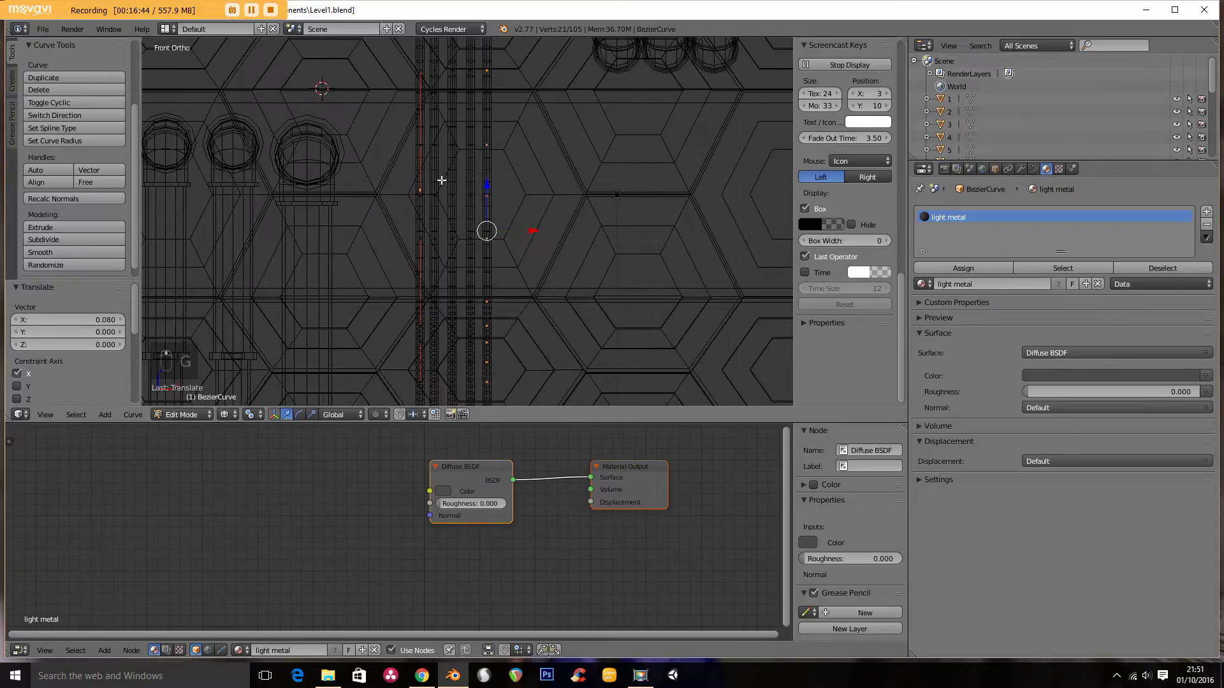
Step: Move individual cable points to start spreading the cables apart
key(g)
key(g)
key(g)
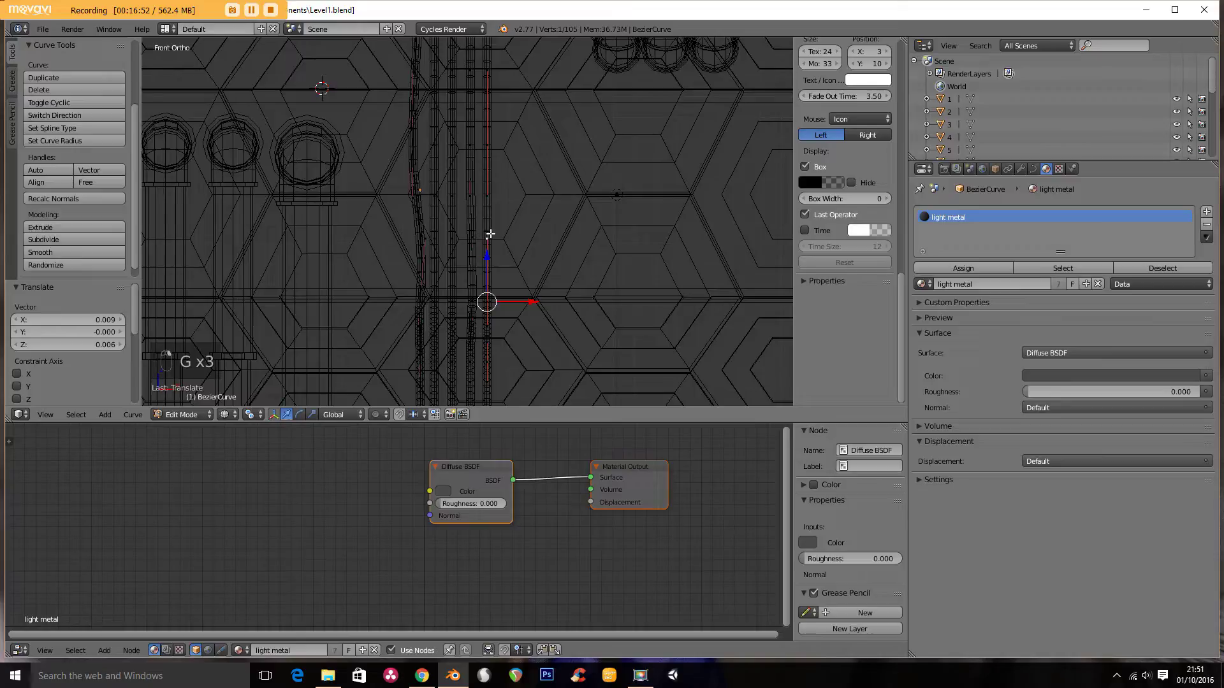
key(g)
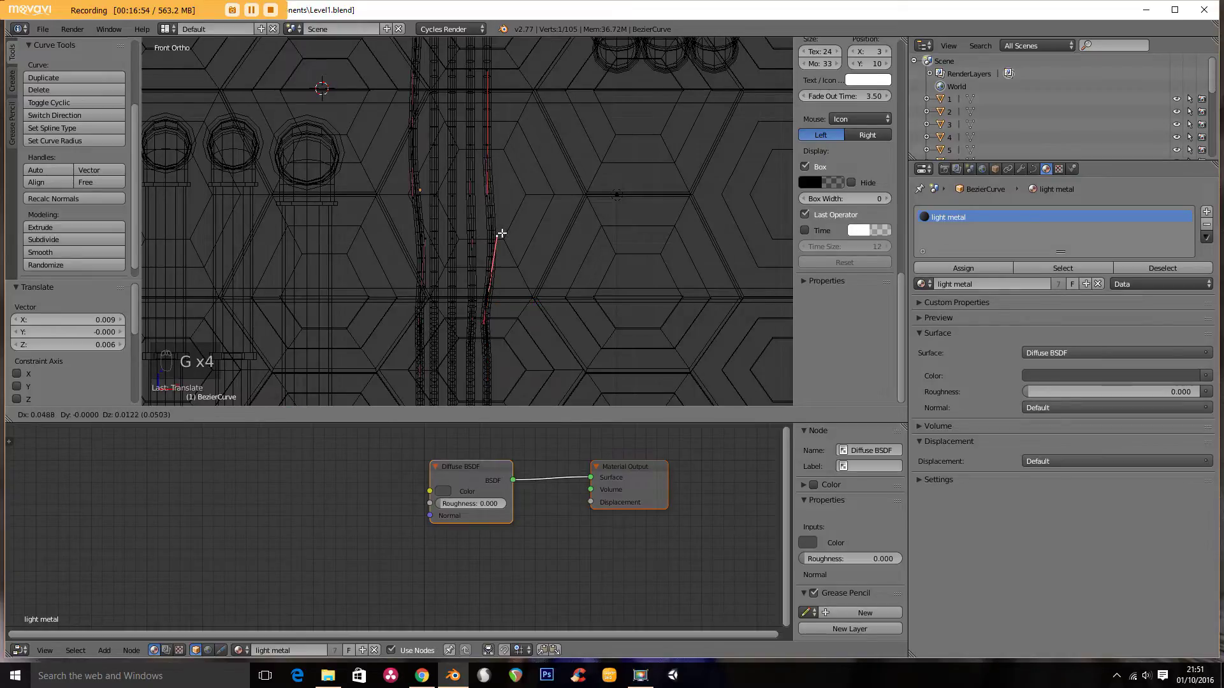
key(g)
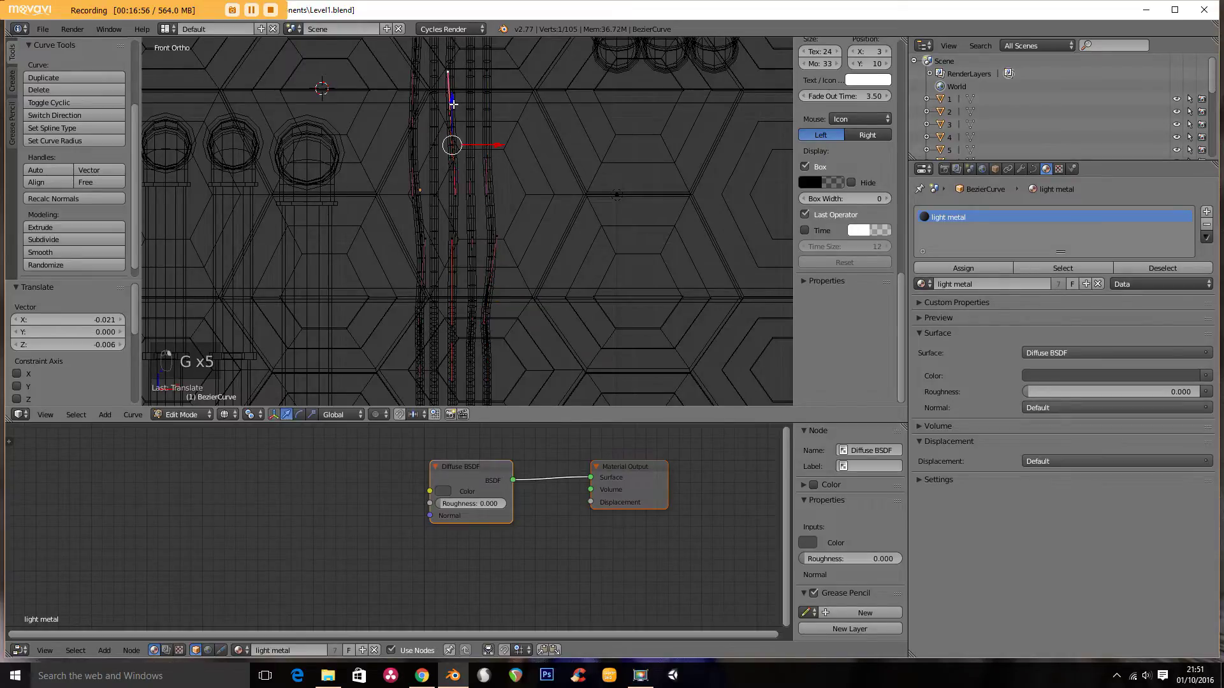
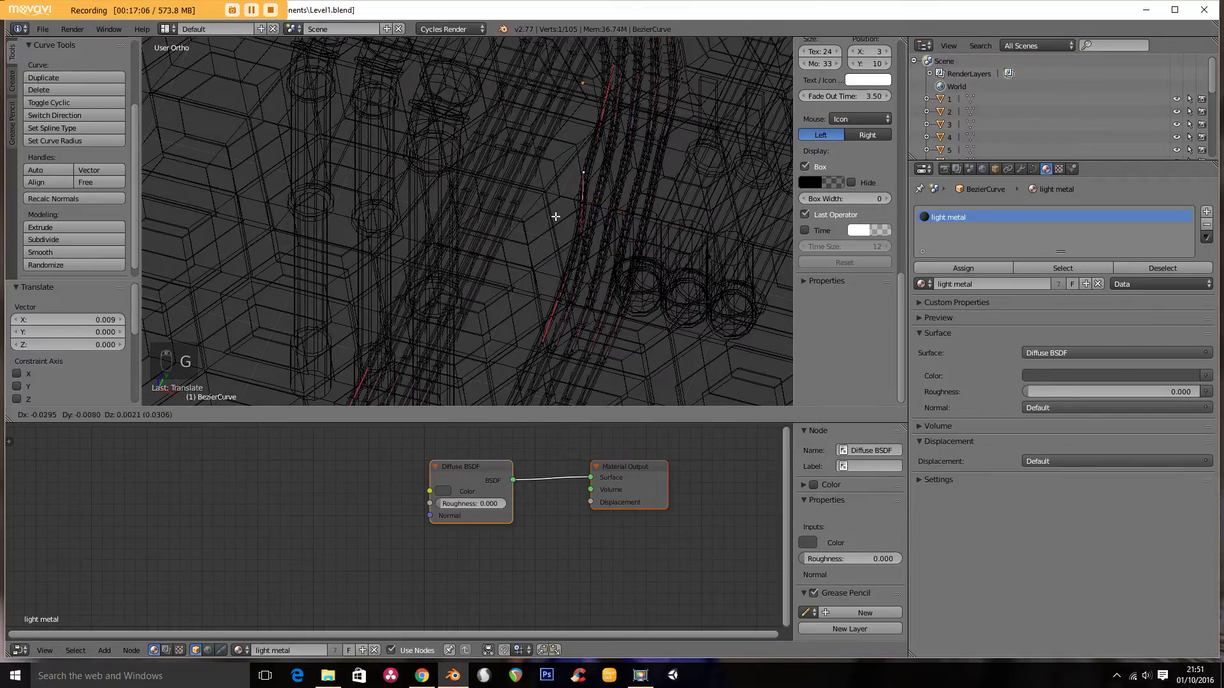
Step: Move the cable points so the bundle bends down the wall and onto the floor
key(g)
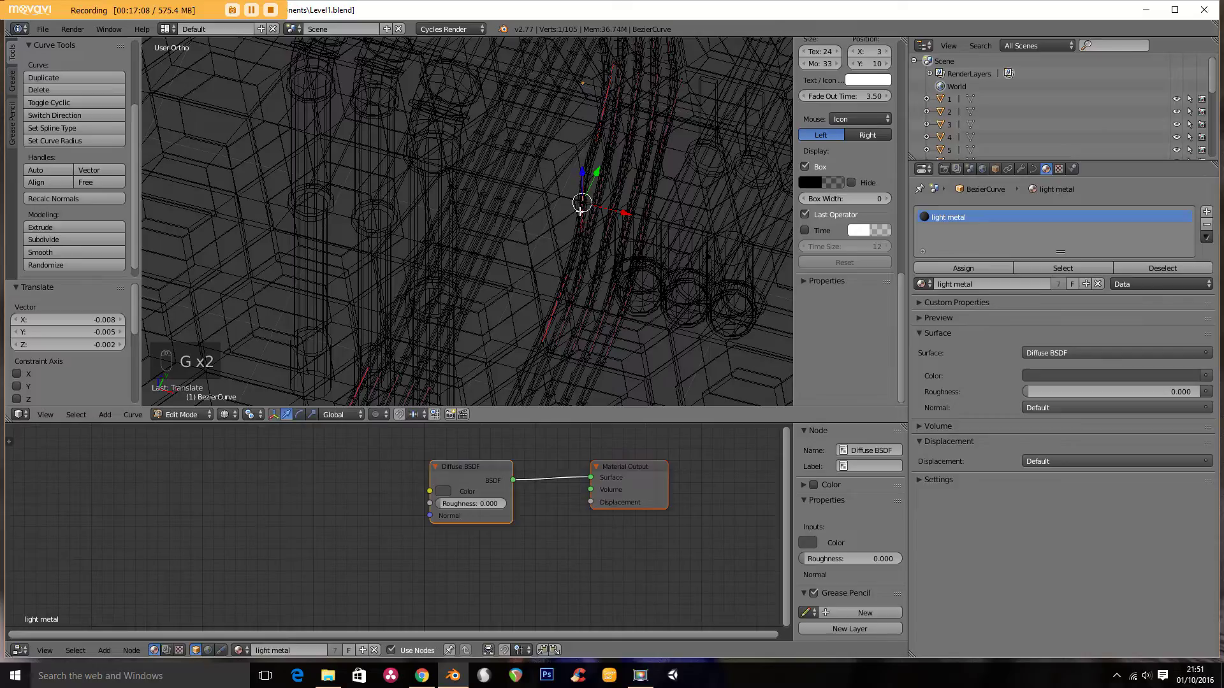
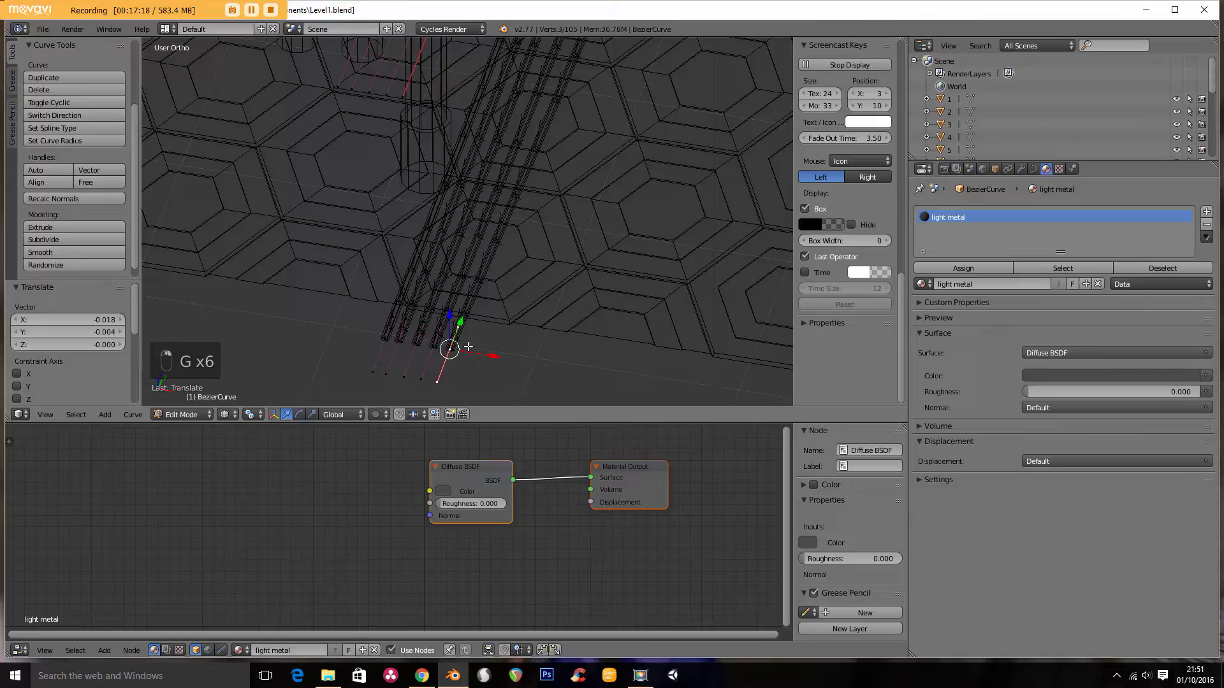
key(g)
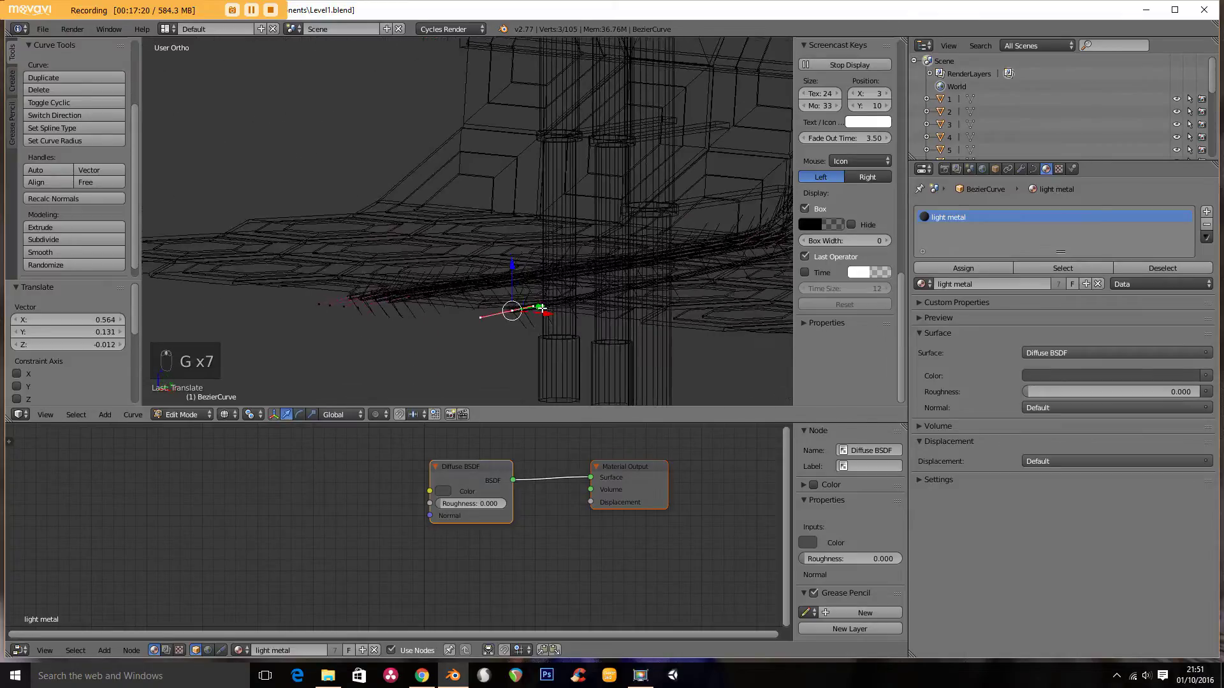
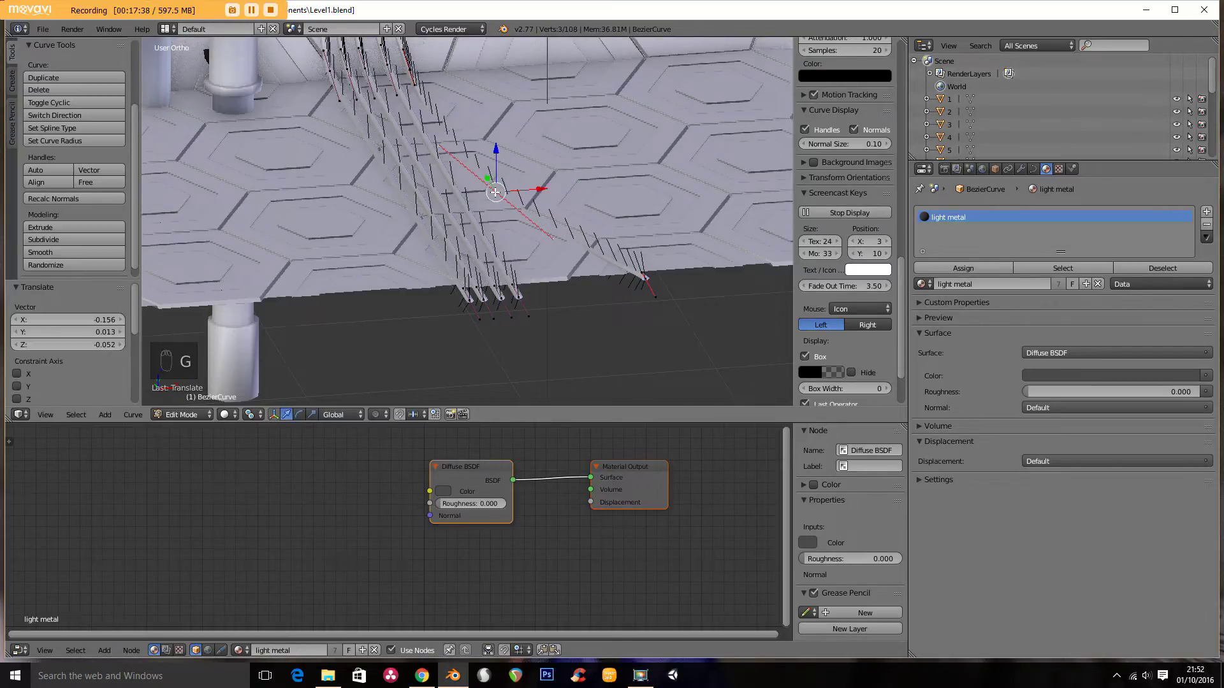
key(g)
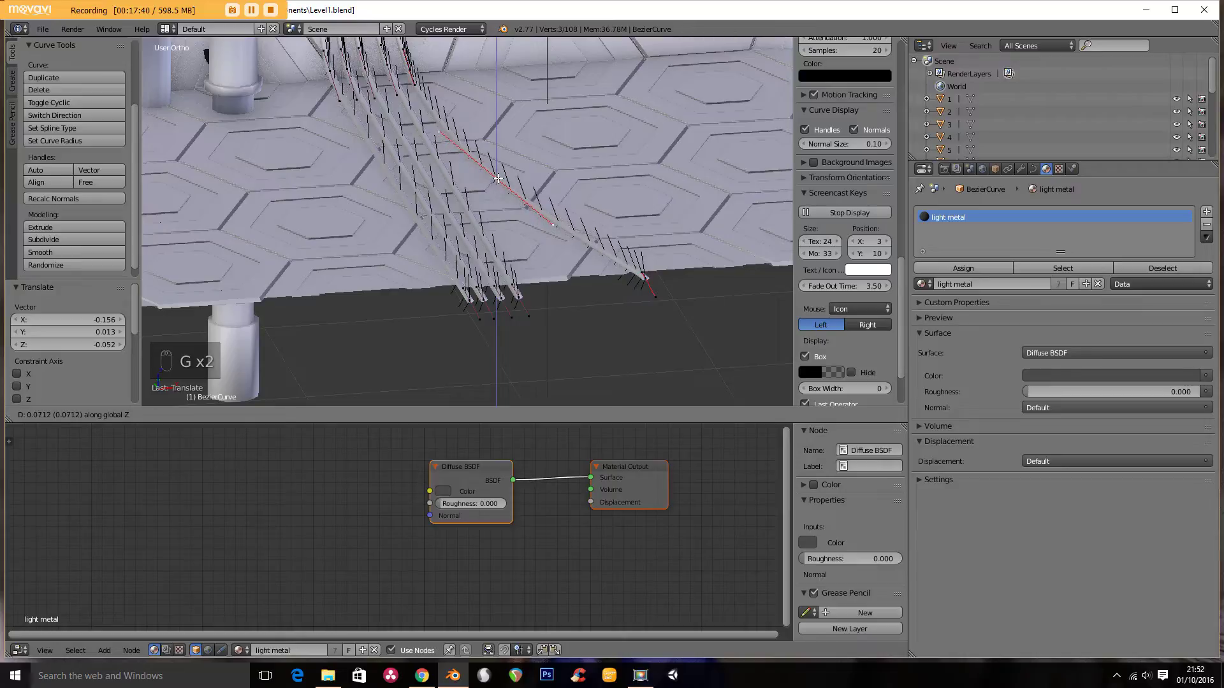
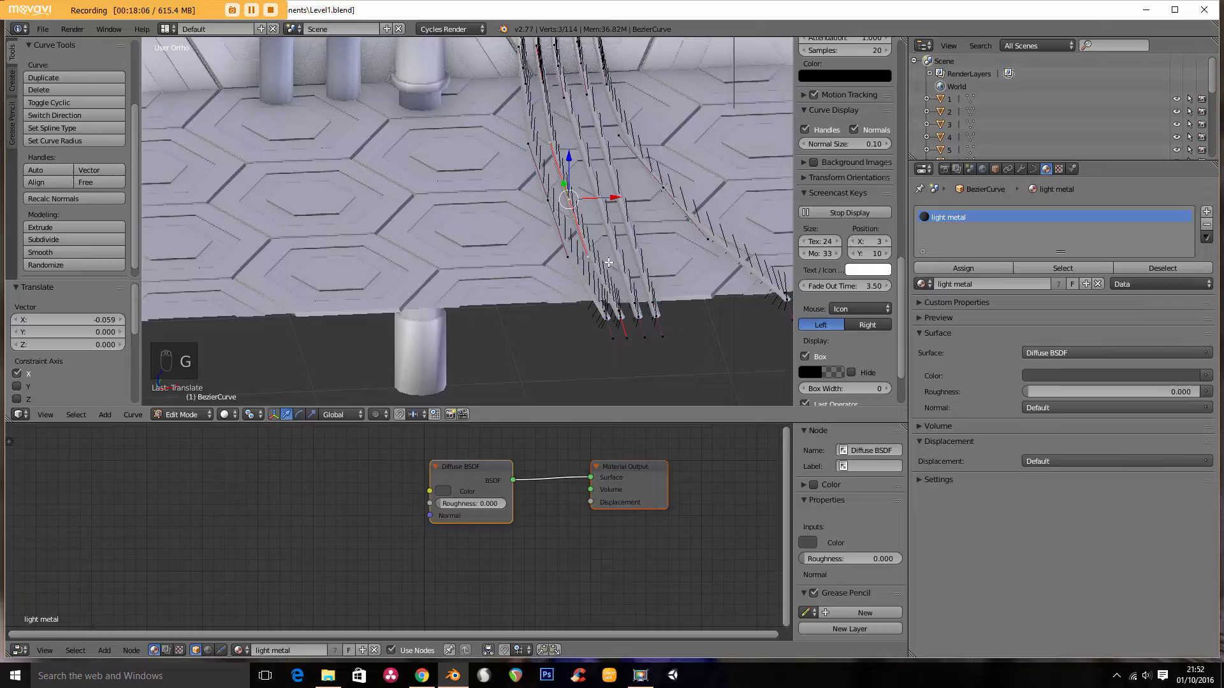
Step: Rotate and slide the cable points into a wavy bend beside the pipes, then leave Edit Mode
key(r)
key(Tab)
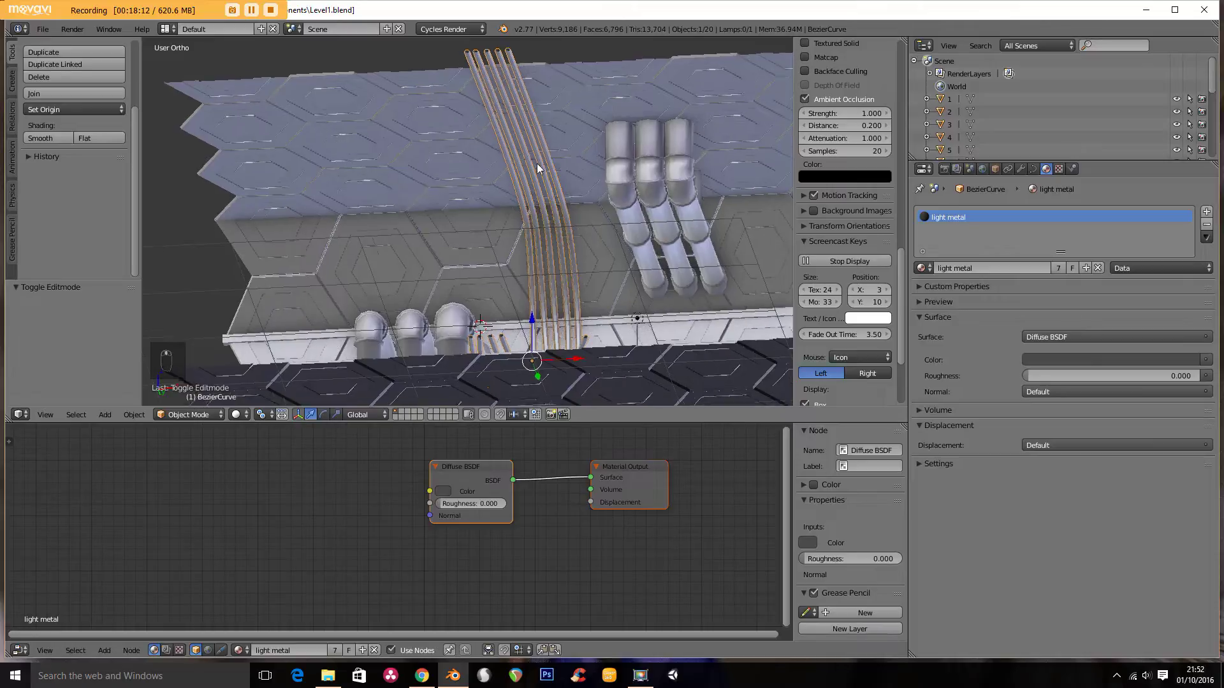
key(Tab)
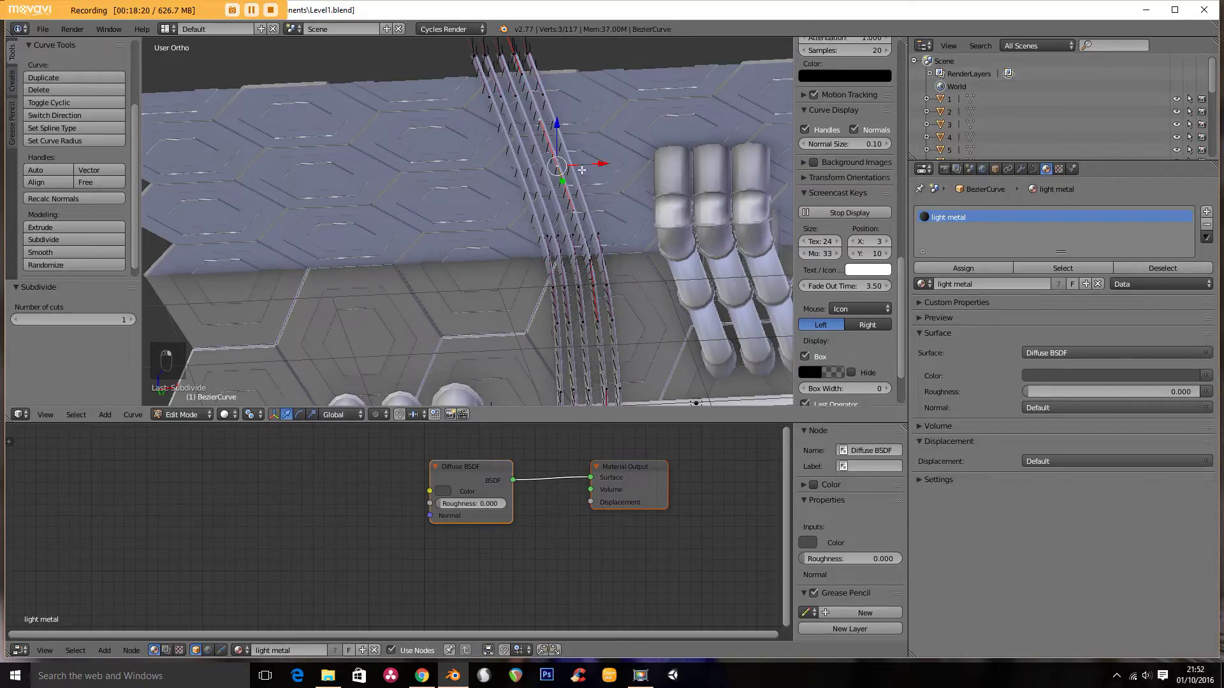
key(r)
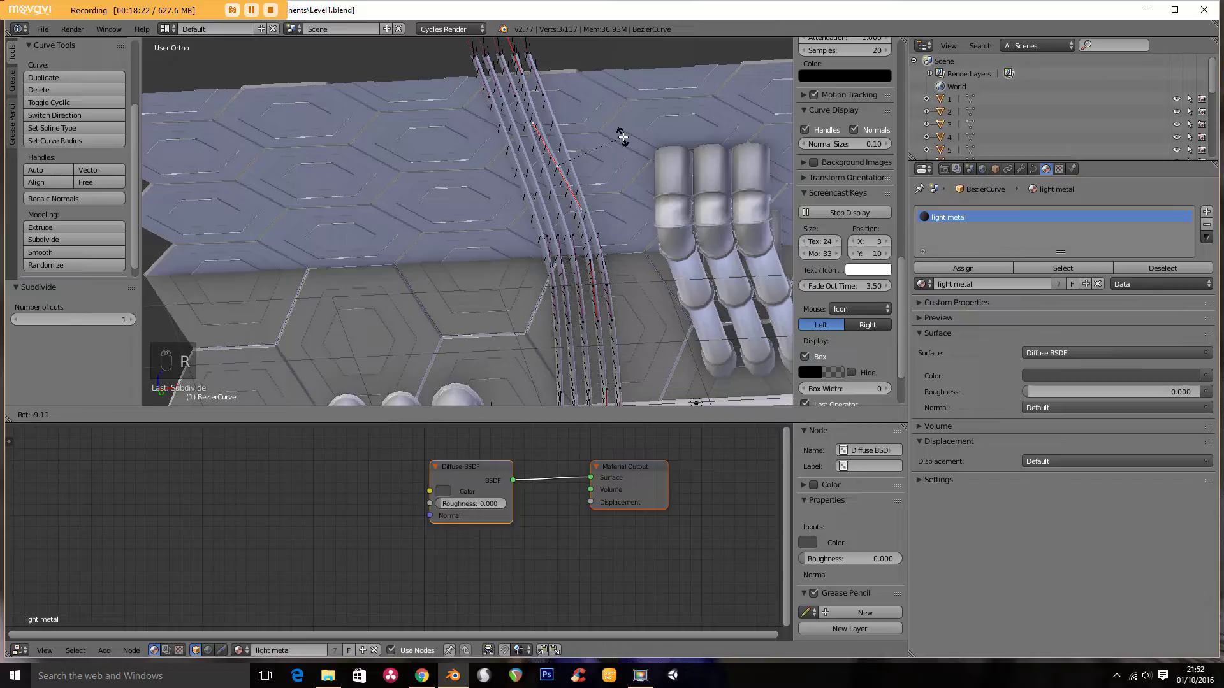
key(Tab)
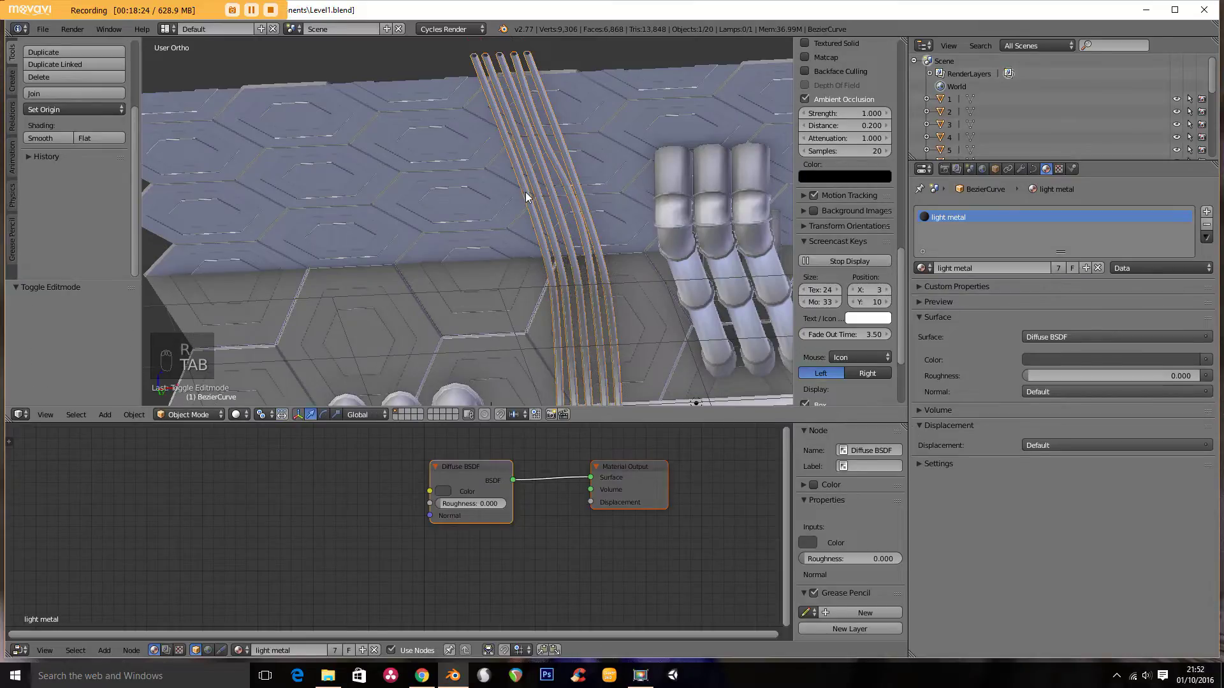
key(Tab)
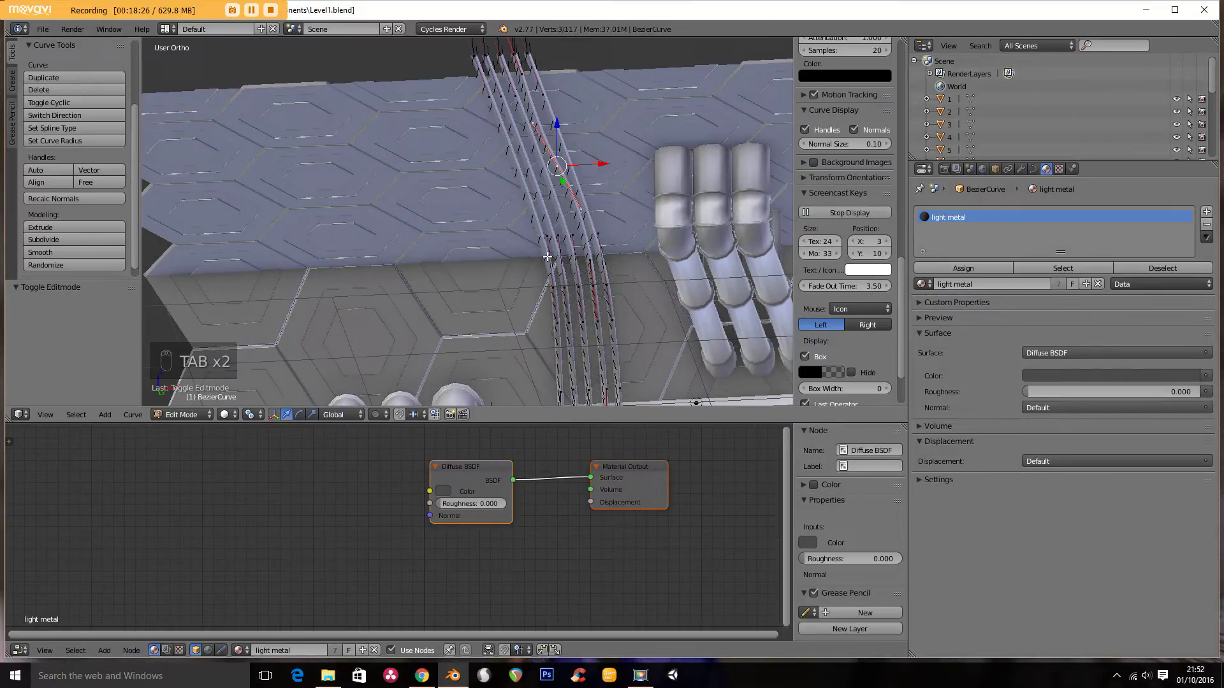
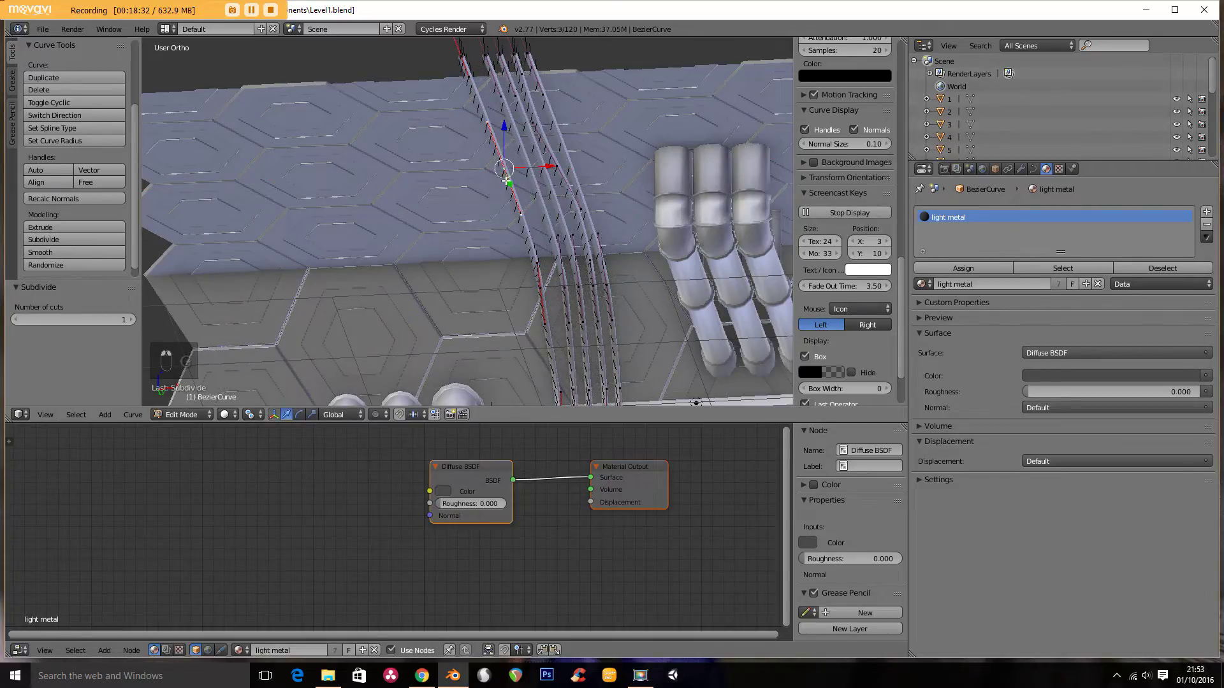
key(g)
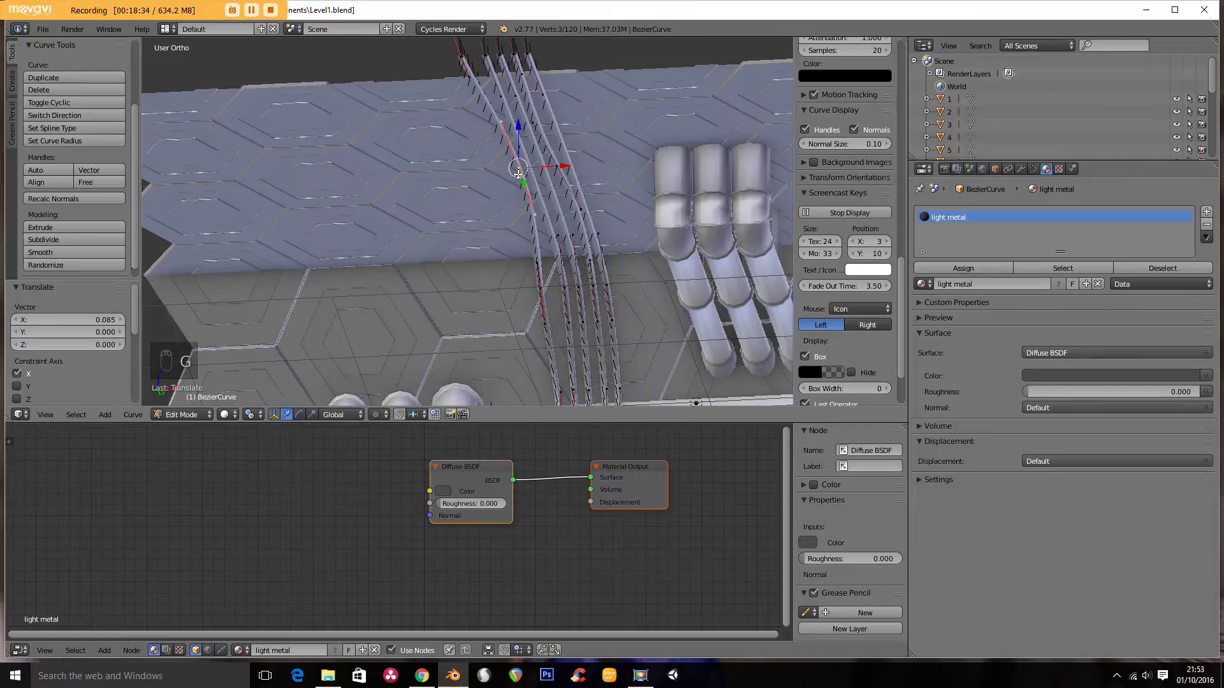
key(Tab)
middle_click(561, 228)
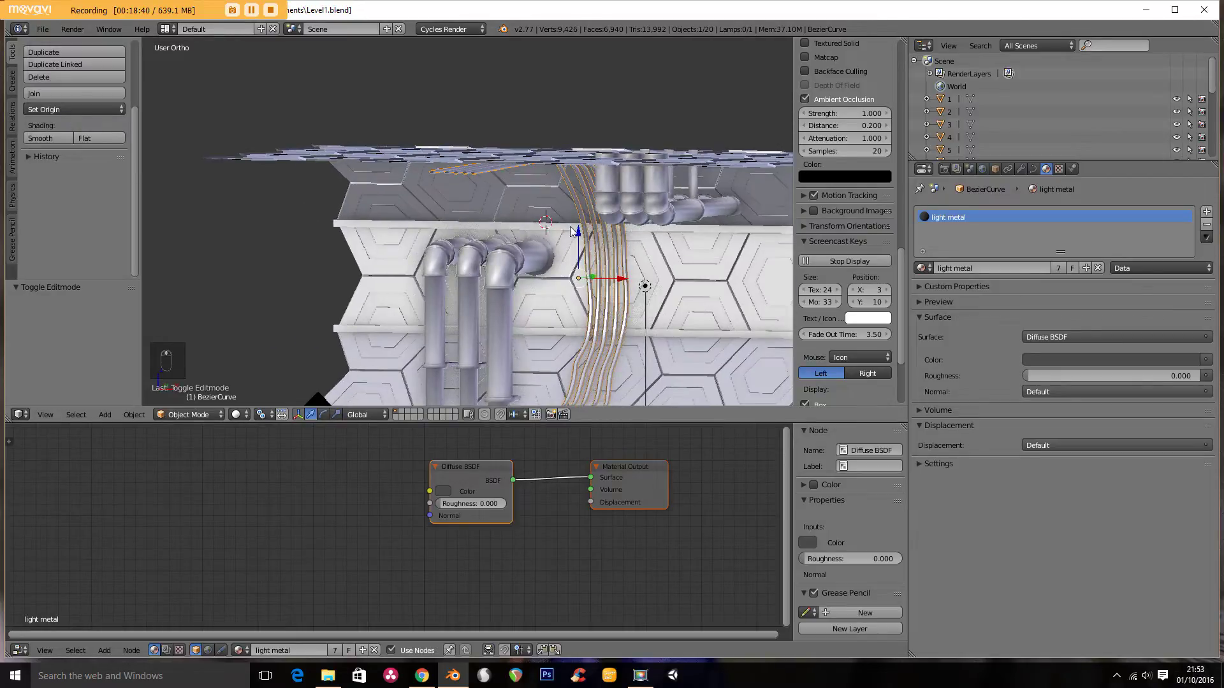
Step: Preview the cables rendered through the camera, then return to a solid front view
key(KP_0)
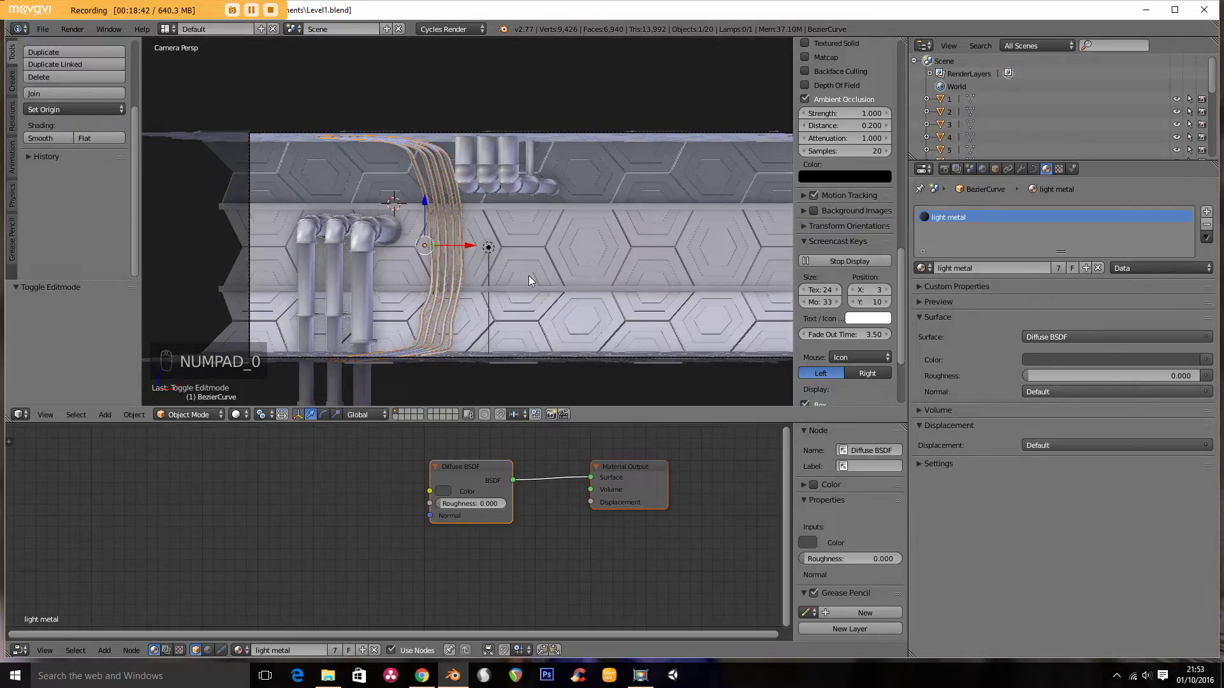
drag(470, 288, 589, 277)
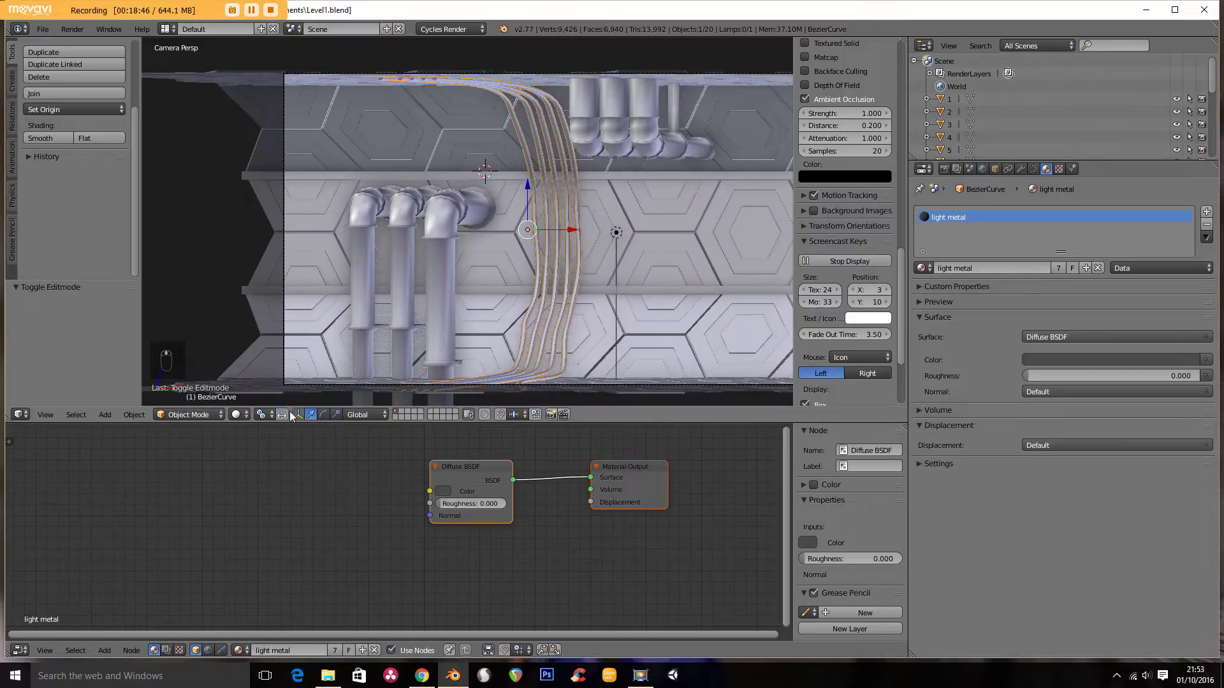
drag(239, 413, 252, 362)
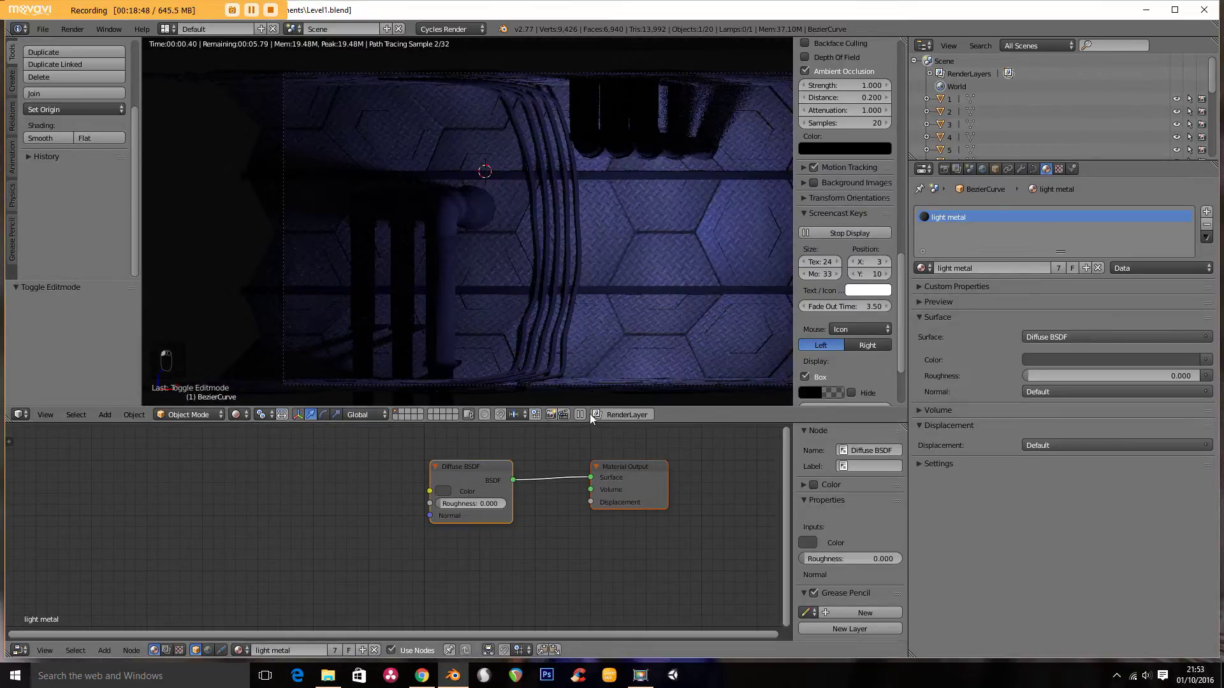
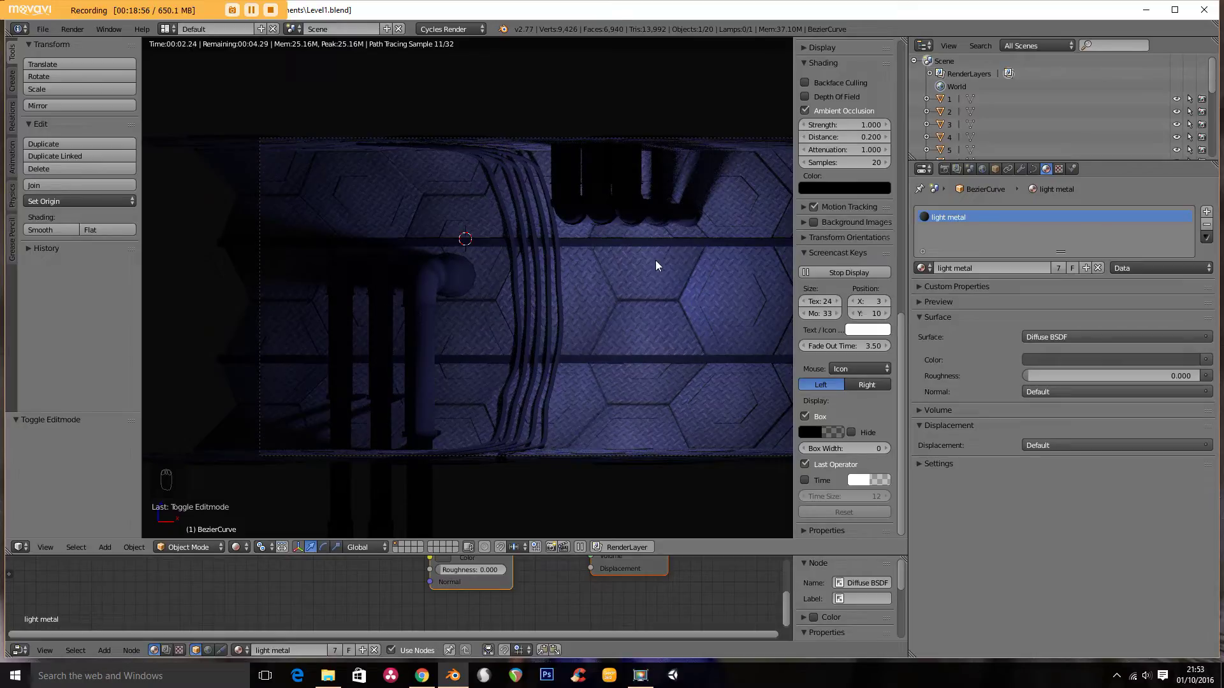
key(Escape)
key(z)
key(z)
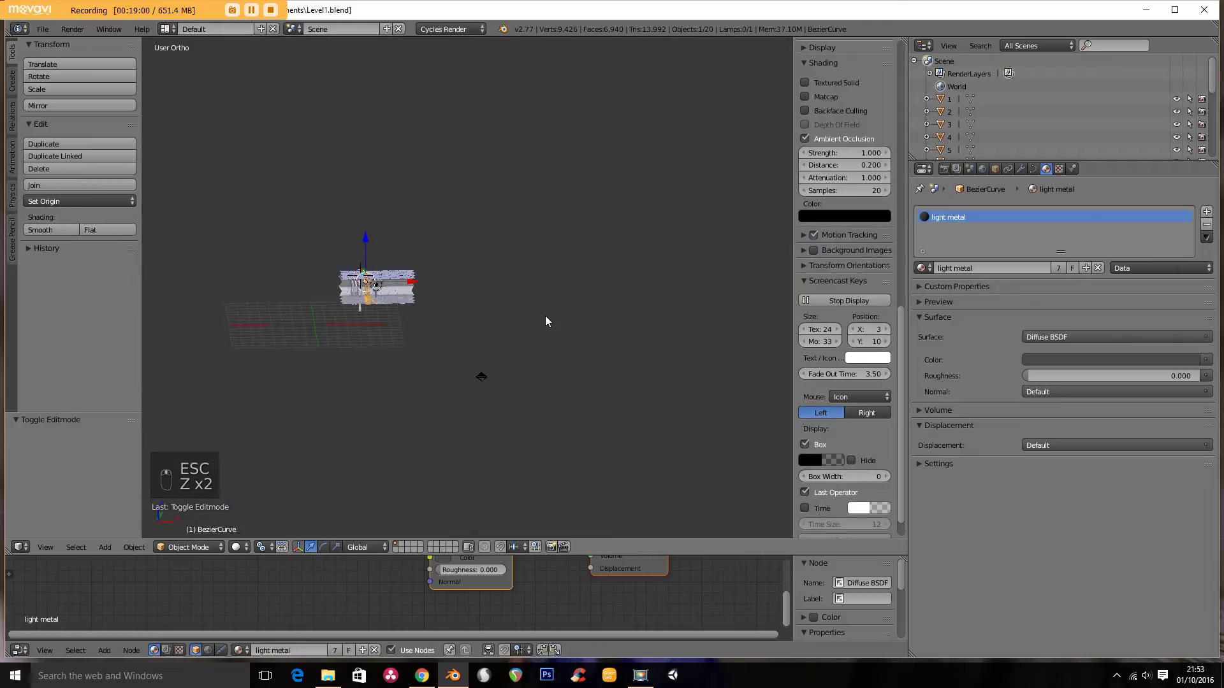
key(KP_1)
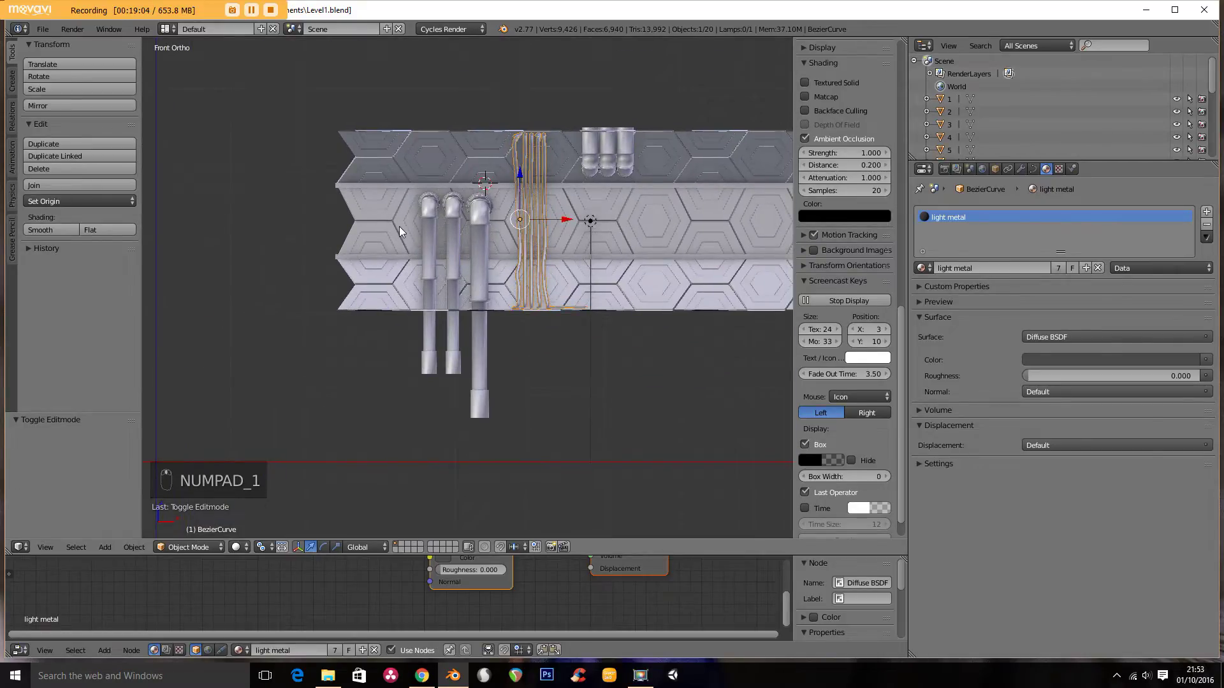
Step: Add a mesh plane from the top view and frame it for the grate
key(KP_7)
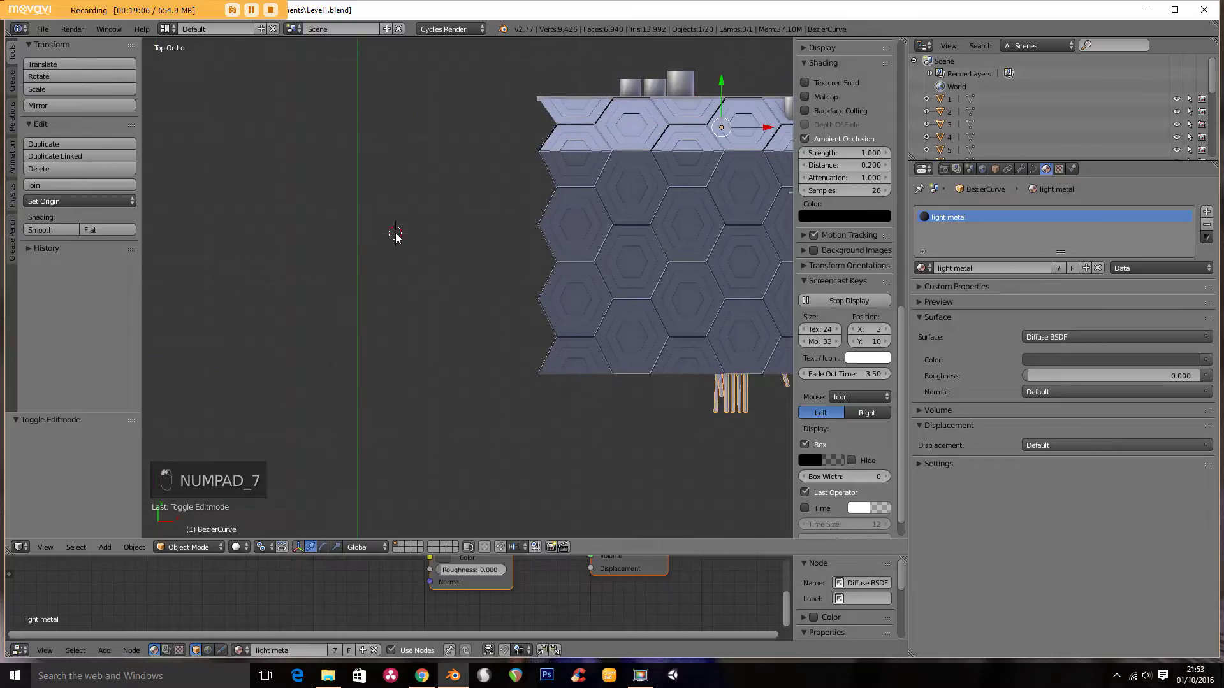
key(shift+a)
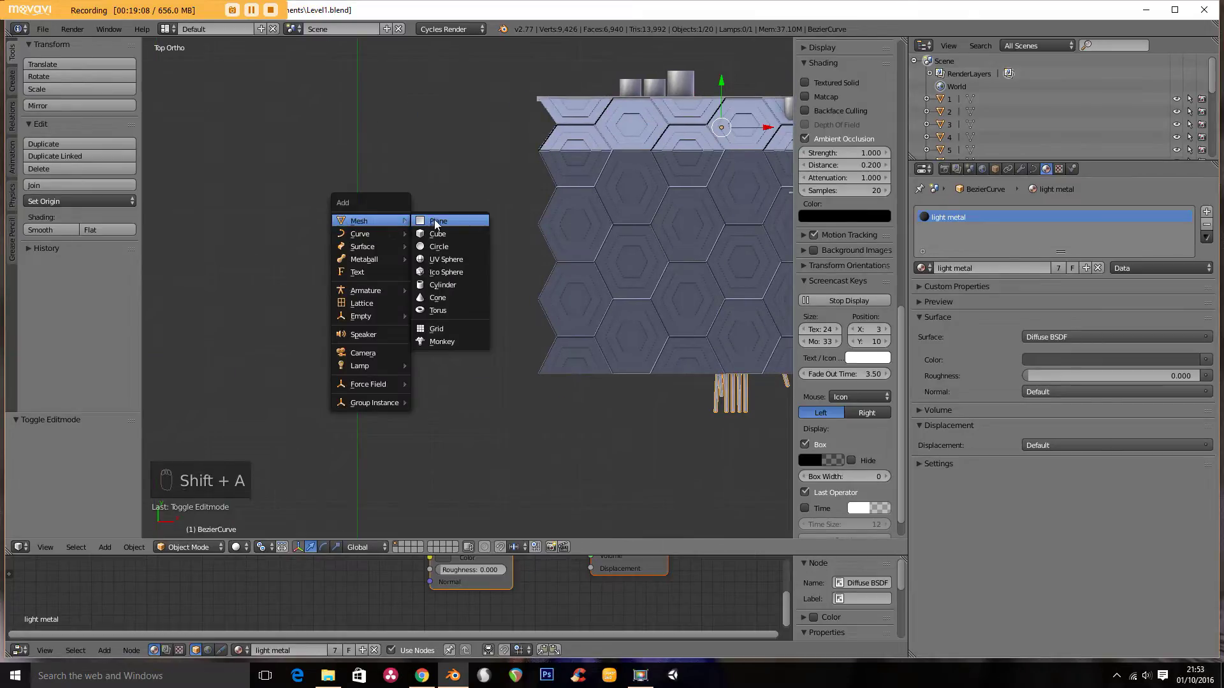
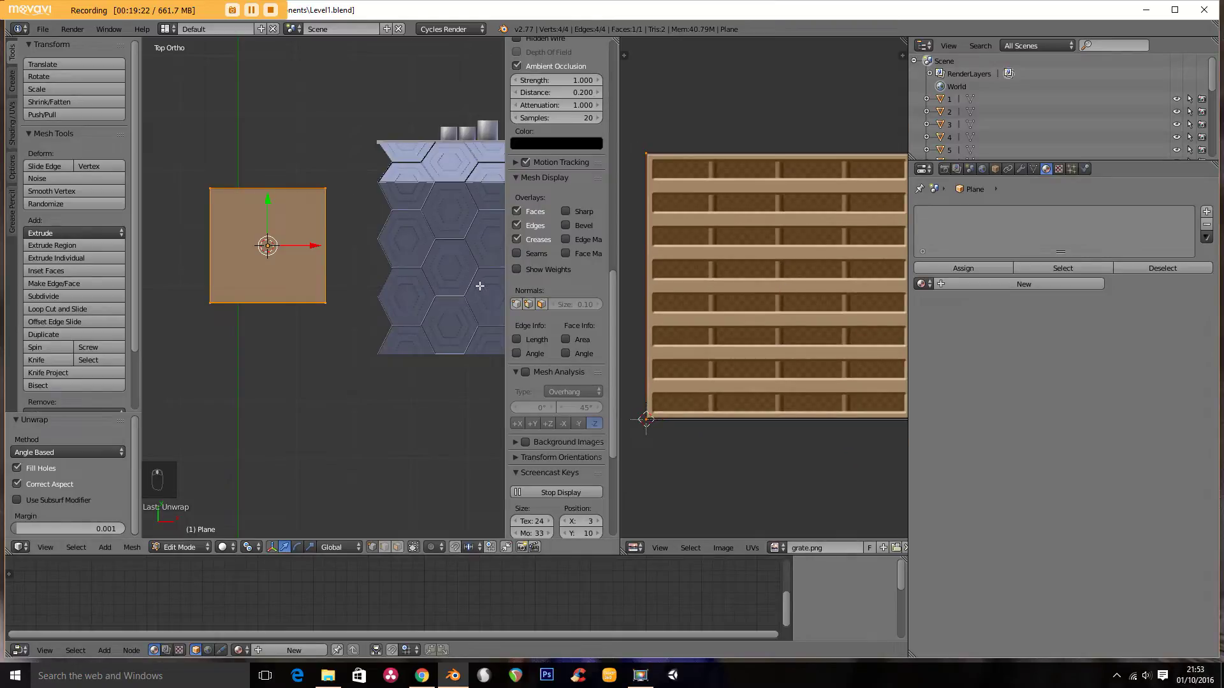
key(alt+z)
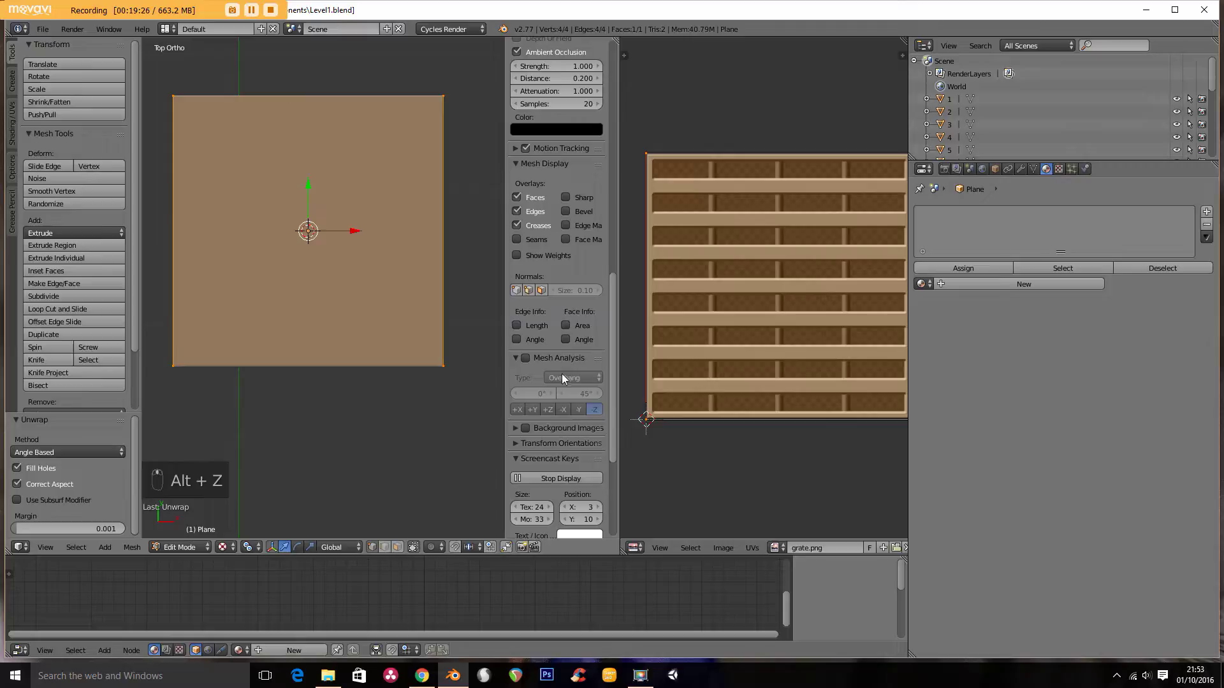
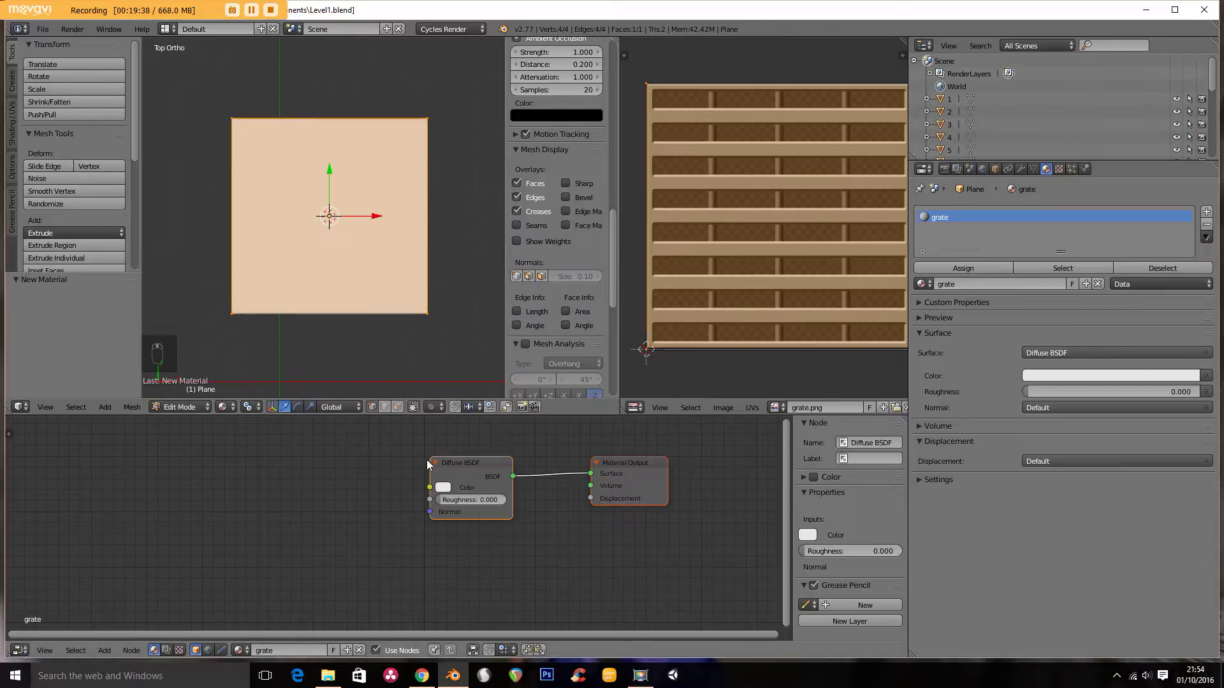
Step: Wire the grate image into Diffuse mixed with Transparent BSDF at factor 1.000 and preview it
key(shift+a)
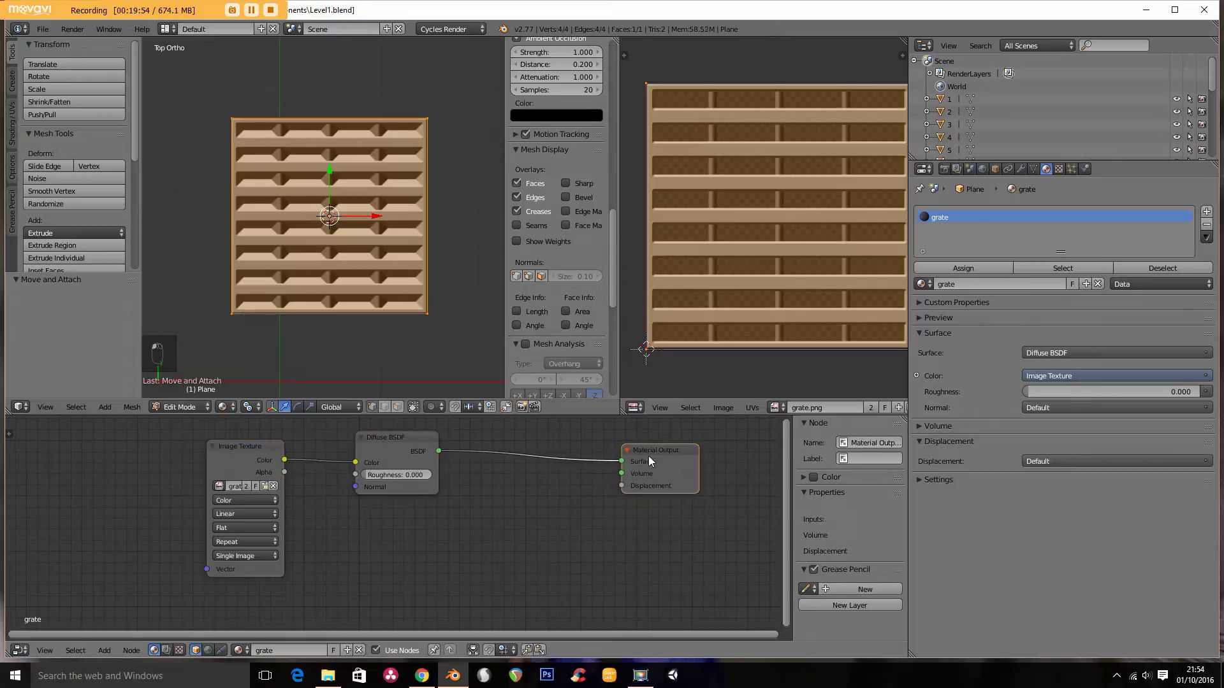
key(shift+a)
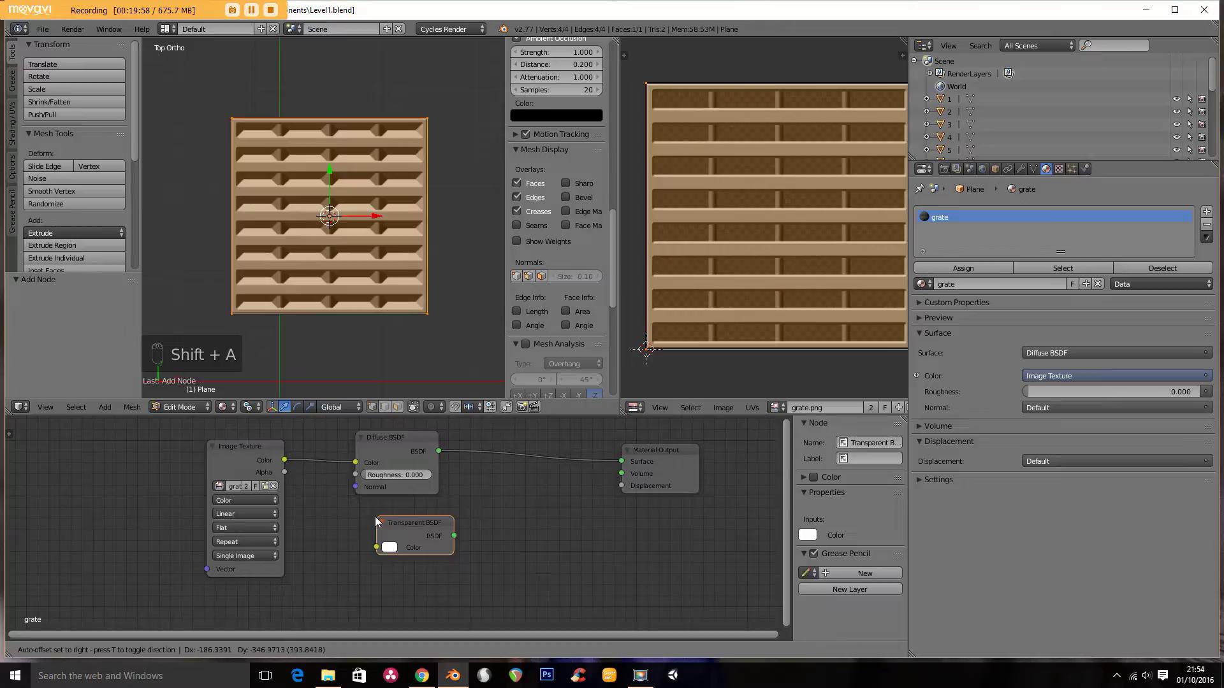
key(shift+a)
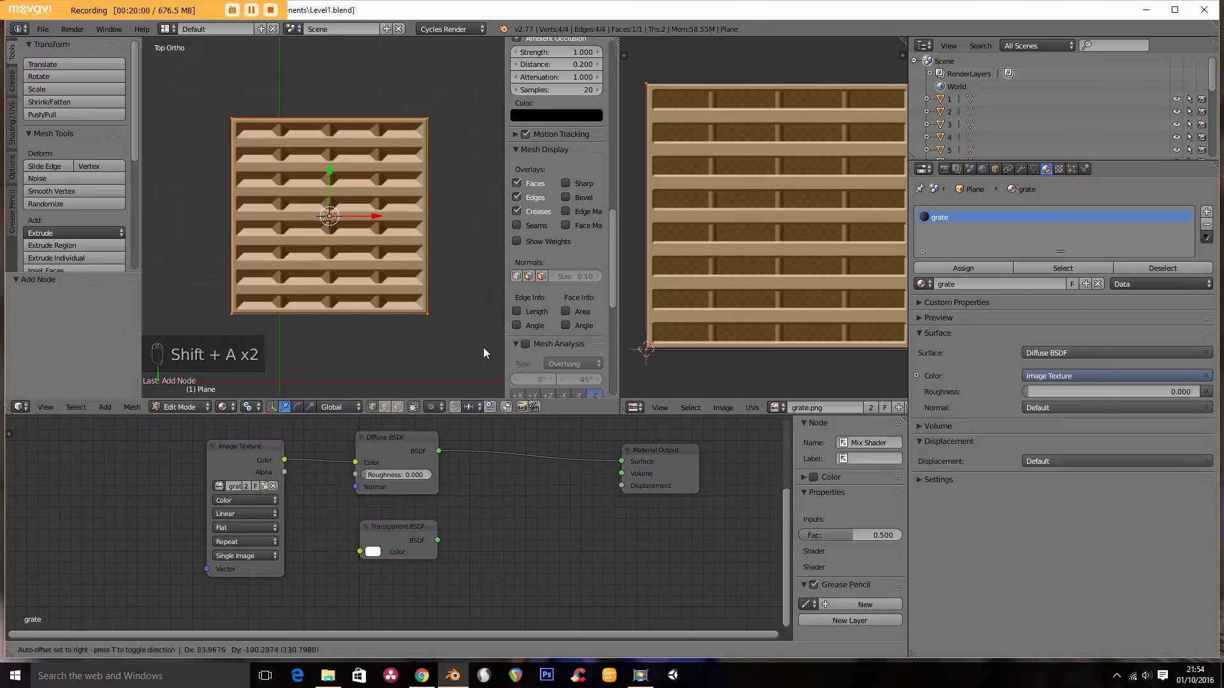
drag(497, 458, 531, 445)
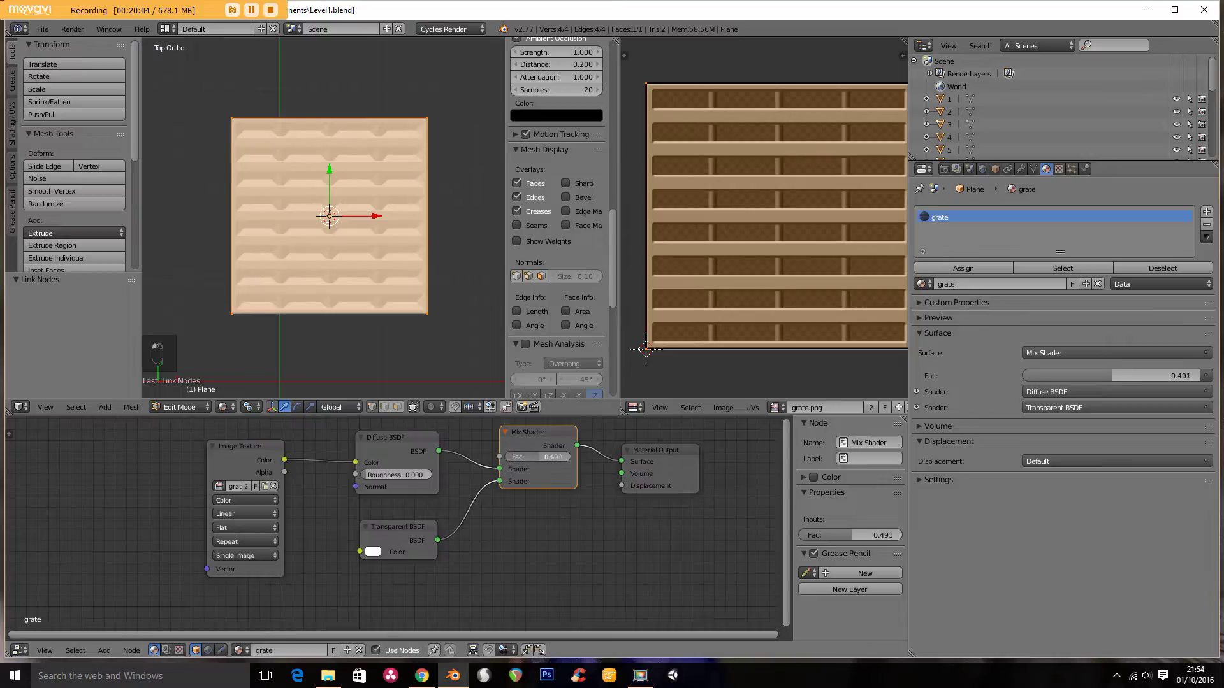
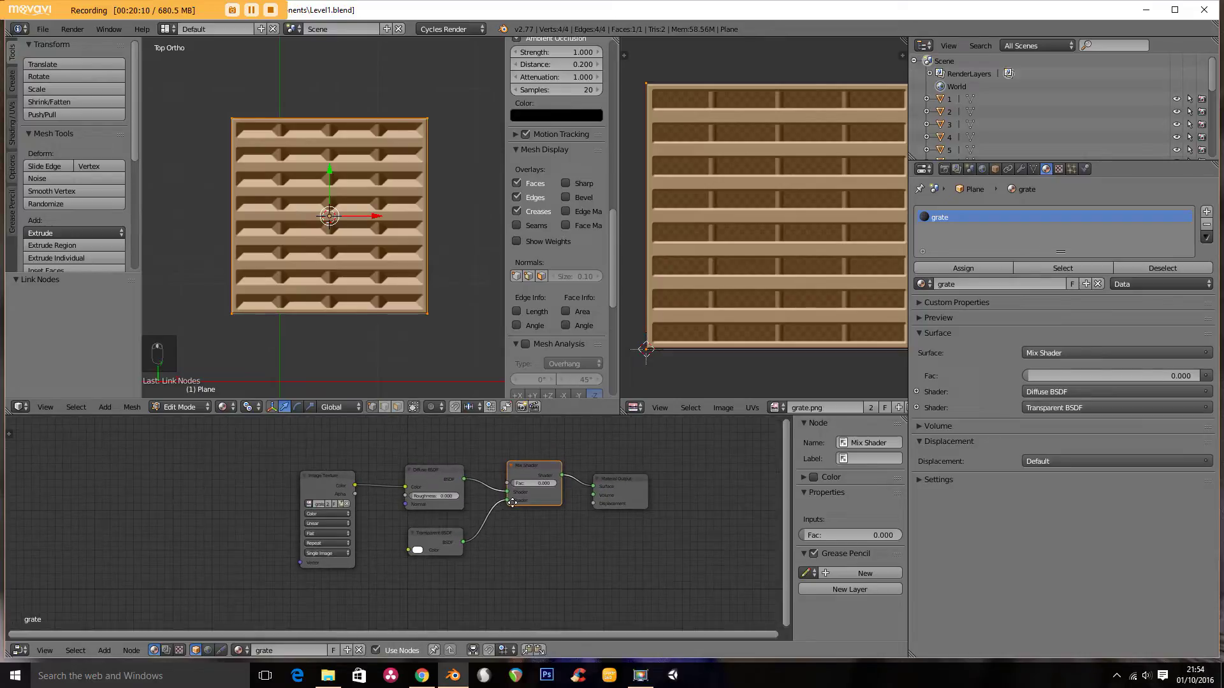
drag(502, 534, 525, 528)
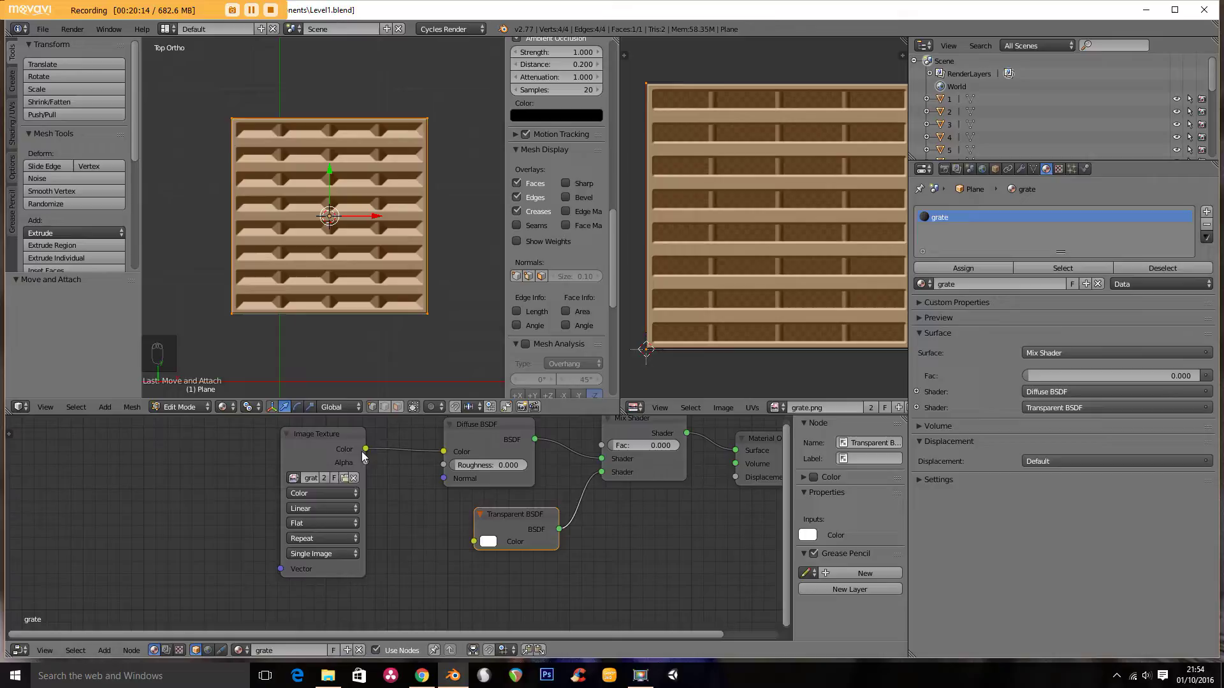
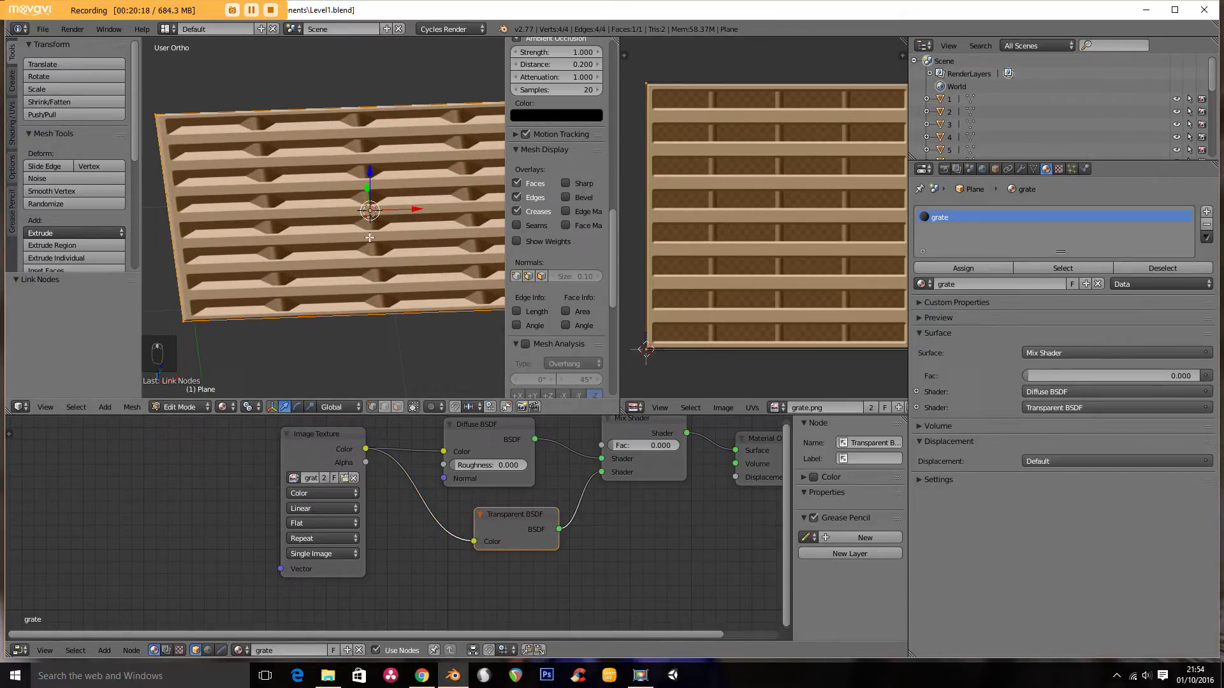
key(Tab)
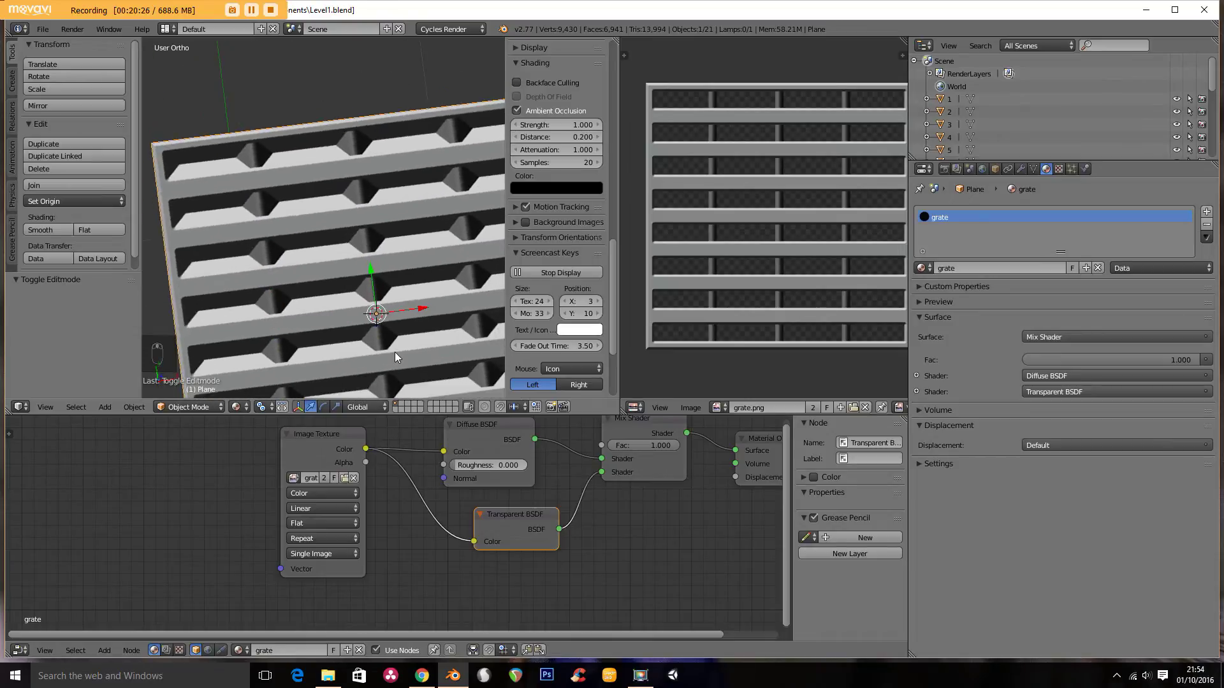
key(KP_7)
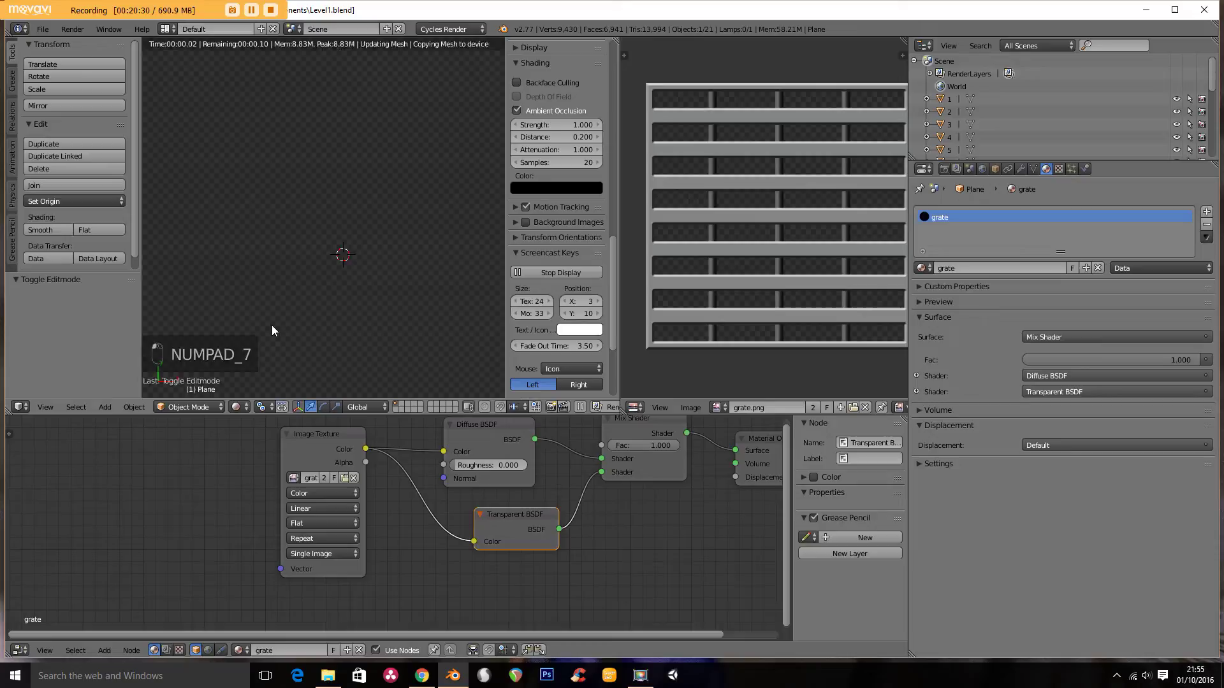
Step: Move the grate plane along the corridor and lower it to floor level, checking from the camera
drag(236, 412, 366, 323)
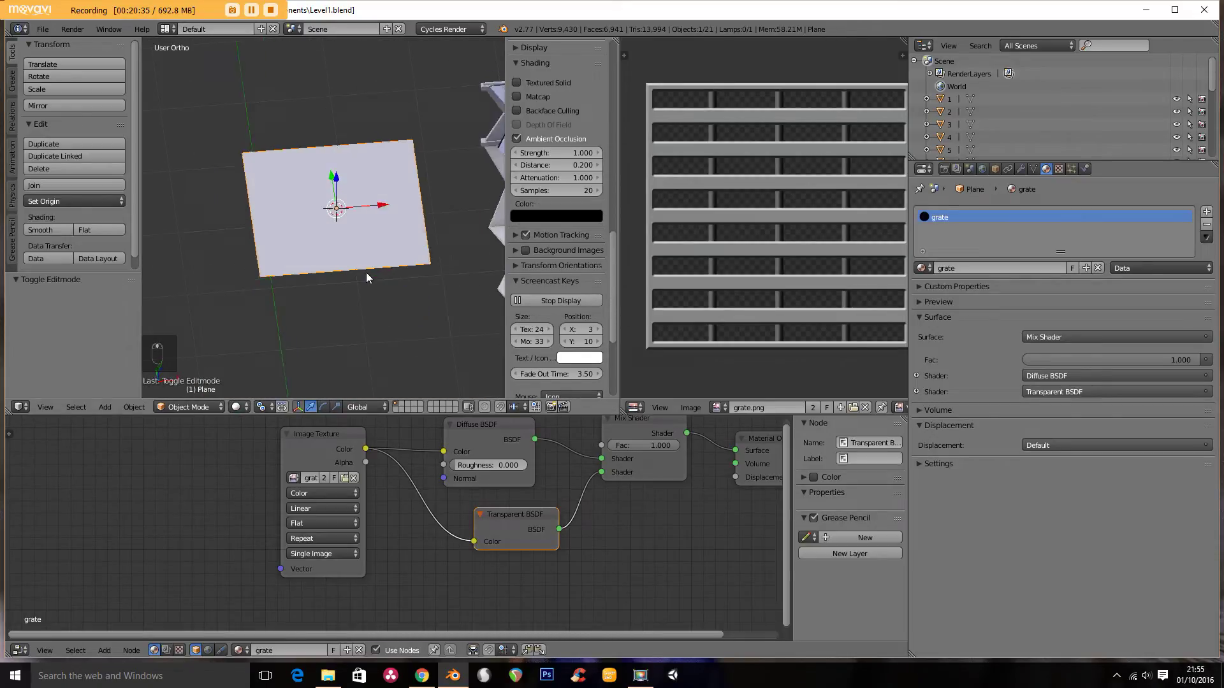
key(KP_7)
key(z)
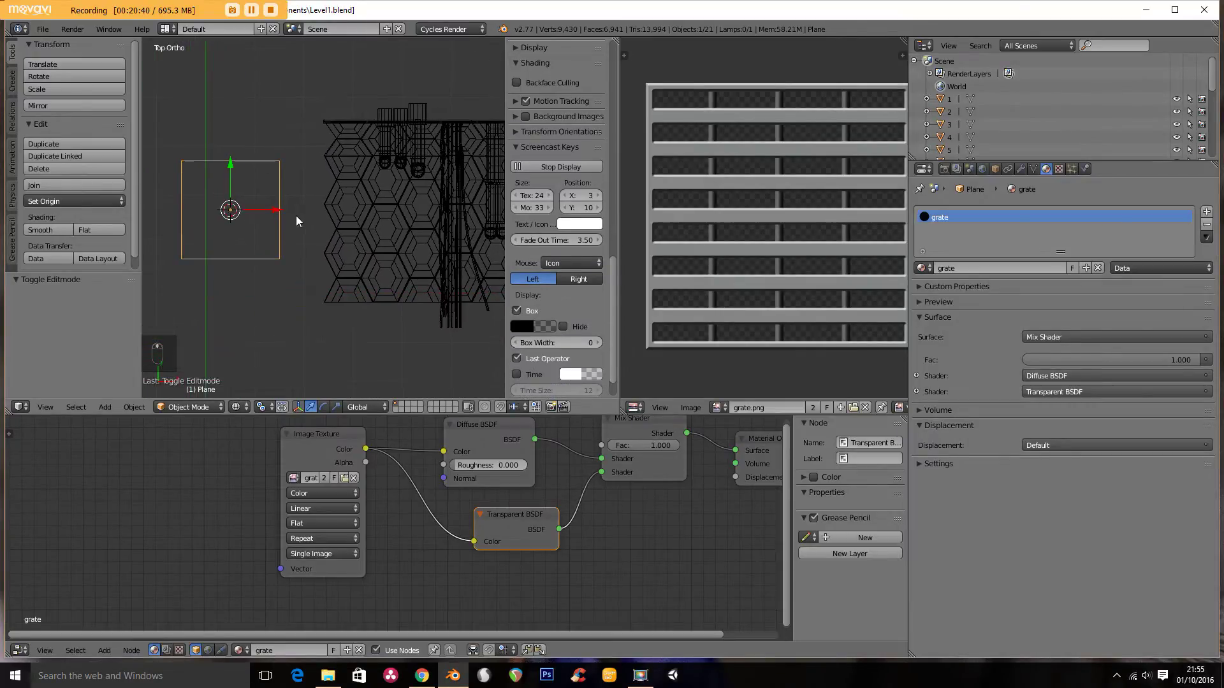
key(g)
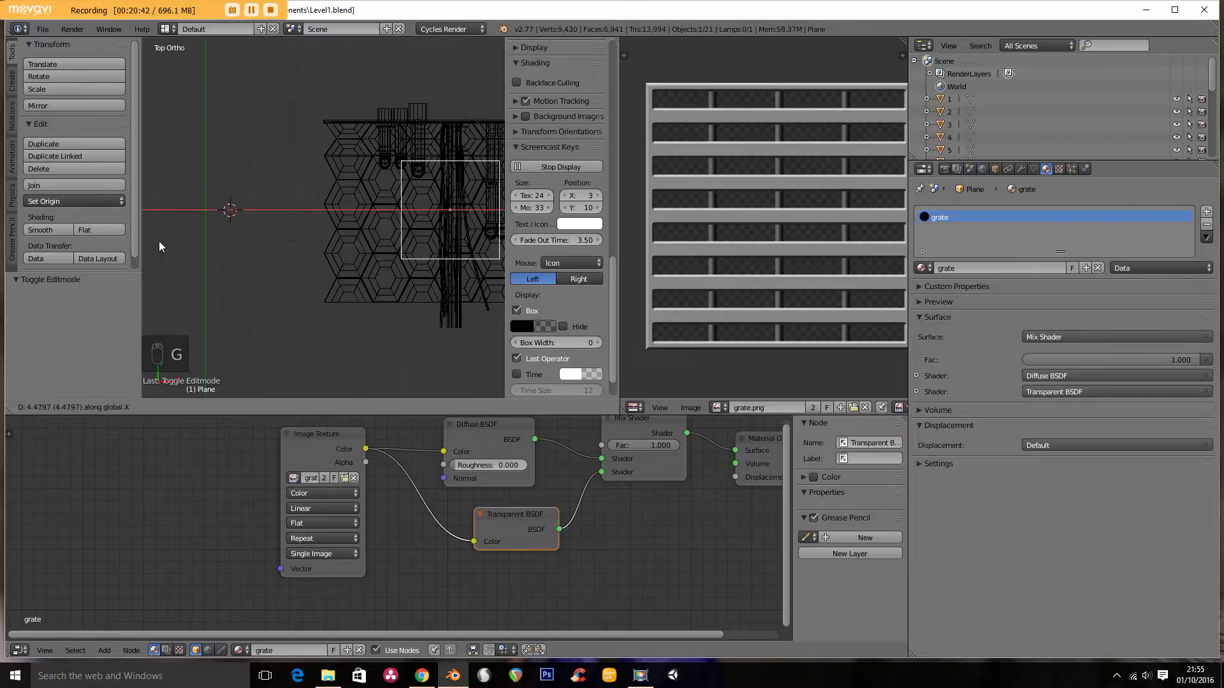
drag(162, 245, 186, 246)
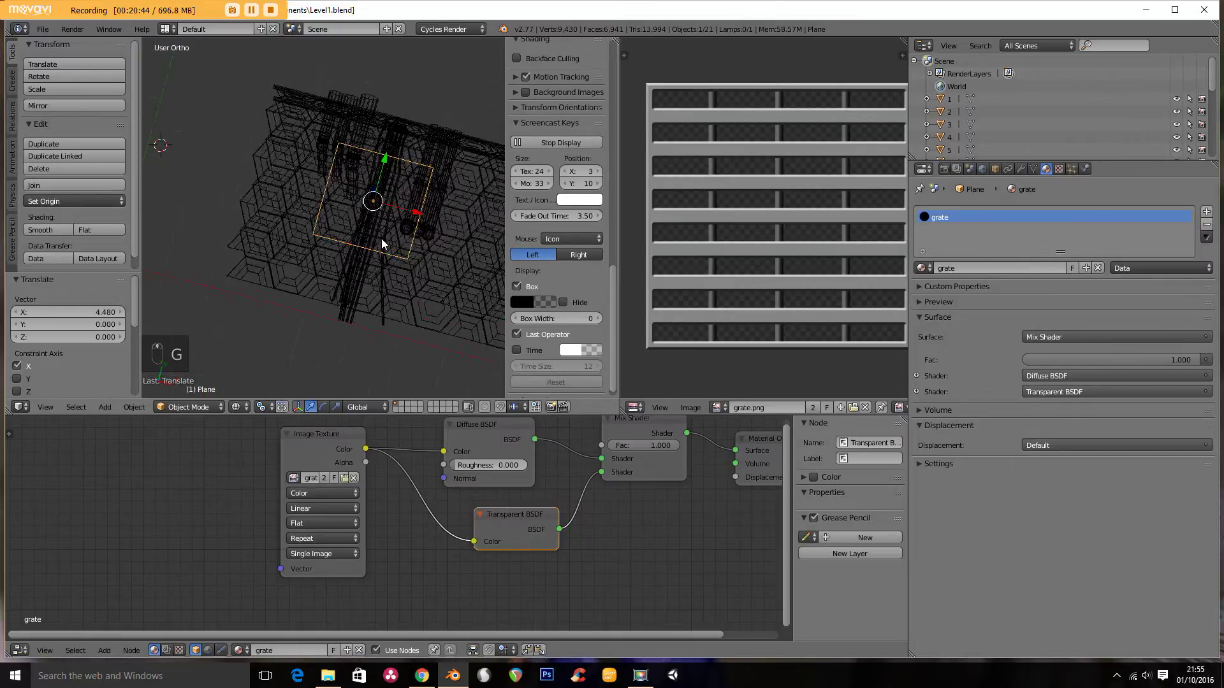
key(KP_1)
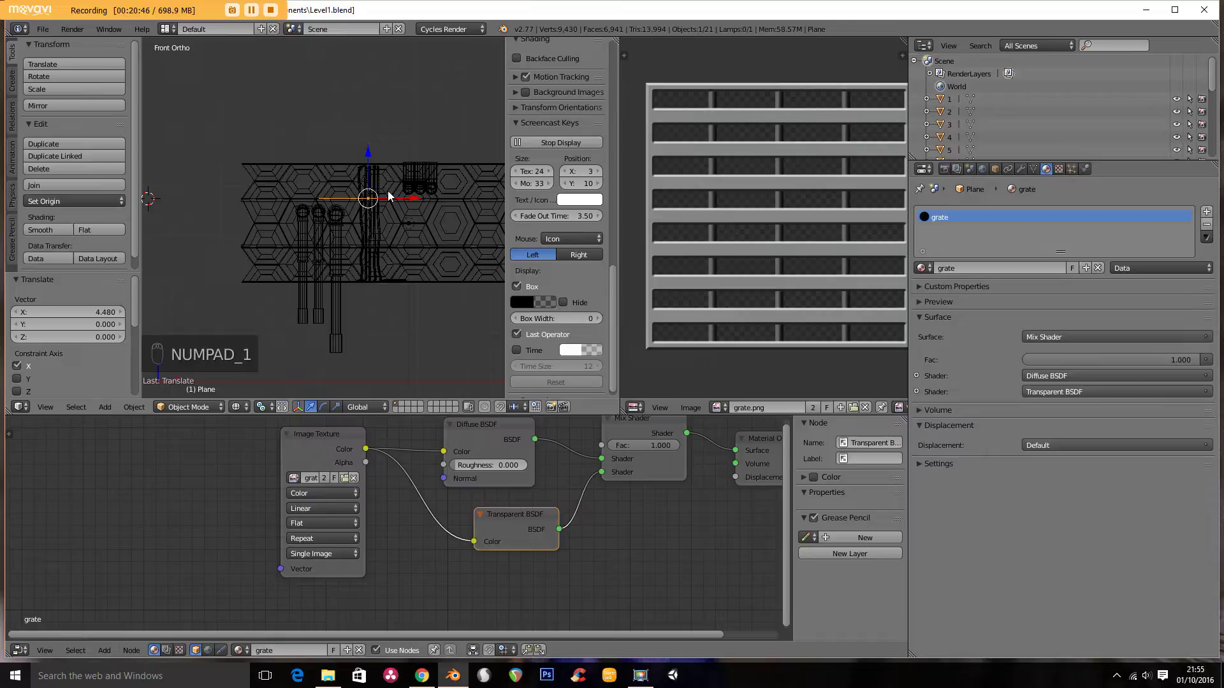
key(g)
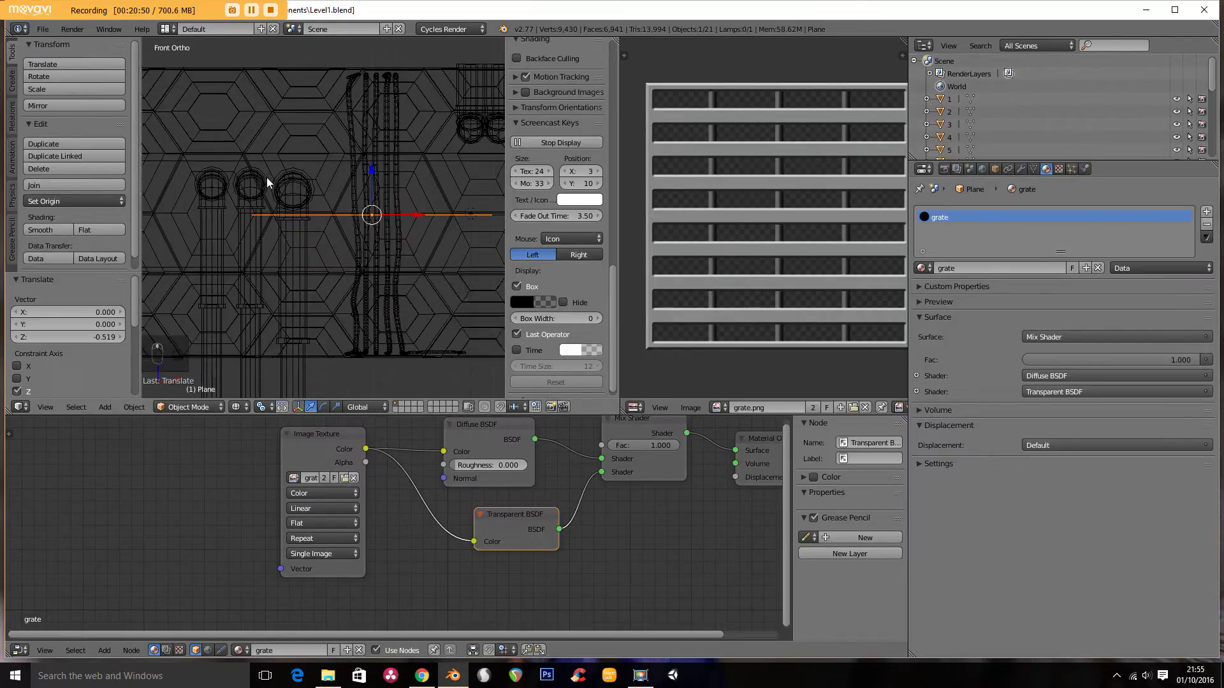
key(KP_0)
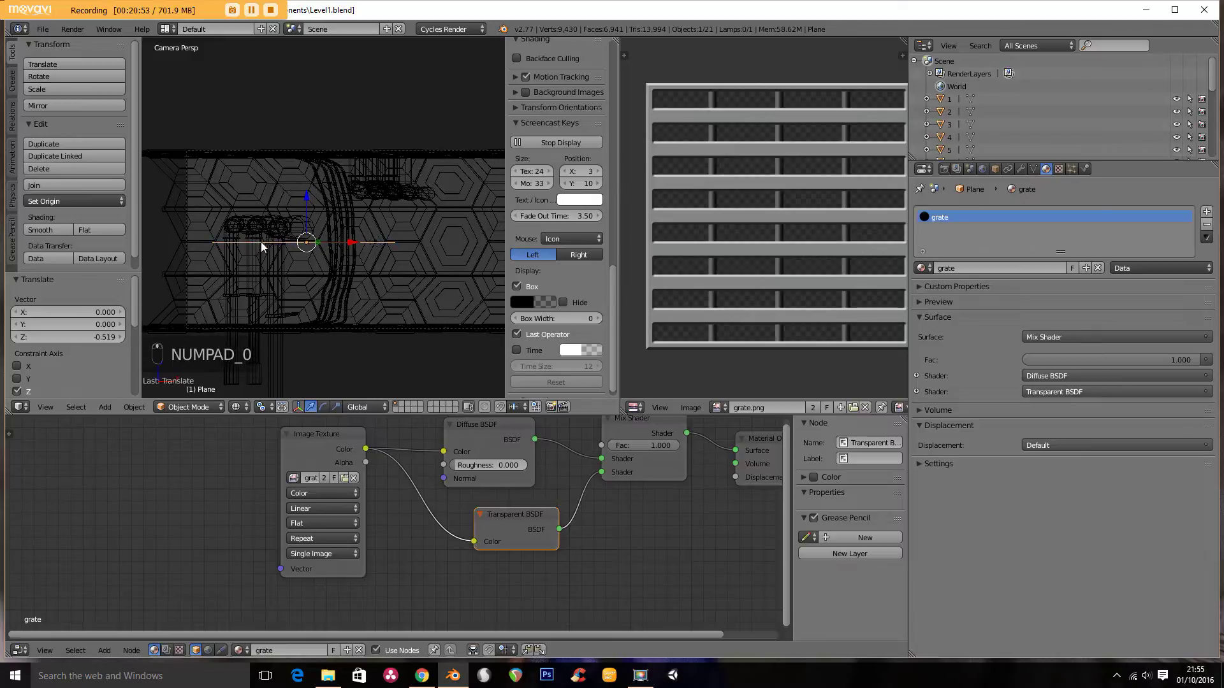
middle_click(388, 249)
key(g)
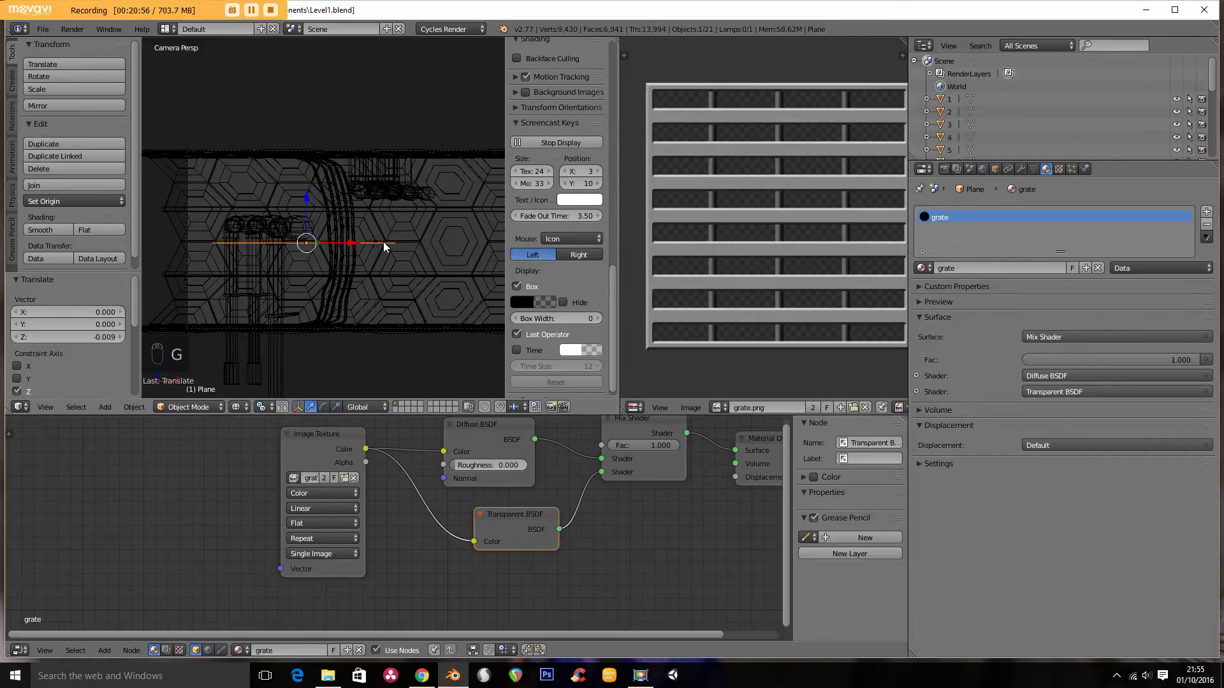
Step: Tilt the grate plane slightly, nudge it into place and preview the corridor with rendered lighting
key(KP_3)
middle_click(377, 199)
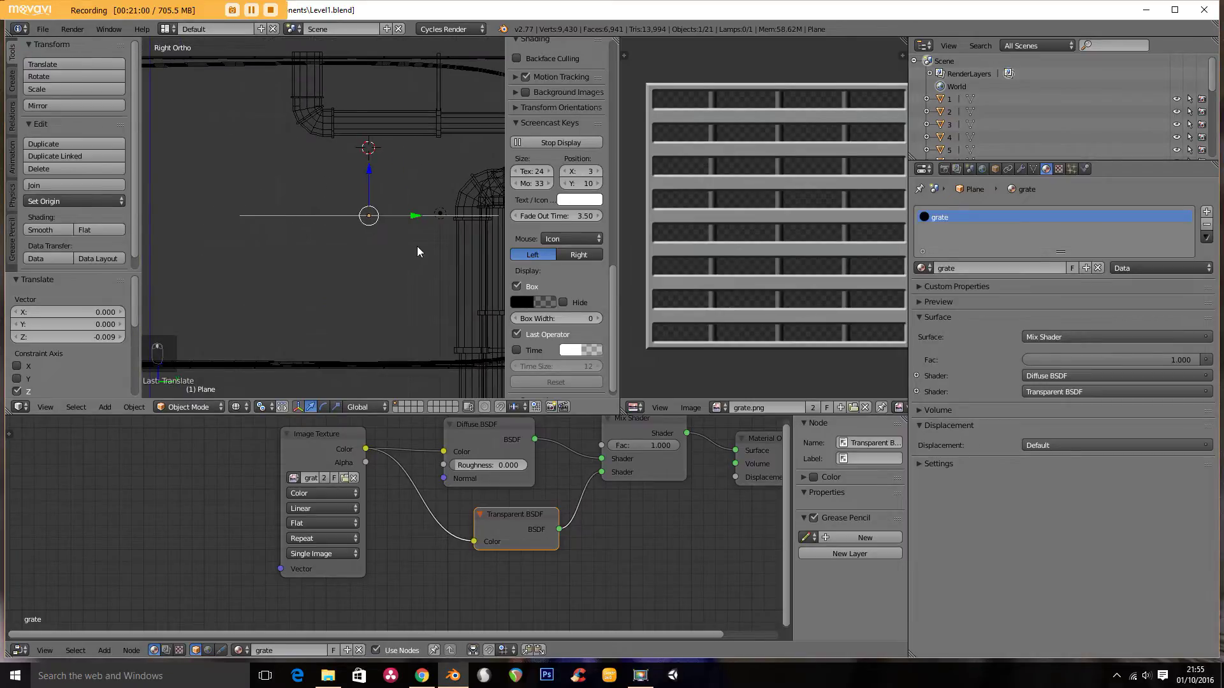
key(r)
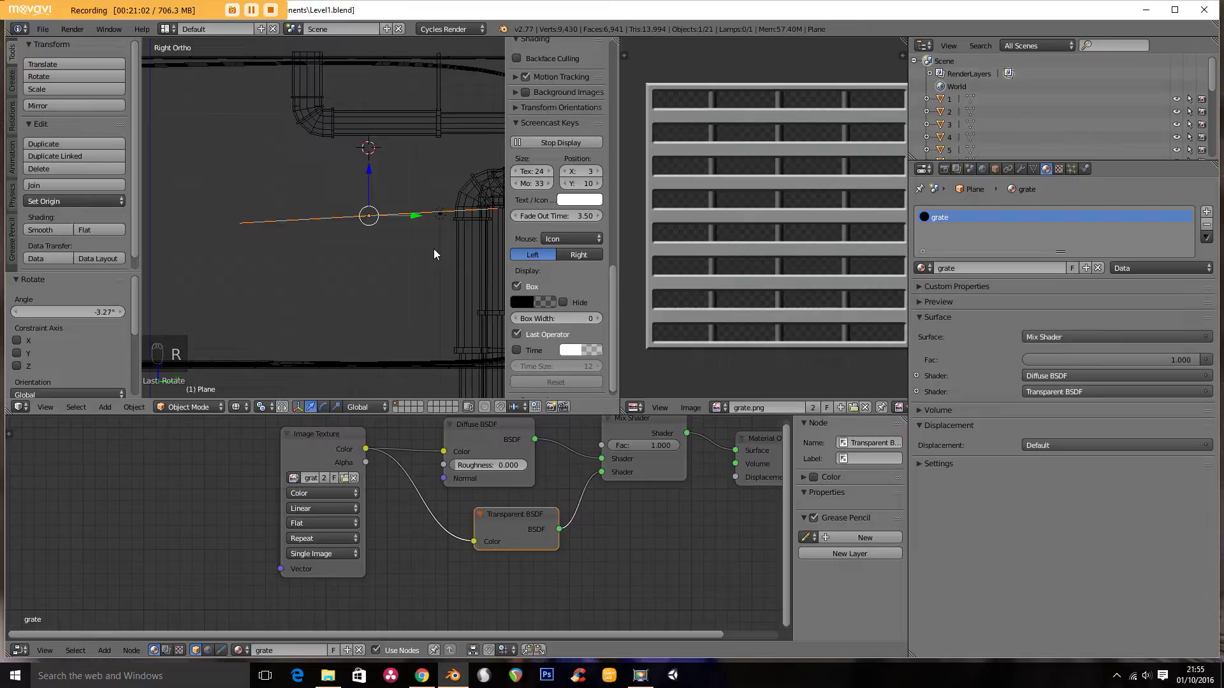
key(g)
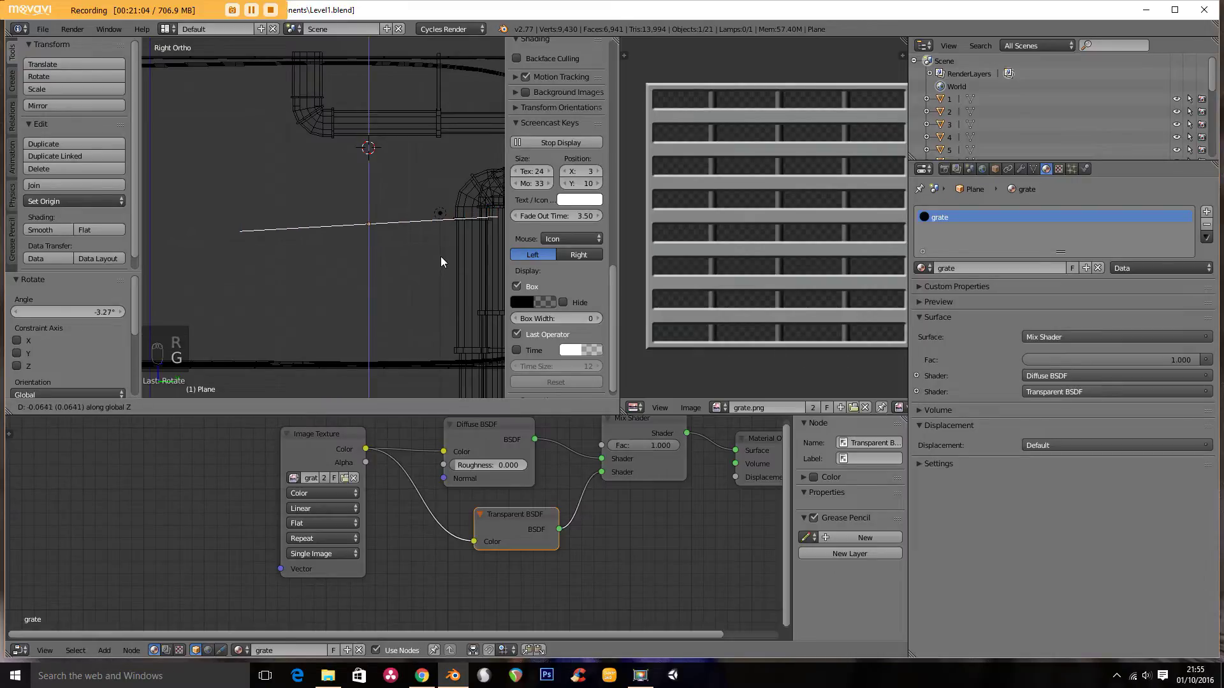
key(KP_0)
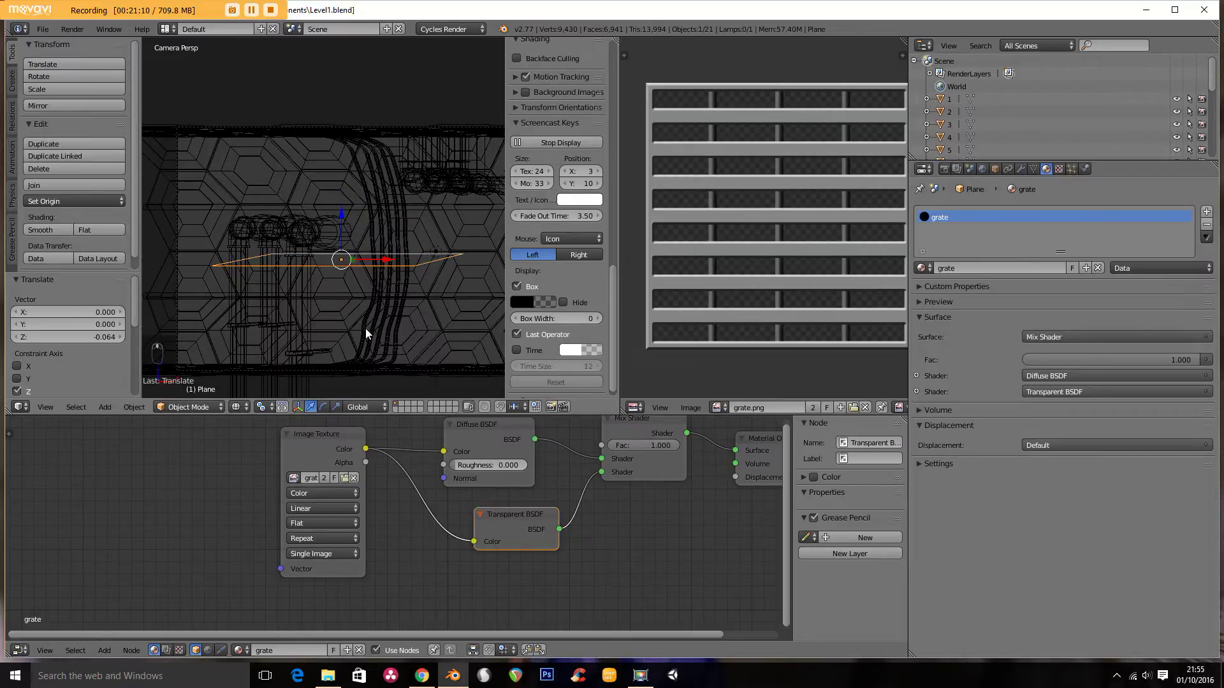
key(alt+z)
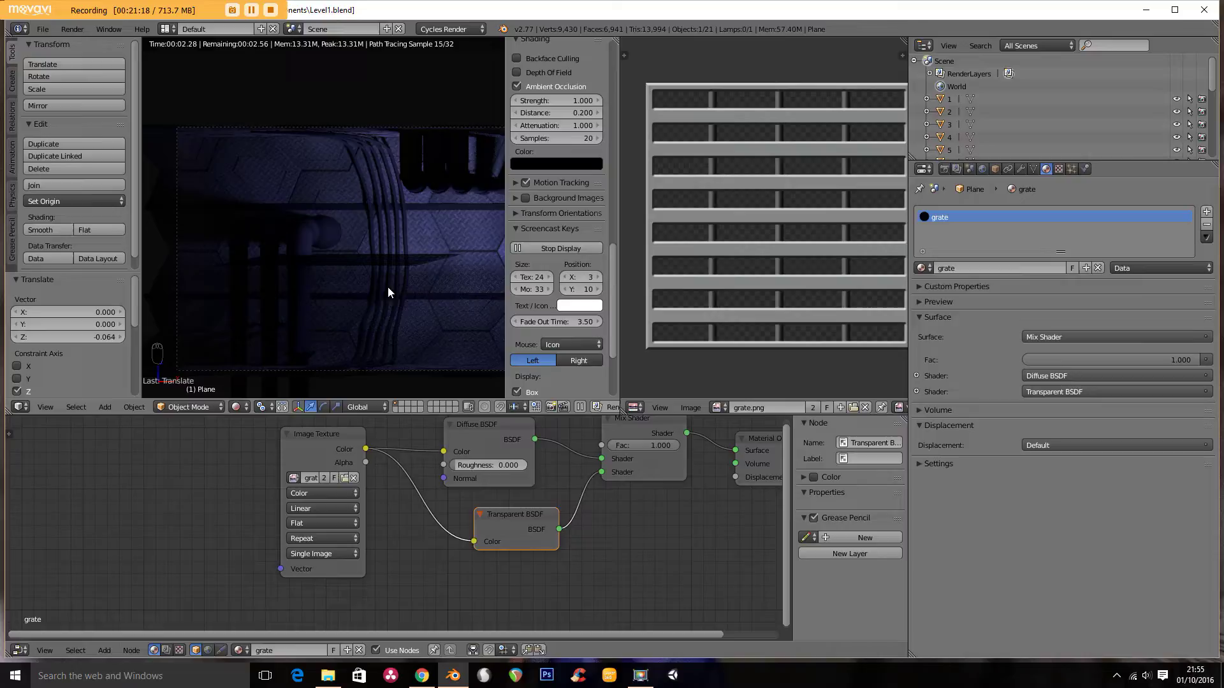
Step: Scale the grate plane's UVs by 2 so the texture repeats more densely
key(Tab)
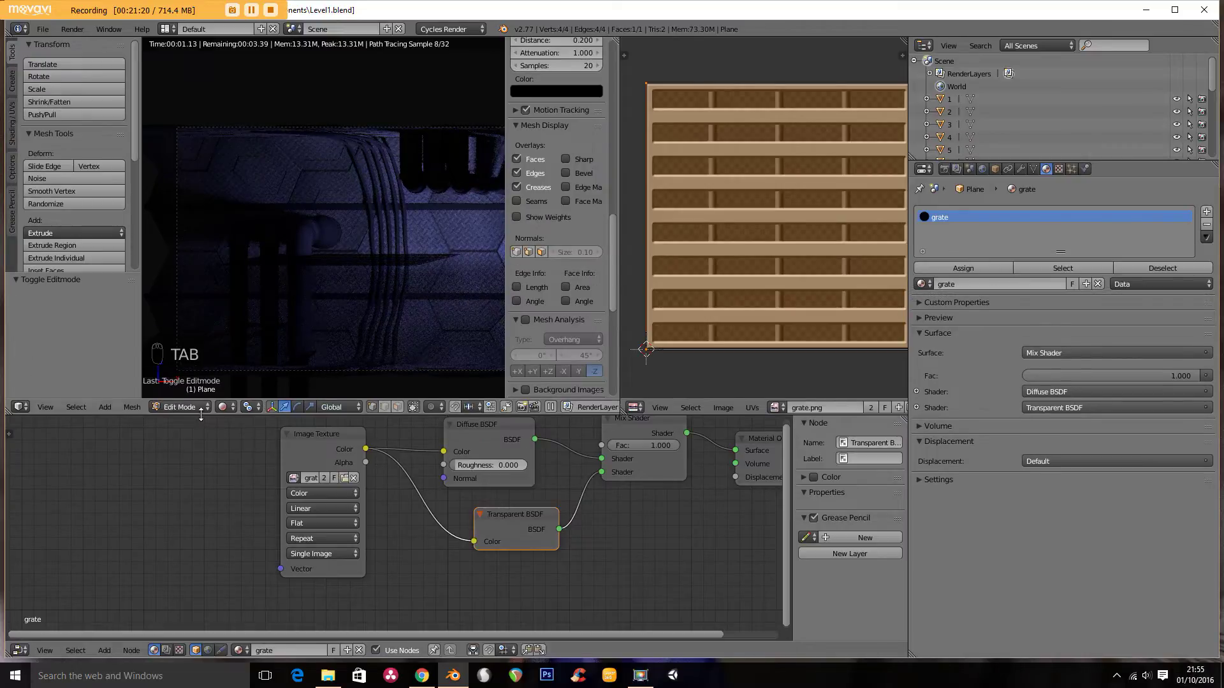
key(Tab)
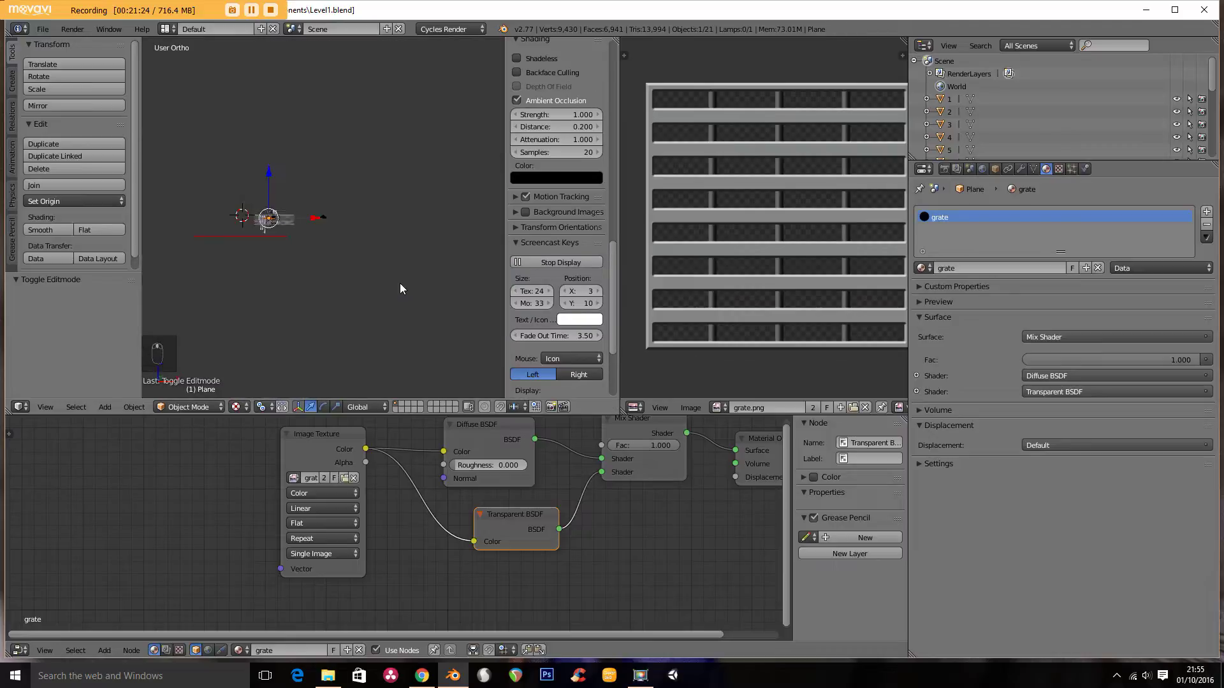
key(KP_Decimal)
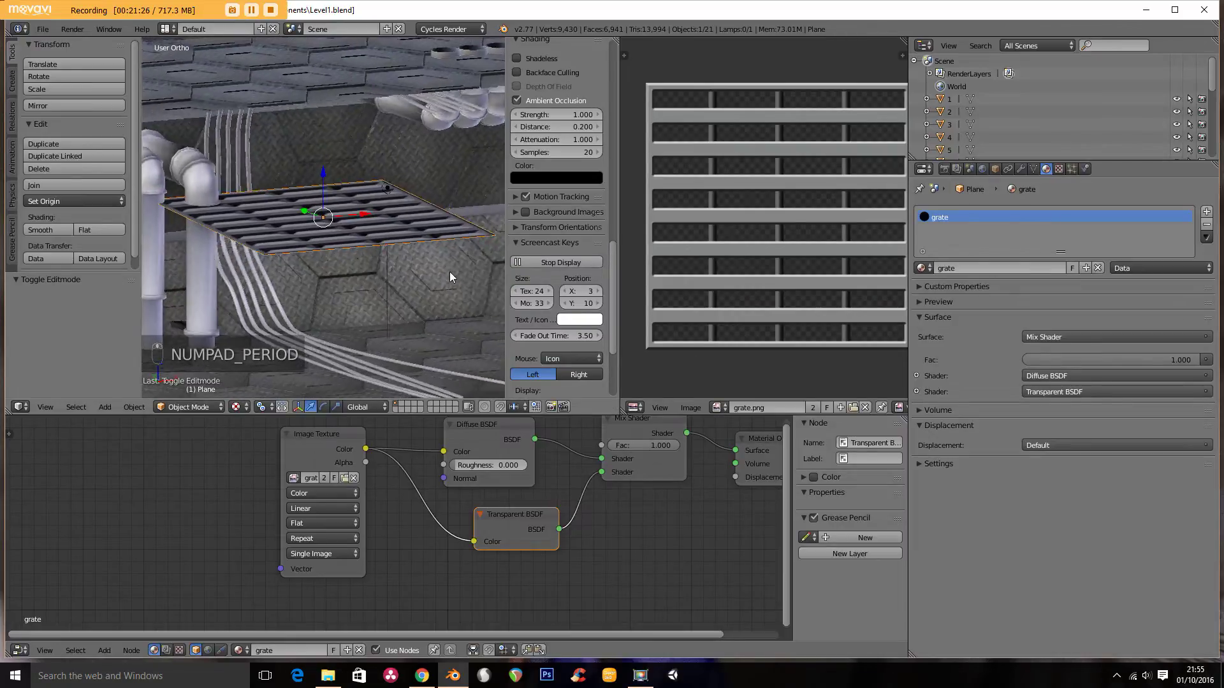
key(Tab)
key(s)
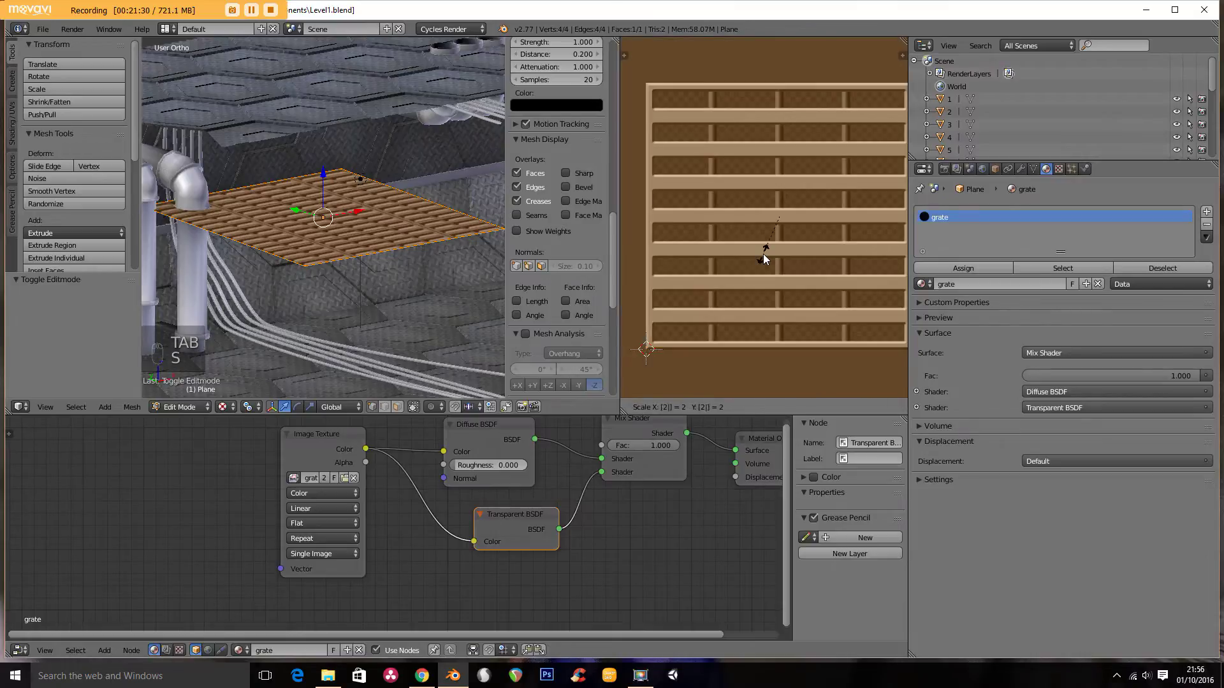
key(Tab)
middle_click(380, 257)
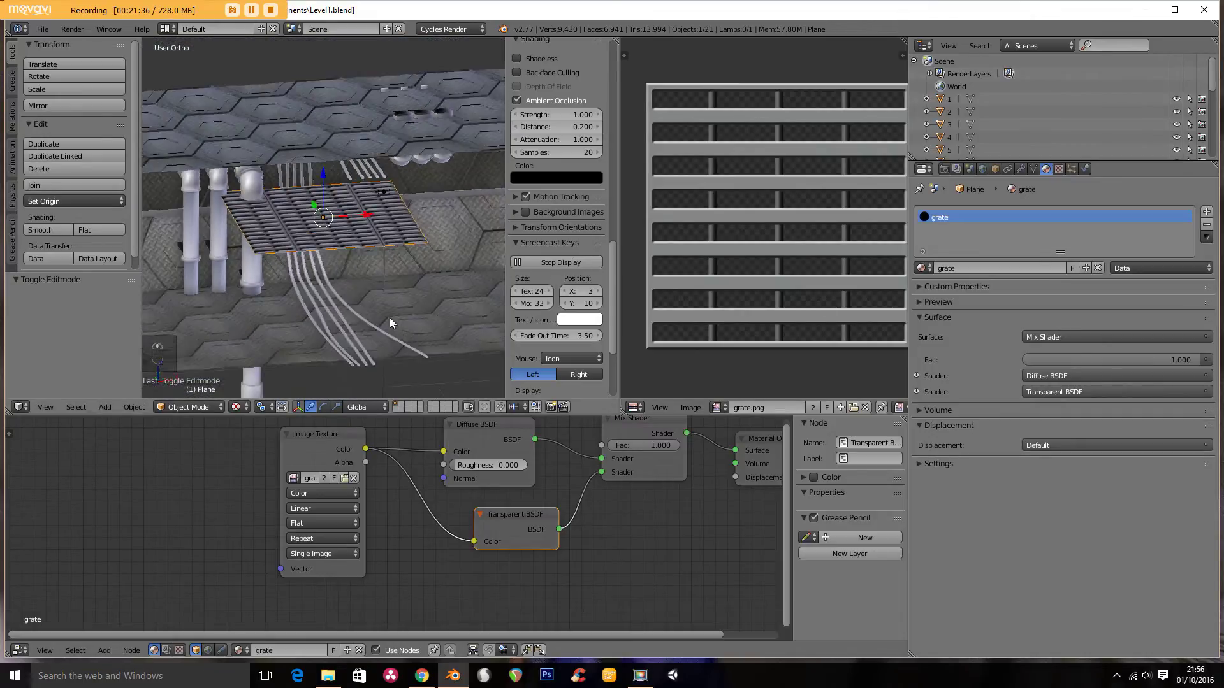
drag(358, 265, 372, 271)
Step: Extrude the grate plane into a thin slab and inspect it from the side
key(Tab)
key(e)
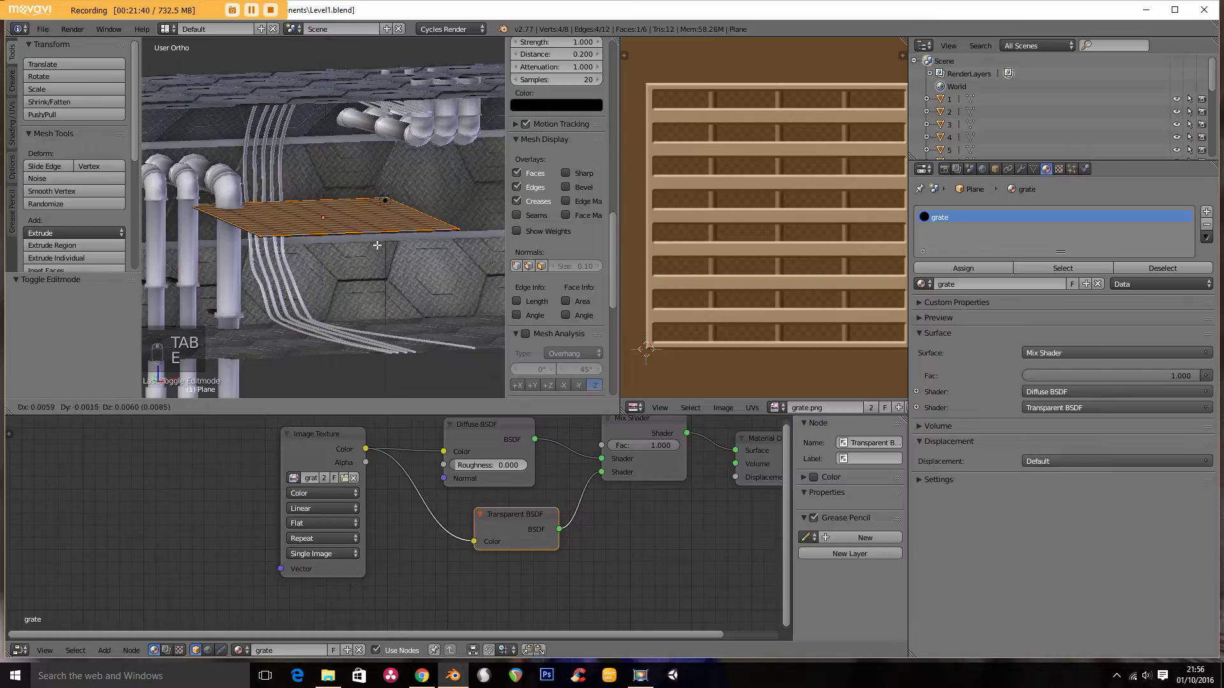
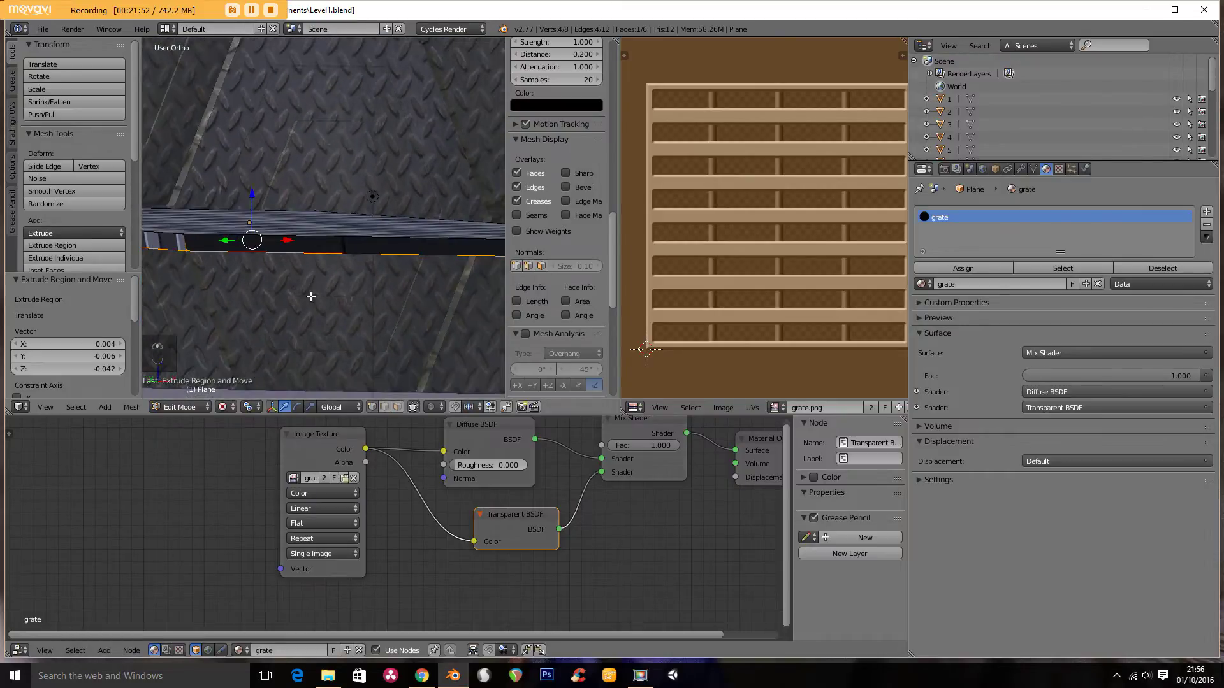
key(Tab)
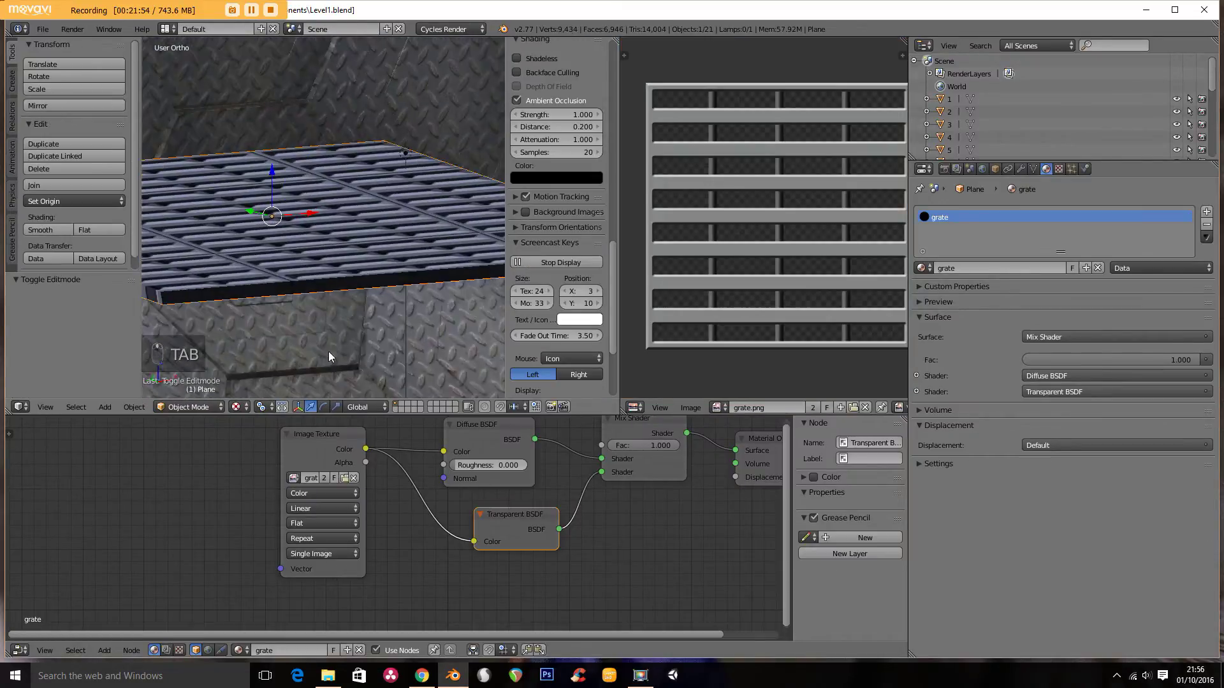
drag(327, 336, 352, 334)
key(KP_3)
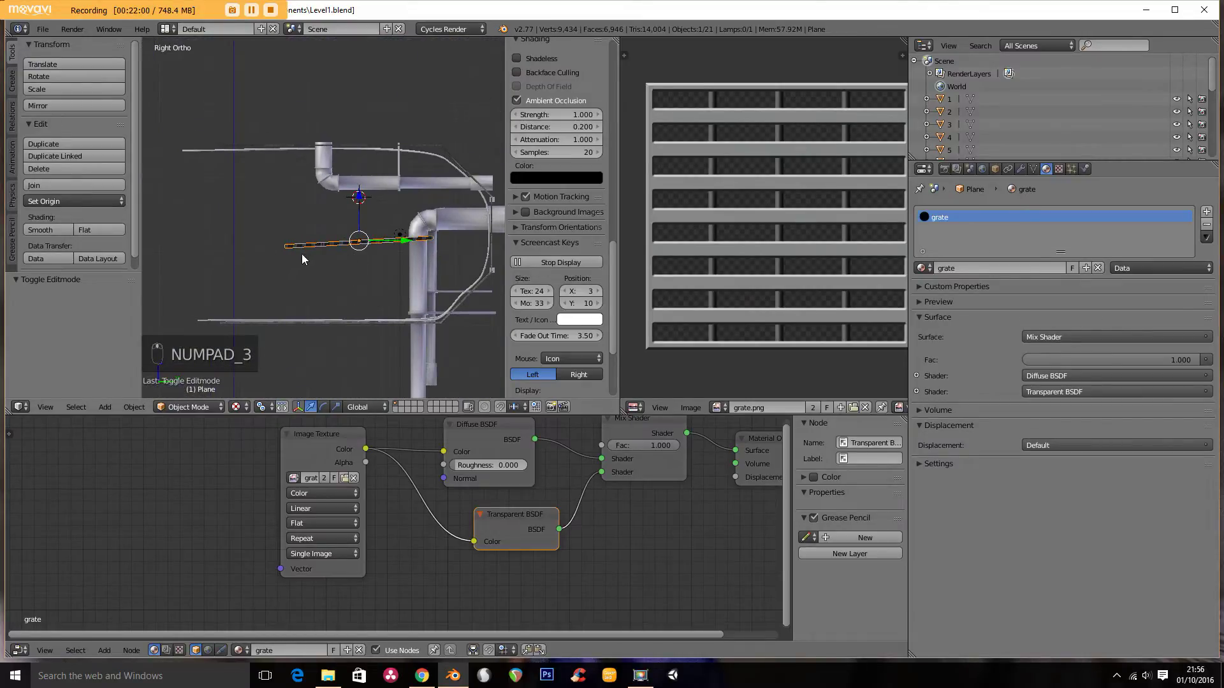
key(Tab)
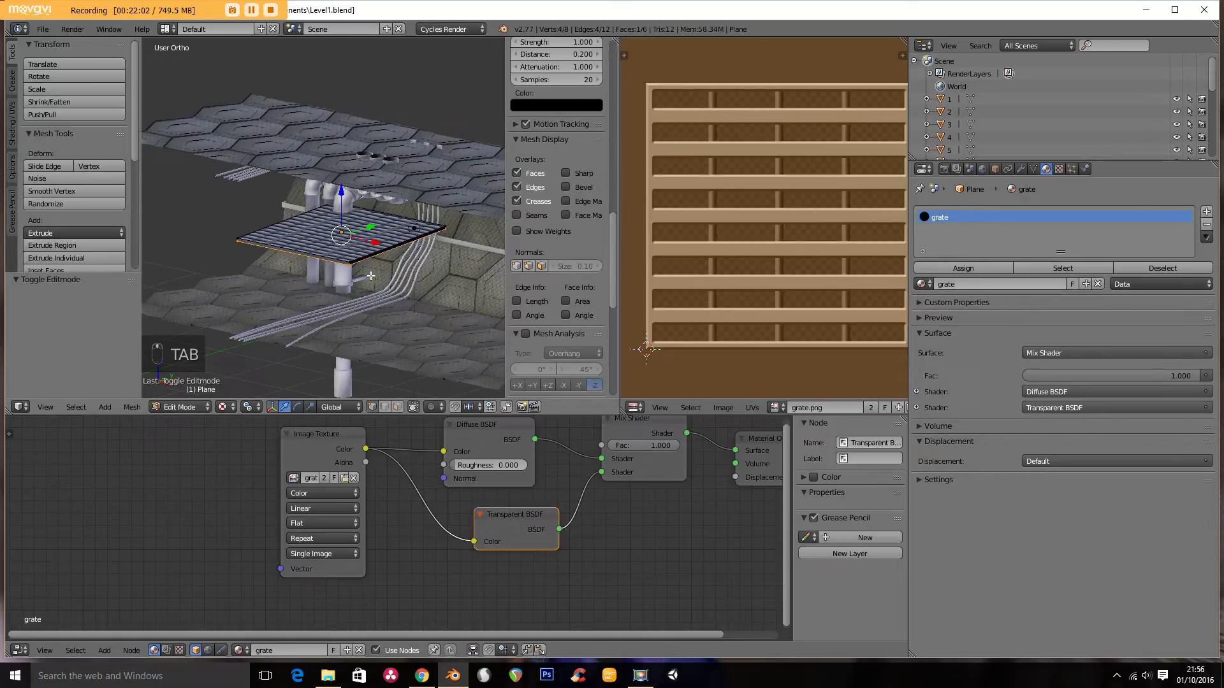
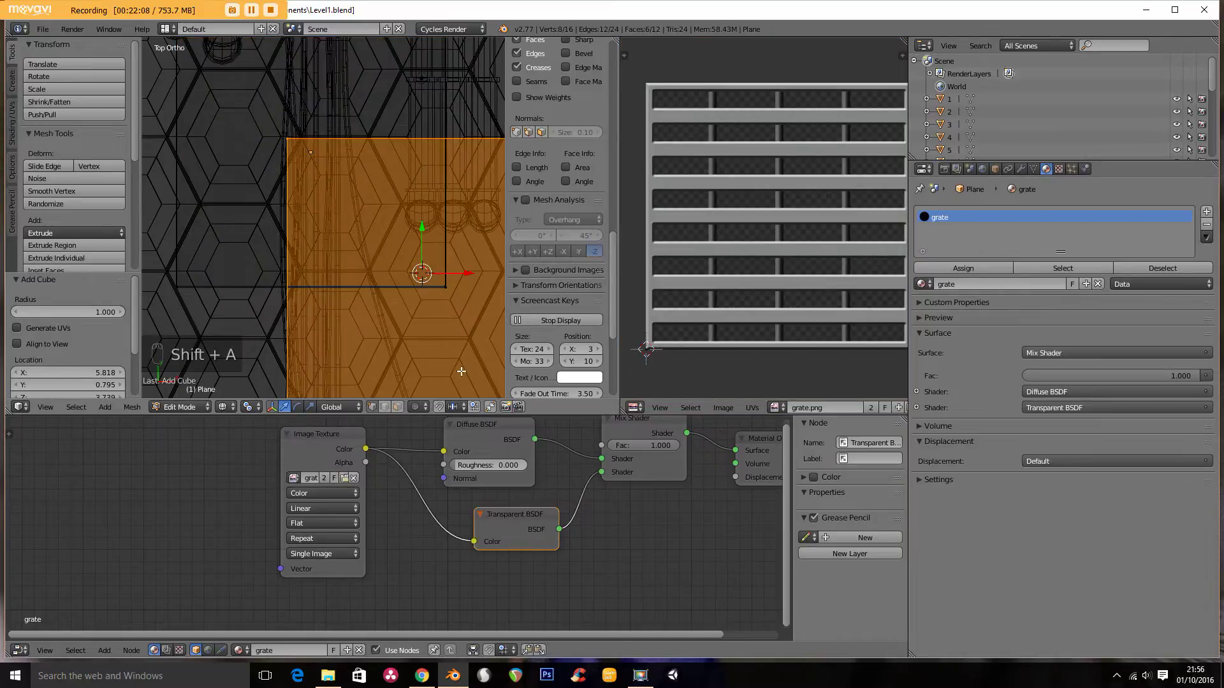
Step: Shrink a new cube into a small block and place it under the grate's edge
key(s)
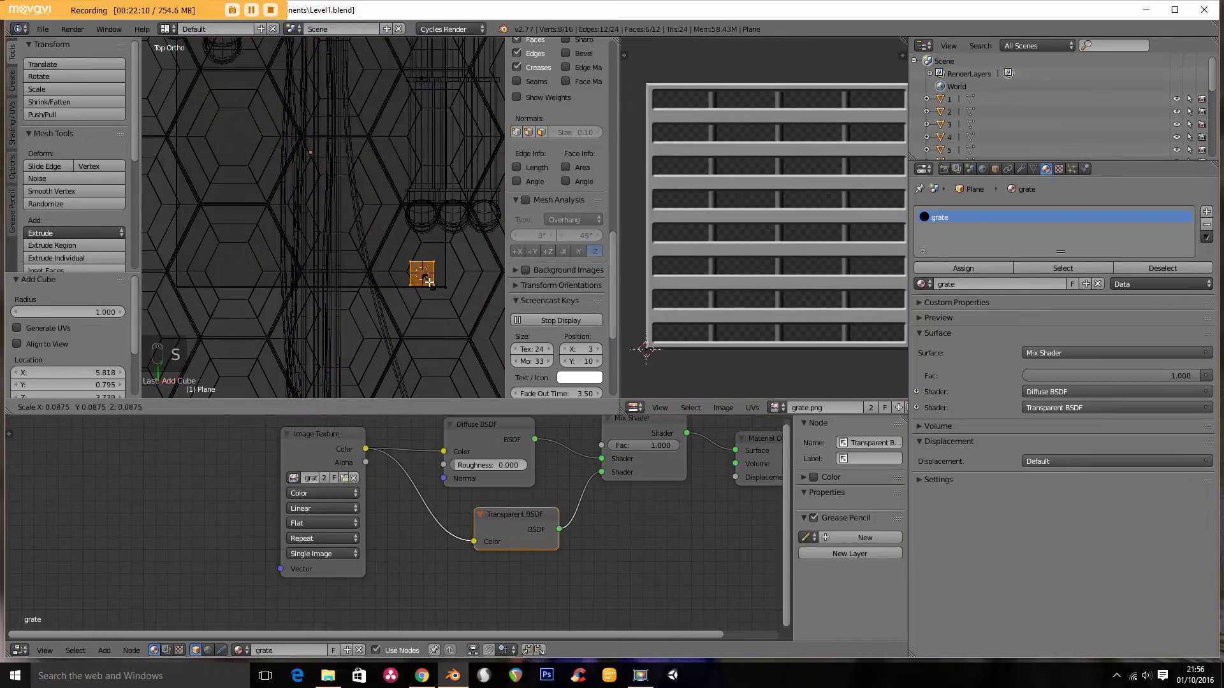
key(KP_1)
key(g)
key(z)
key(KP_2)
key(KP_3)
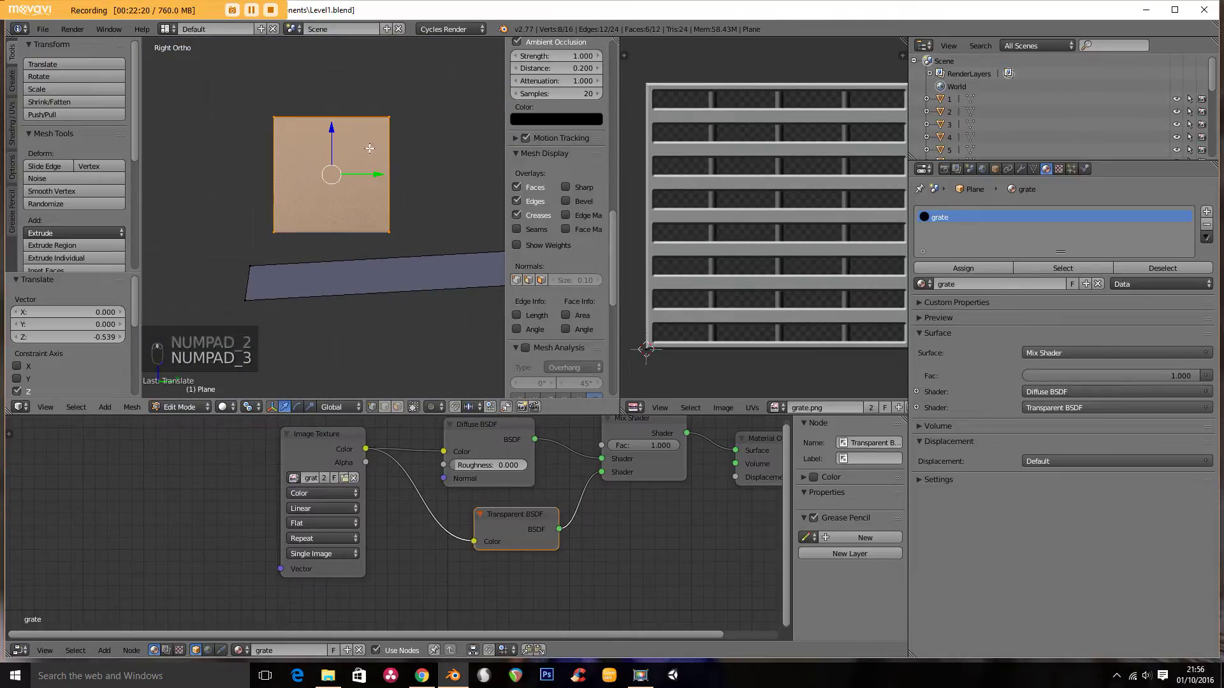
key(r)
key(g)
key(KP_1)
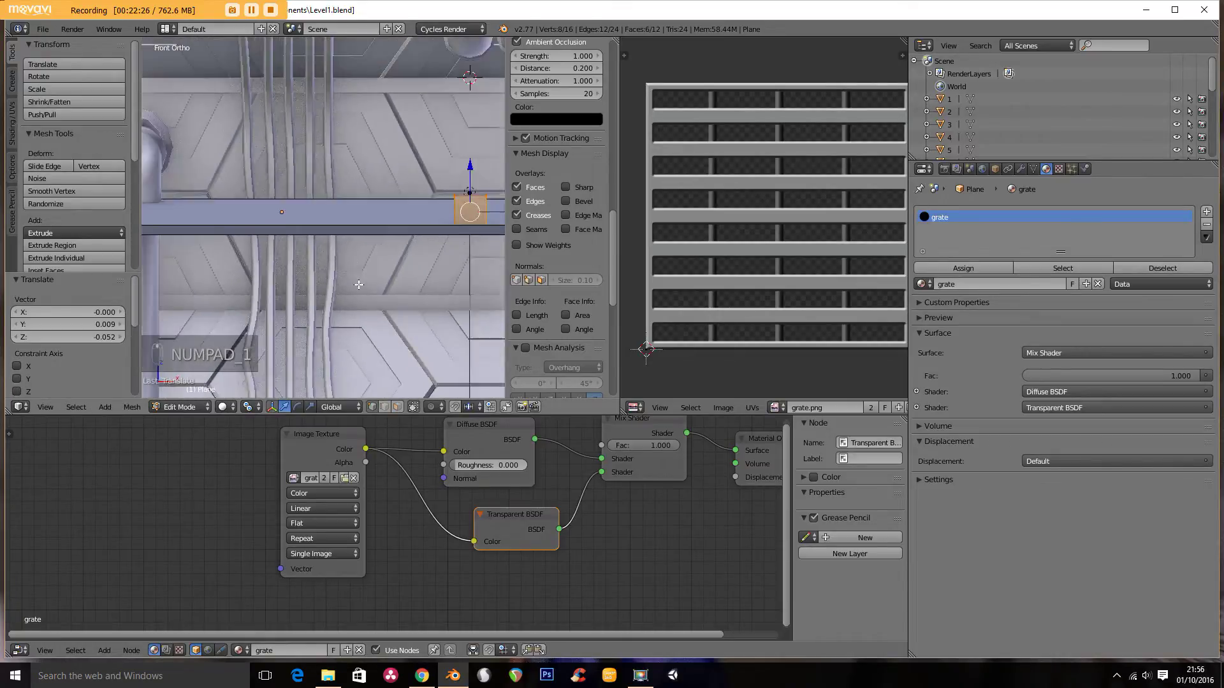
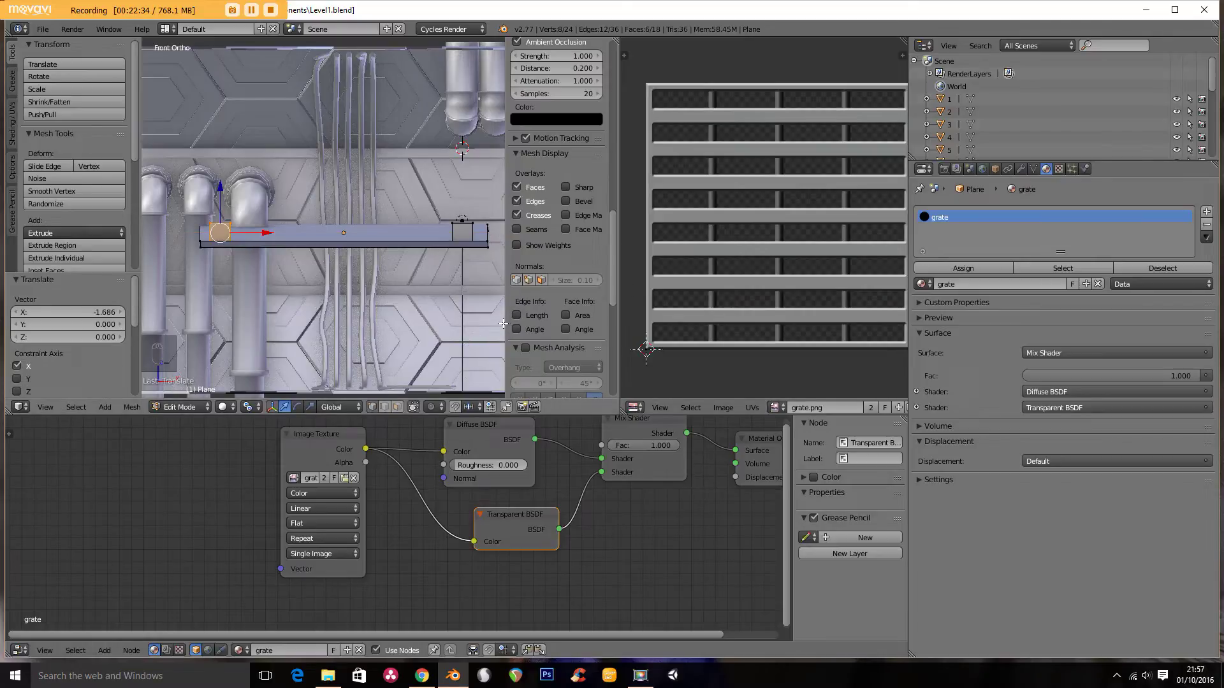
Step: Duplicate the block along the floor, leave Edit Mode and select a hanging cable curve
key(KP_3)
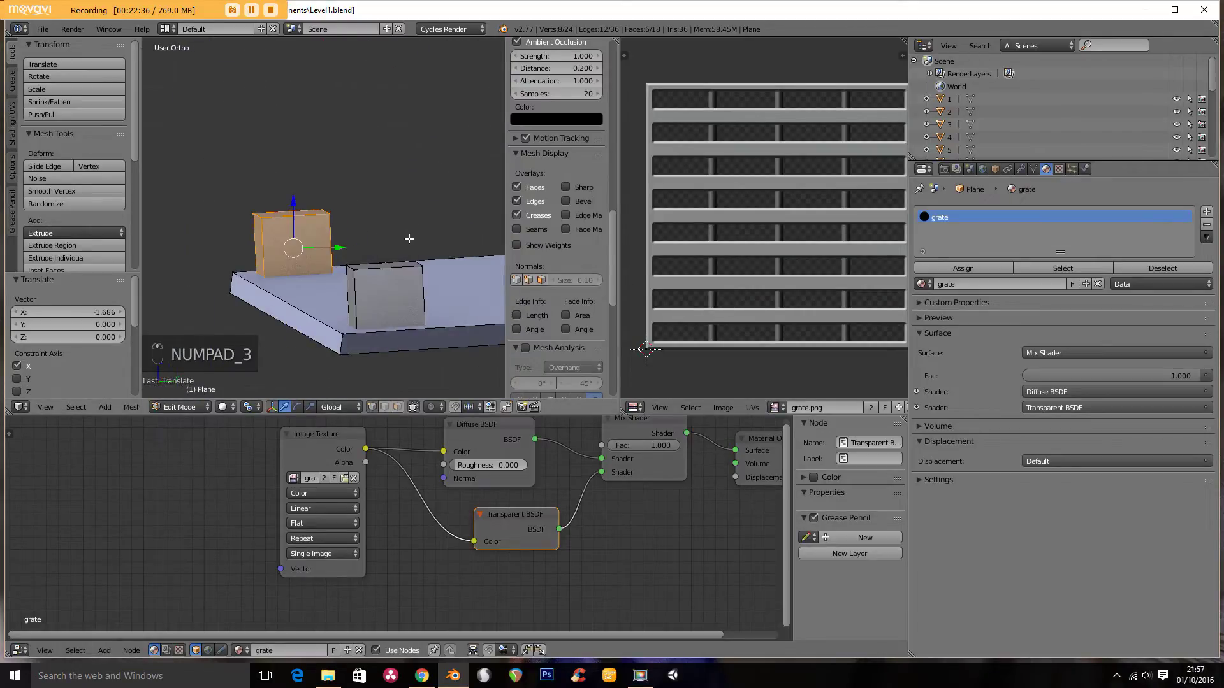
key(l)
key(KP_2)
key(KP_3)
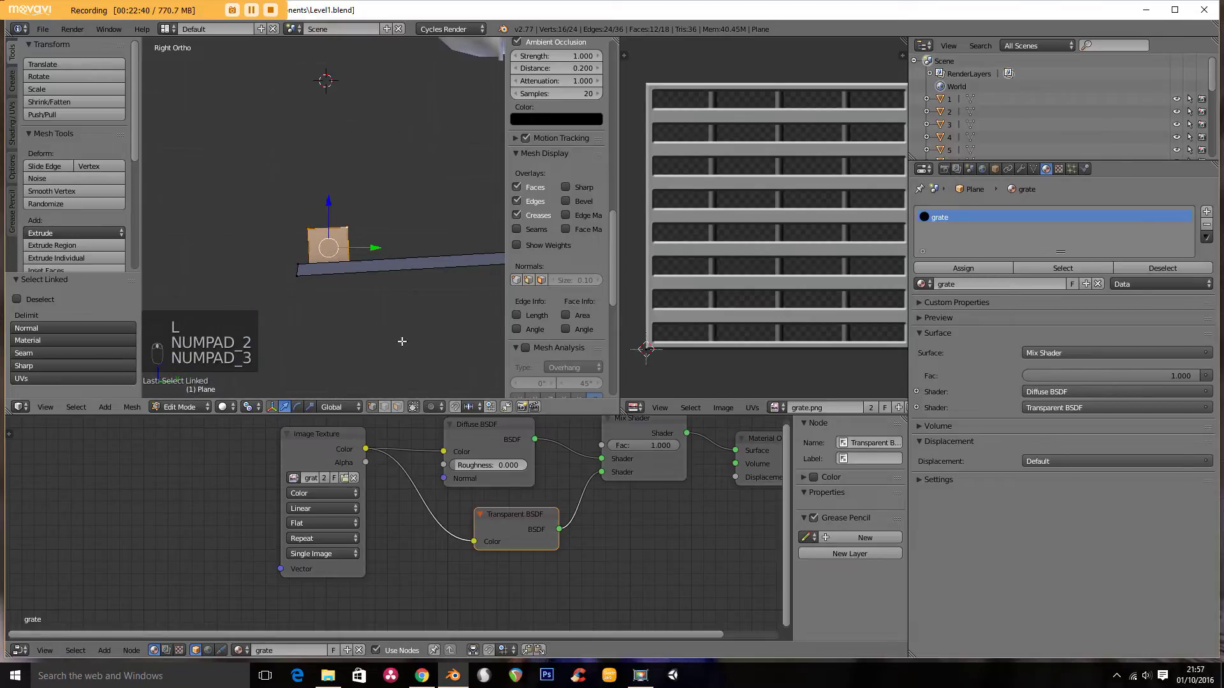
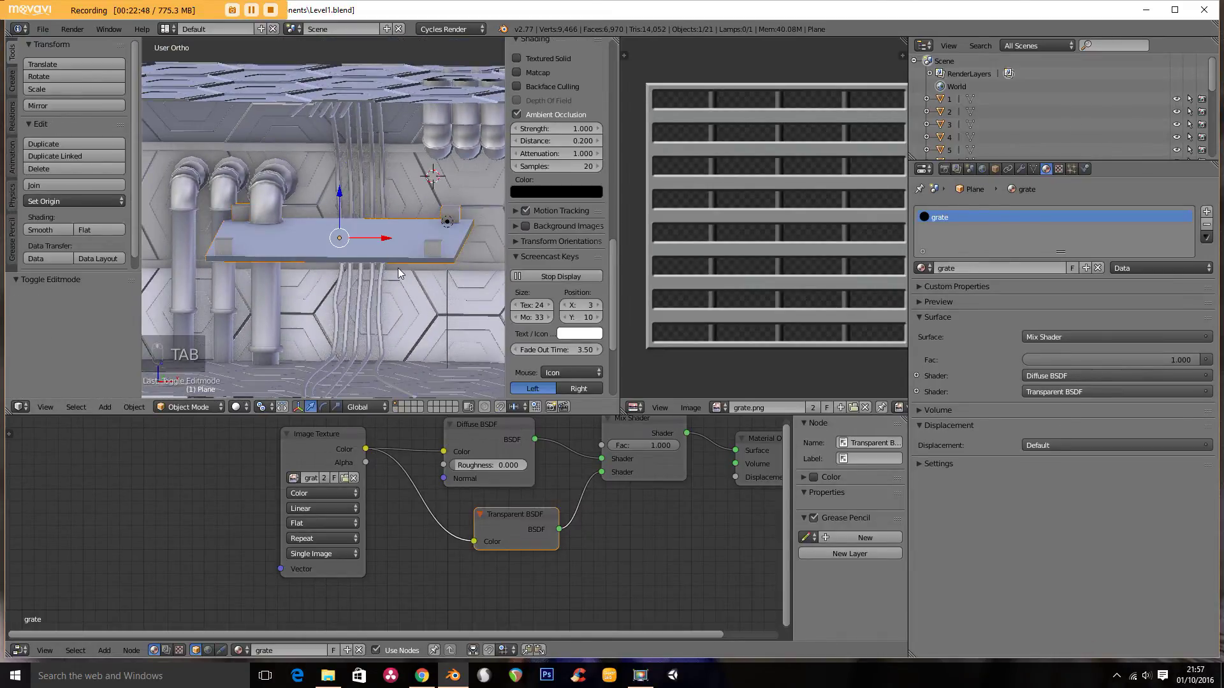
key(KP_1)
middle_click(413, 257)
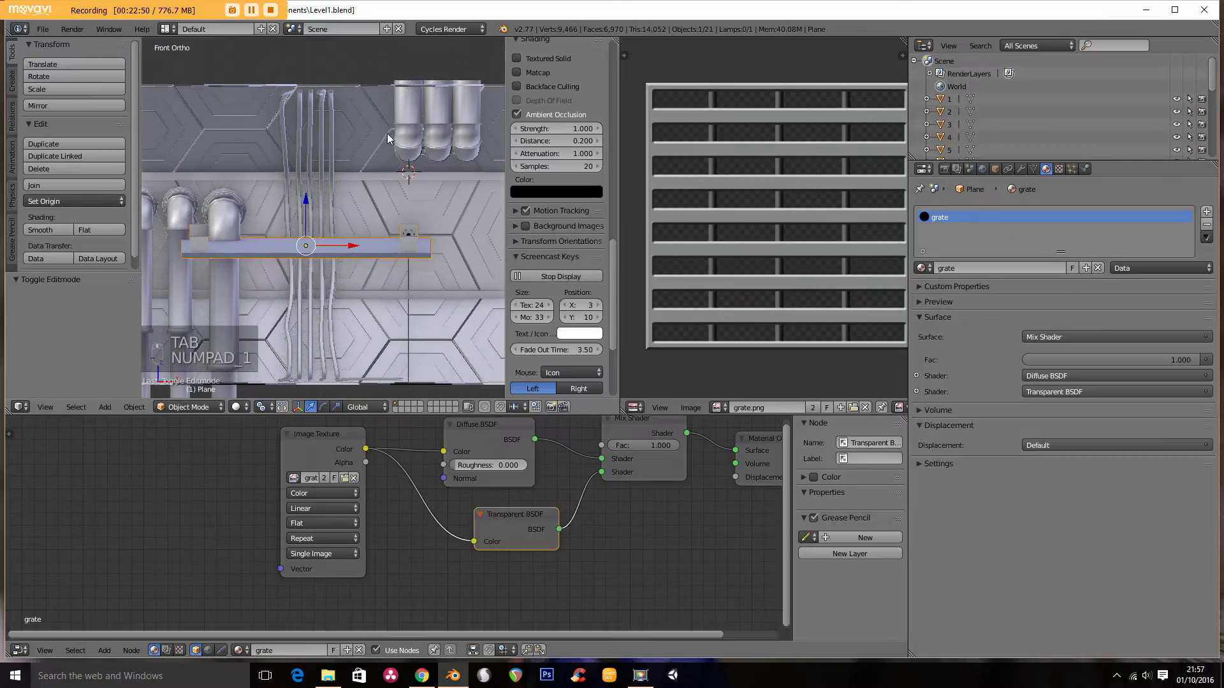
drag(376, 153, 261, 239)
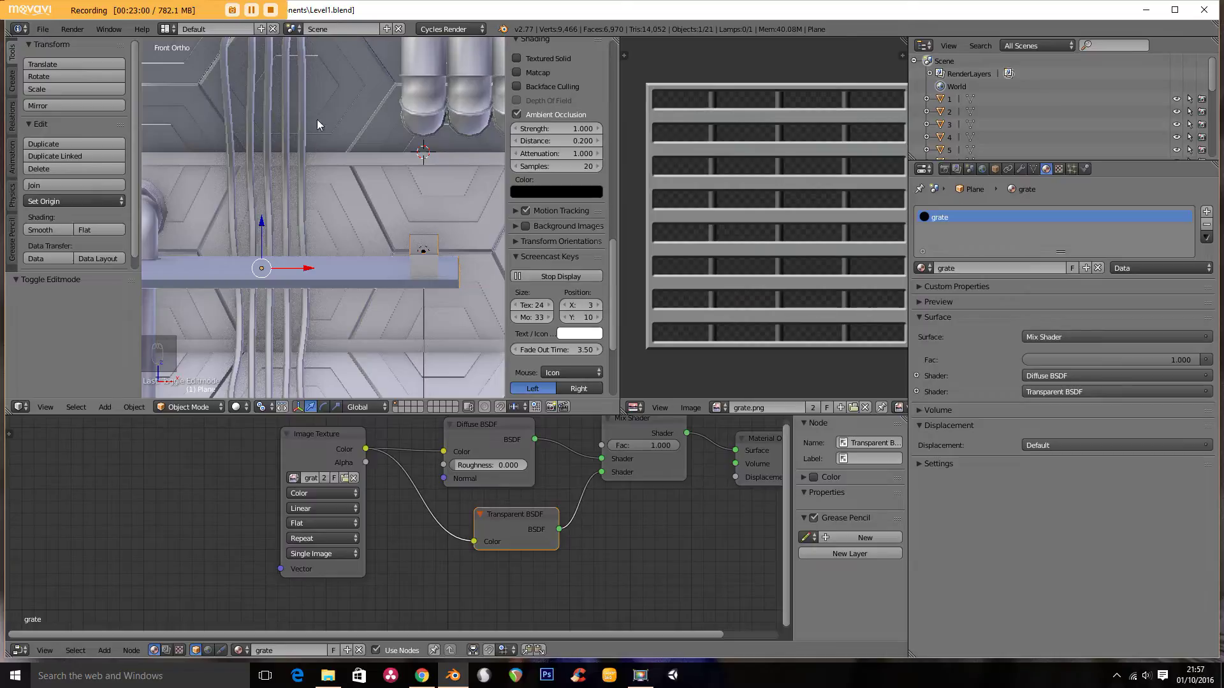
drag(309, 131, 329, 196)
Step: Add a new Bezier curve and rotate and move its points into a thin vertical rod
key(Tab)
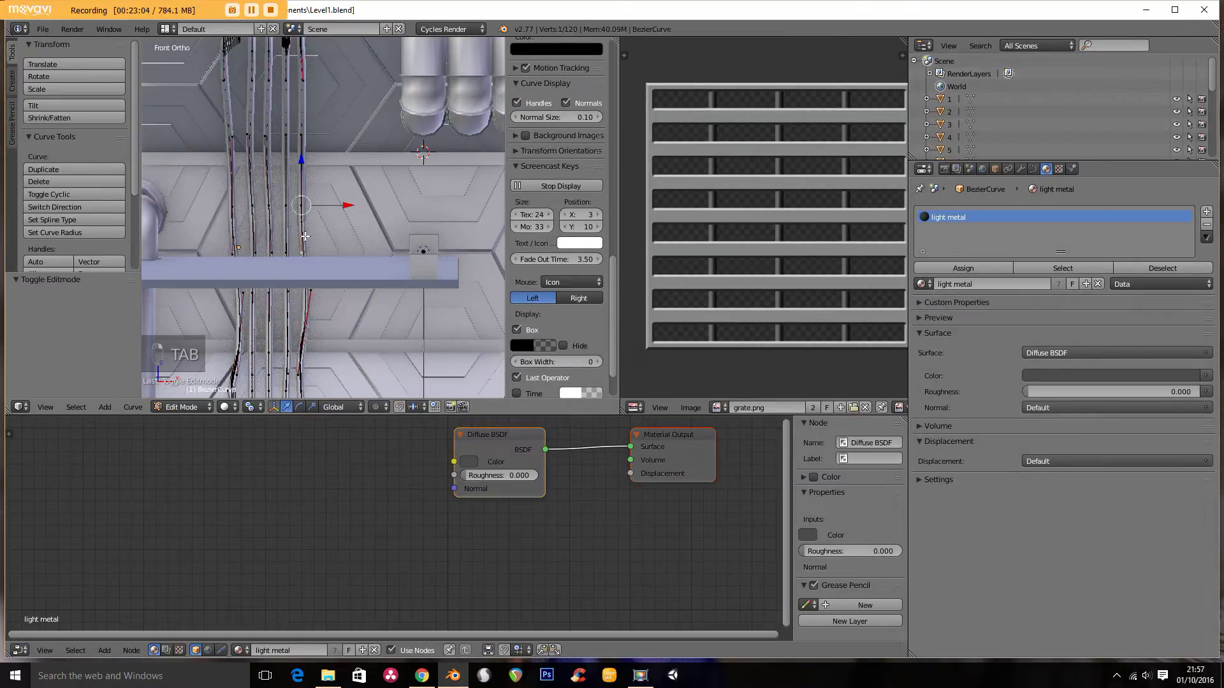
key(Tab)
key(KP_7)
drag(418, 251, 427, 373)
key(shift+a)
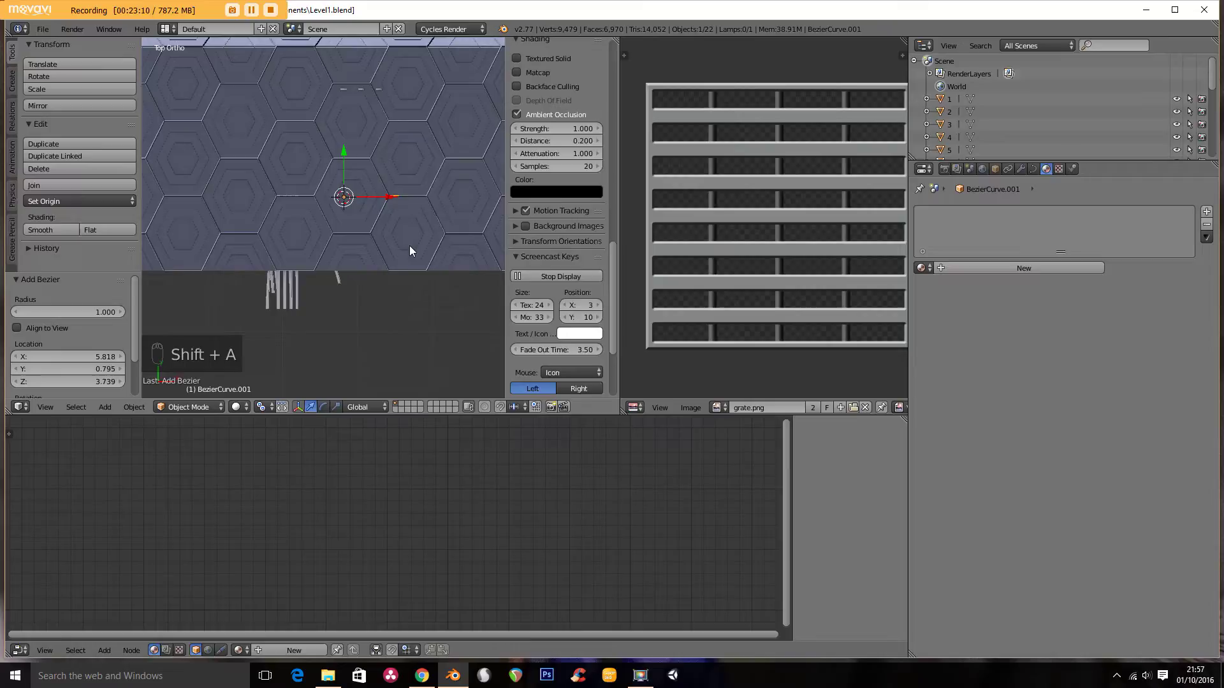
key(z)
key(Tab)
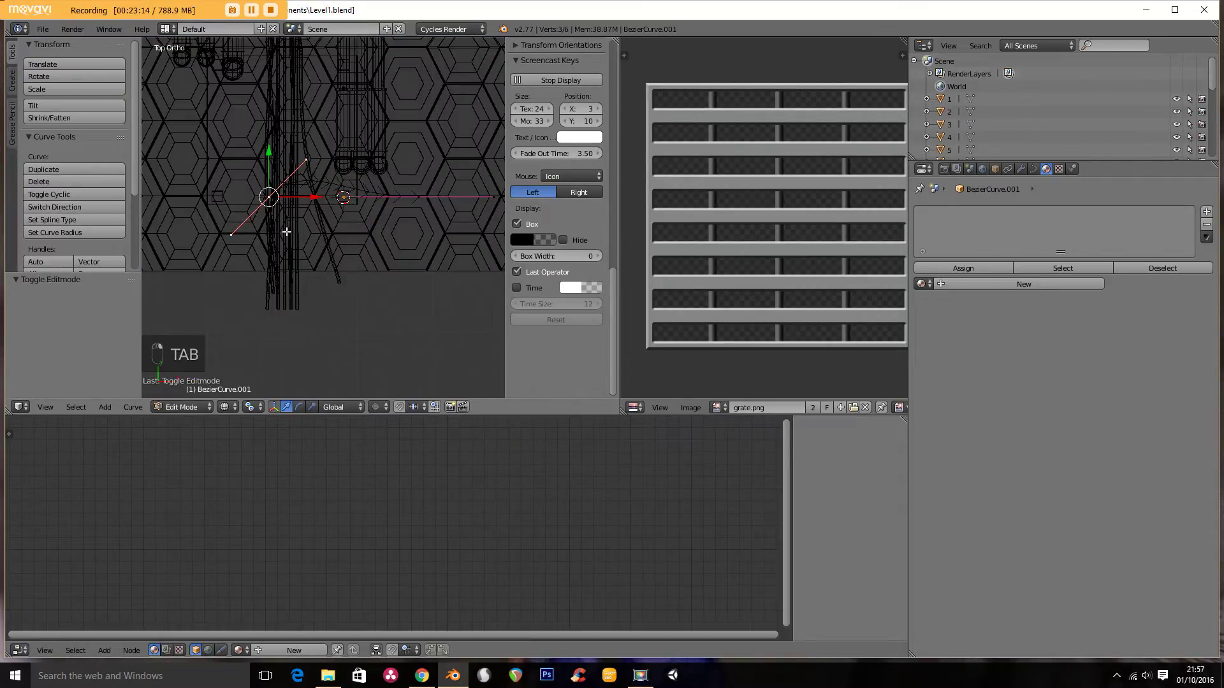
key(alt+r)
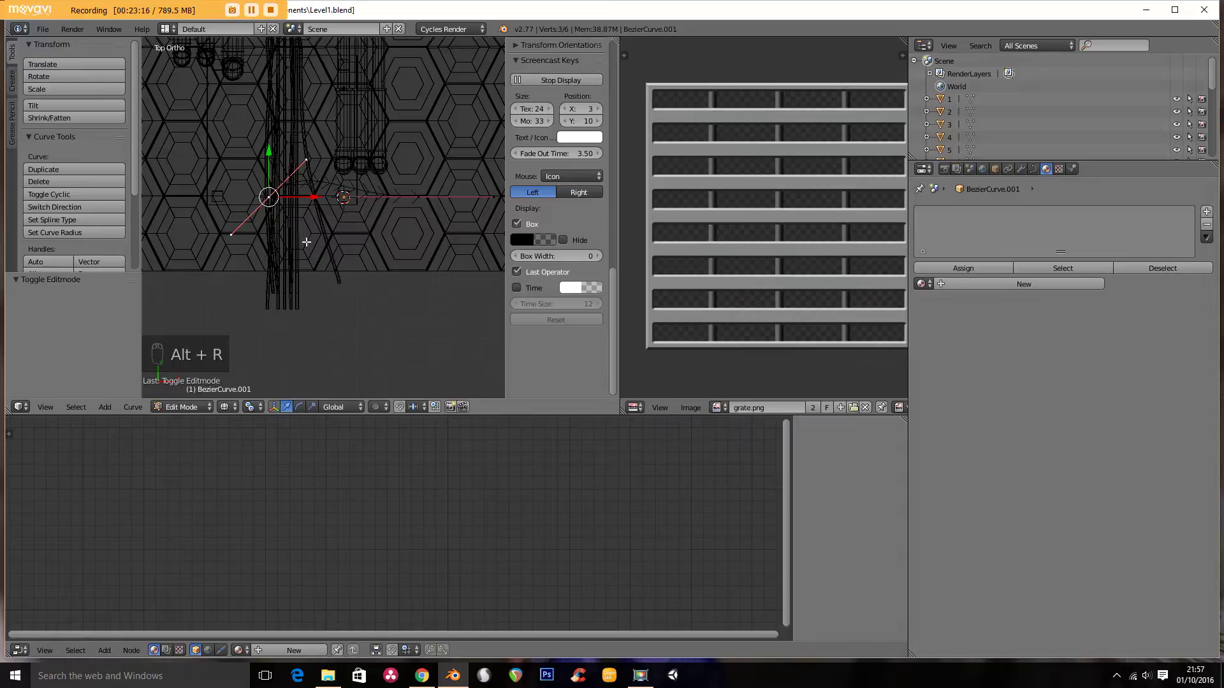
key(r)
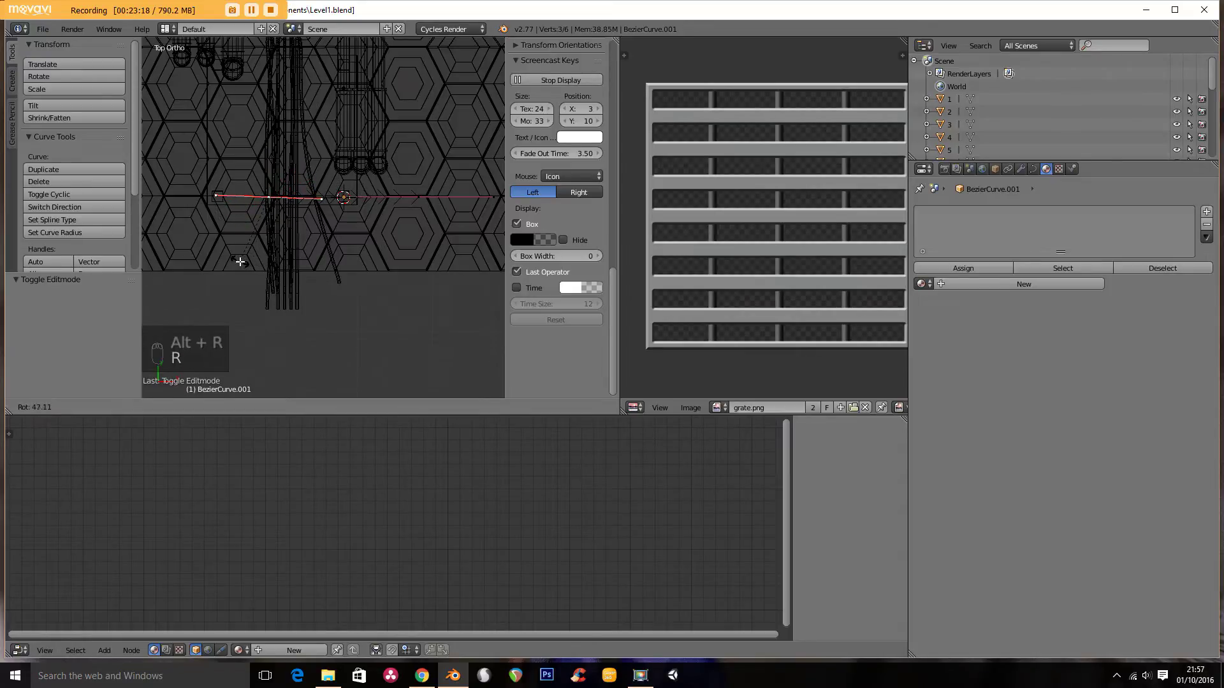
key(Tab)
key(KP_1)
key(r)
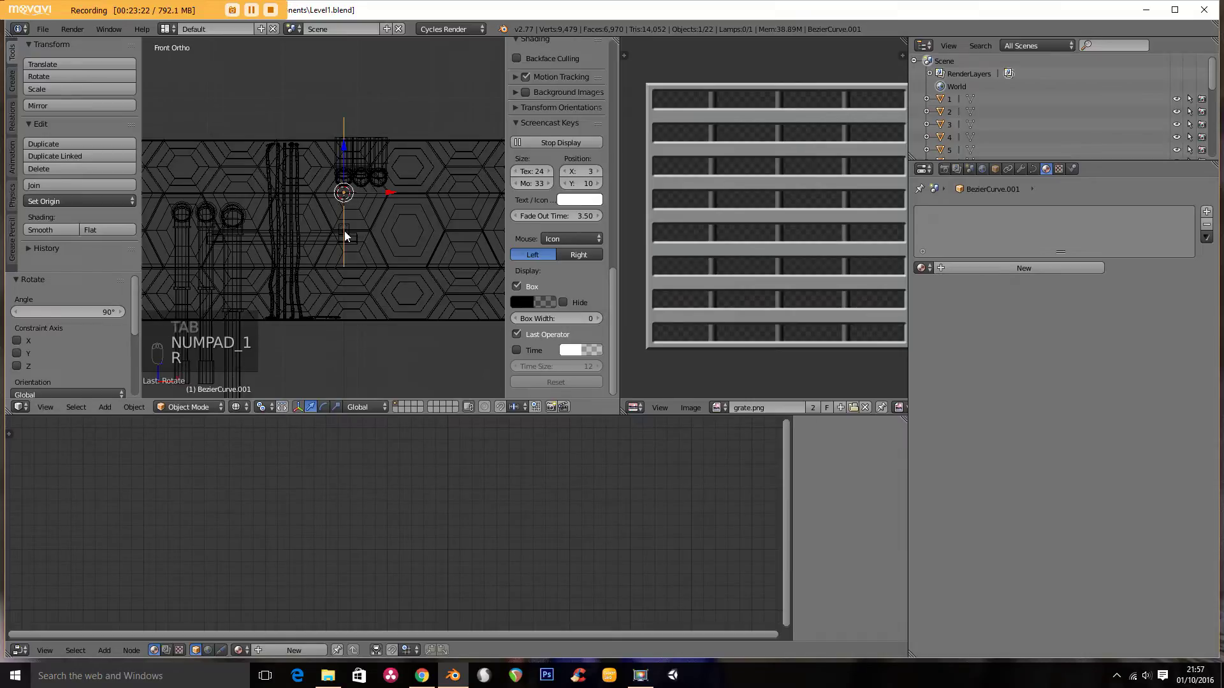
key(KP_3)
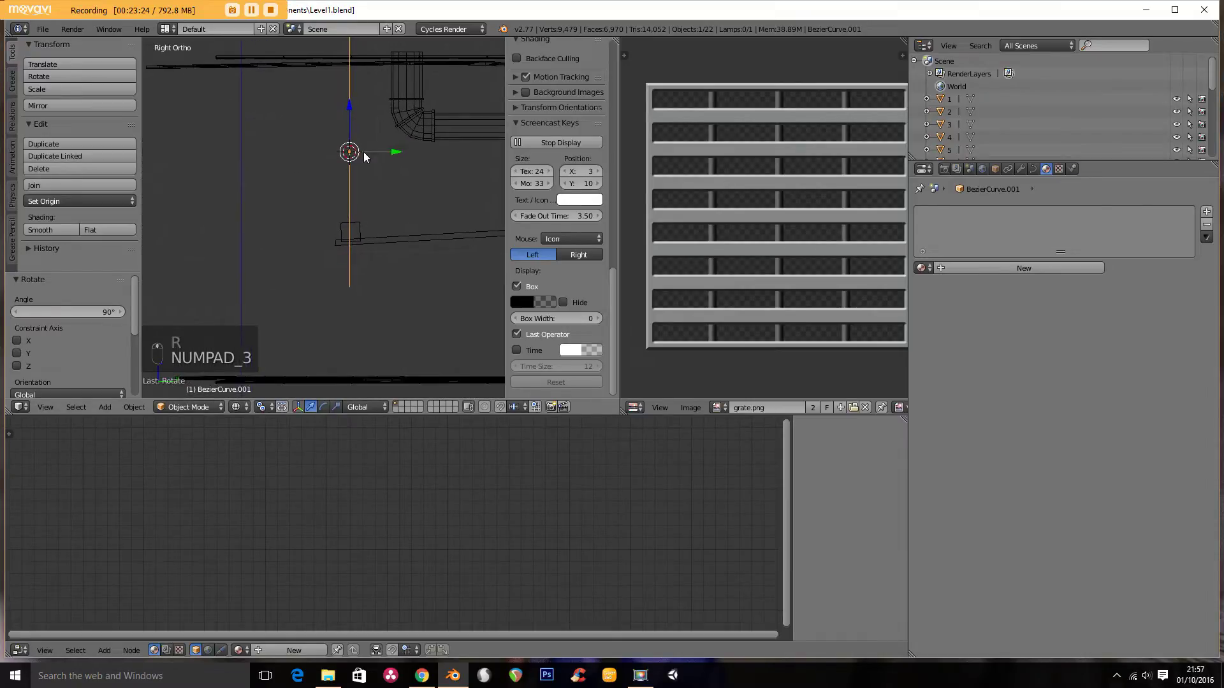
key(Tab)
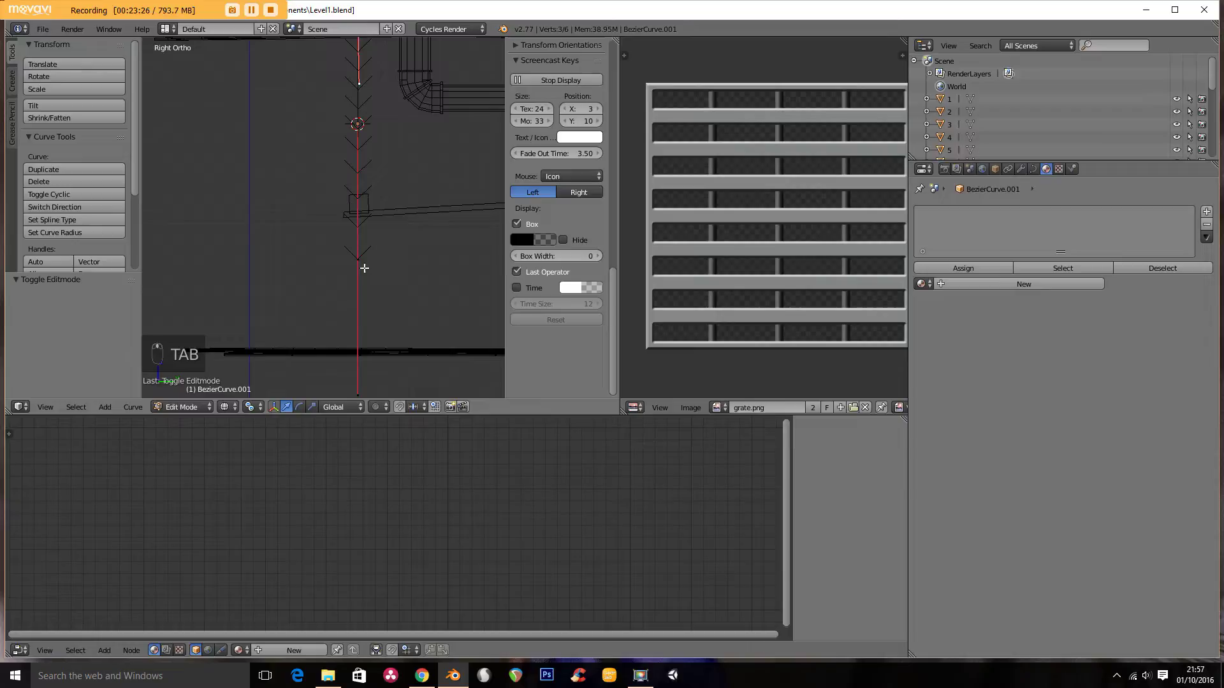
key(g)
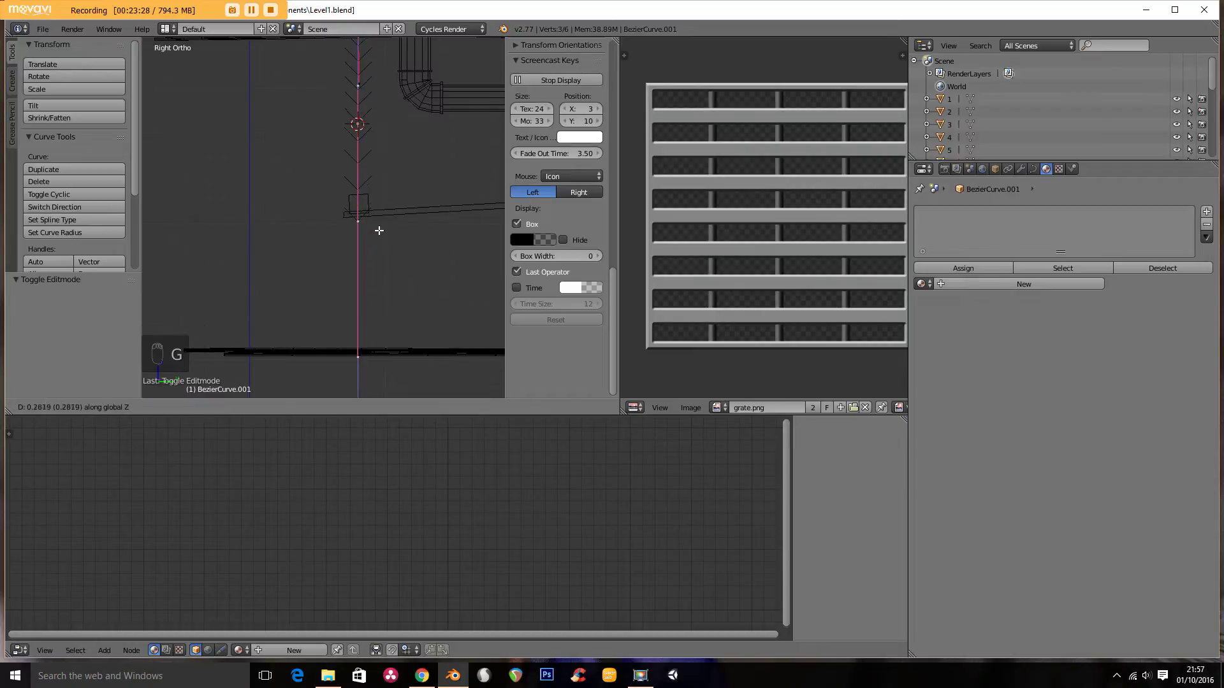
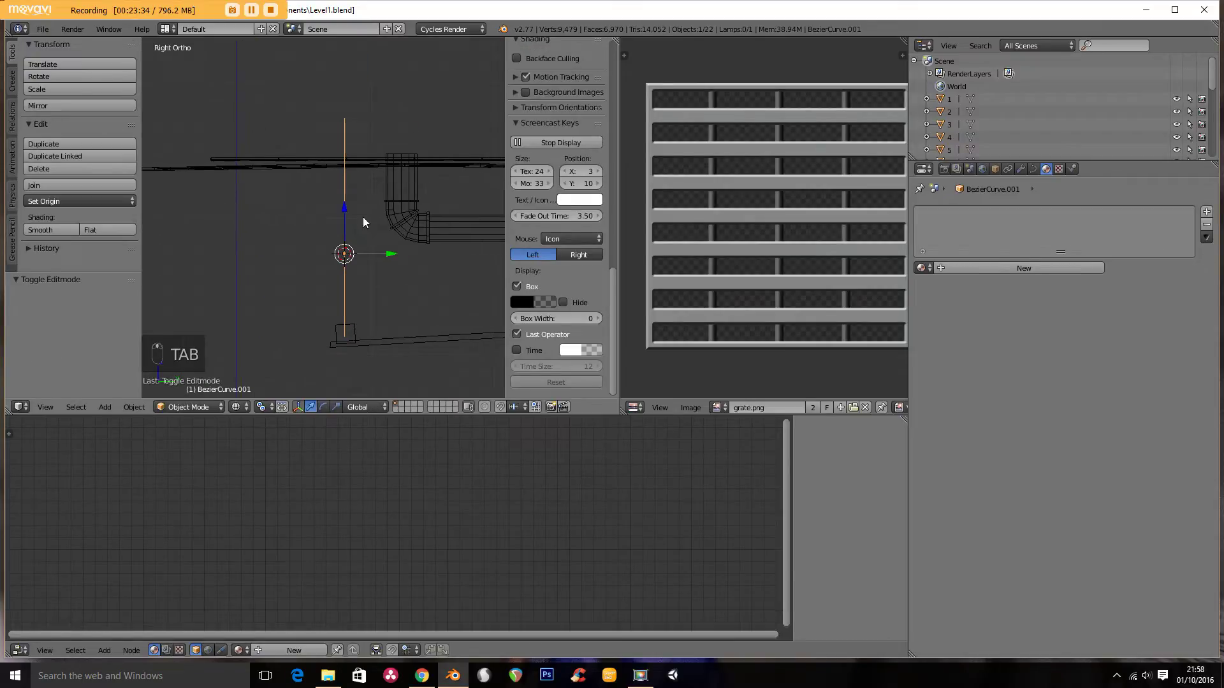
Step: Give the curve Bevel Depth 0.010 and Extrude 0.010 and assign the light metal material
drag(1036, 171, 1097, 297)
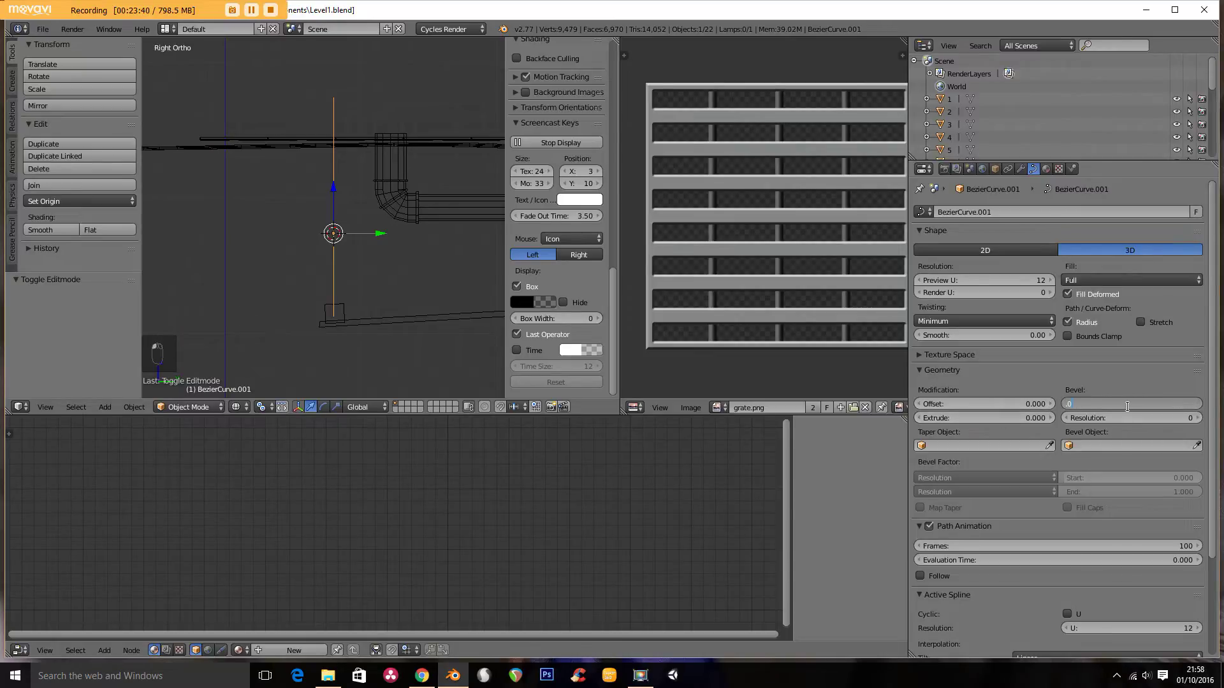
drag(987, 339, 989, 425)
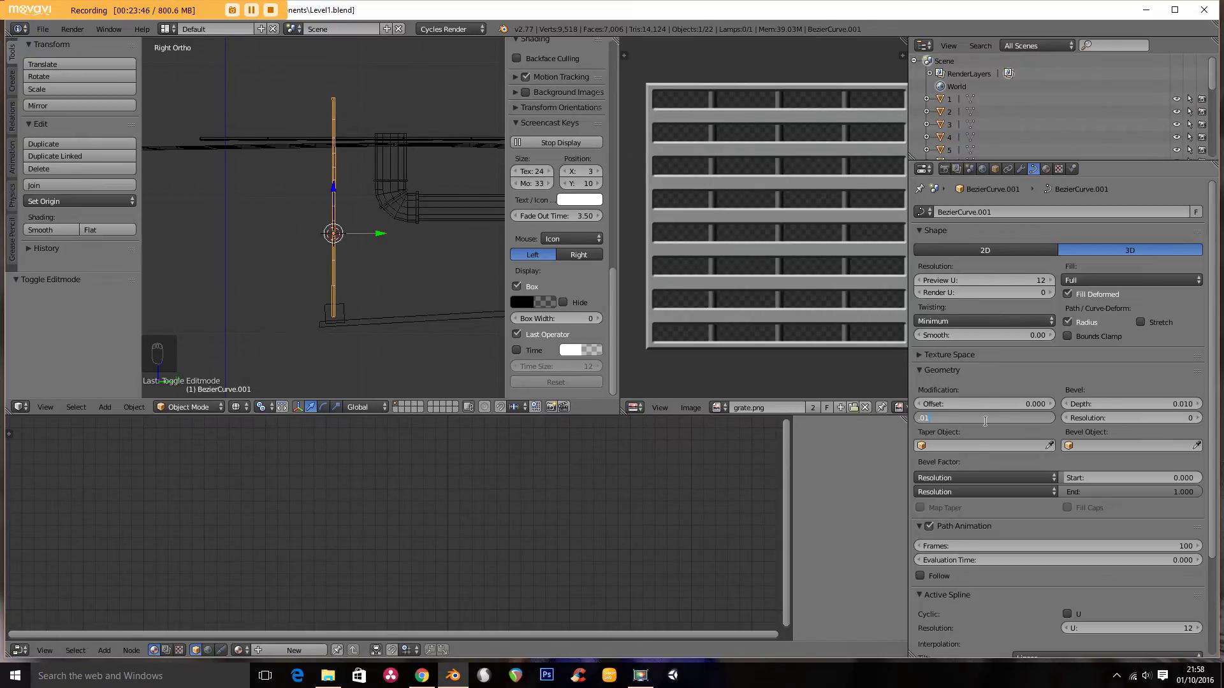
drag(456, 374, 381, 350)
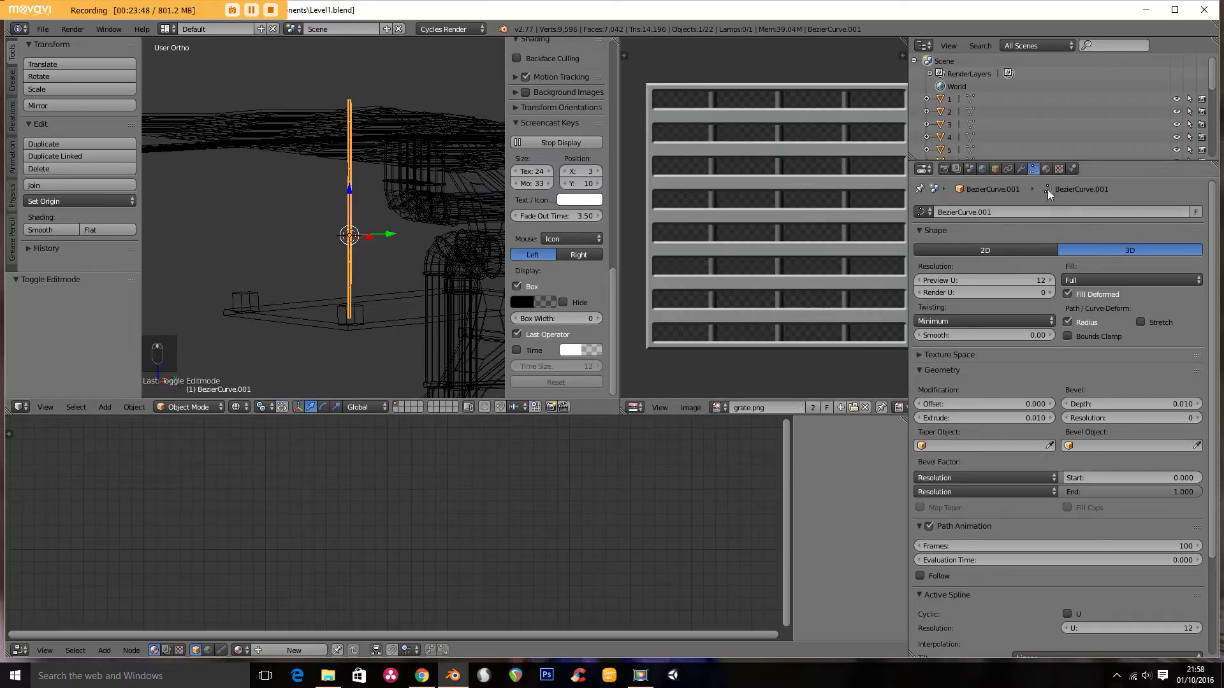
drag(1048, 176, 928, 271)
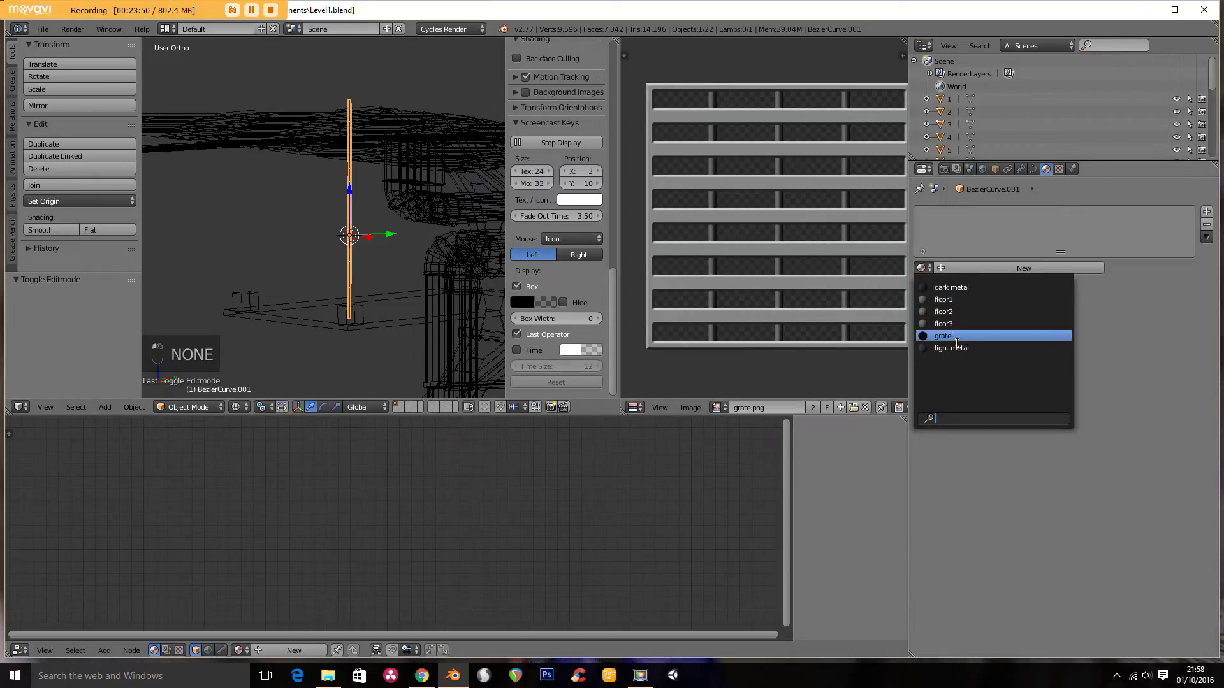
key(z)
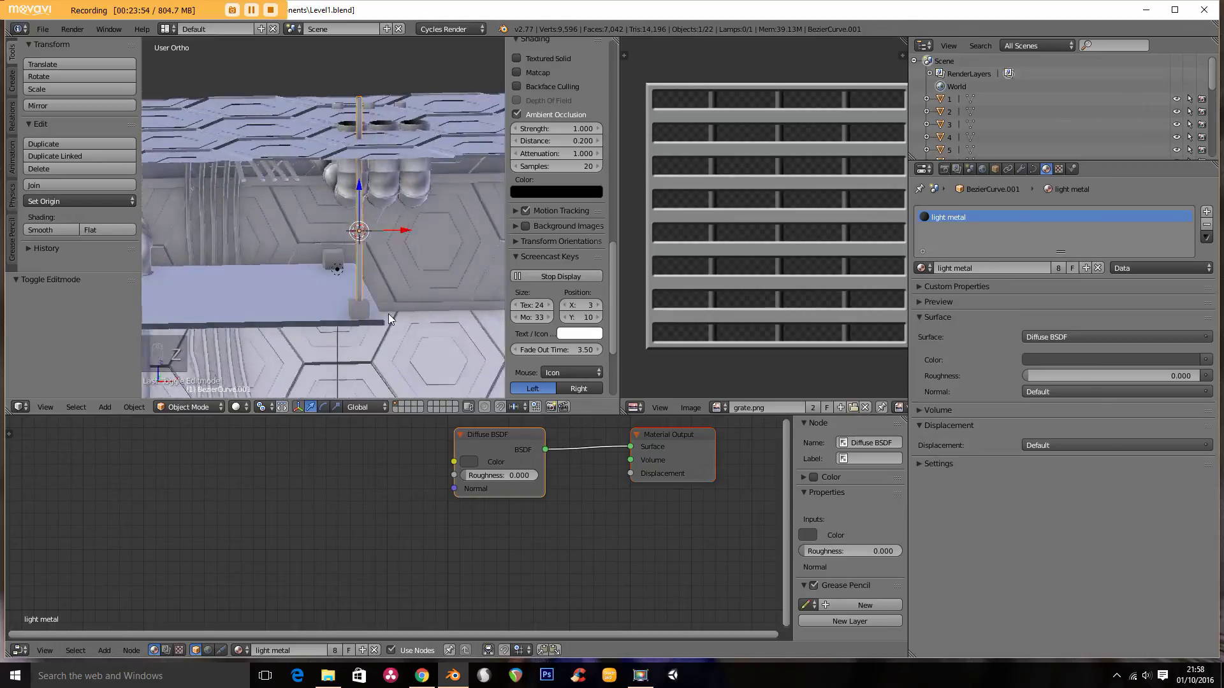
drag(313, 325, 307, 309)
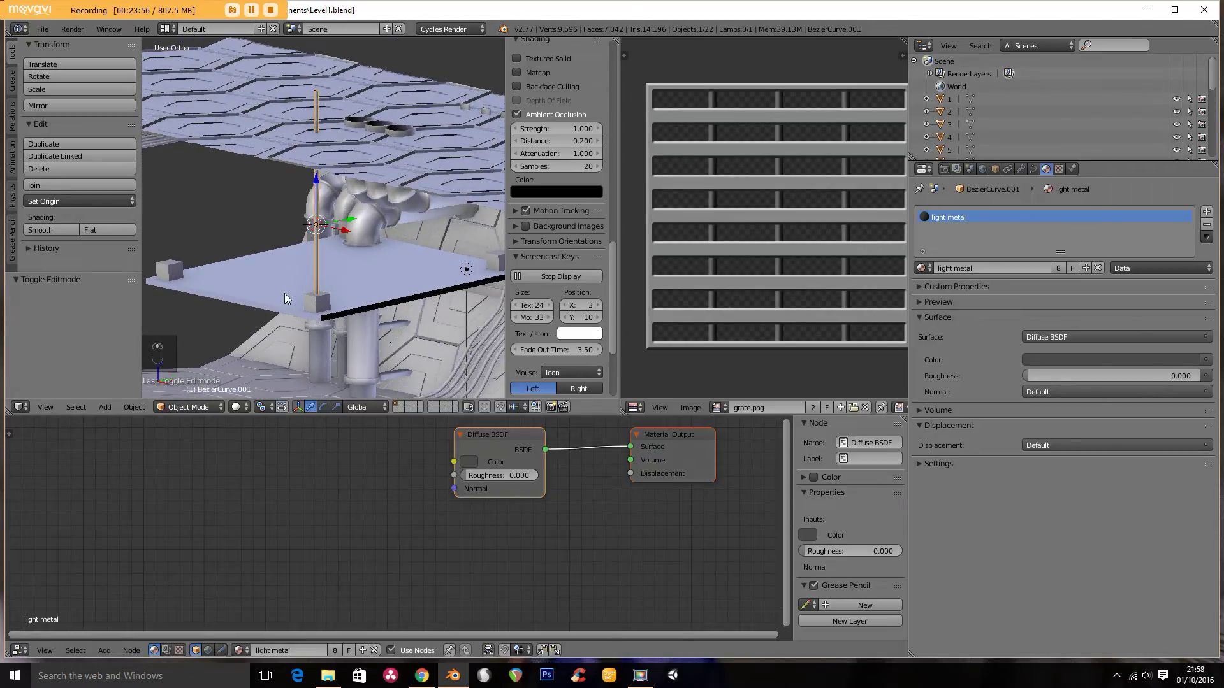
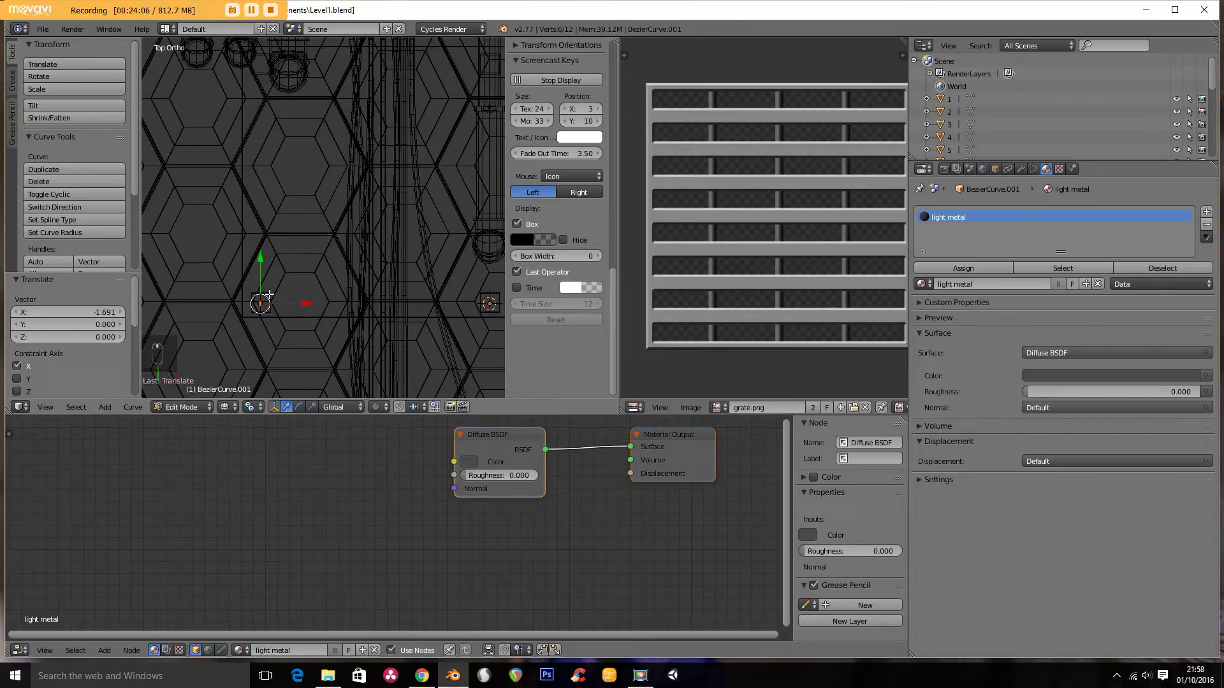
Step: Duplicate the rod spline and shift the copy along the corridor, checking its height from the side
key(shift+d)
key(g)
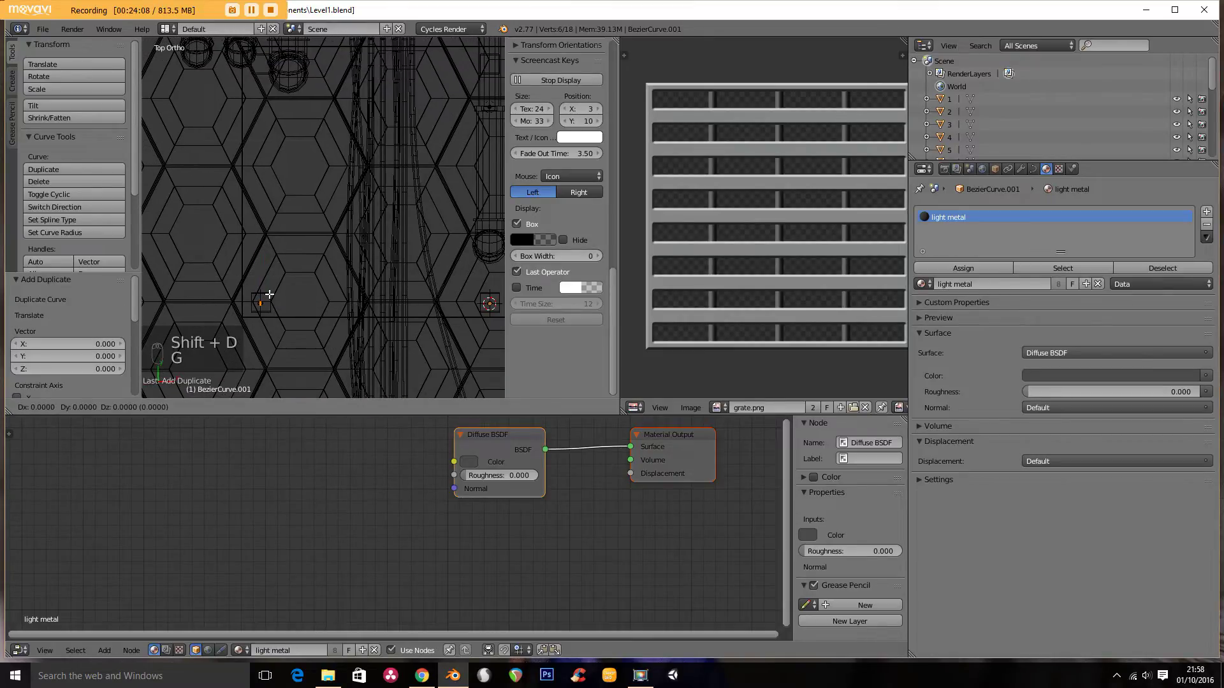
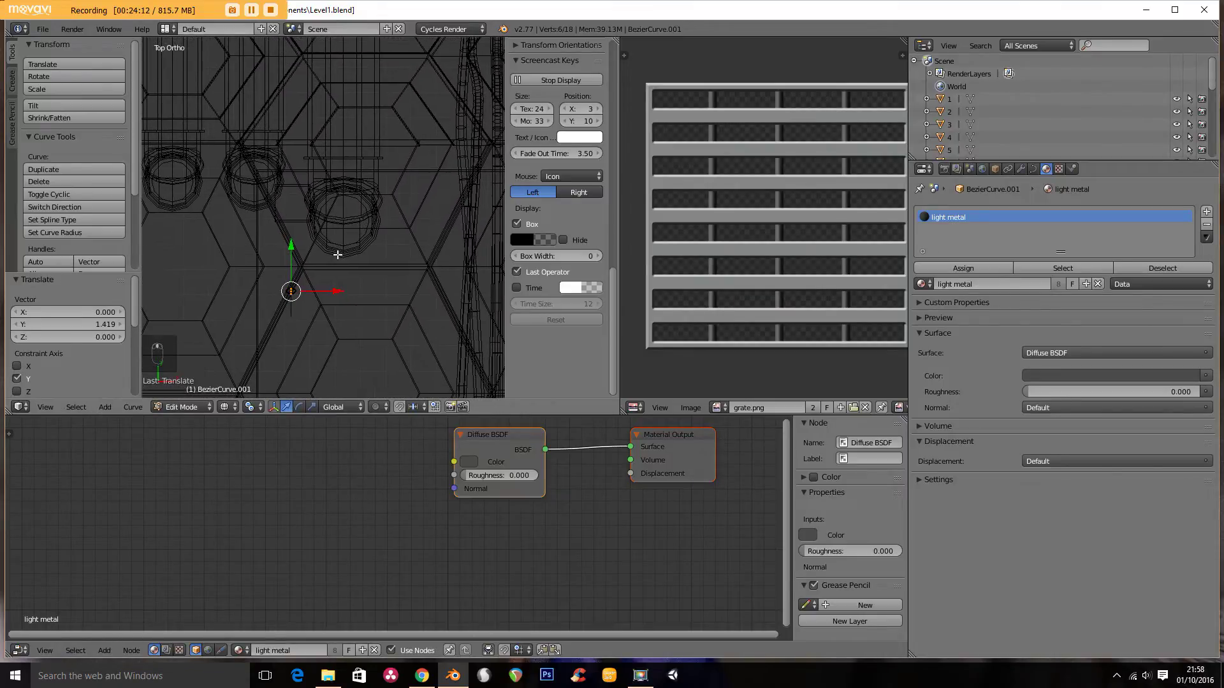
key(g)
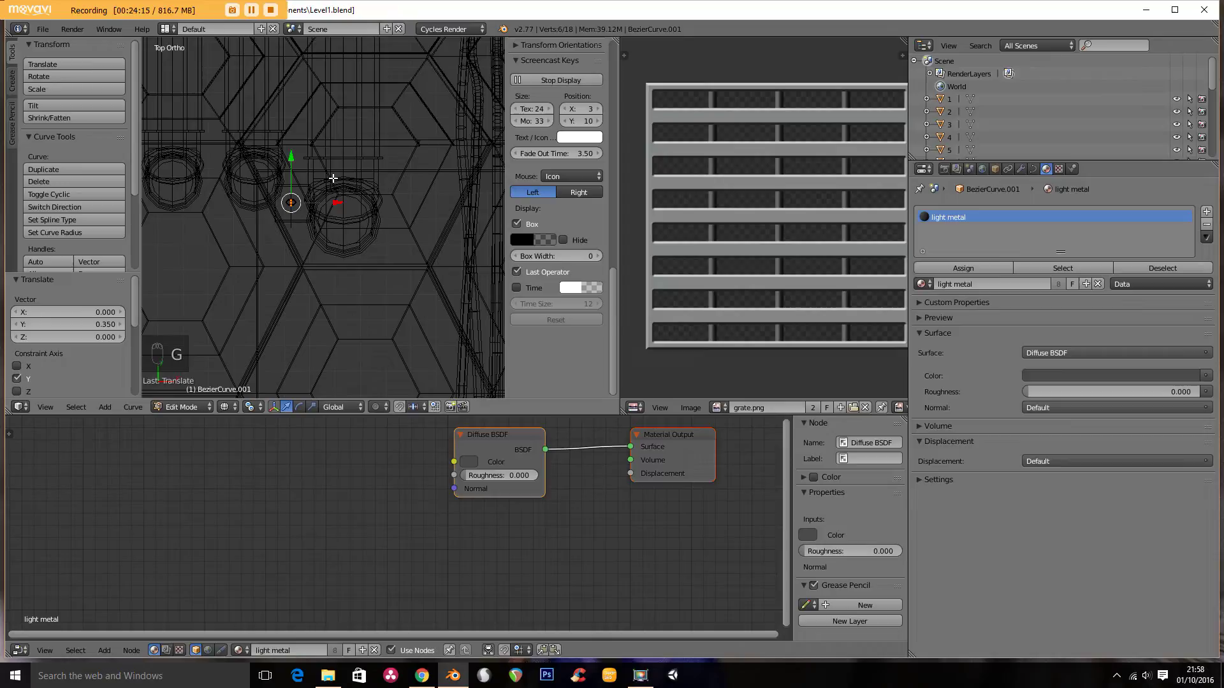
key(KP_3)
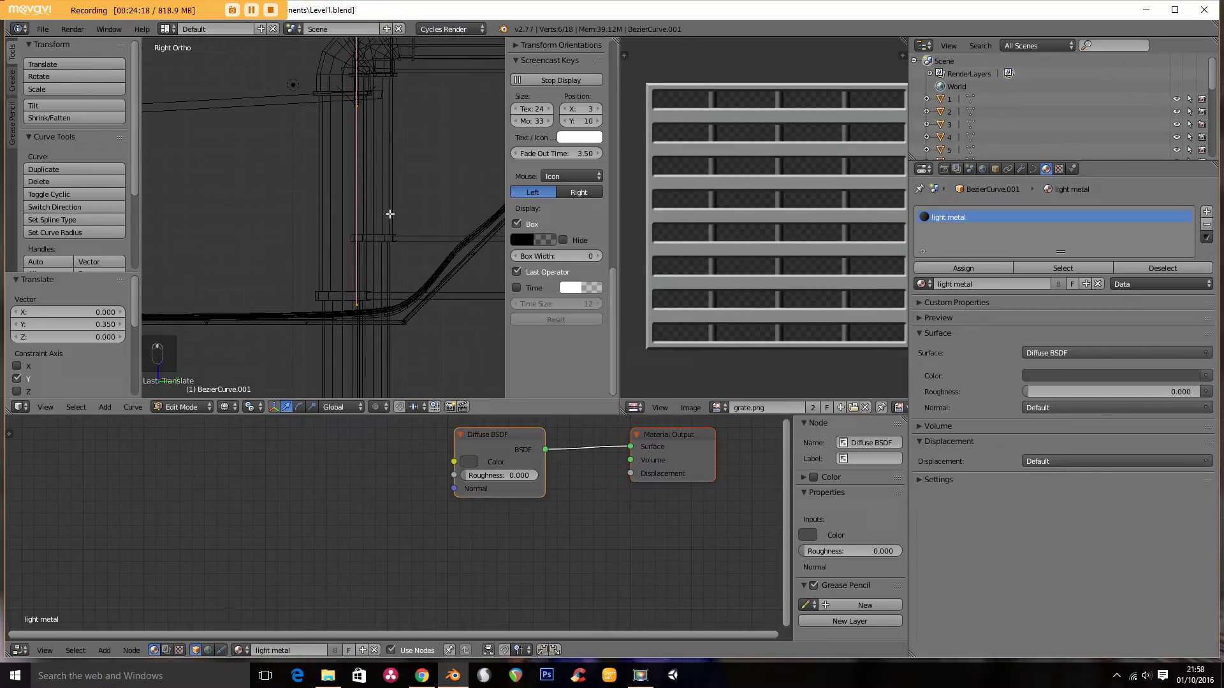
key(z)
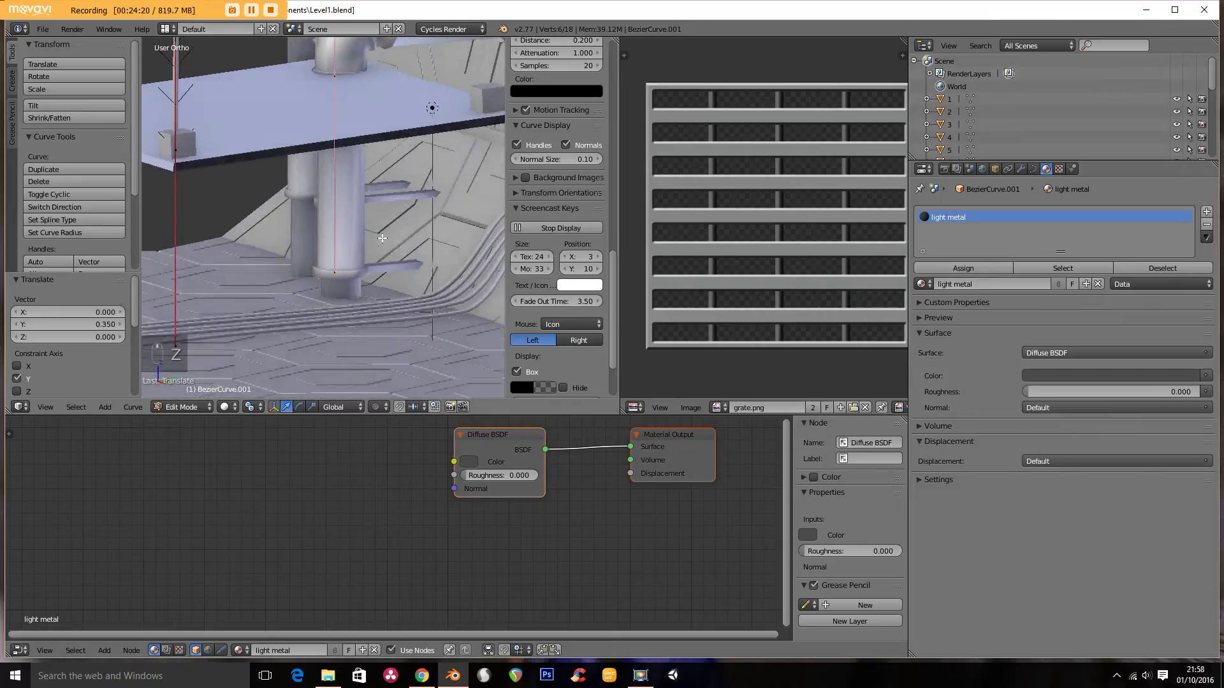
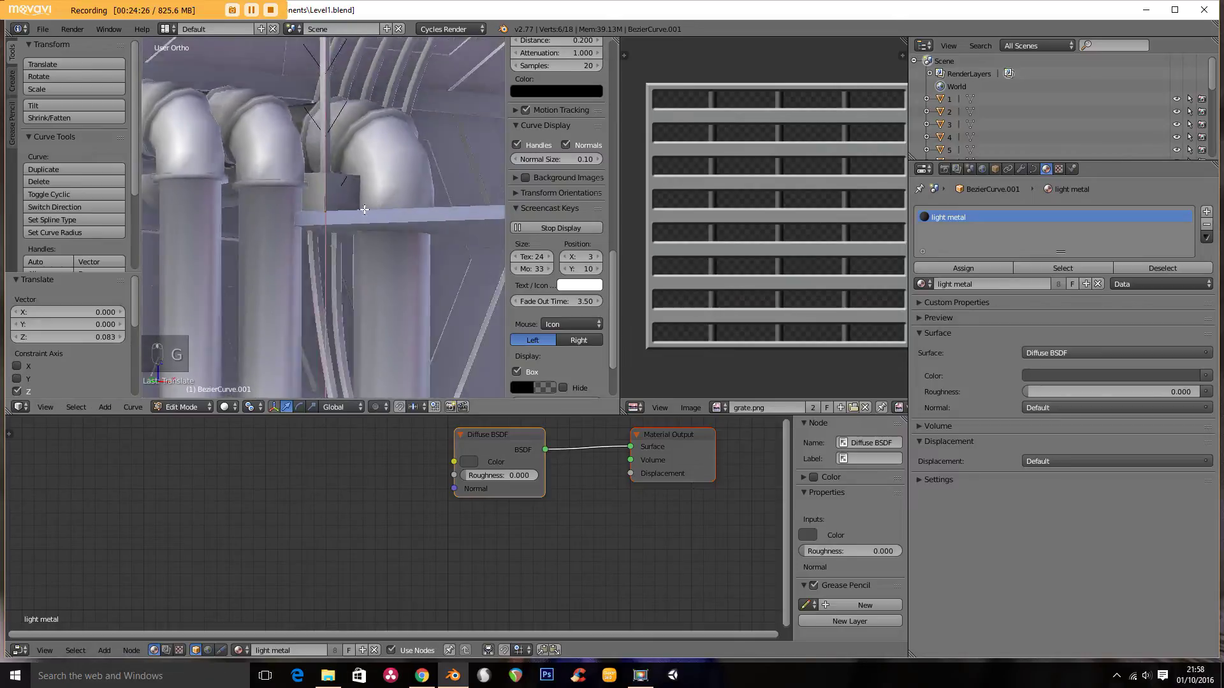
key(KP_3)
key(KP_7)
key(z)
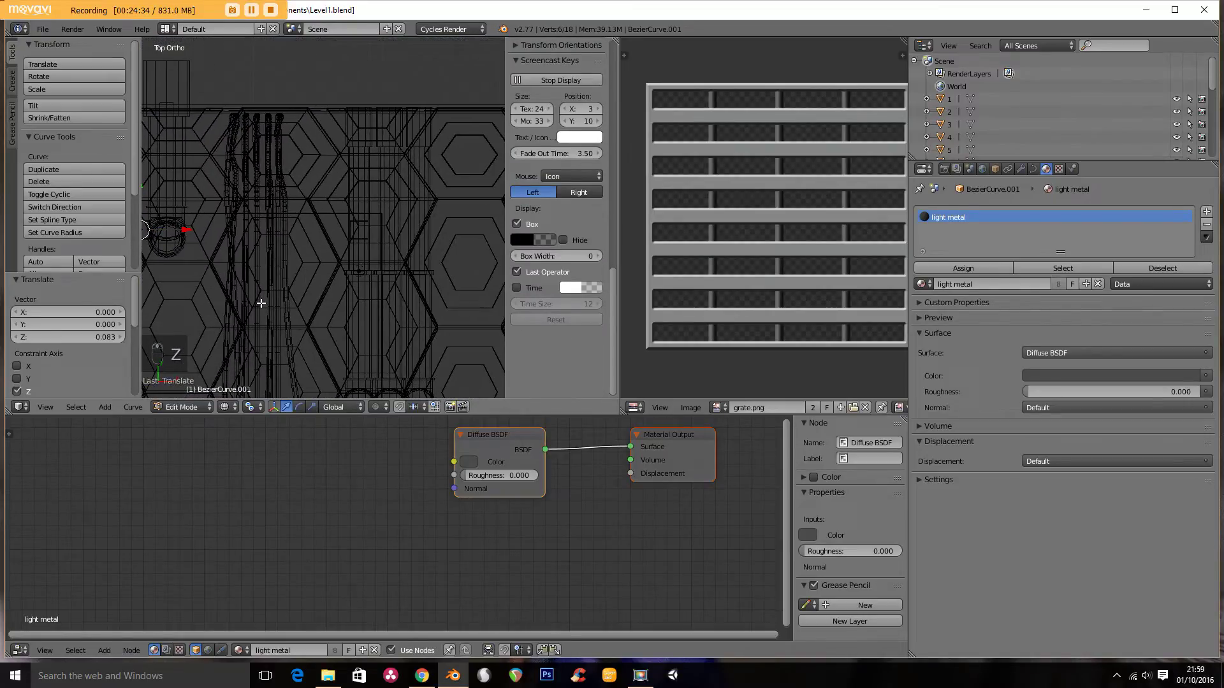
Step: Duplicate the rod once more across the corridor and finish editing the curve
key(shift+d)
key(g)
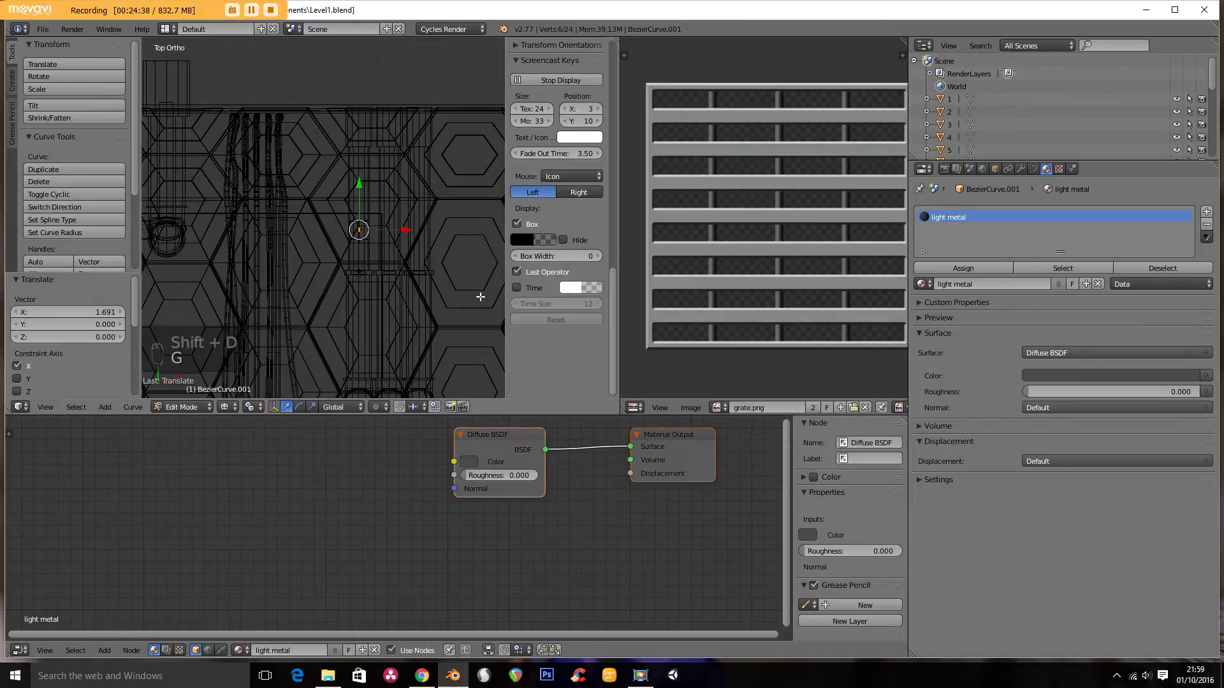
key(Tab)
key(z)
drag(325, 293, 341, 266)
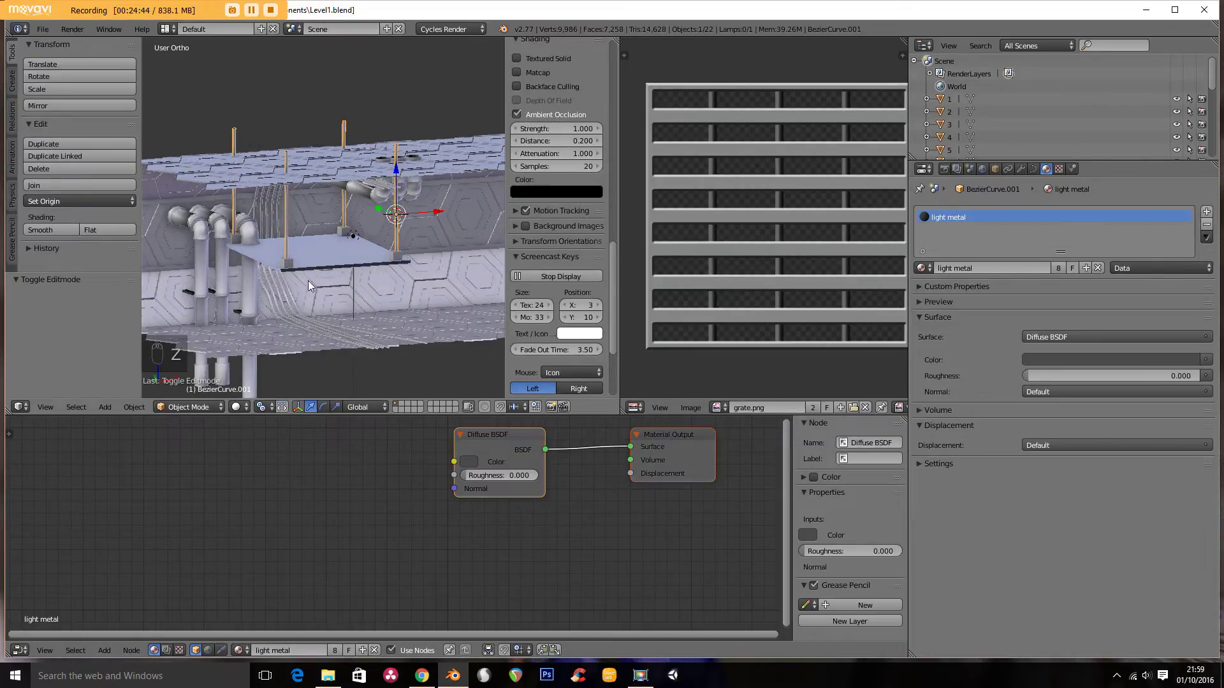
middle_click(383, 270)
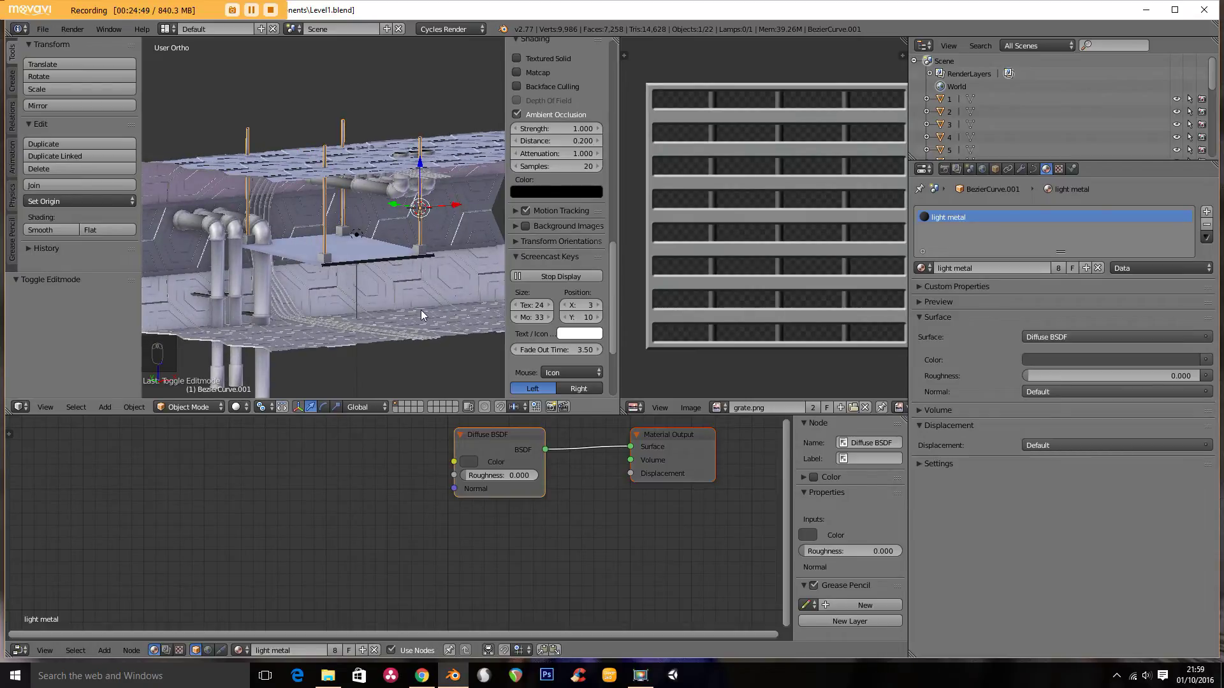
key(KP_3)
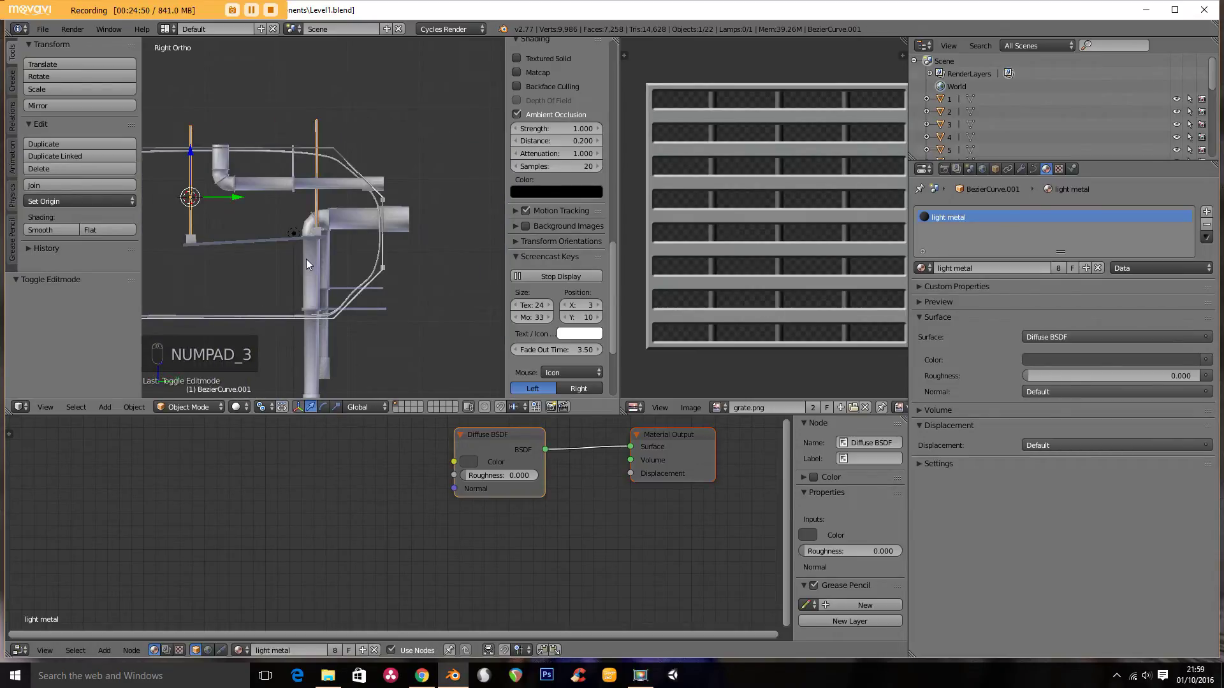
key(KP_1)
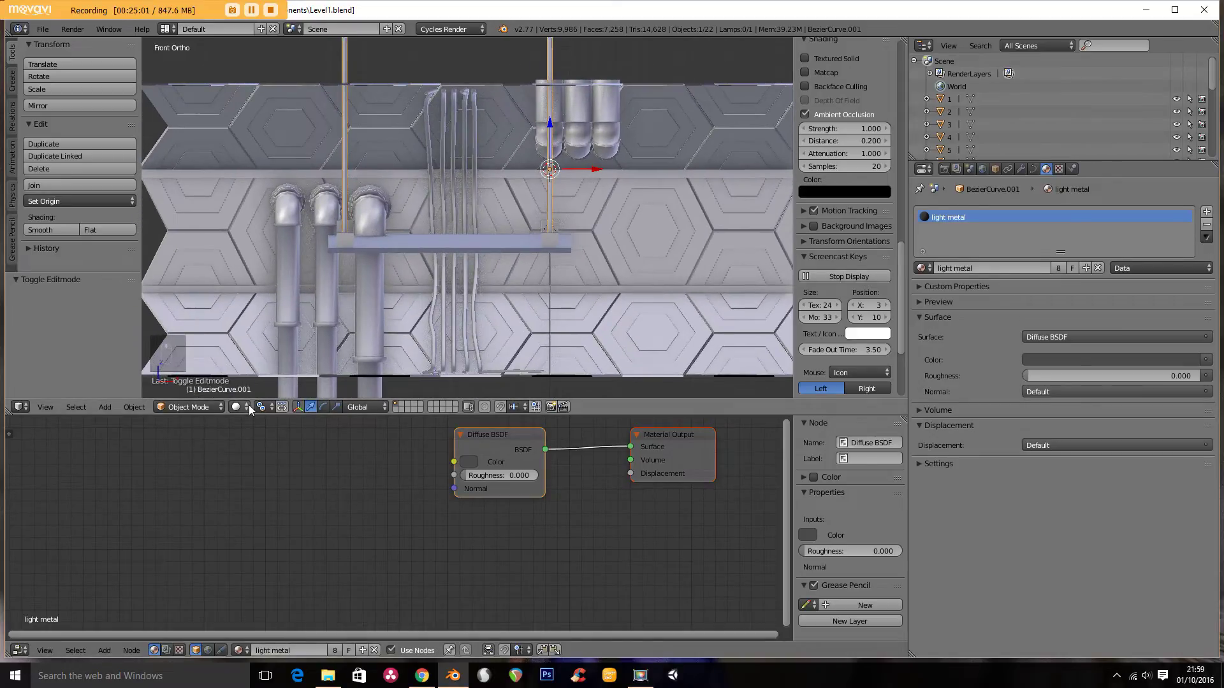
click(257, 327)
click(520, 274)
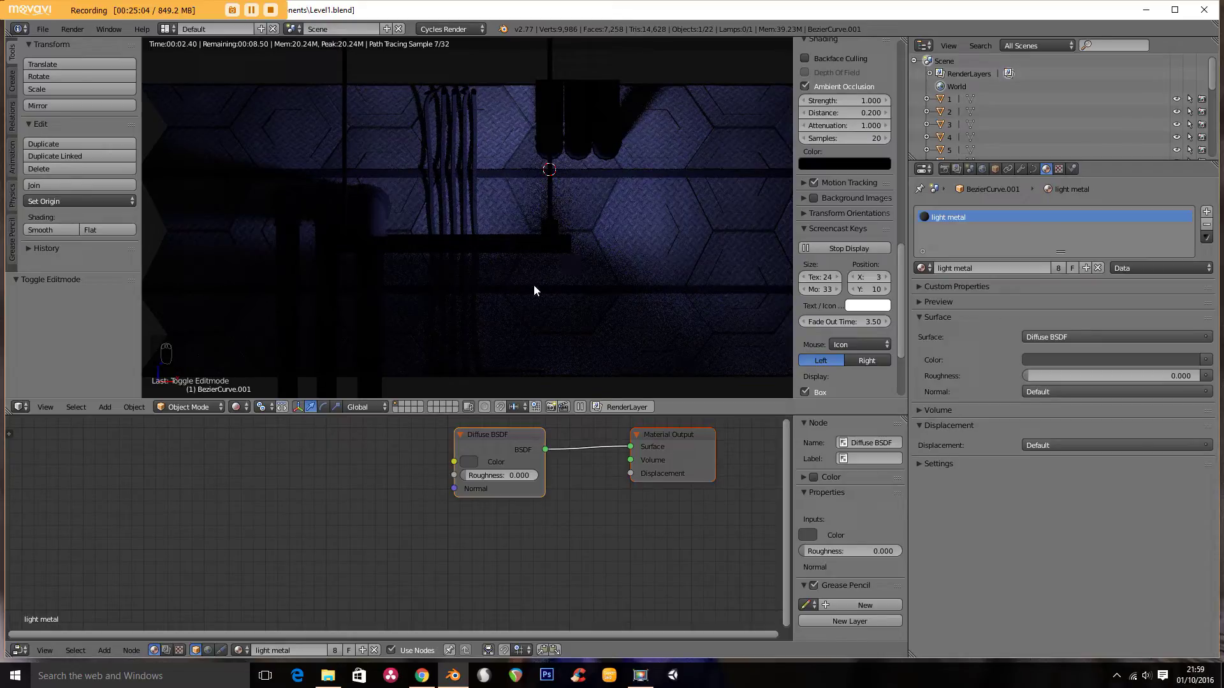
key(Escape)
click(247, 403)
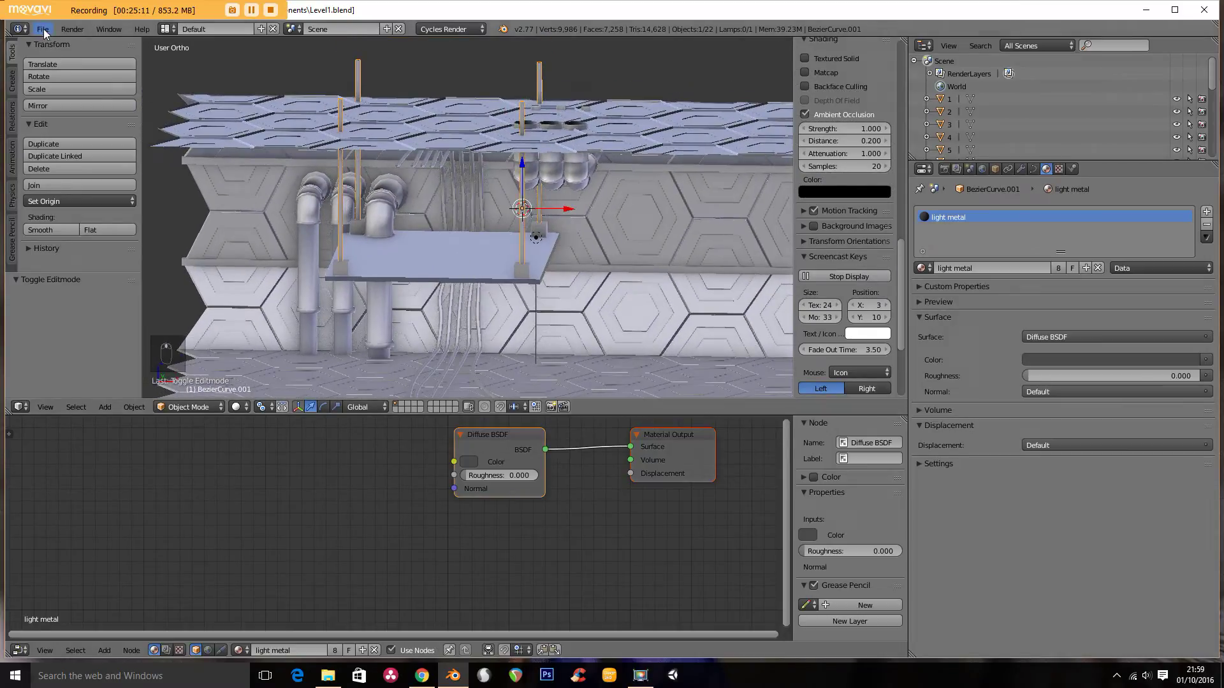
key(ctrl+q)
drag(47, 37, 83, 133)
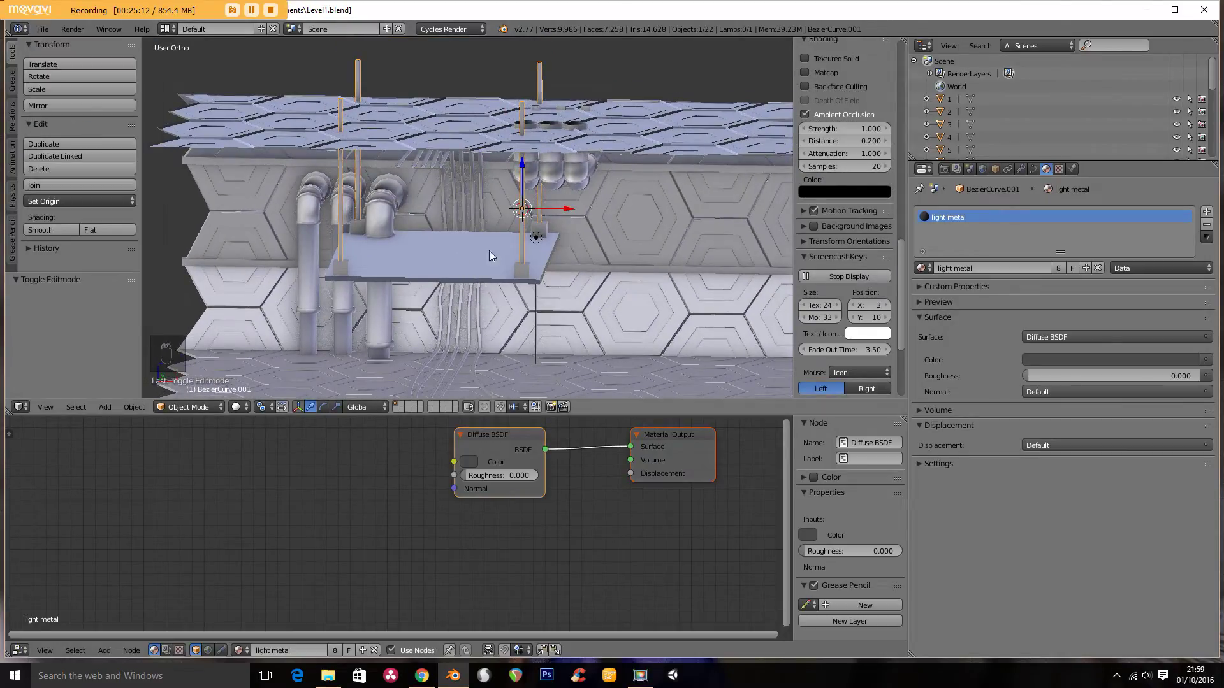
Step: Delete the point lamp beside the rods and browse the Add menu in front view
right_click(537, 243)
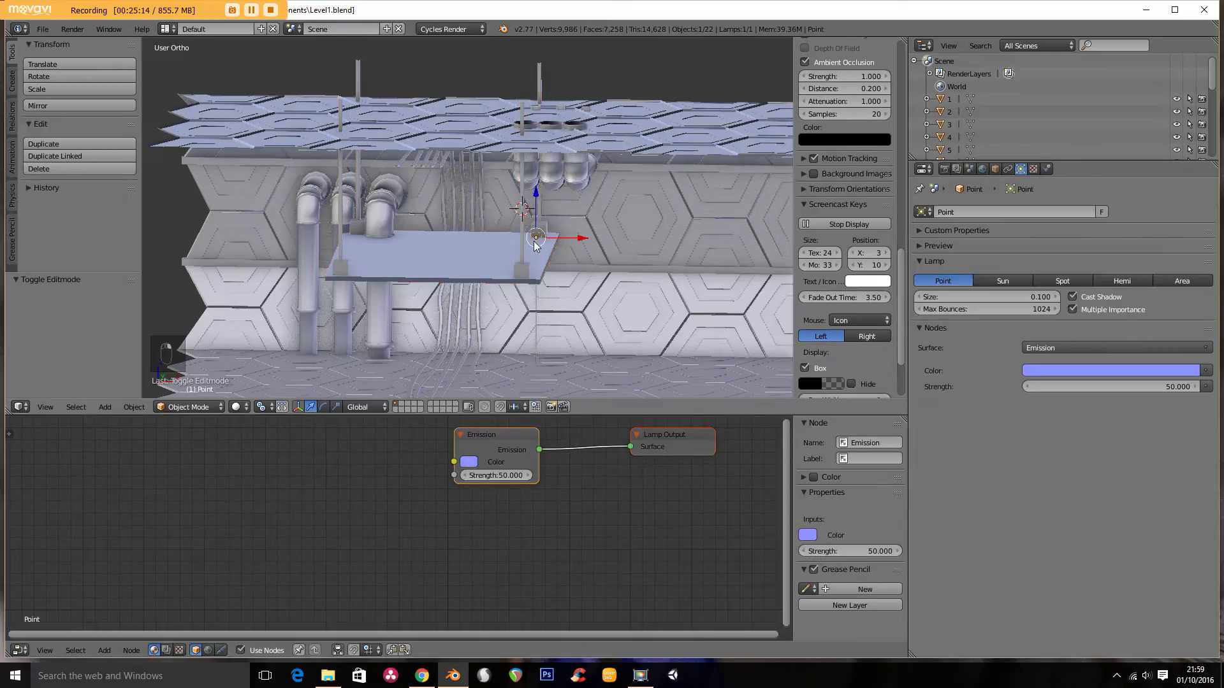
key(x)
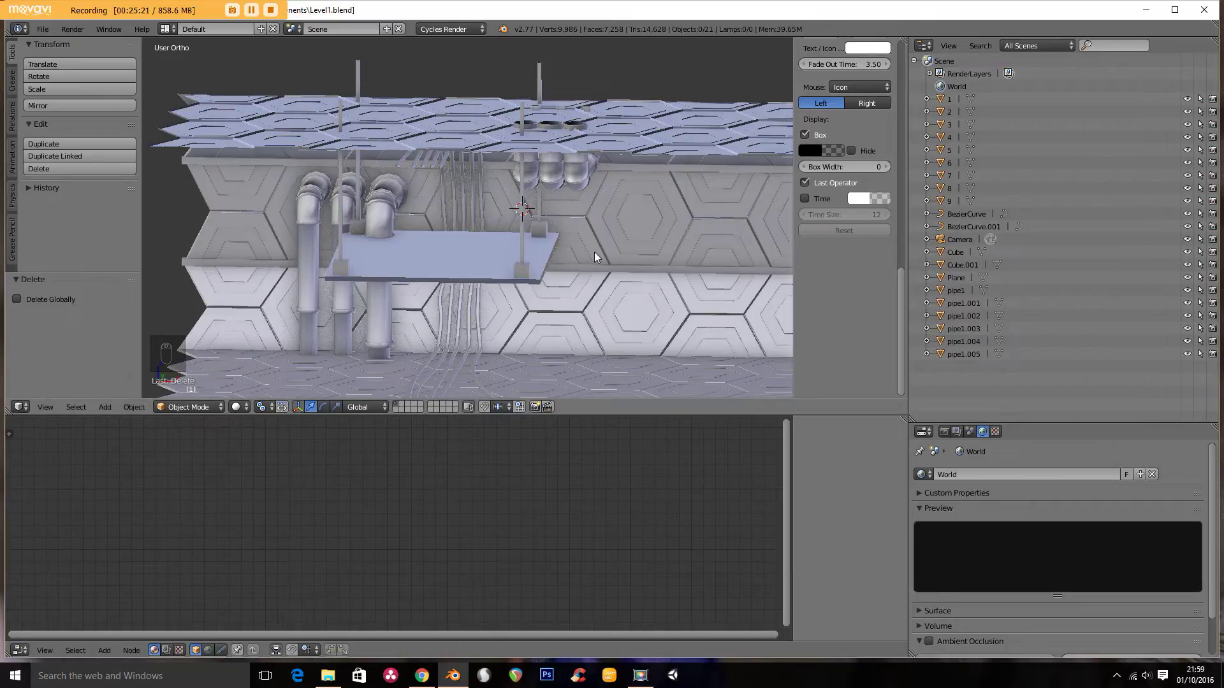
key(KP_1)
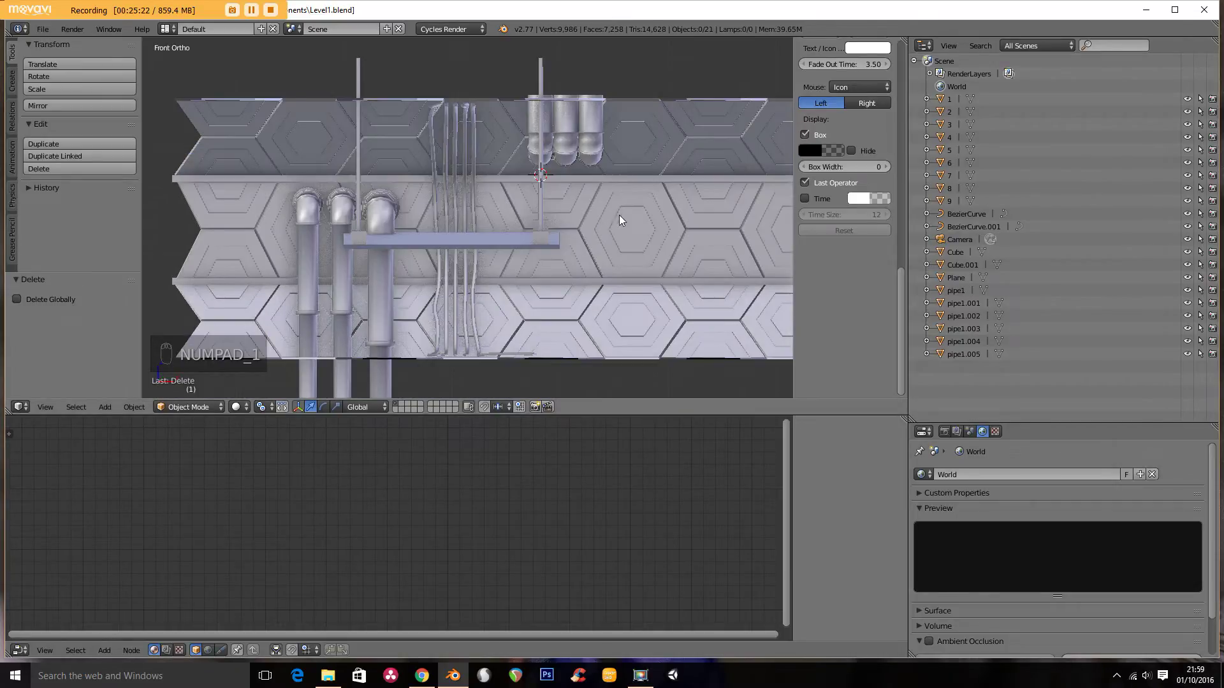
drag(627, 228, 610, 216)
Step: Add a cube, shrink it, move it onto the wall and flatten it into a thin slab
key(shift+a)
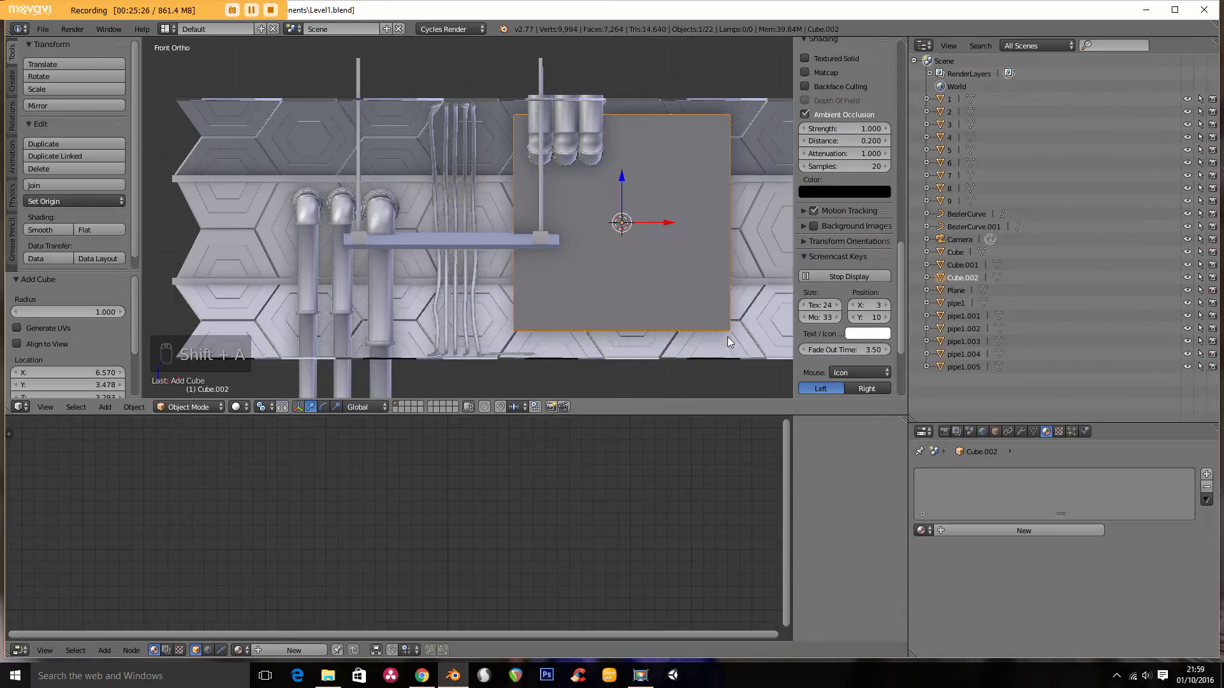
key(s)
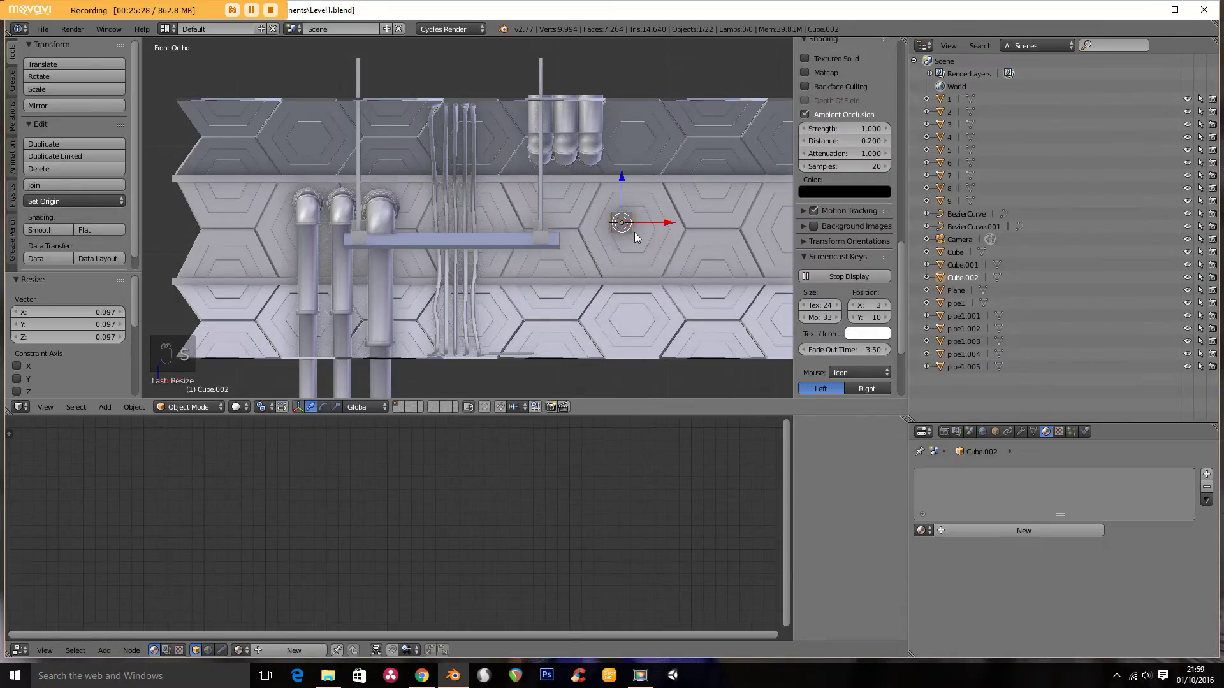
key(KP_3)
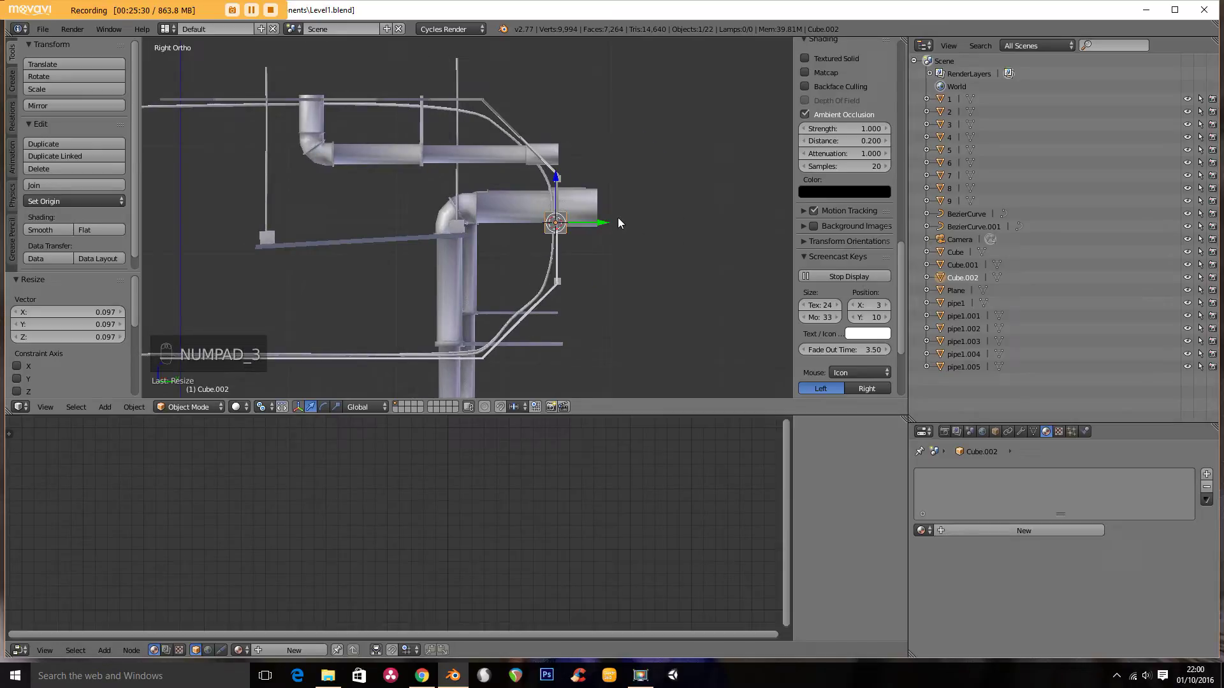
key(g)
key(KP_Decimal)
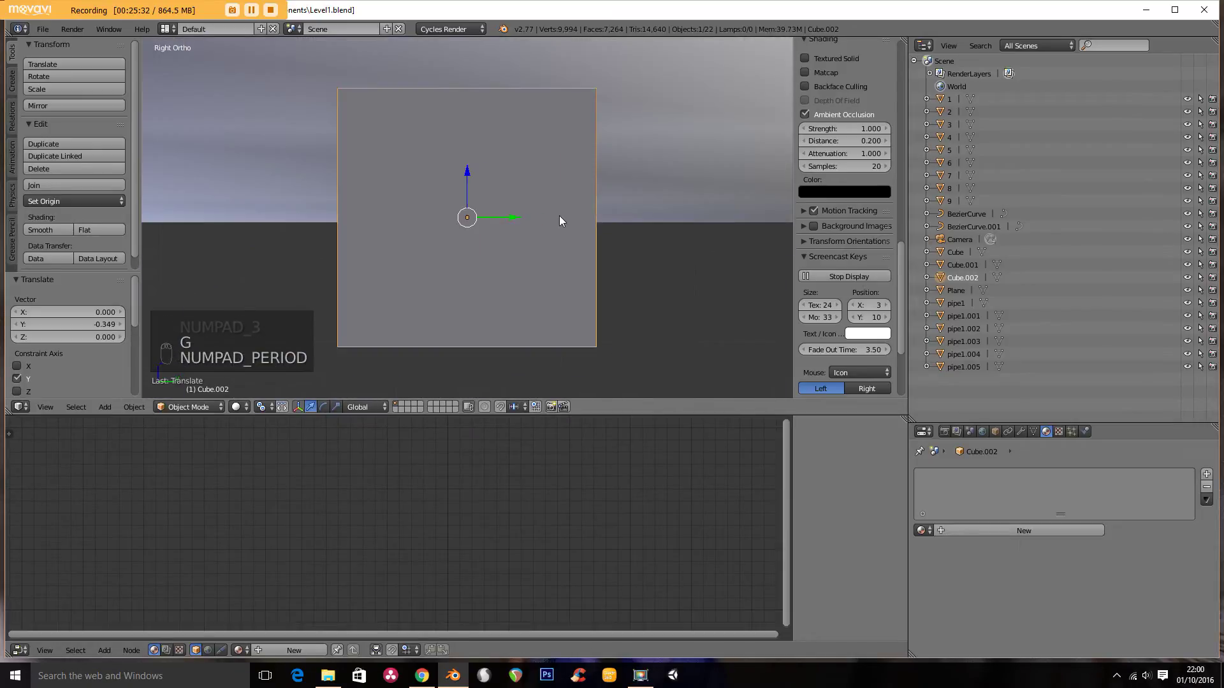
key(Tab)
key(s)
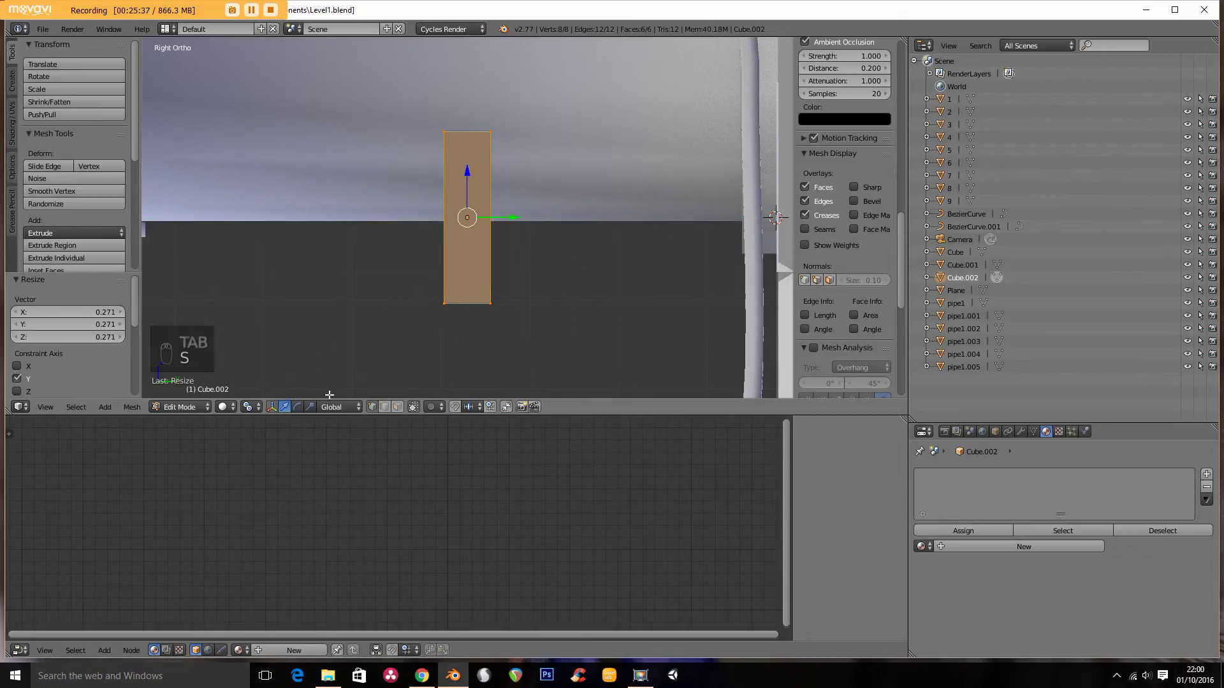
drag(230, 410, 247, 376)
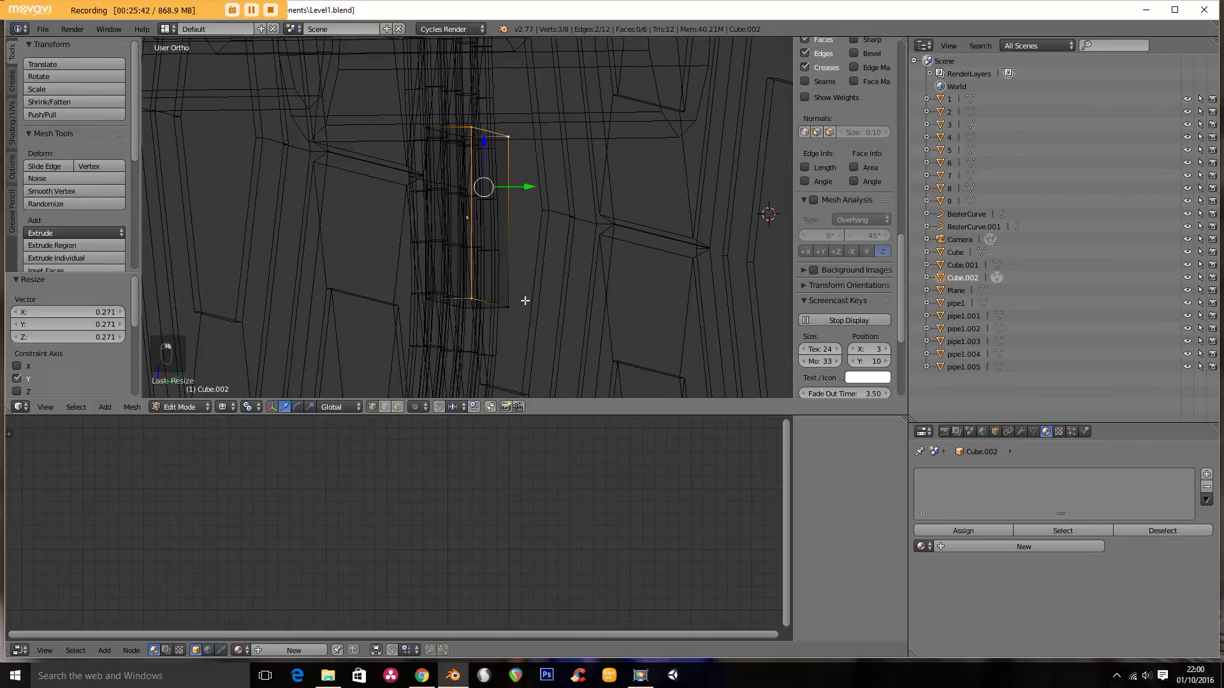
Step: Inset the slab's front face into a border and extrude it into a small light box
key(KP_1)
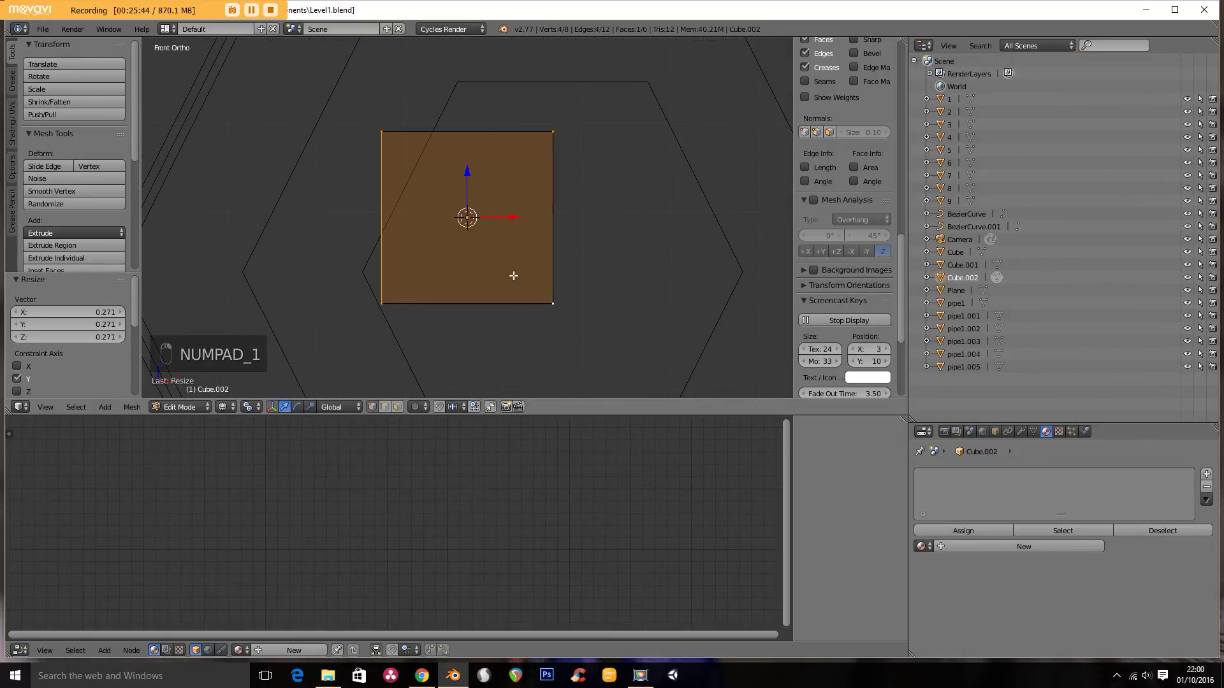
key(s)
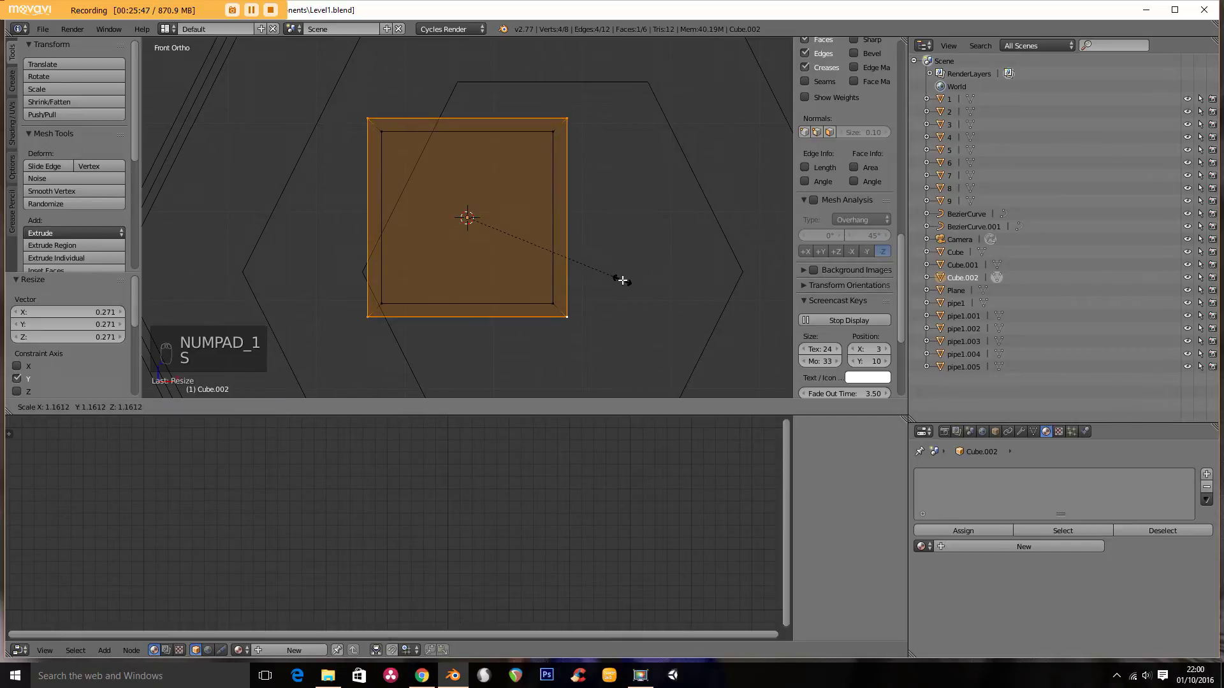
key(a)
key(a)
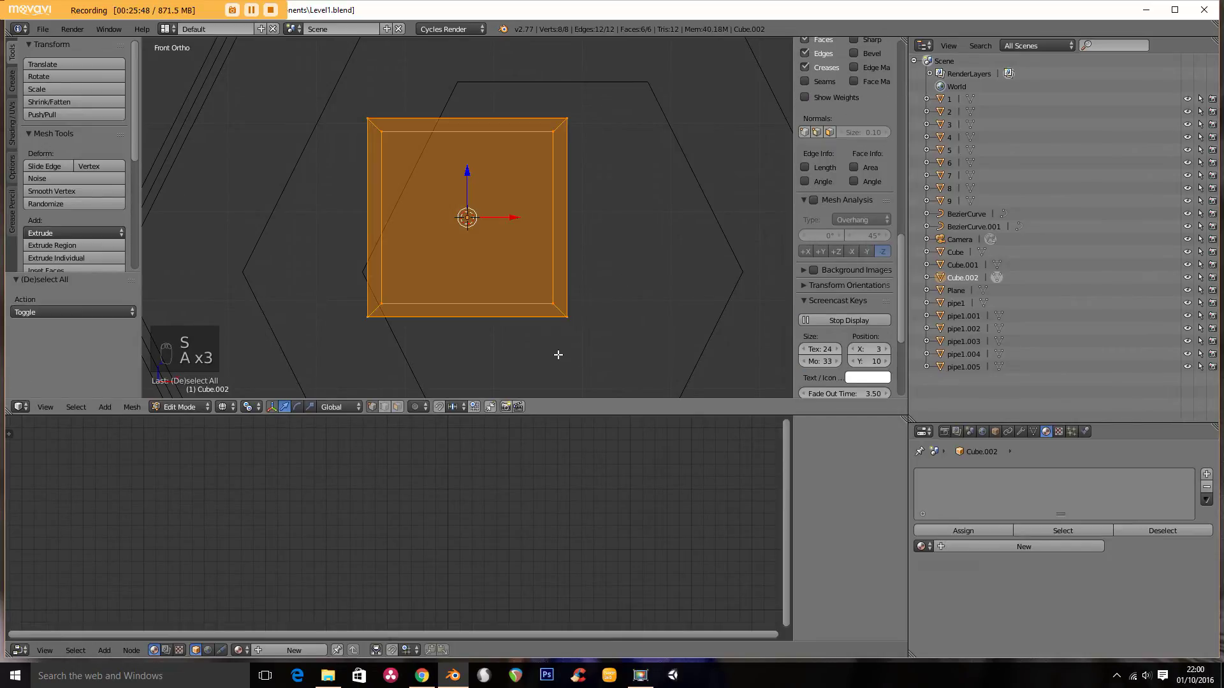
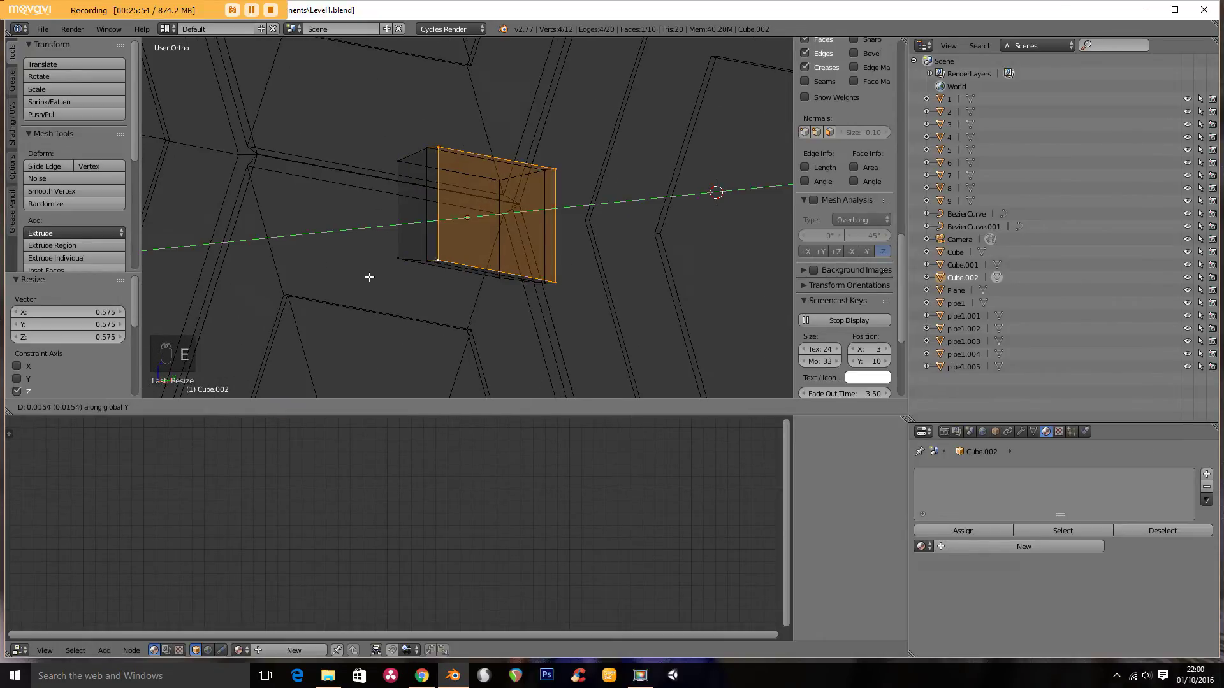
key(Tab)
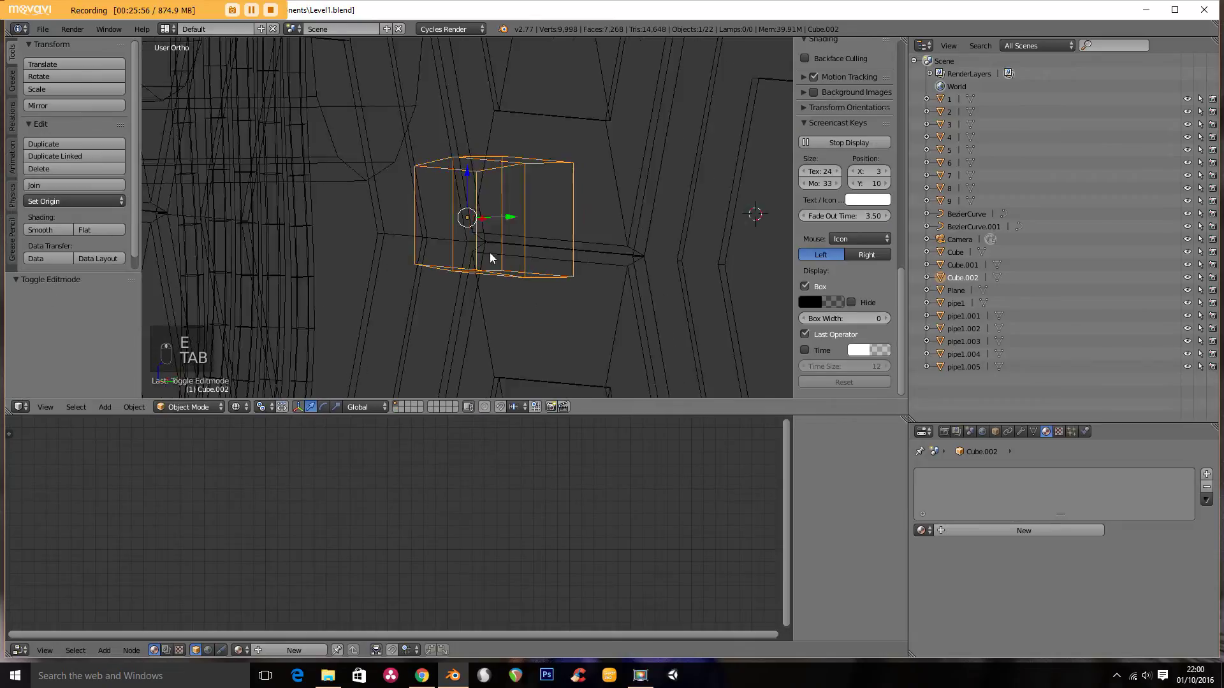
key(z)
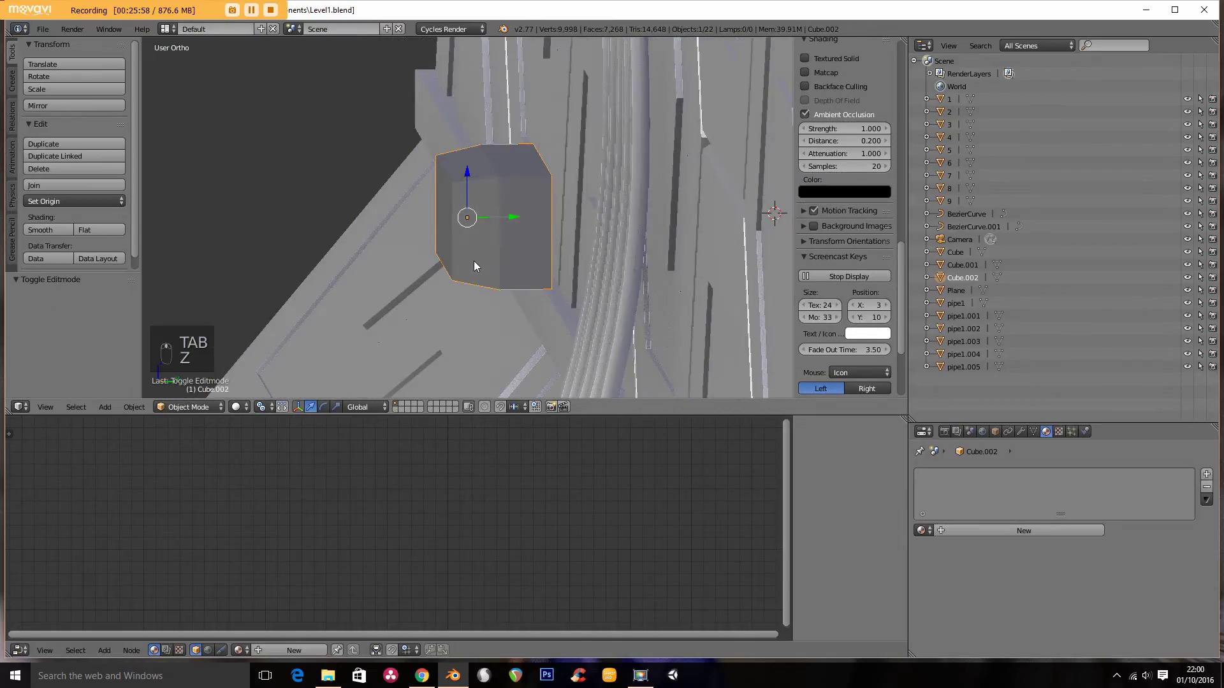
key(Tab)
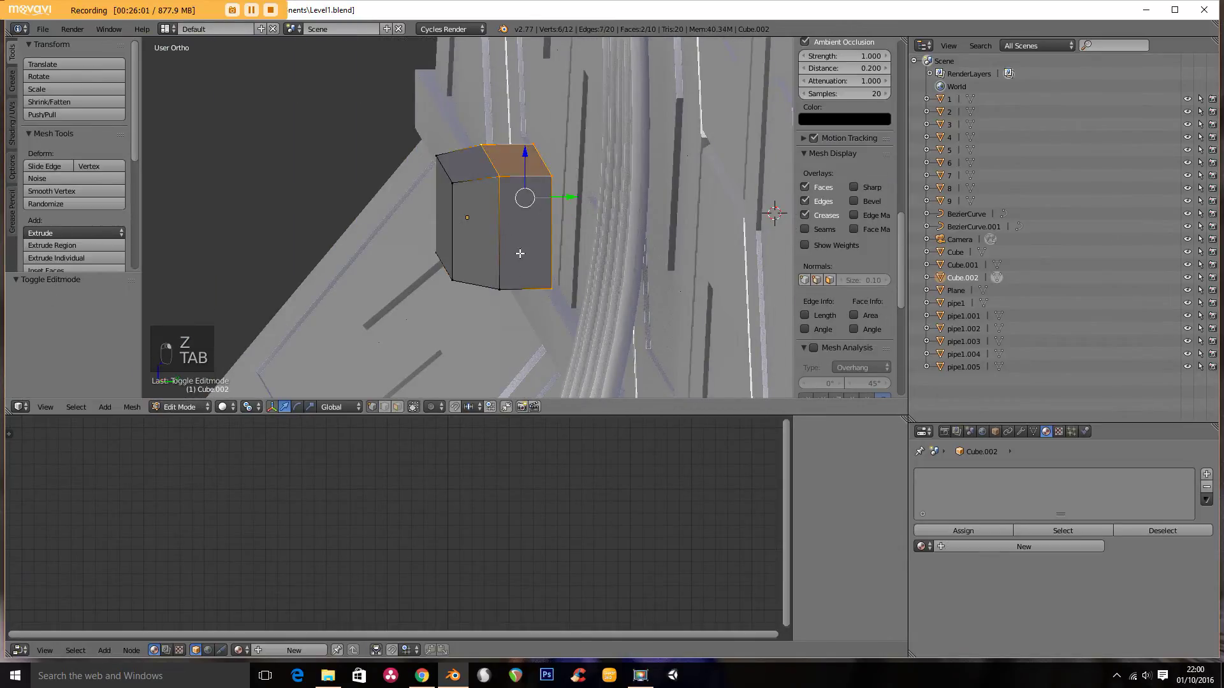
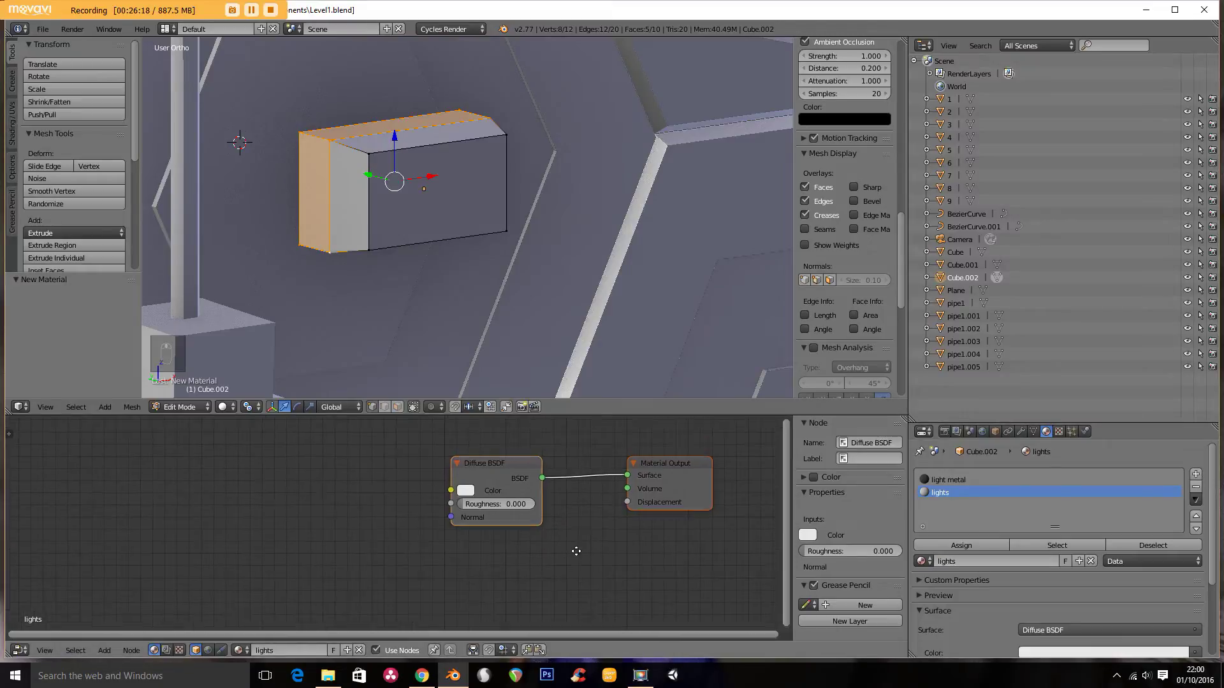
Step: Replace the diffuse node with an Emission shader in new material 'lights', pale blue strength 30, and assign it
drag(455, 439, 453, 462)
key(Delete)
drag(442, 487, 425, 528)
key(shift+a)
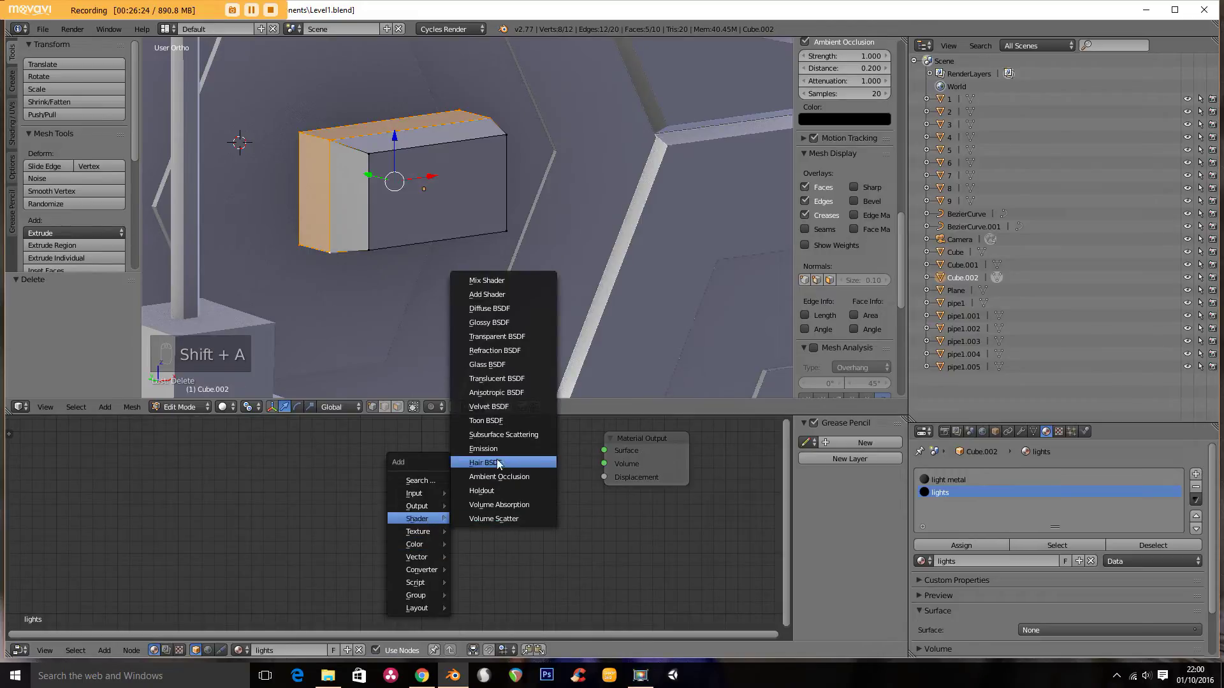
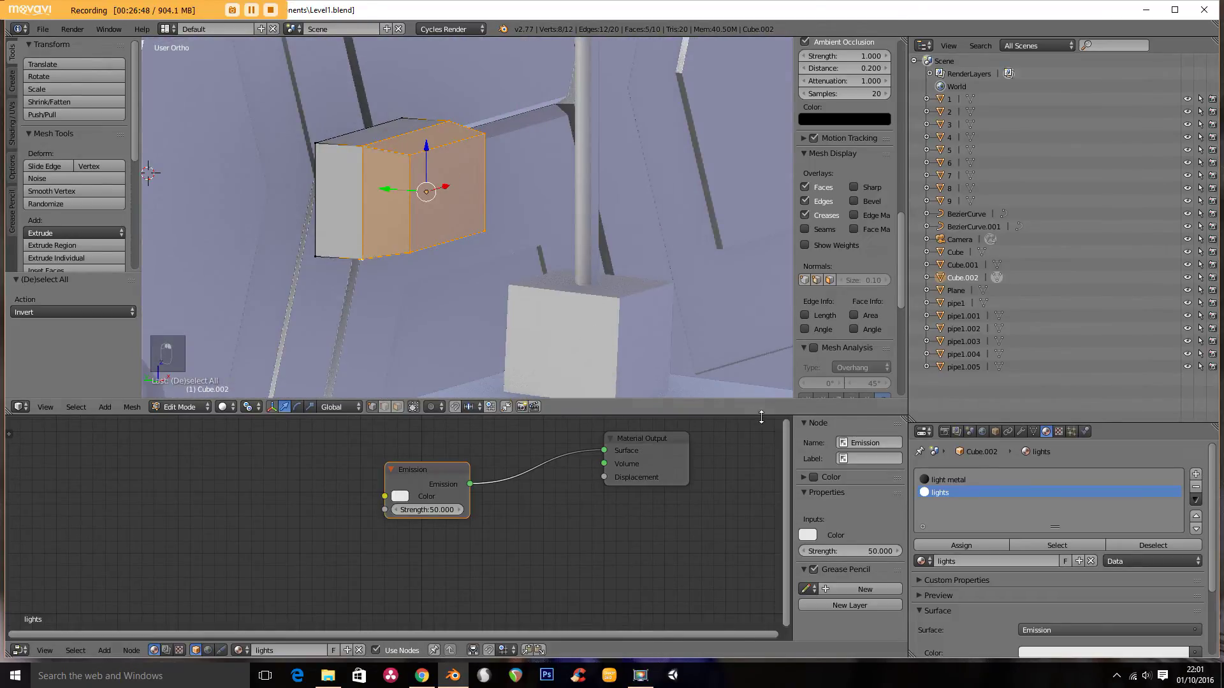
click(940, 546)
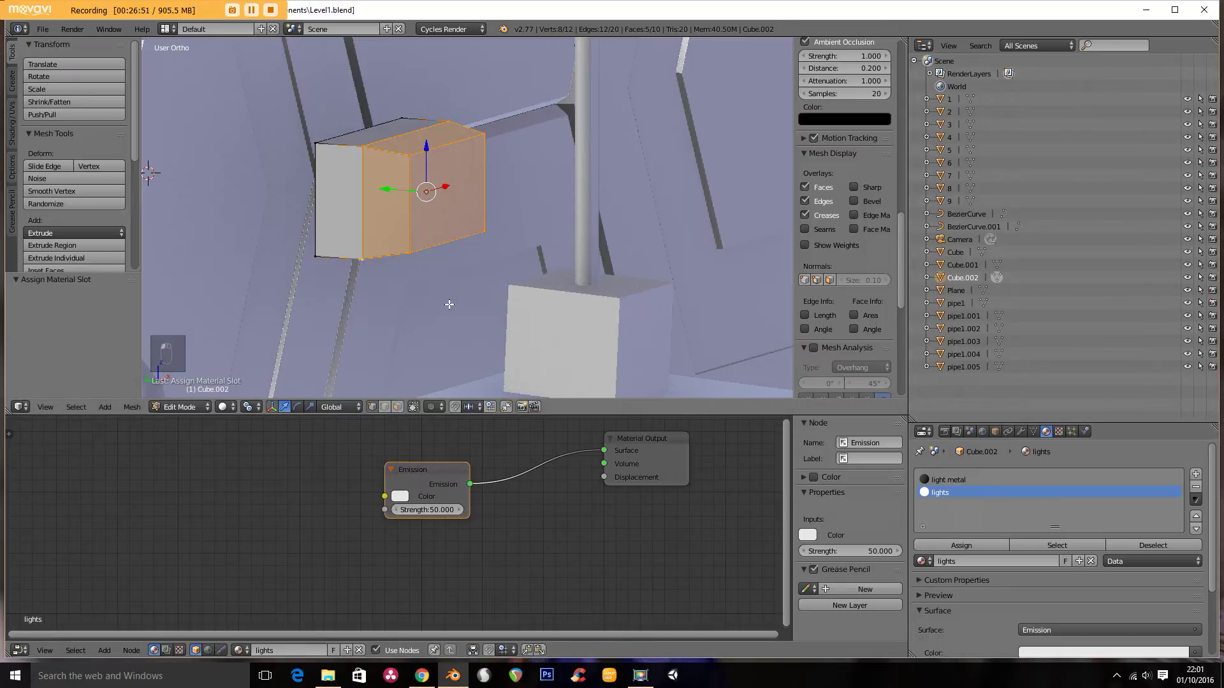
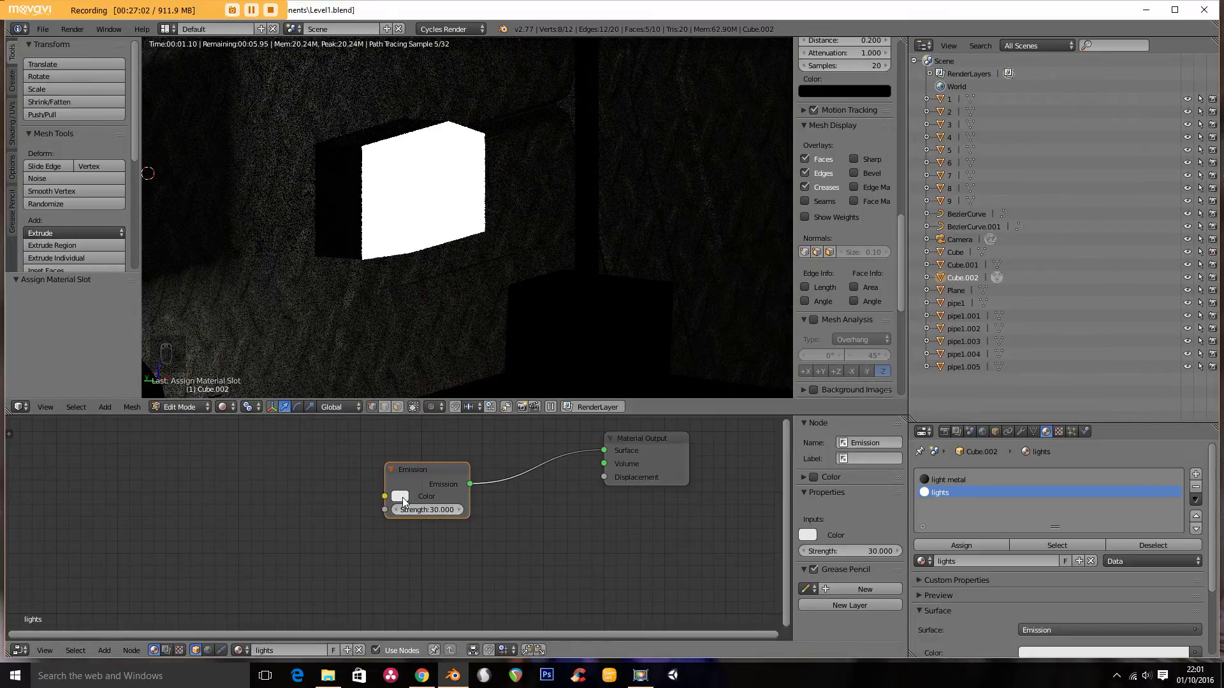
Step: Leave mesh editing and preview the glowing light box through the camera
middle_click(409, 505)
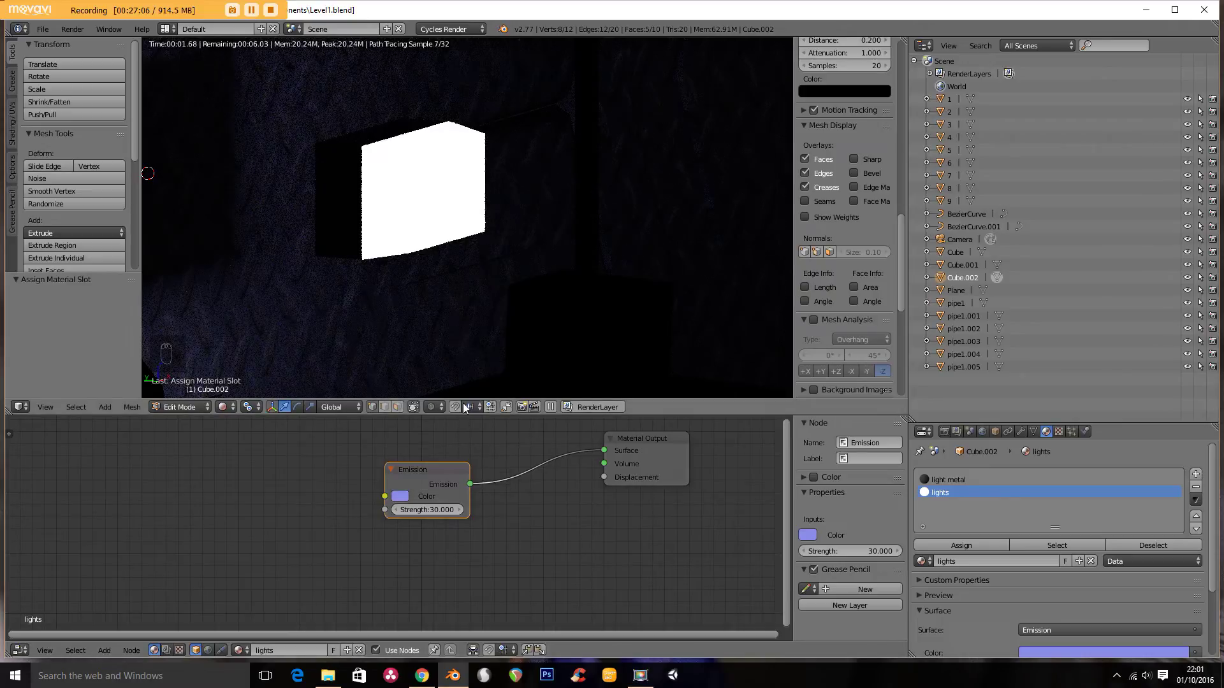
key(Tab)
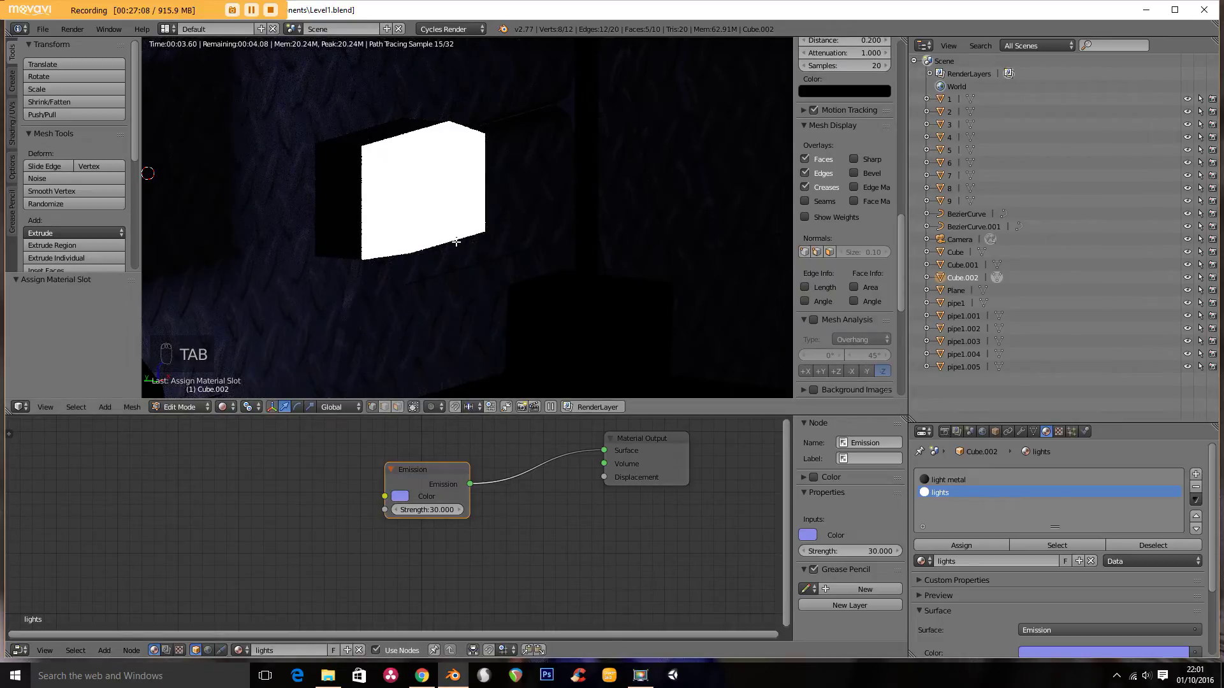
key(Tab)
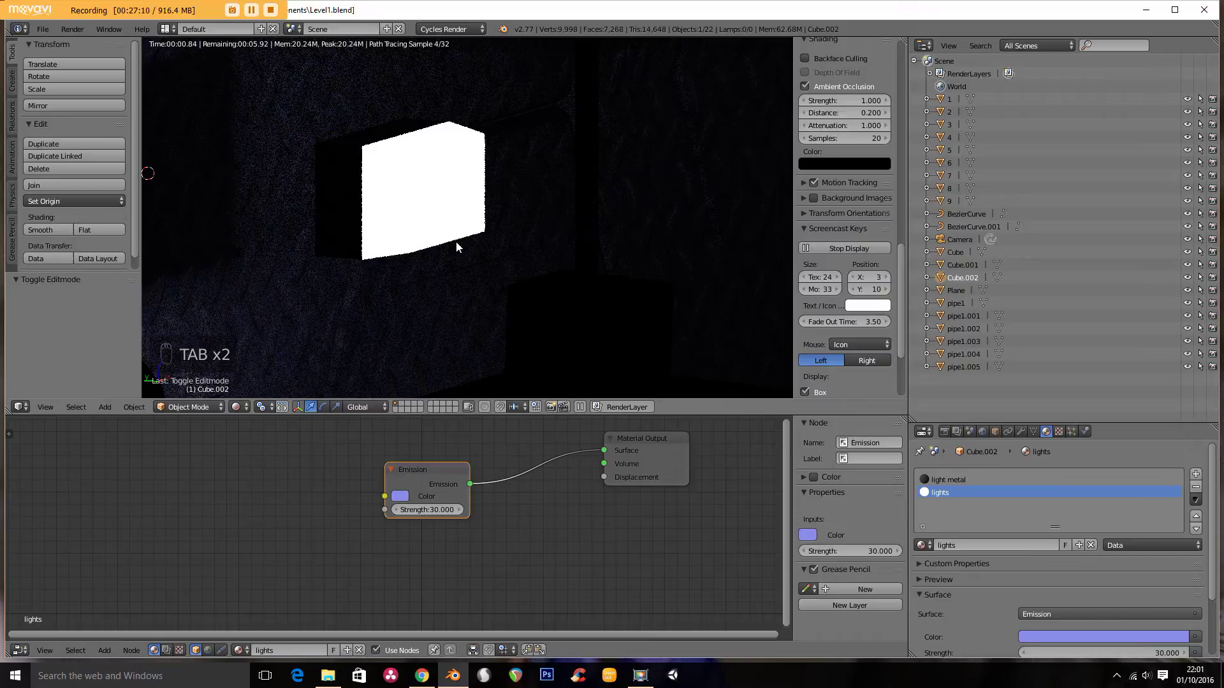
key(KP_0)
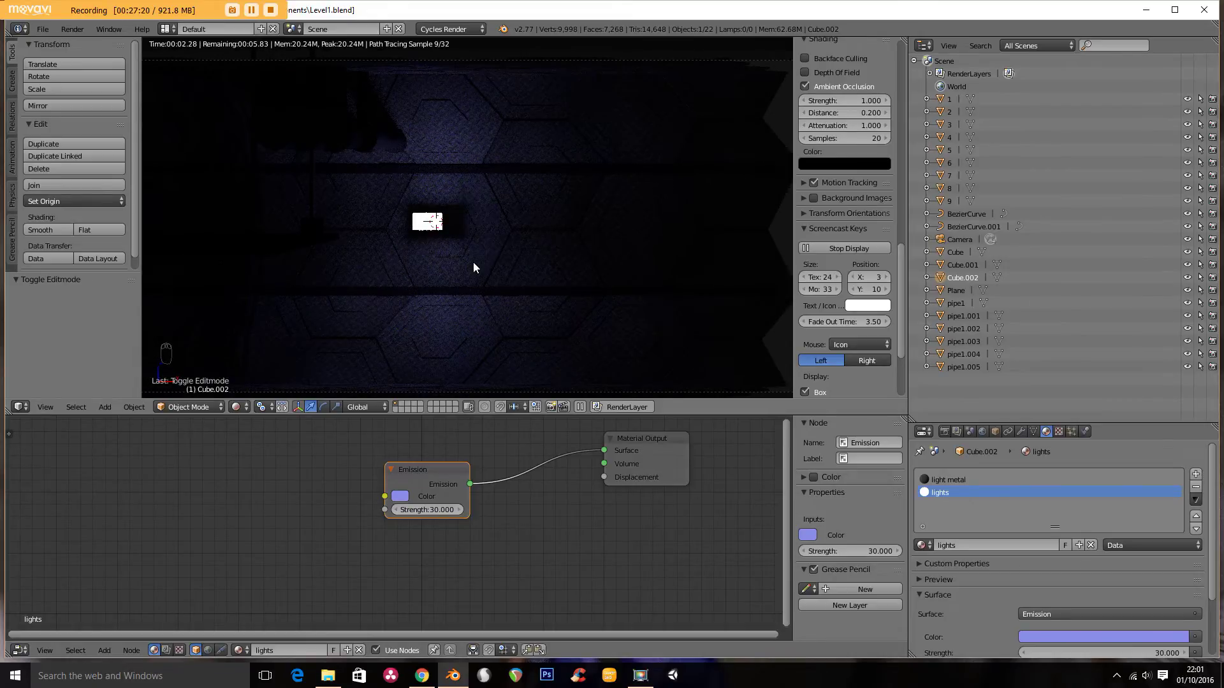
Step: Scale the light box to 0.7 and settle it against the corridor wall
key(z)
key(KP_Decimal)
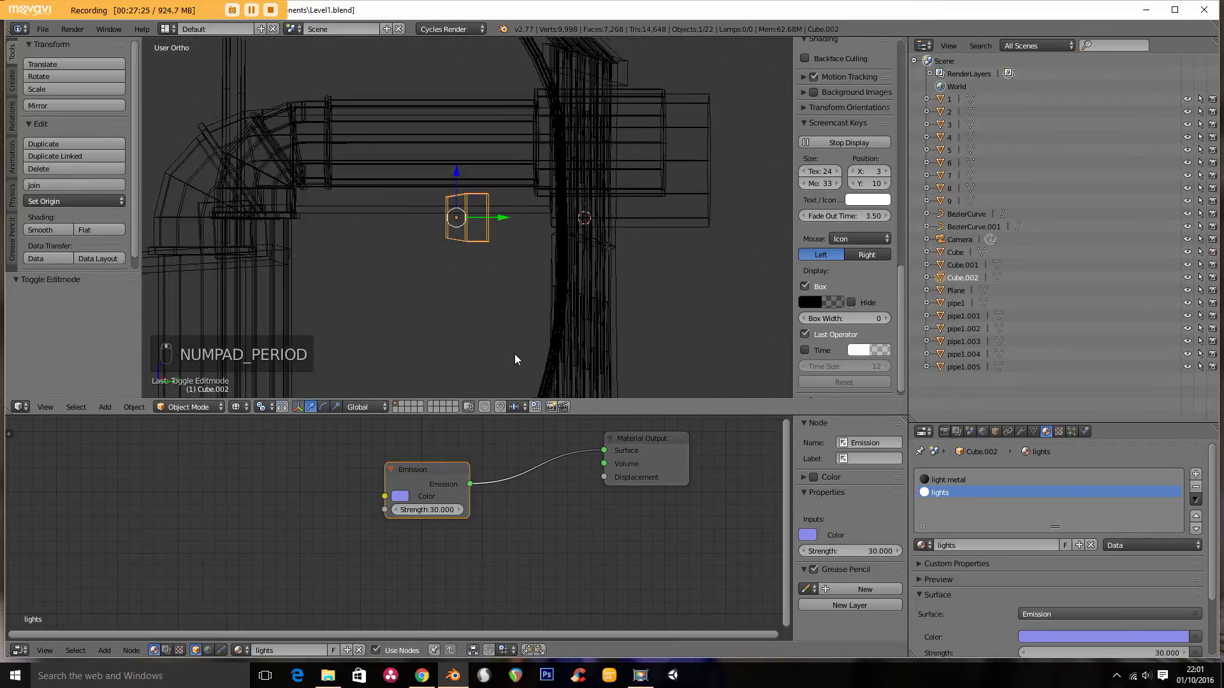
key(z)
key(s)
key(KP_3)
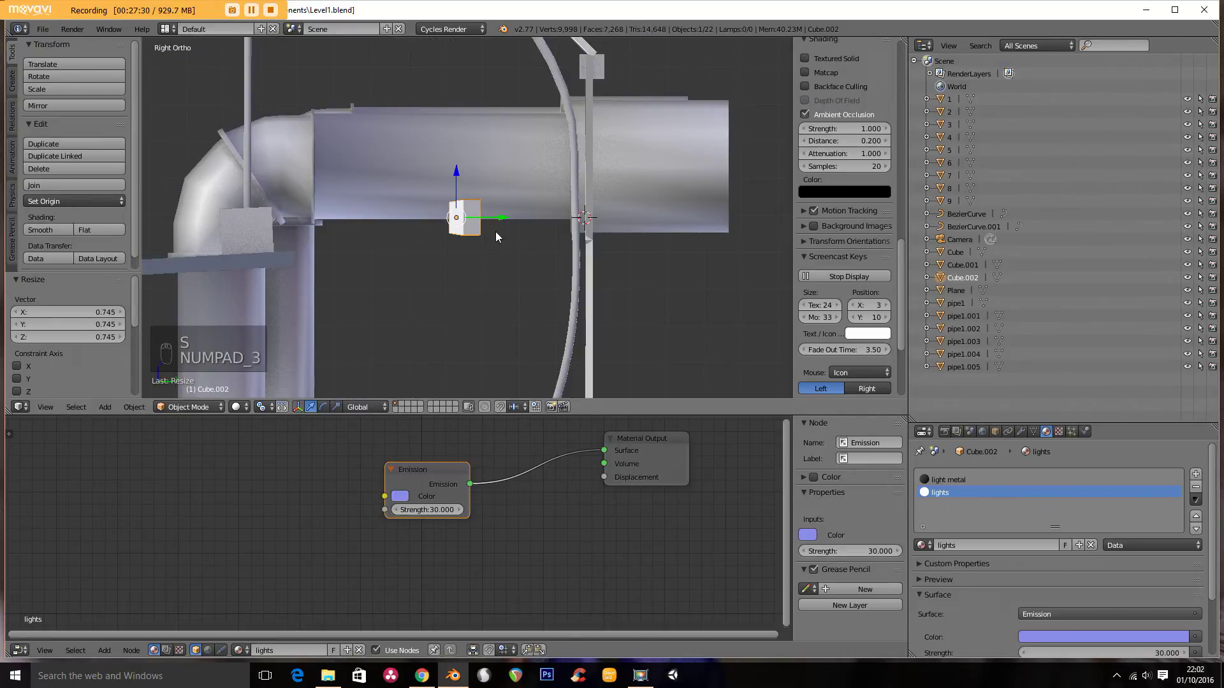
key(g)
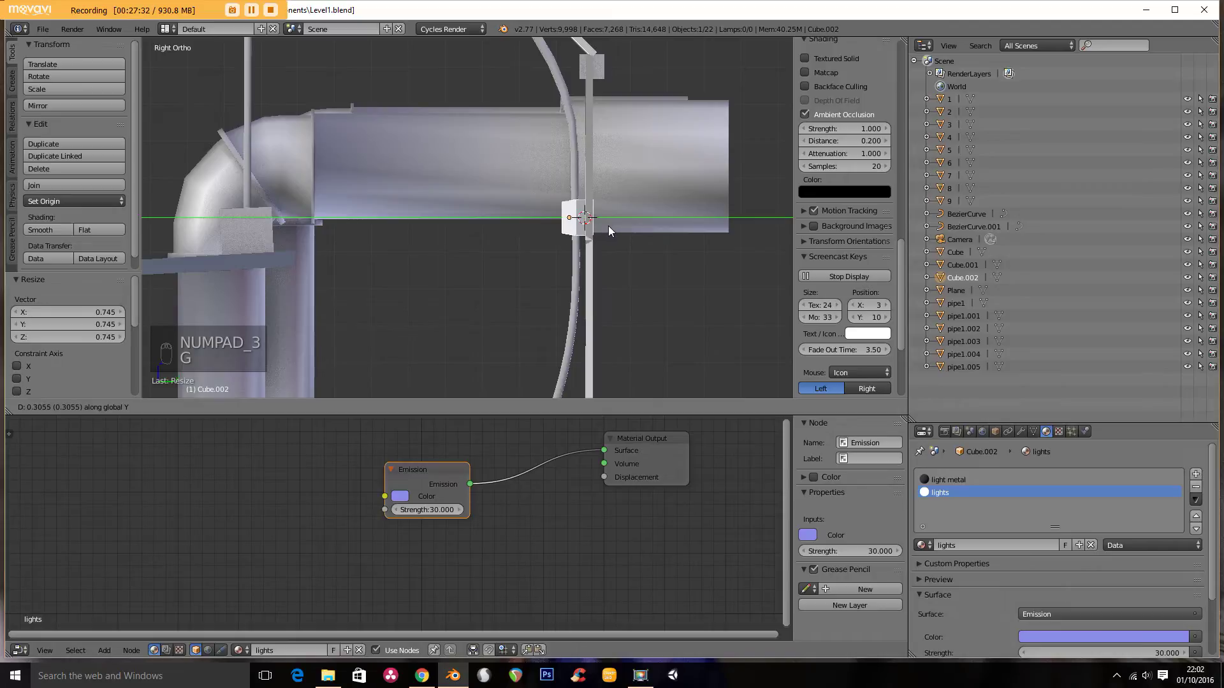
middle_click(619, 243)
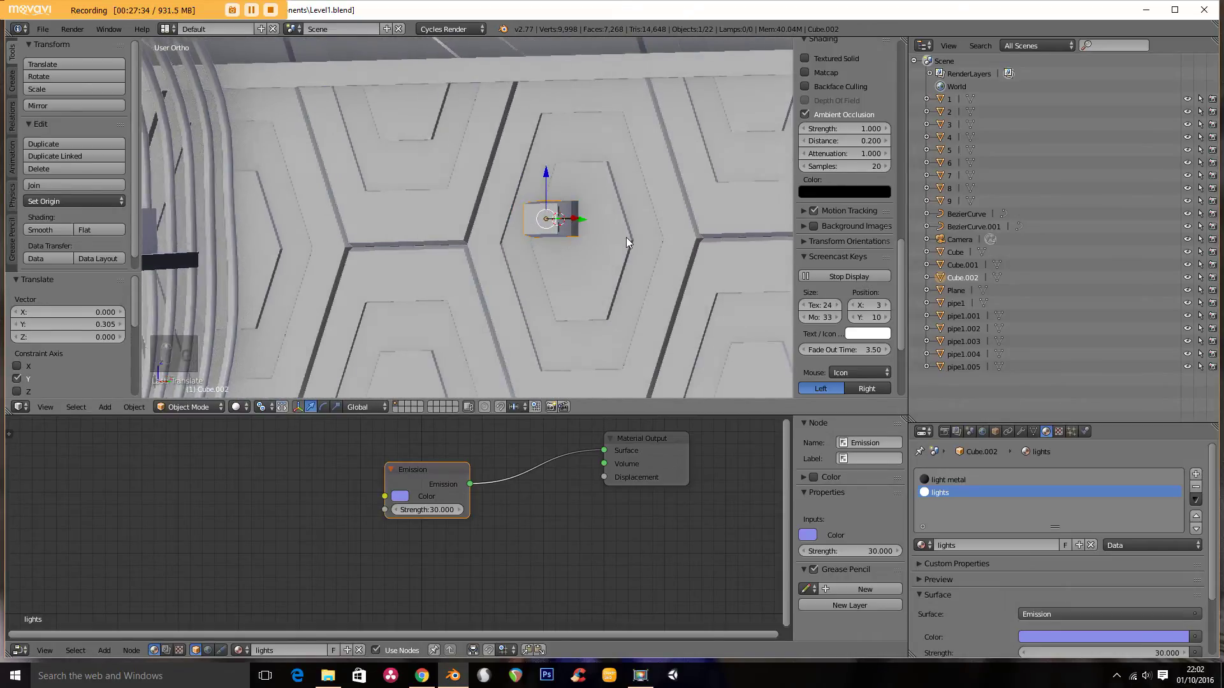
key(g)
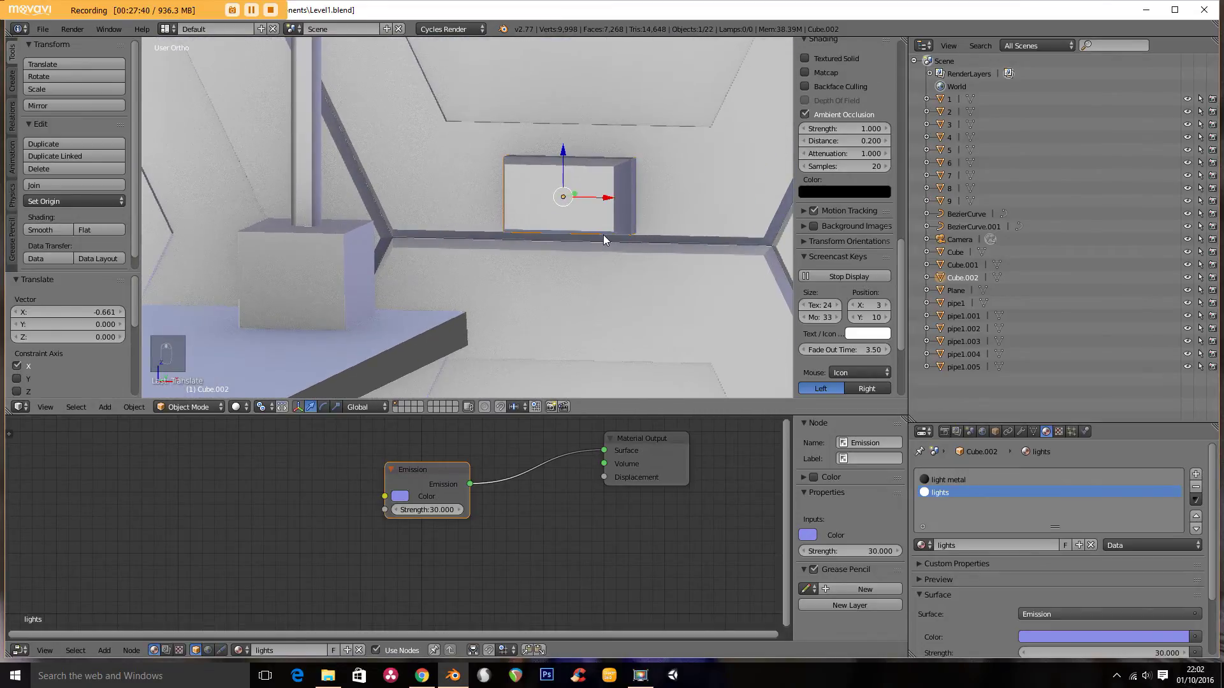
key(g)
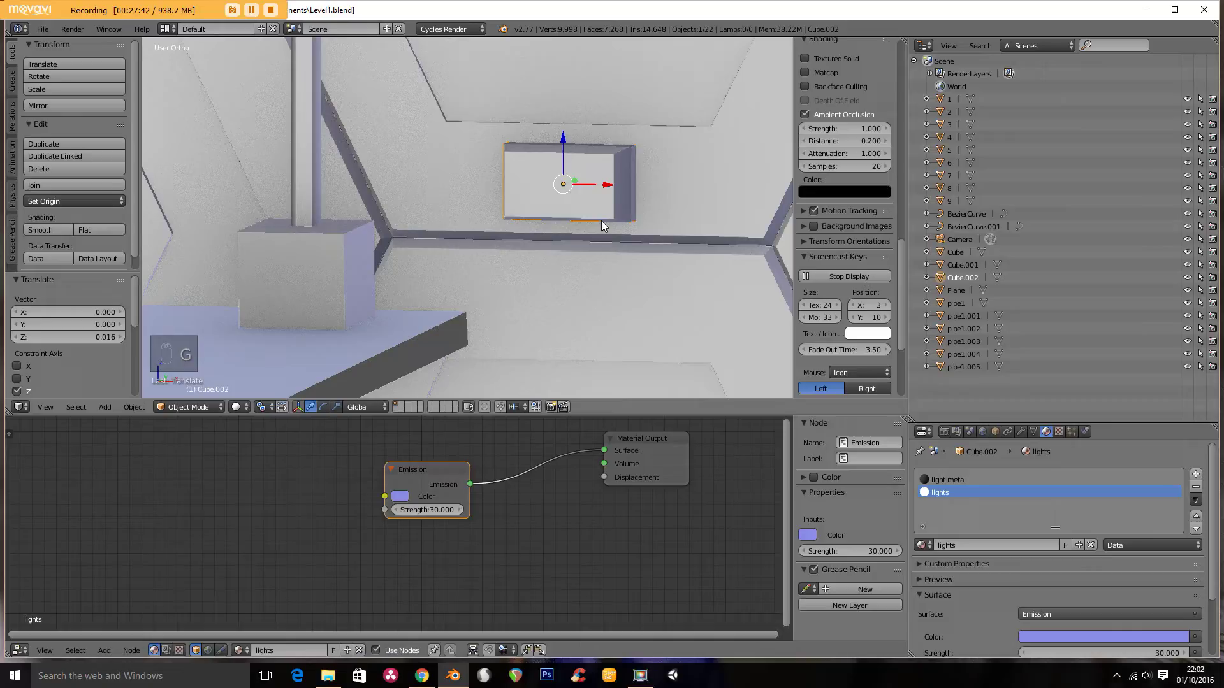
Step: Duplicate the light box below the first and join both into one 'lights' object
key(shift+d)
key(g)
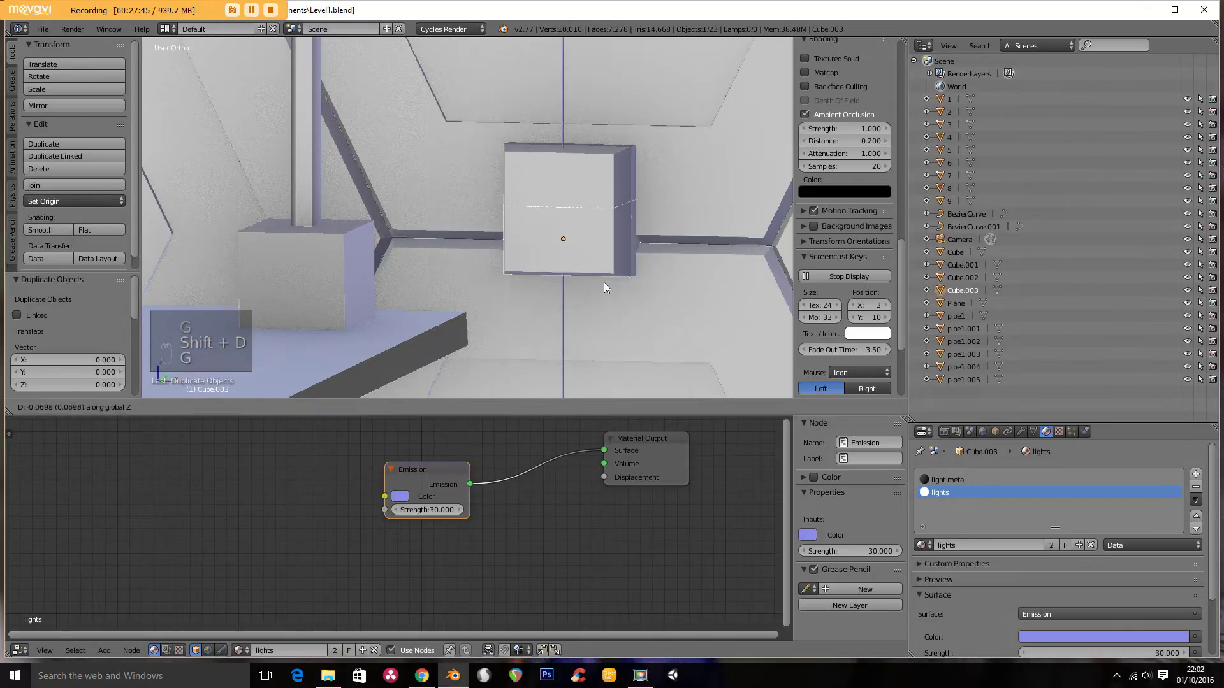
middle_click(581, 234)
key(ctrl+j)
click(972, 286)
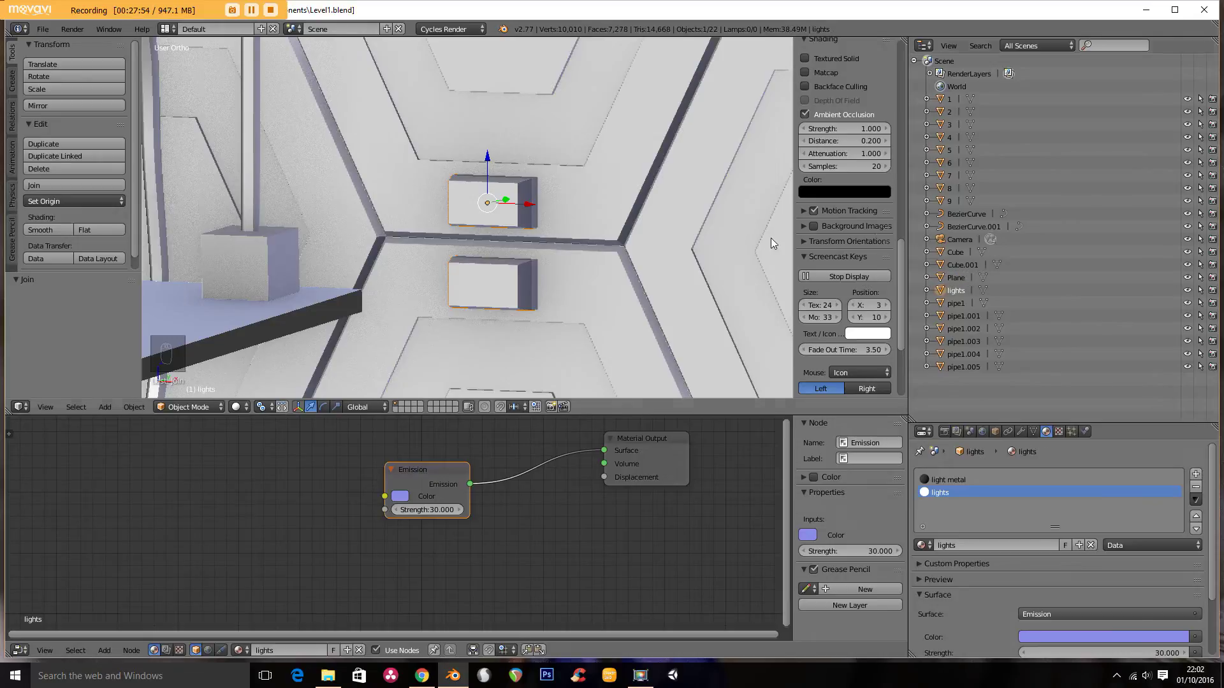
Step: Select all light box geometry and duplicate the pair twice along the wall on X
drag(517, 239, 449, 283)
key(Tab)
key(a)
key(a)
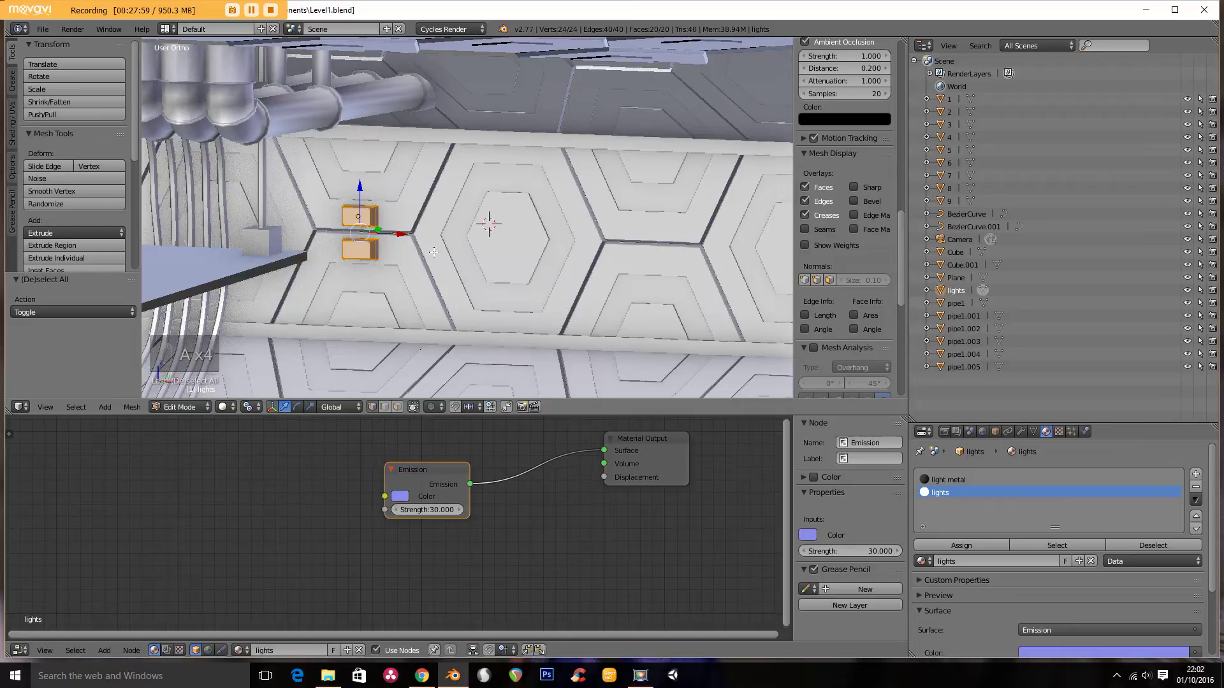
key(shift+d)
key(g)
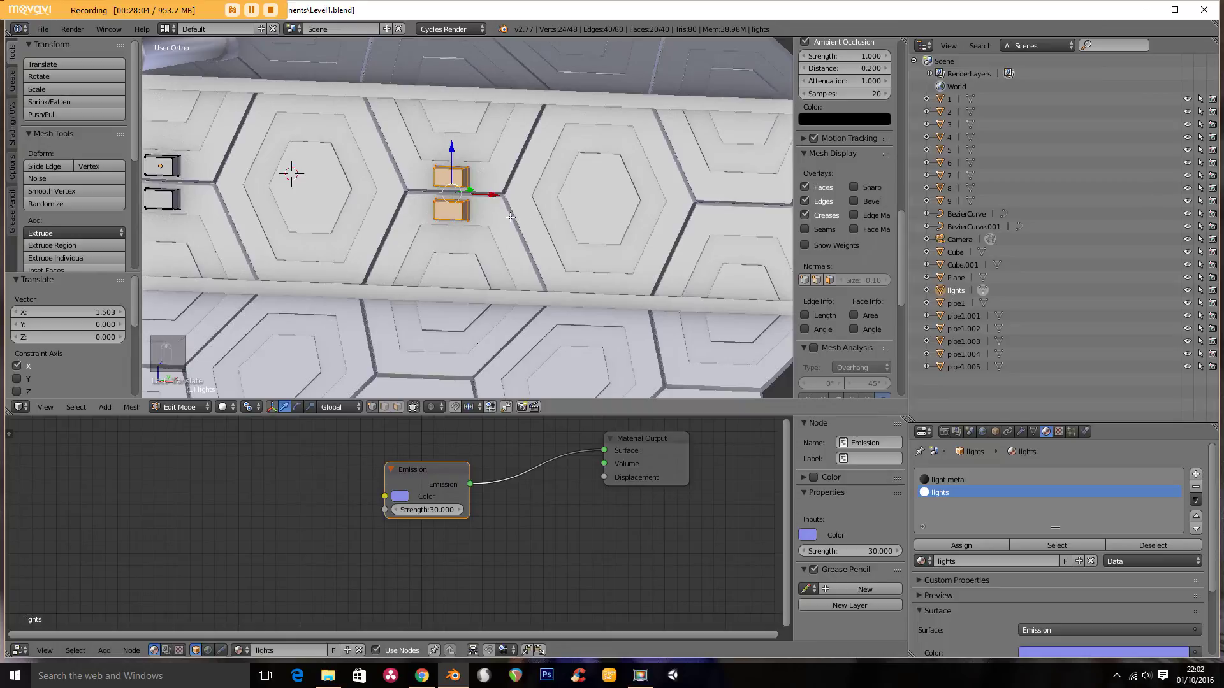
key(shift+d)
key(g)
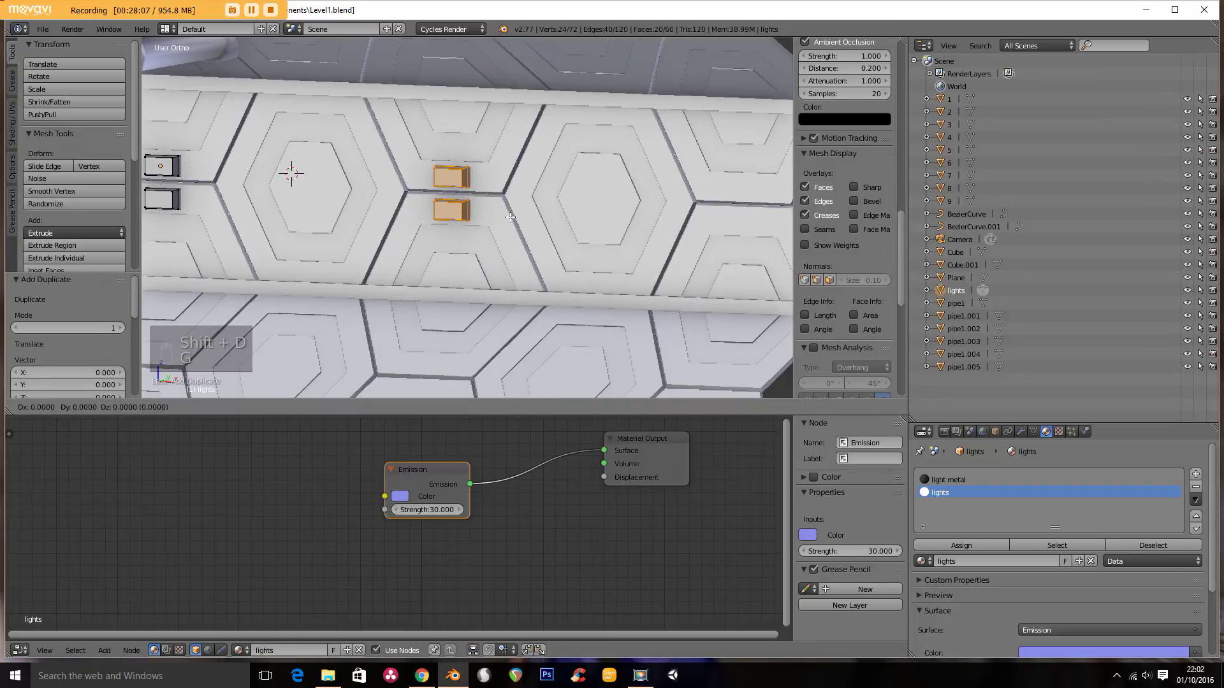
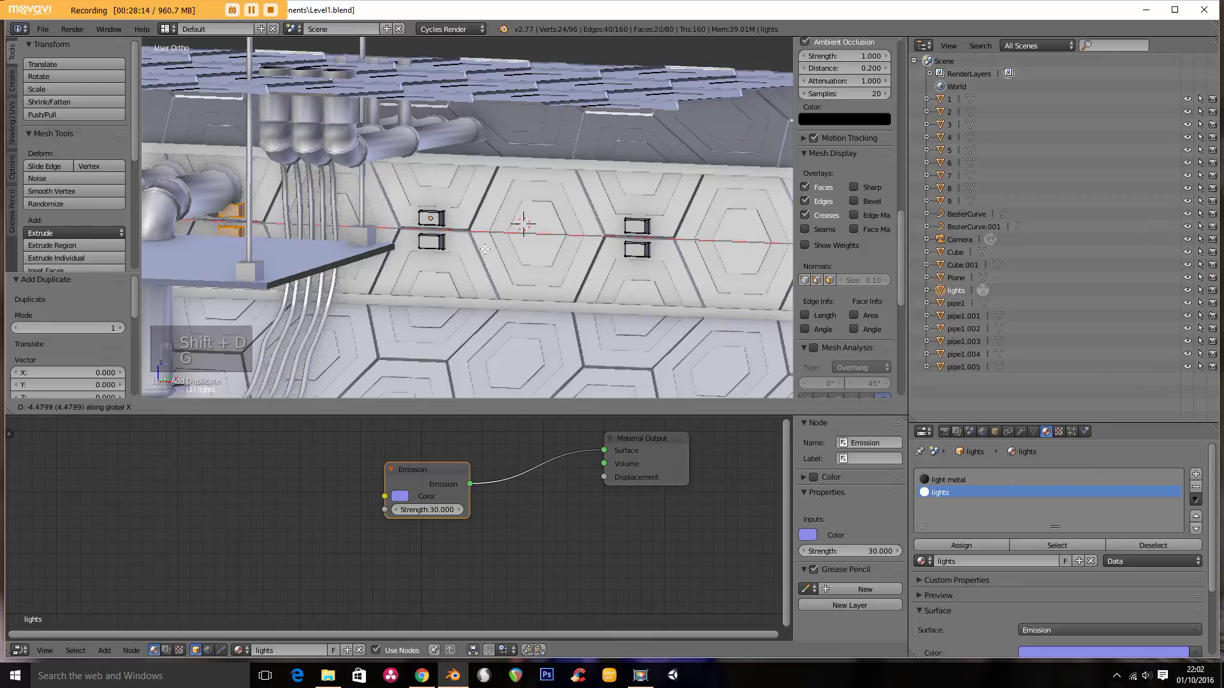
key(KP_Decimal)
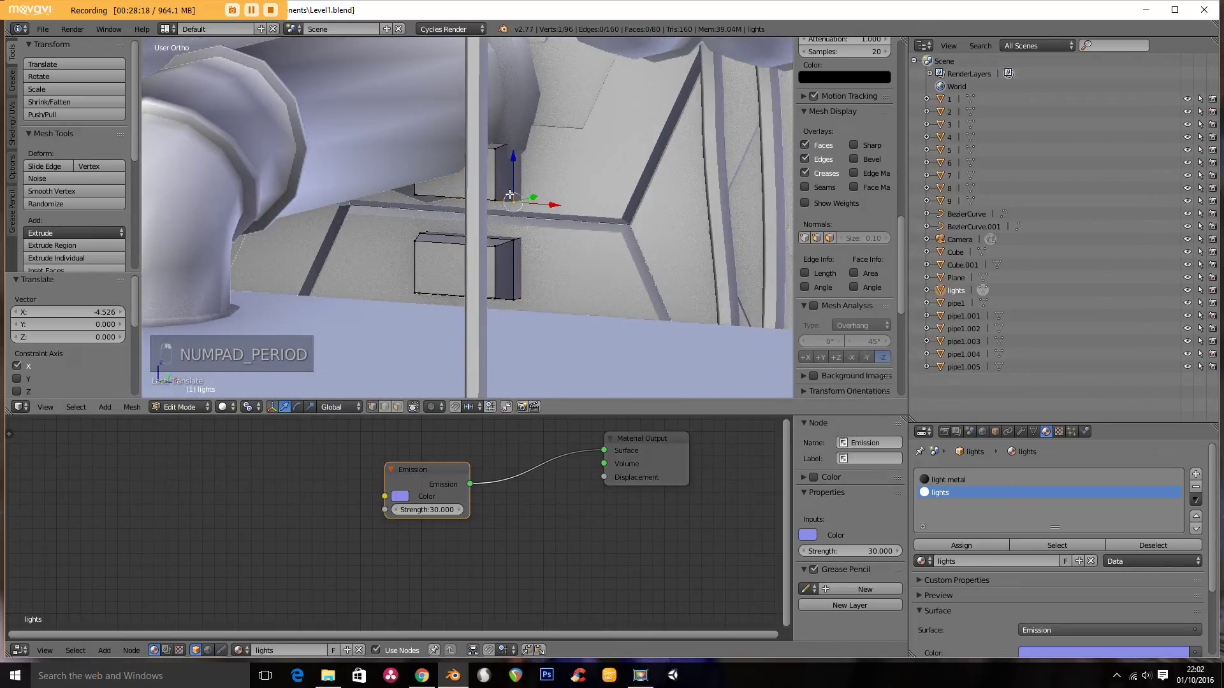
Step: Delete extra boxes, duplicate another linked pair along the wall, and view through the camera
key(l)
key(x)
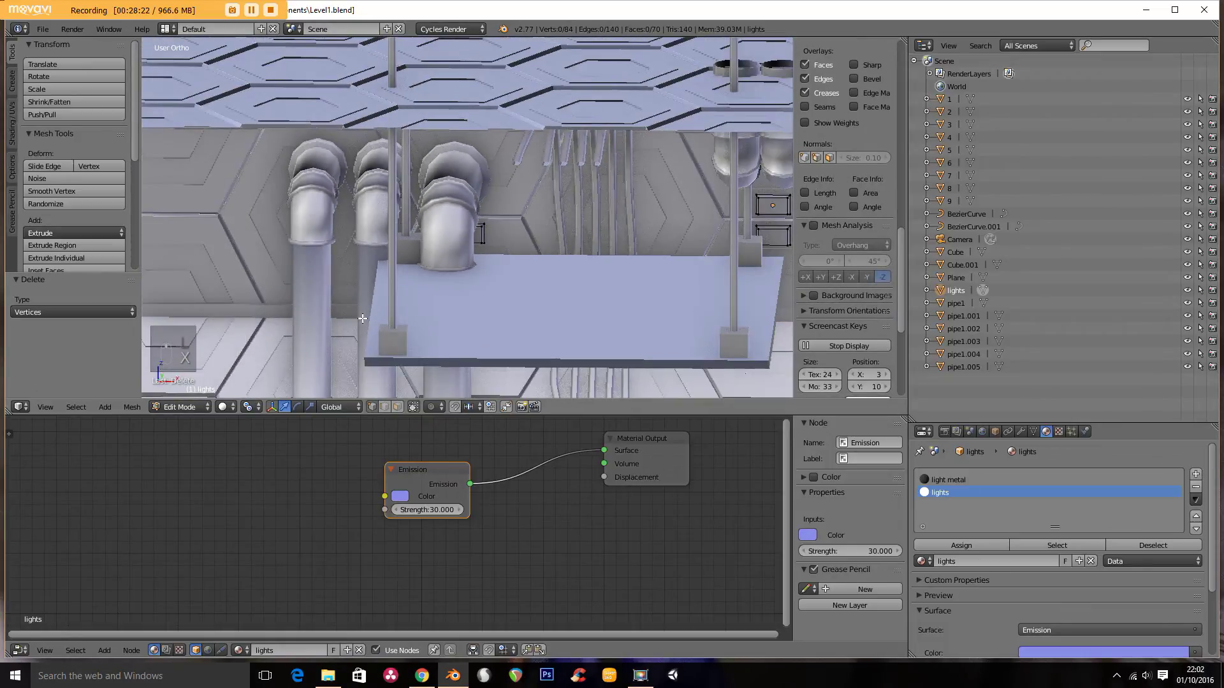
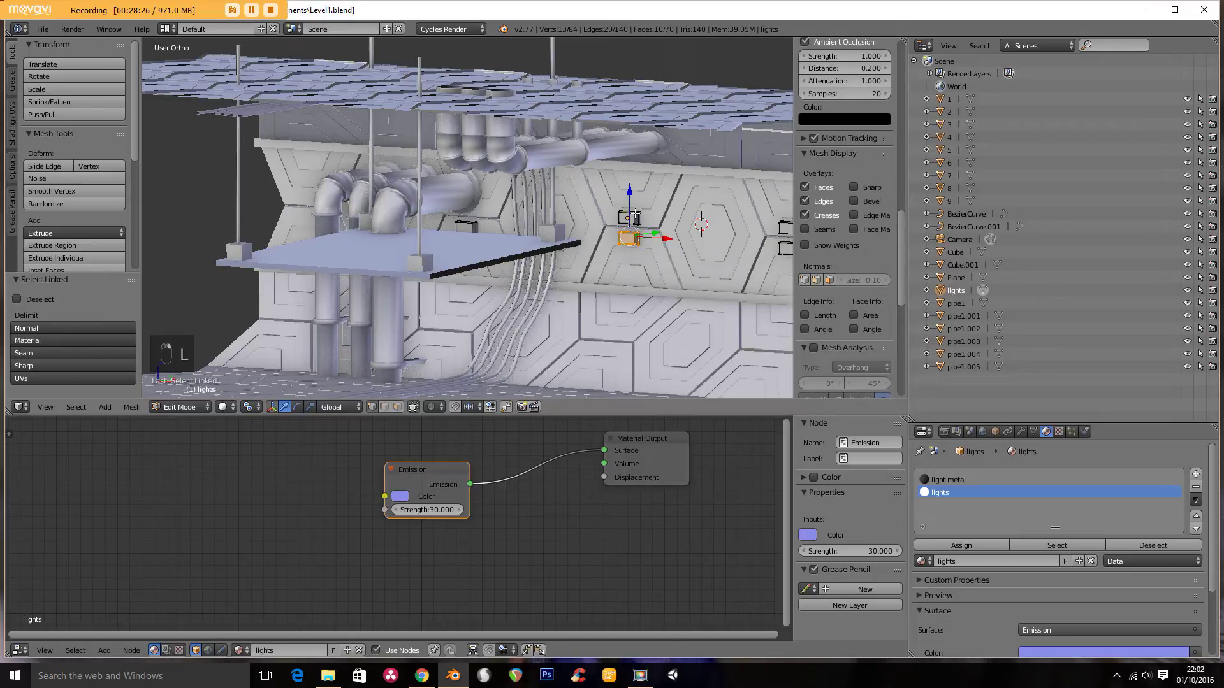
key(l)
key(shift+d)
key(g)
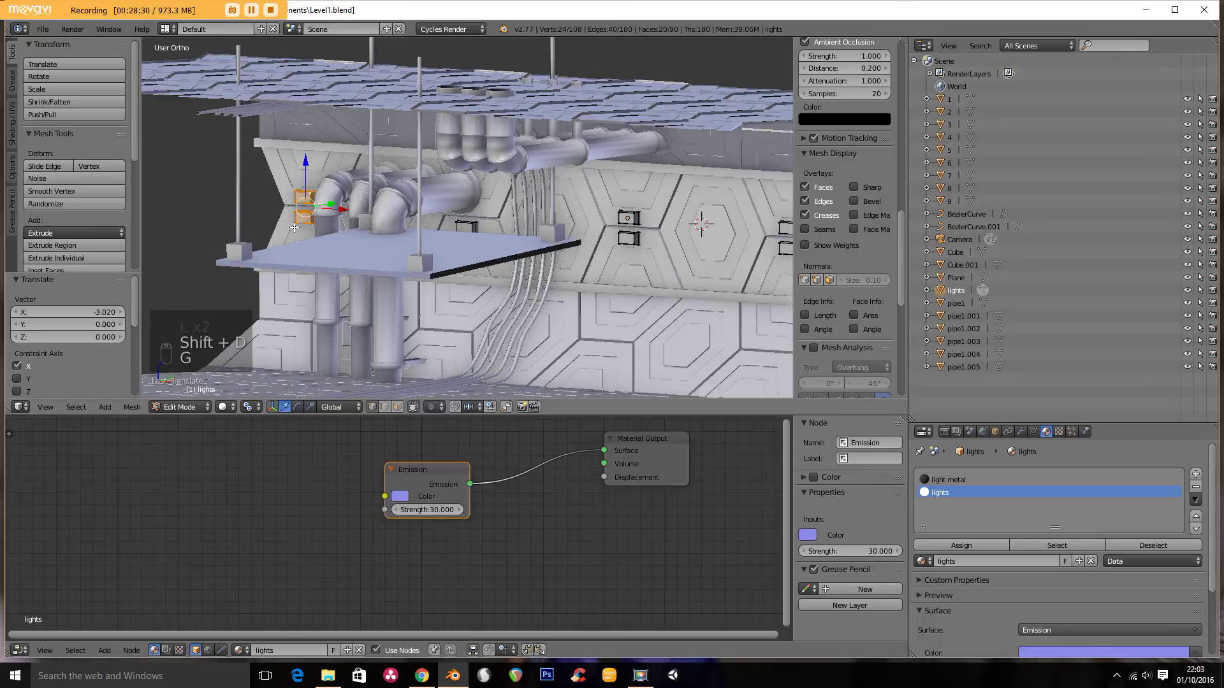
key(KP_Decimal)
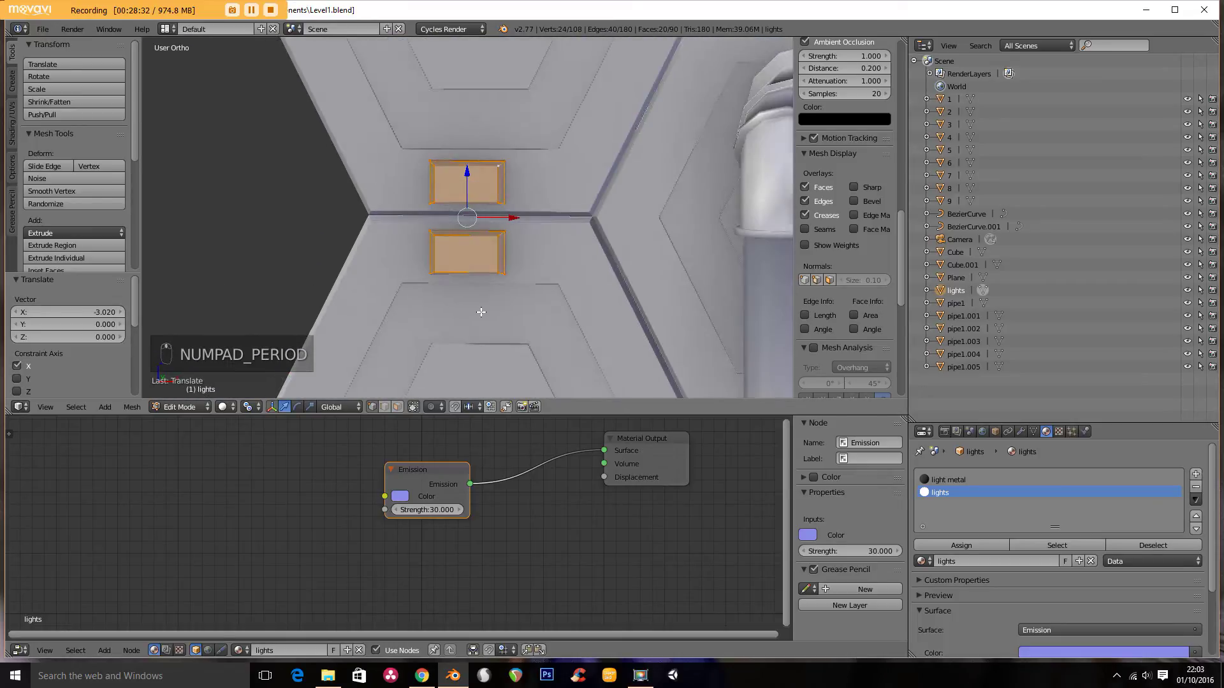
key(g)
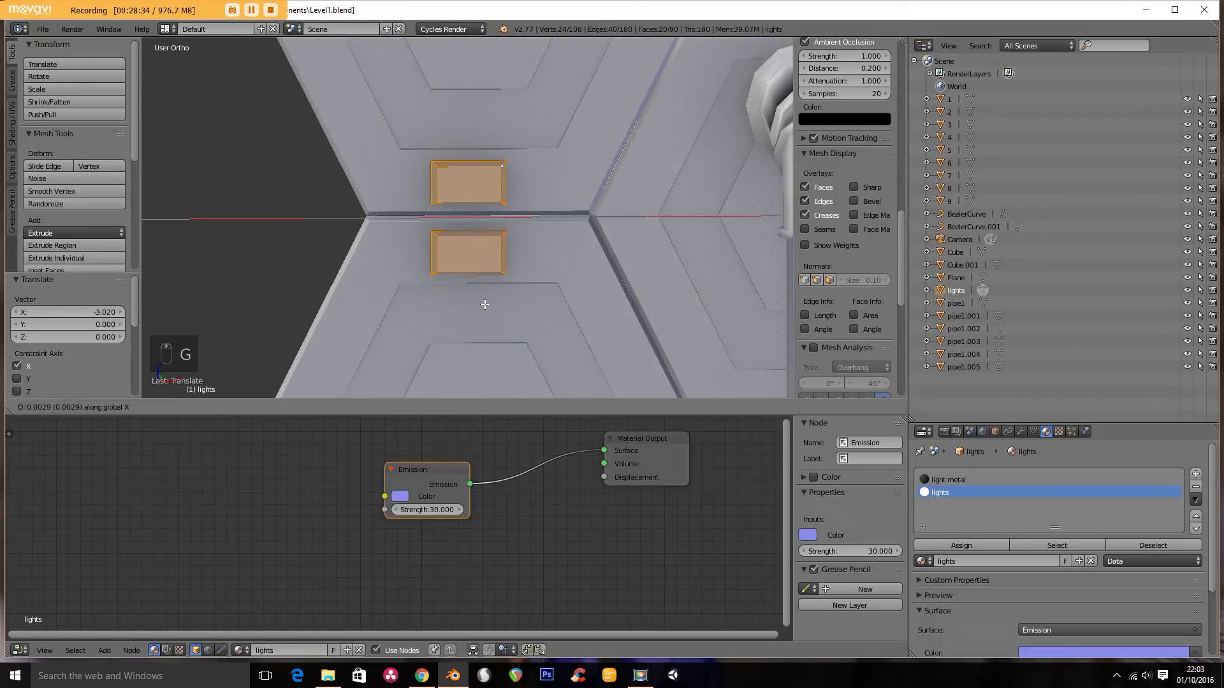
key(Tab)
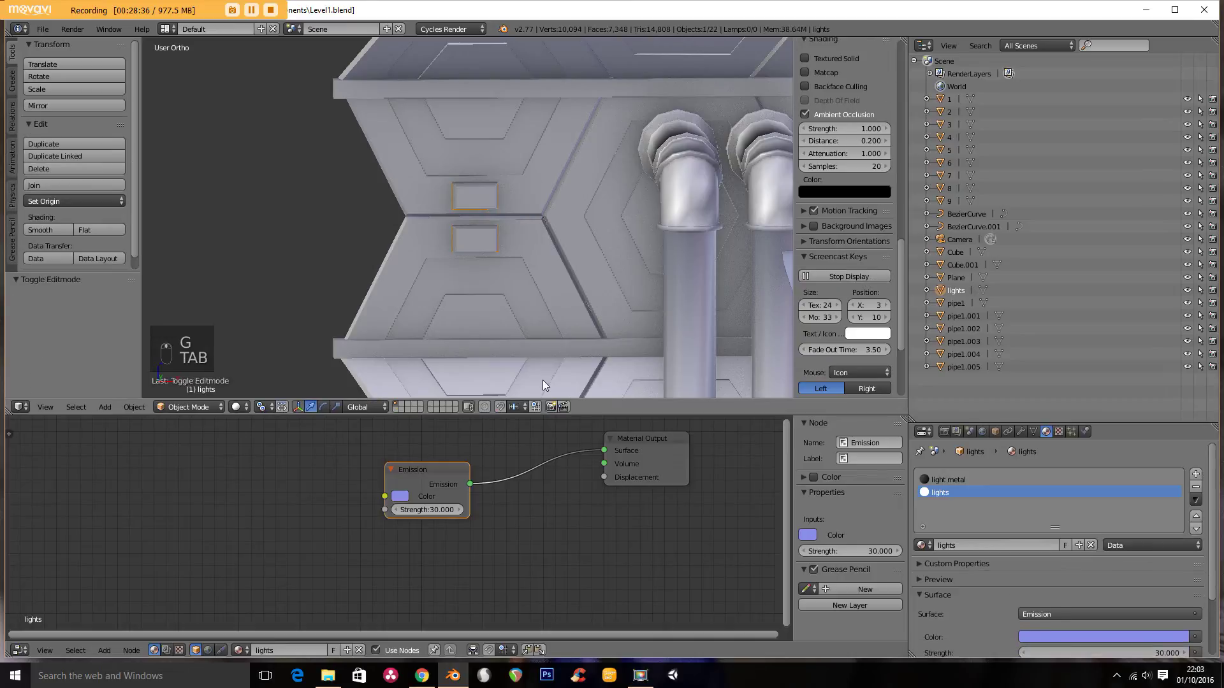
key(KP_0)
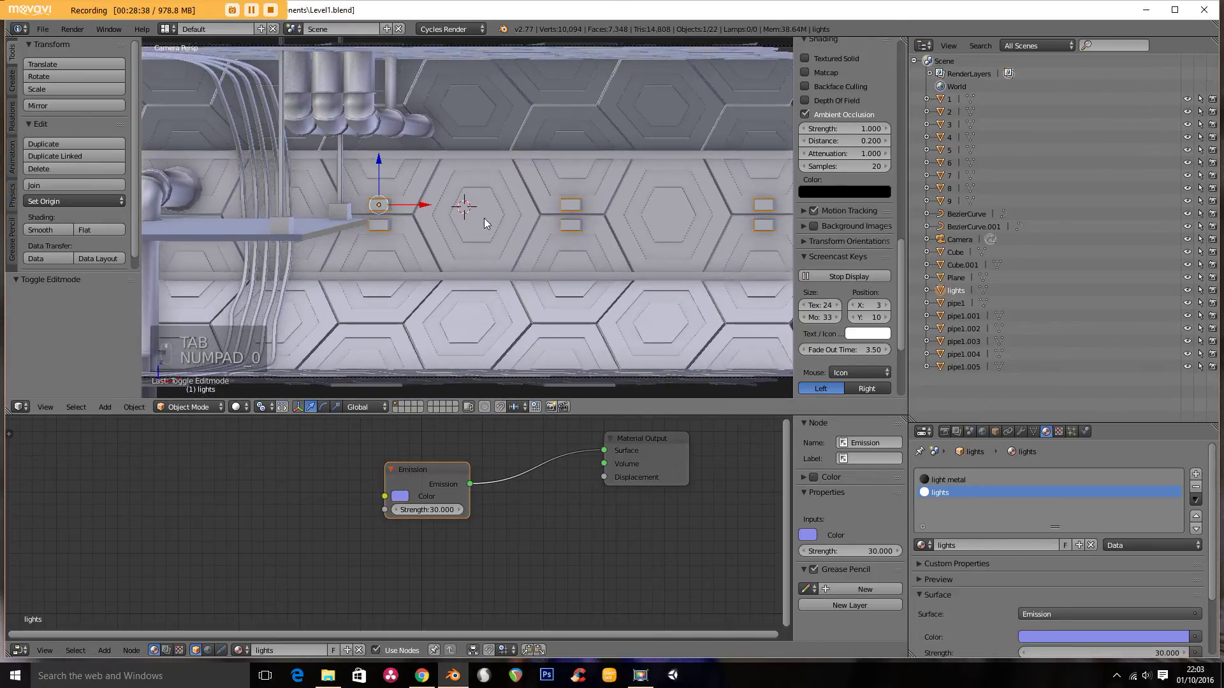
Step: Preview the glowing light box pairs rendered, then switch to a side wireframe view
middle_click(541, 253)
middle_click(544, 257)
drag(495, 257, 270, 421)
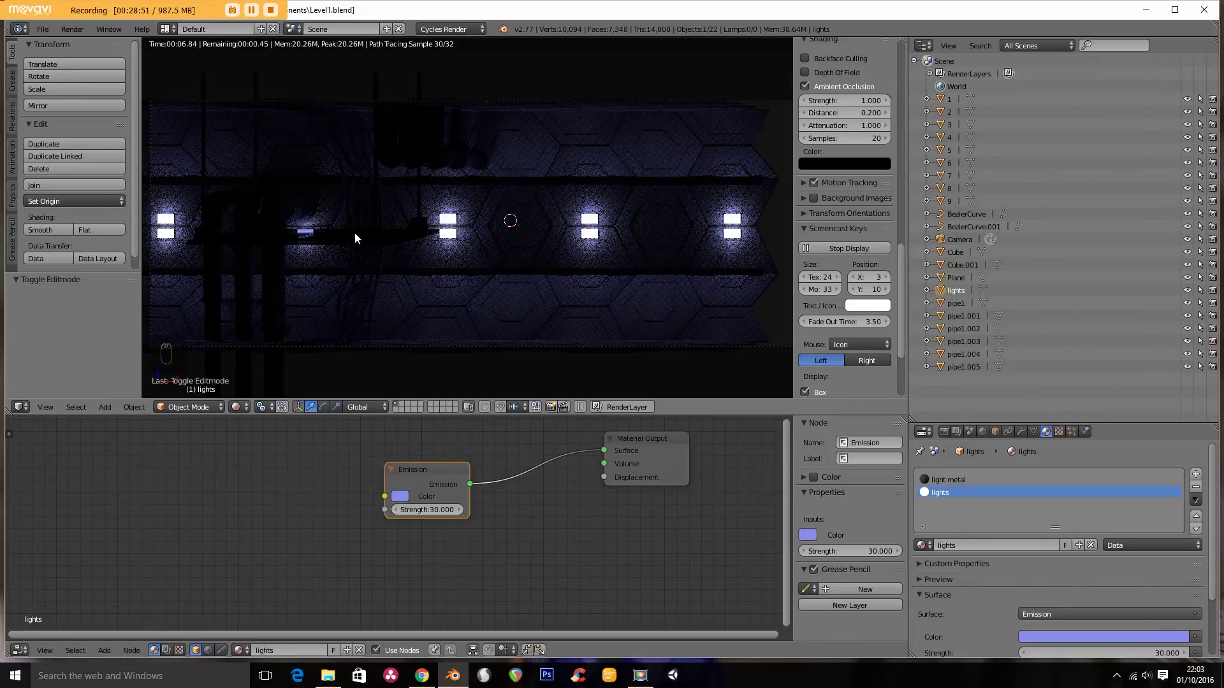
key(KP_3)
key(z)
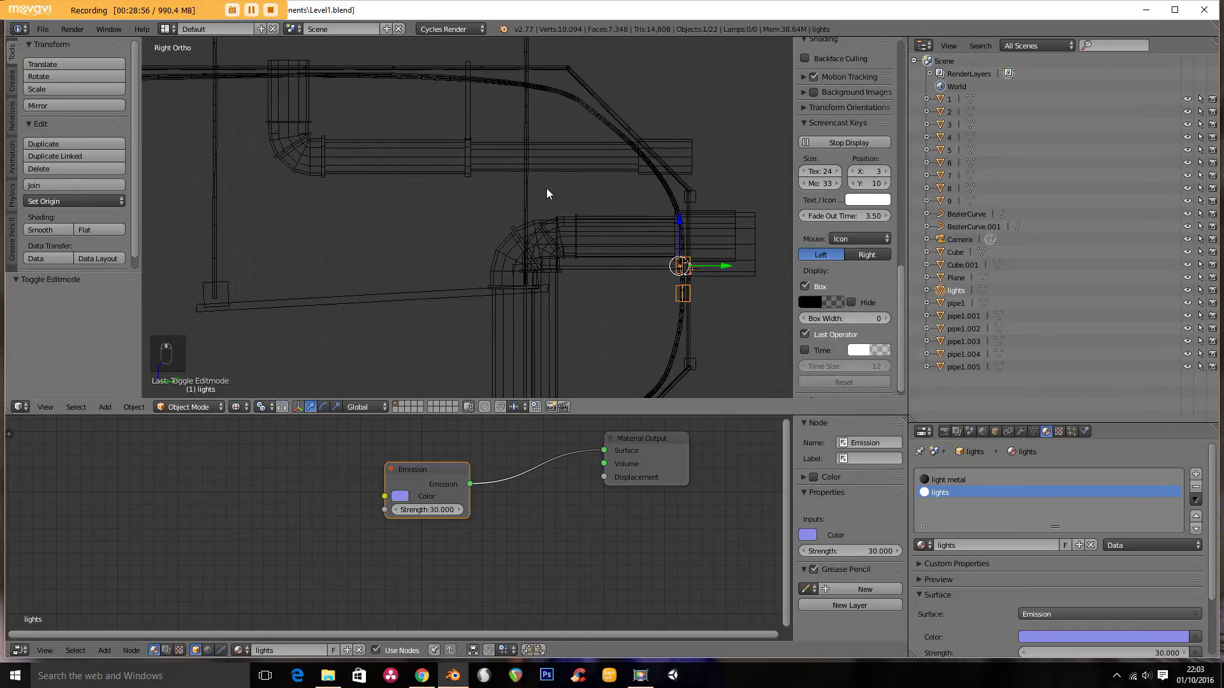
Step: Duplicate the lights object, rotate it 90 and place it high on the opposite wall
key(shift+d)
key(g)
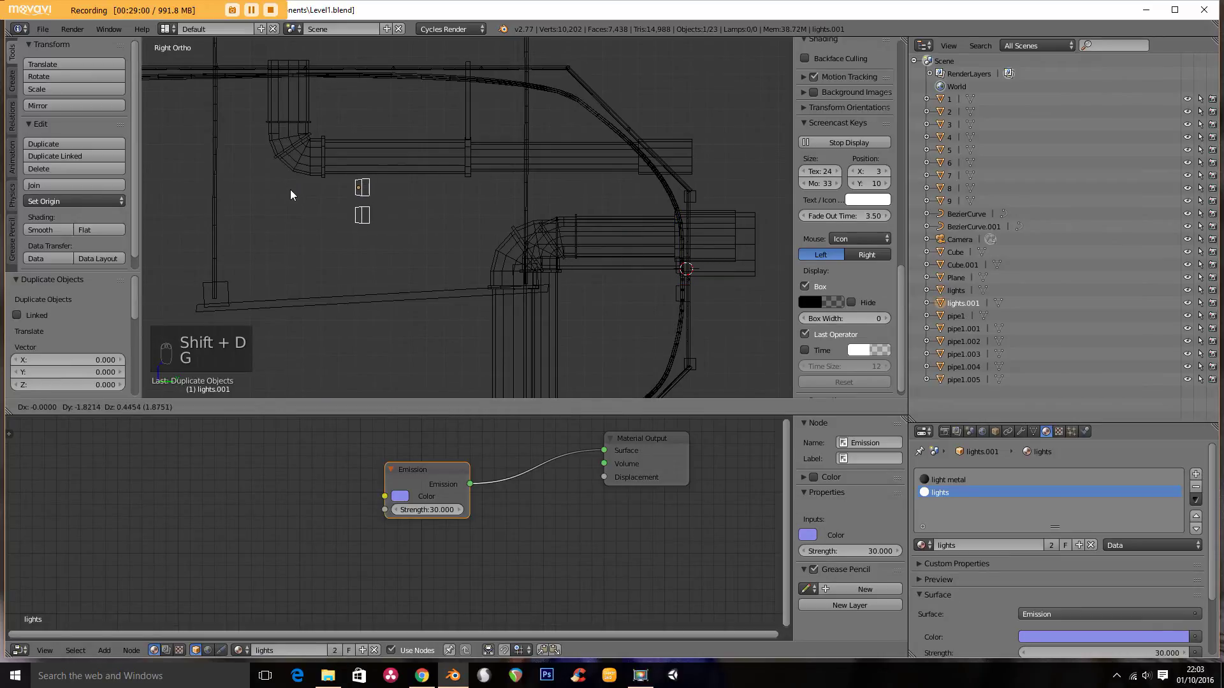
key(r)
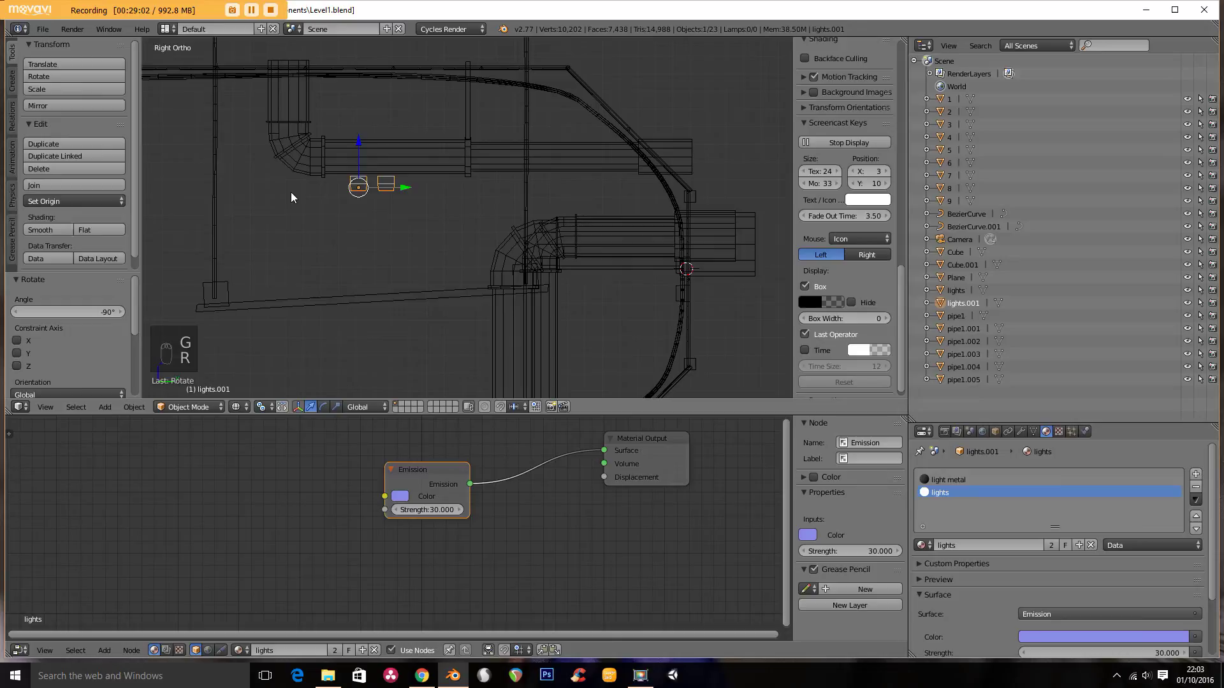
key(g)
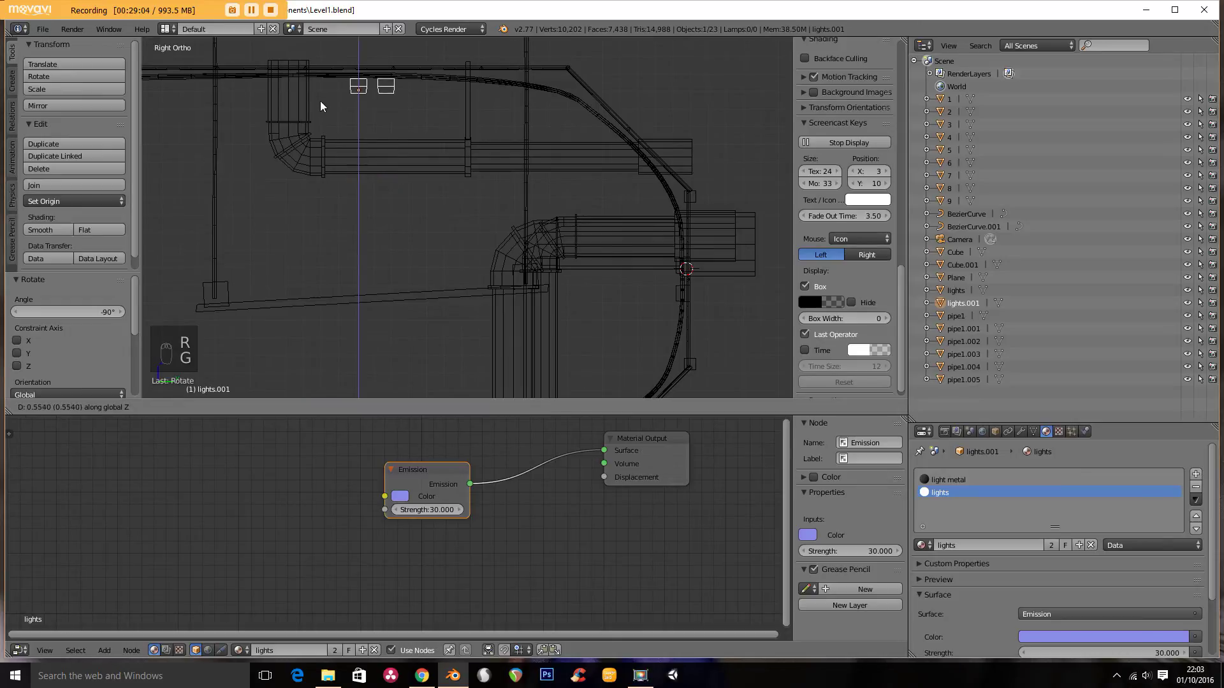
drag(309, 128, 410, 214)
key(KP_7)
middle_click(321, 122)
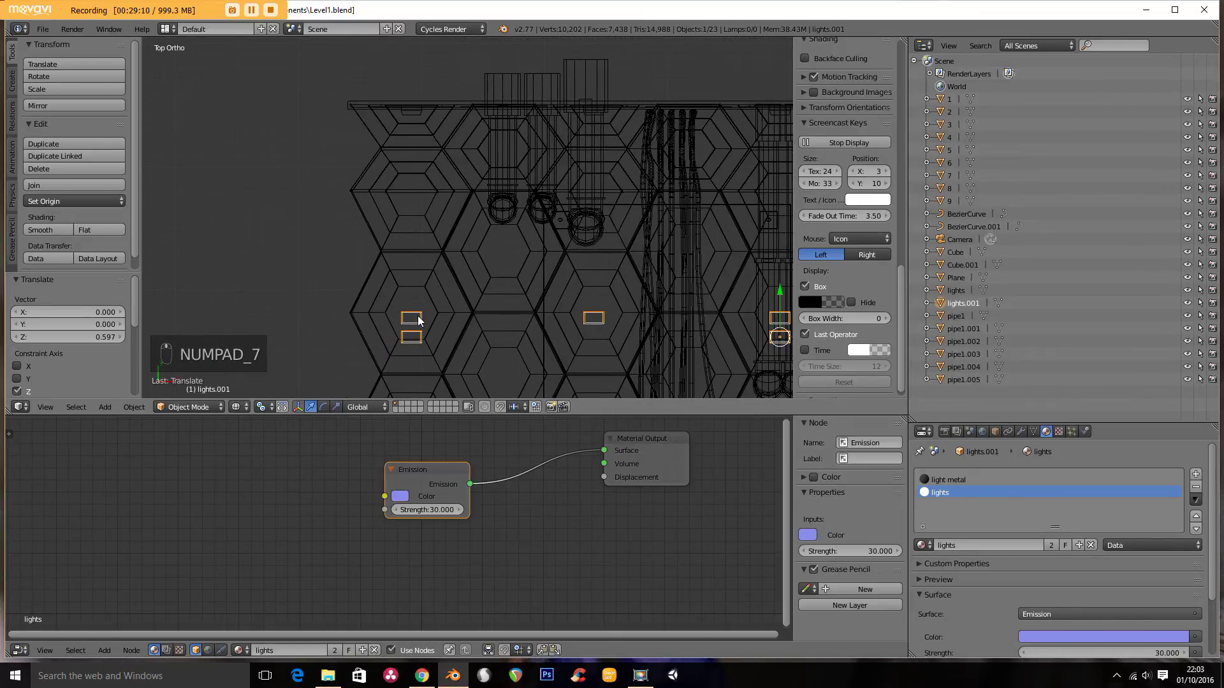
key(g)
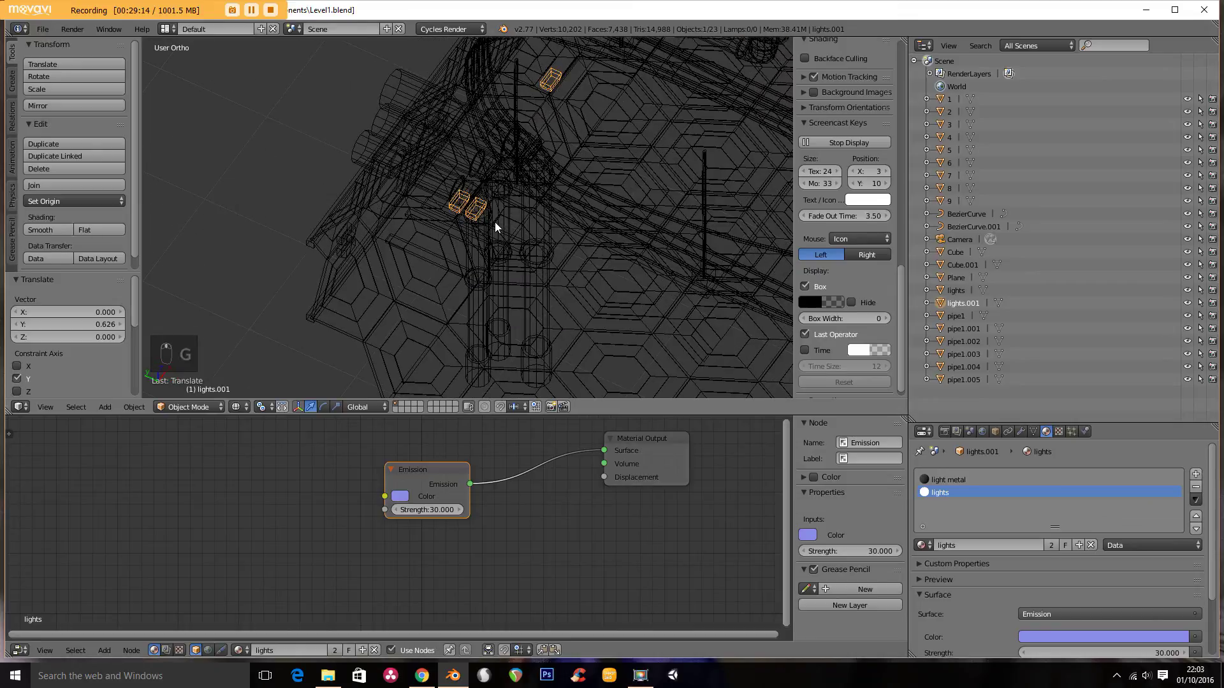
key(z)
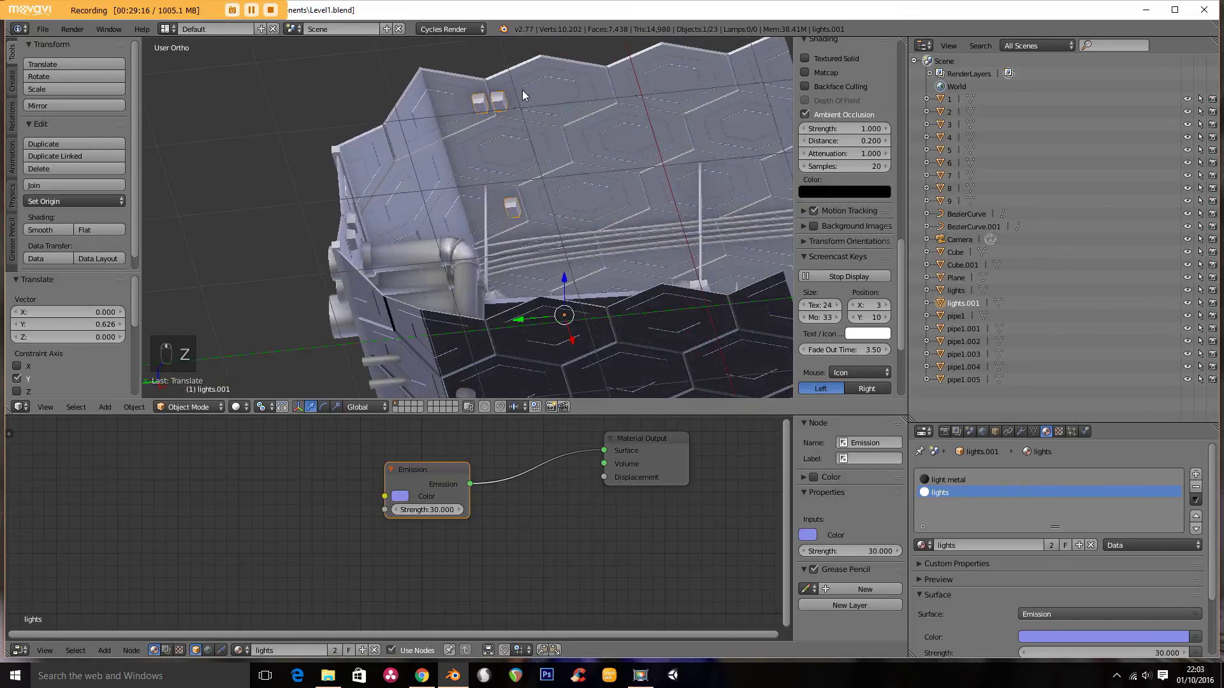
Step: Duplicate the lights again onto another wall and start a camera render preview
key(shift+d)
key(g)
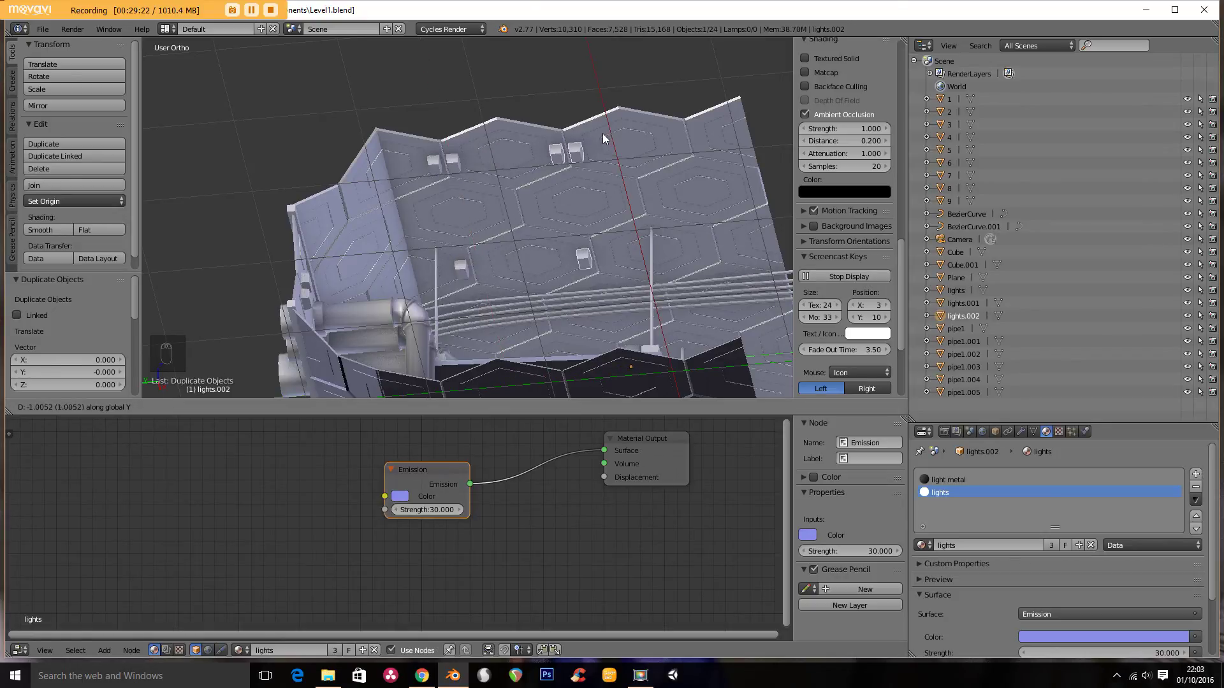
drag(600, 153, 458, 193)
key(KP_0)
drag(439, 226, 489, 222)
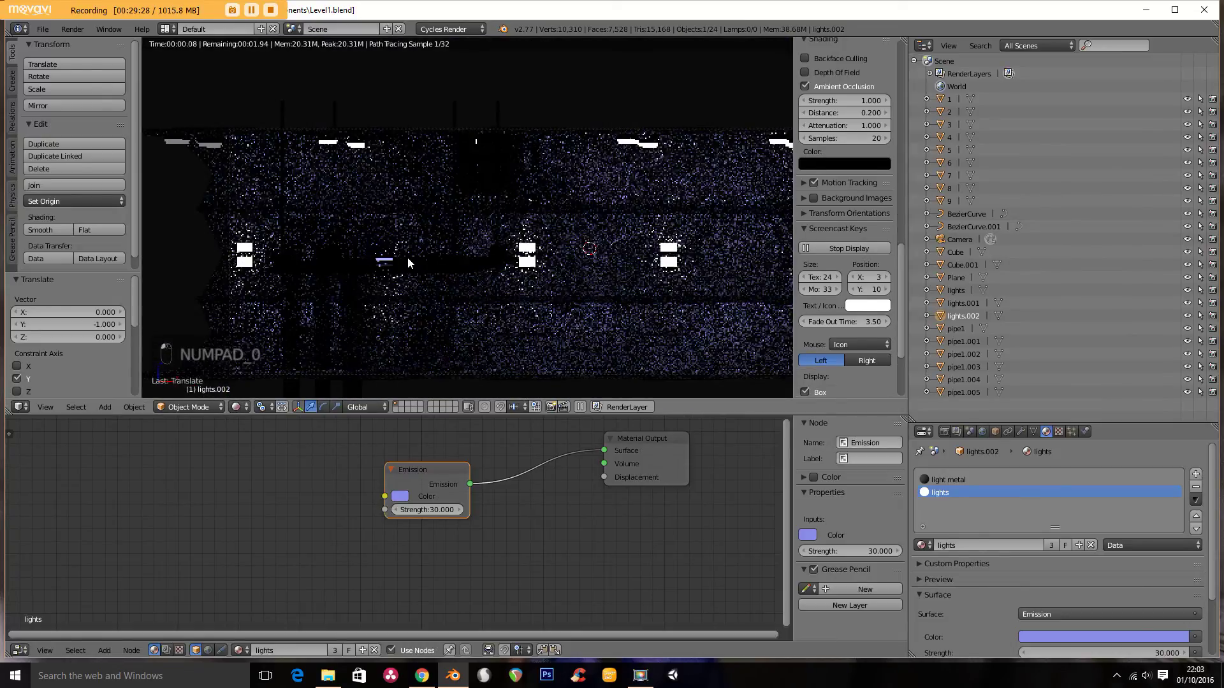
Step: Zoom out from the finished render preview and return to solid shading
middle_click(498, 240)
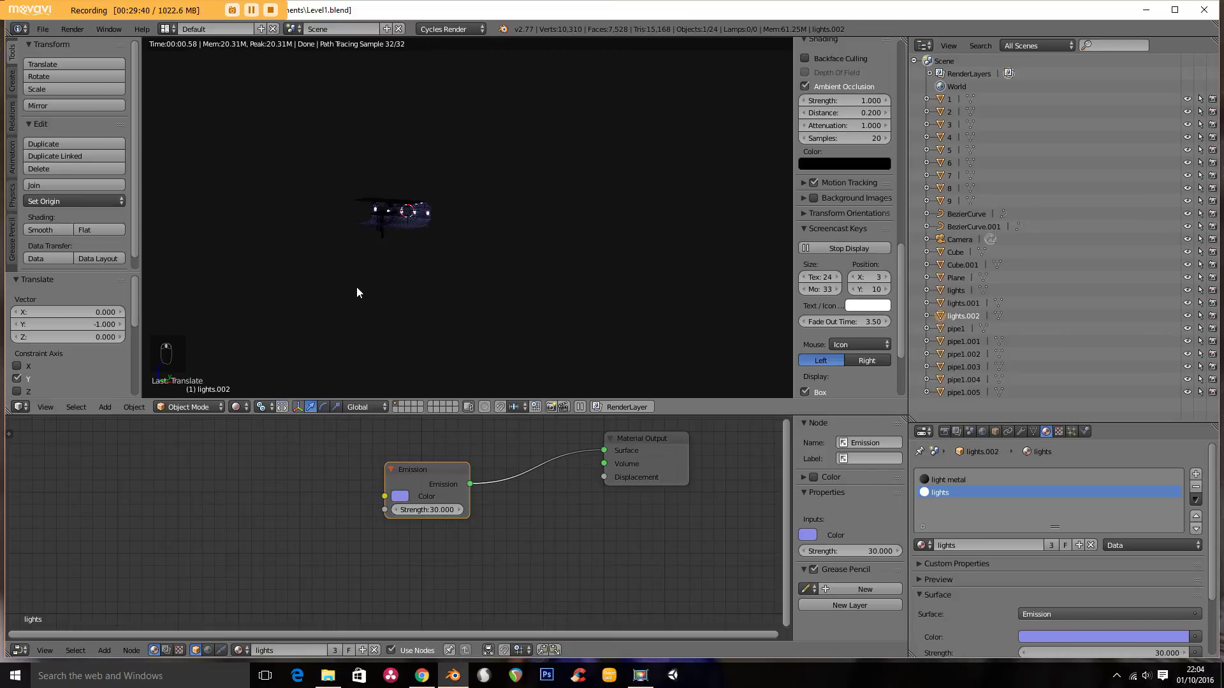
key(z)
key(z)
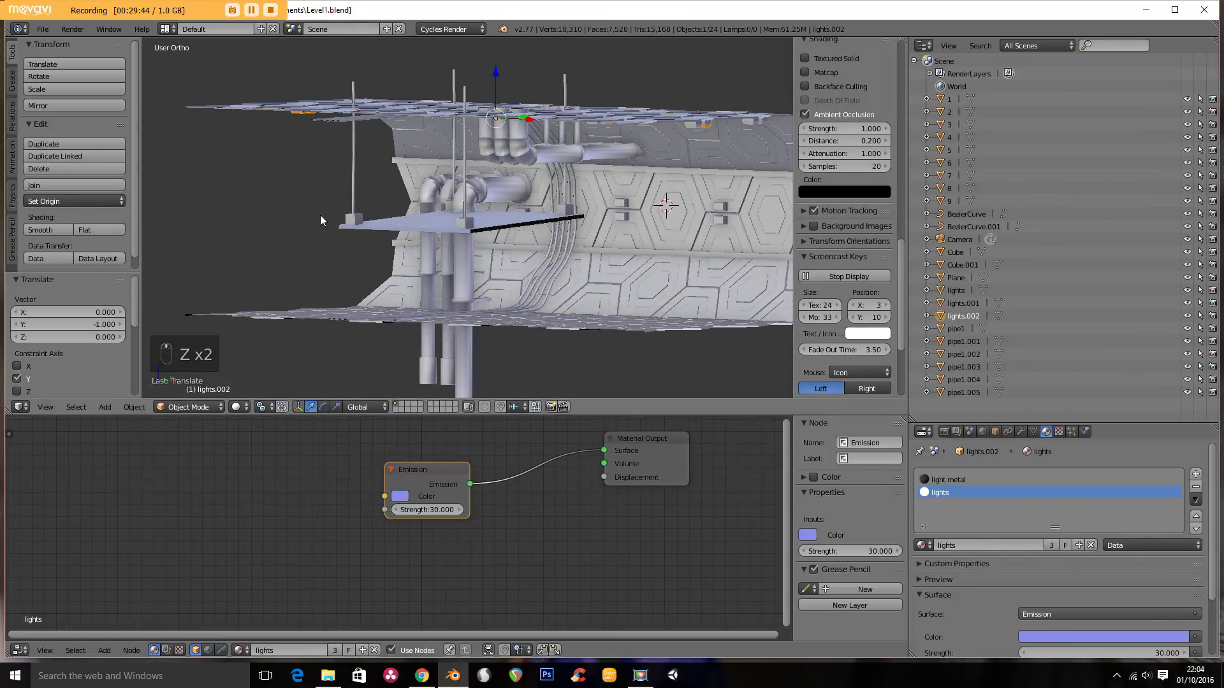
Step: Add point lamp Point.001 at strength 100, raise it near the ceiling pipes and check through the camera
key(KP_7)
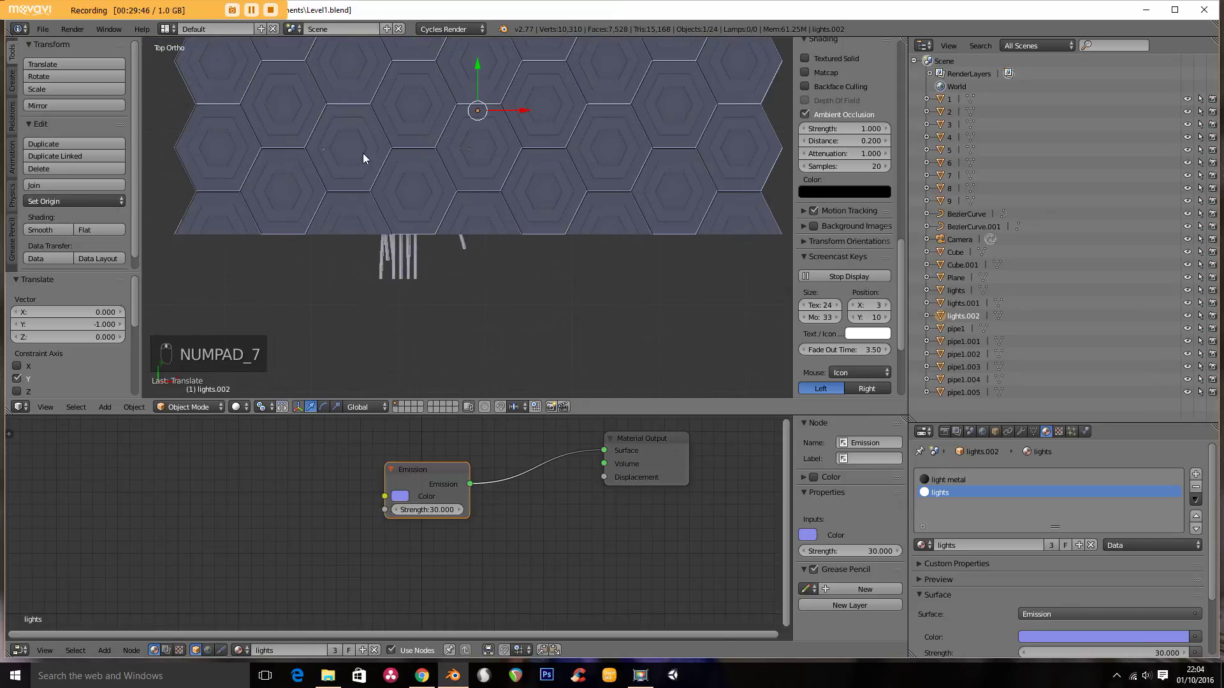
key(shift+a)
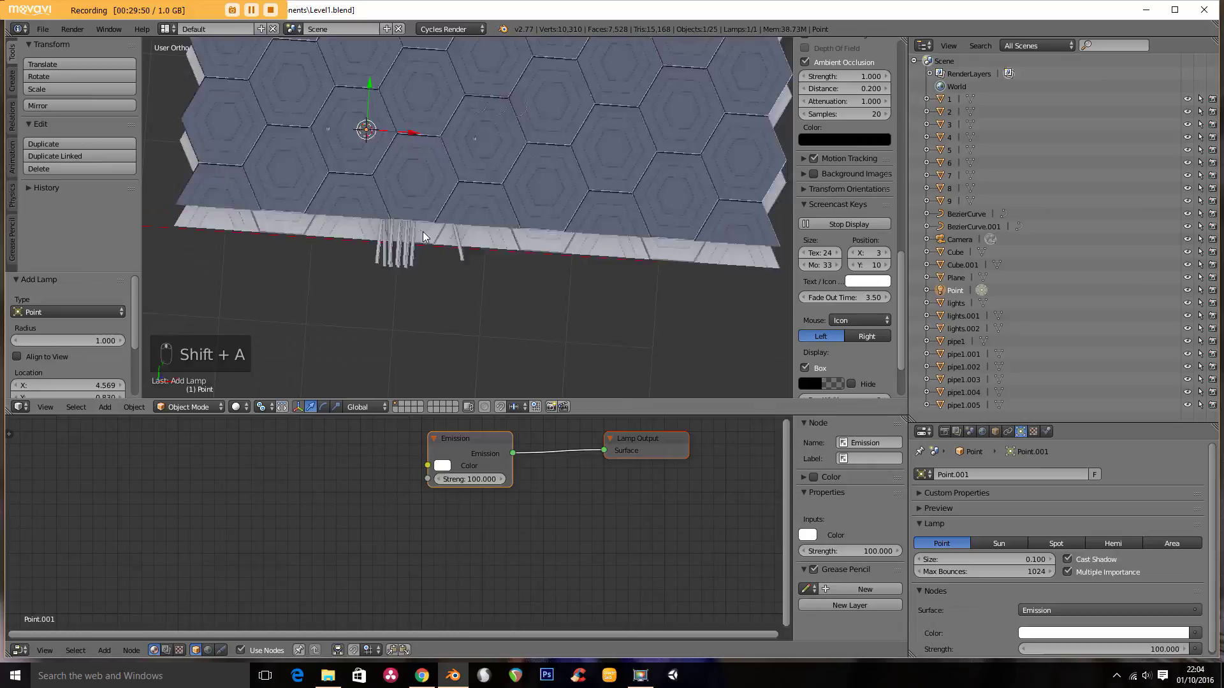
key(g)
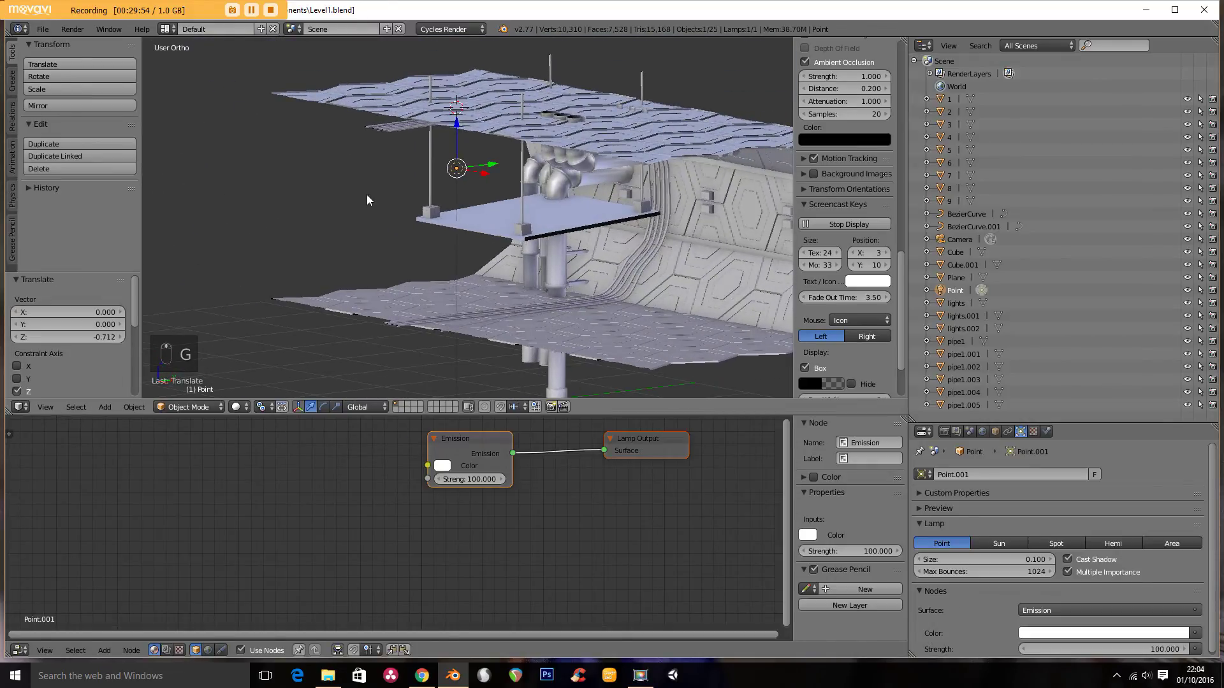
key(KP_7)
key(z)
drag(458, 243, 461, 210)
key(g)
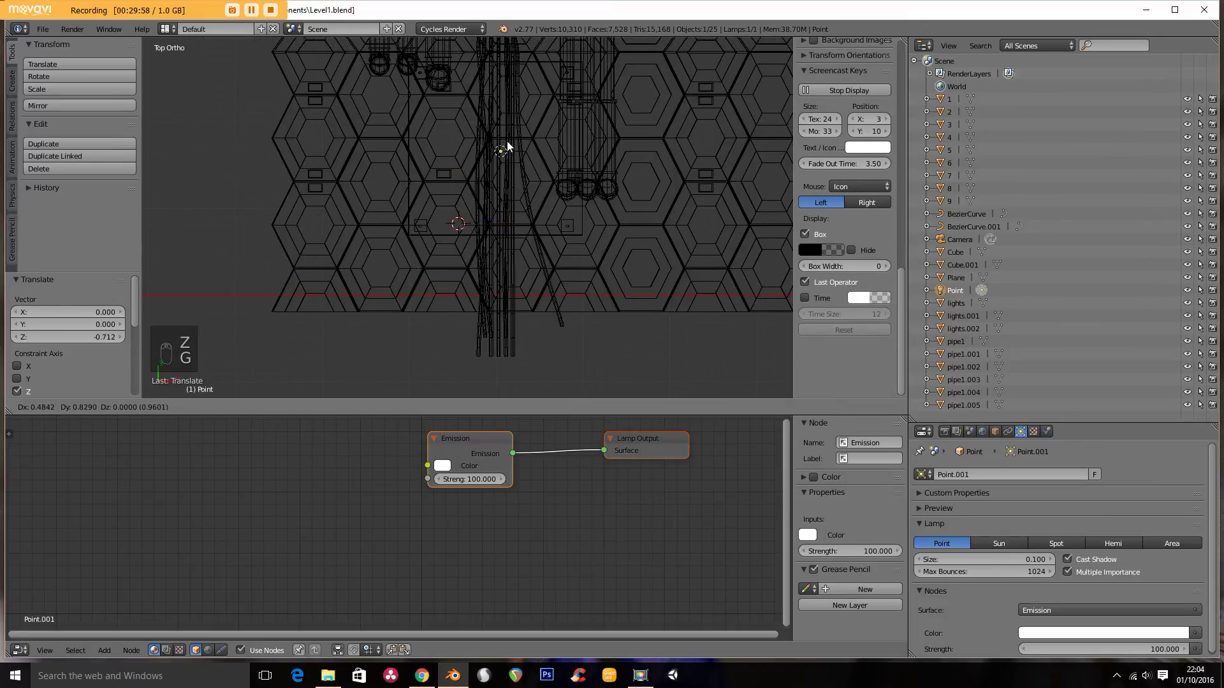
drag(494, 220, 468, 154)
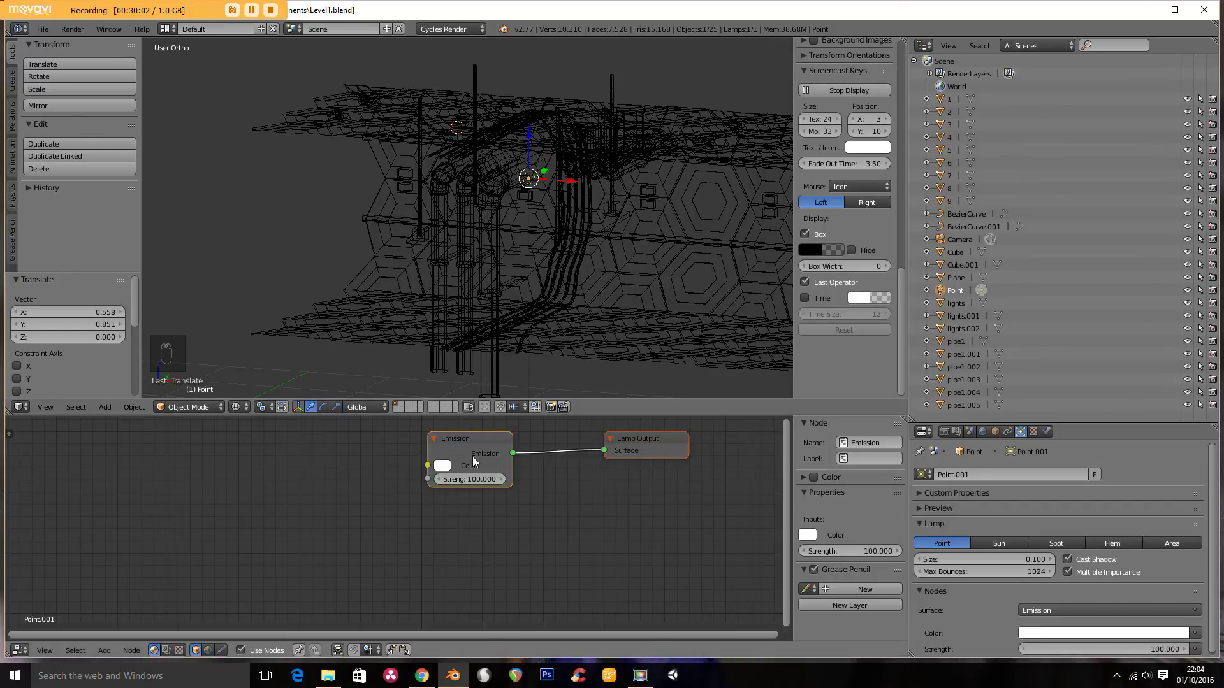
key(KP_0)
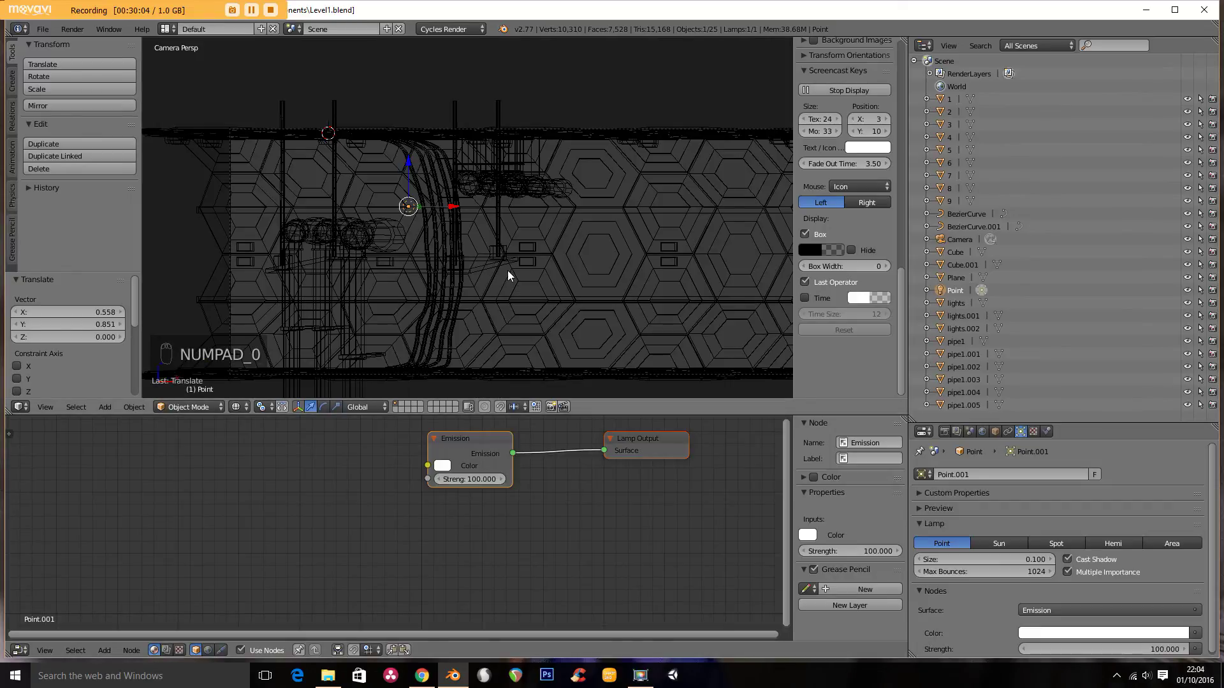